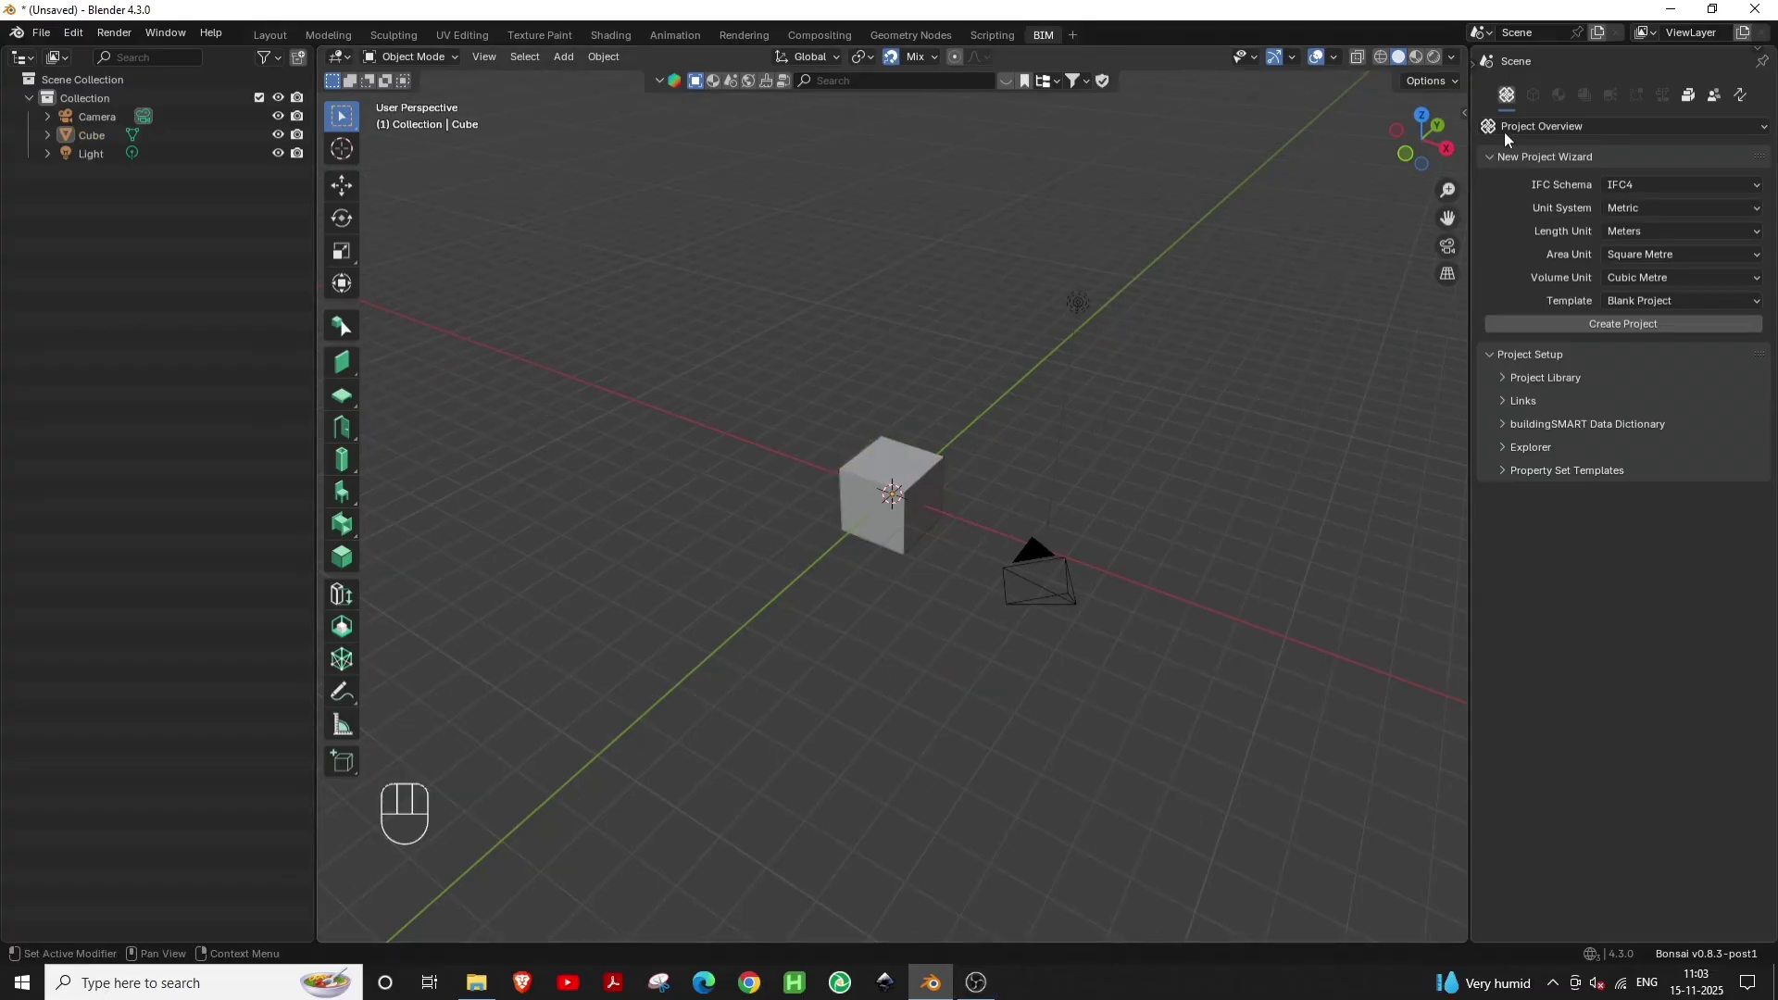
Create a new project with IFC Schema IFC4X3 and the IFC4X3 Demo Template
{"action": "left_click_drag", "start_coordinate": [1660, 191], "coordinate": [1659, 257]}
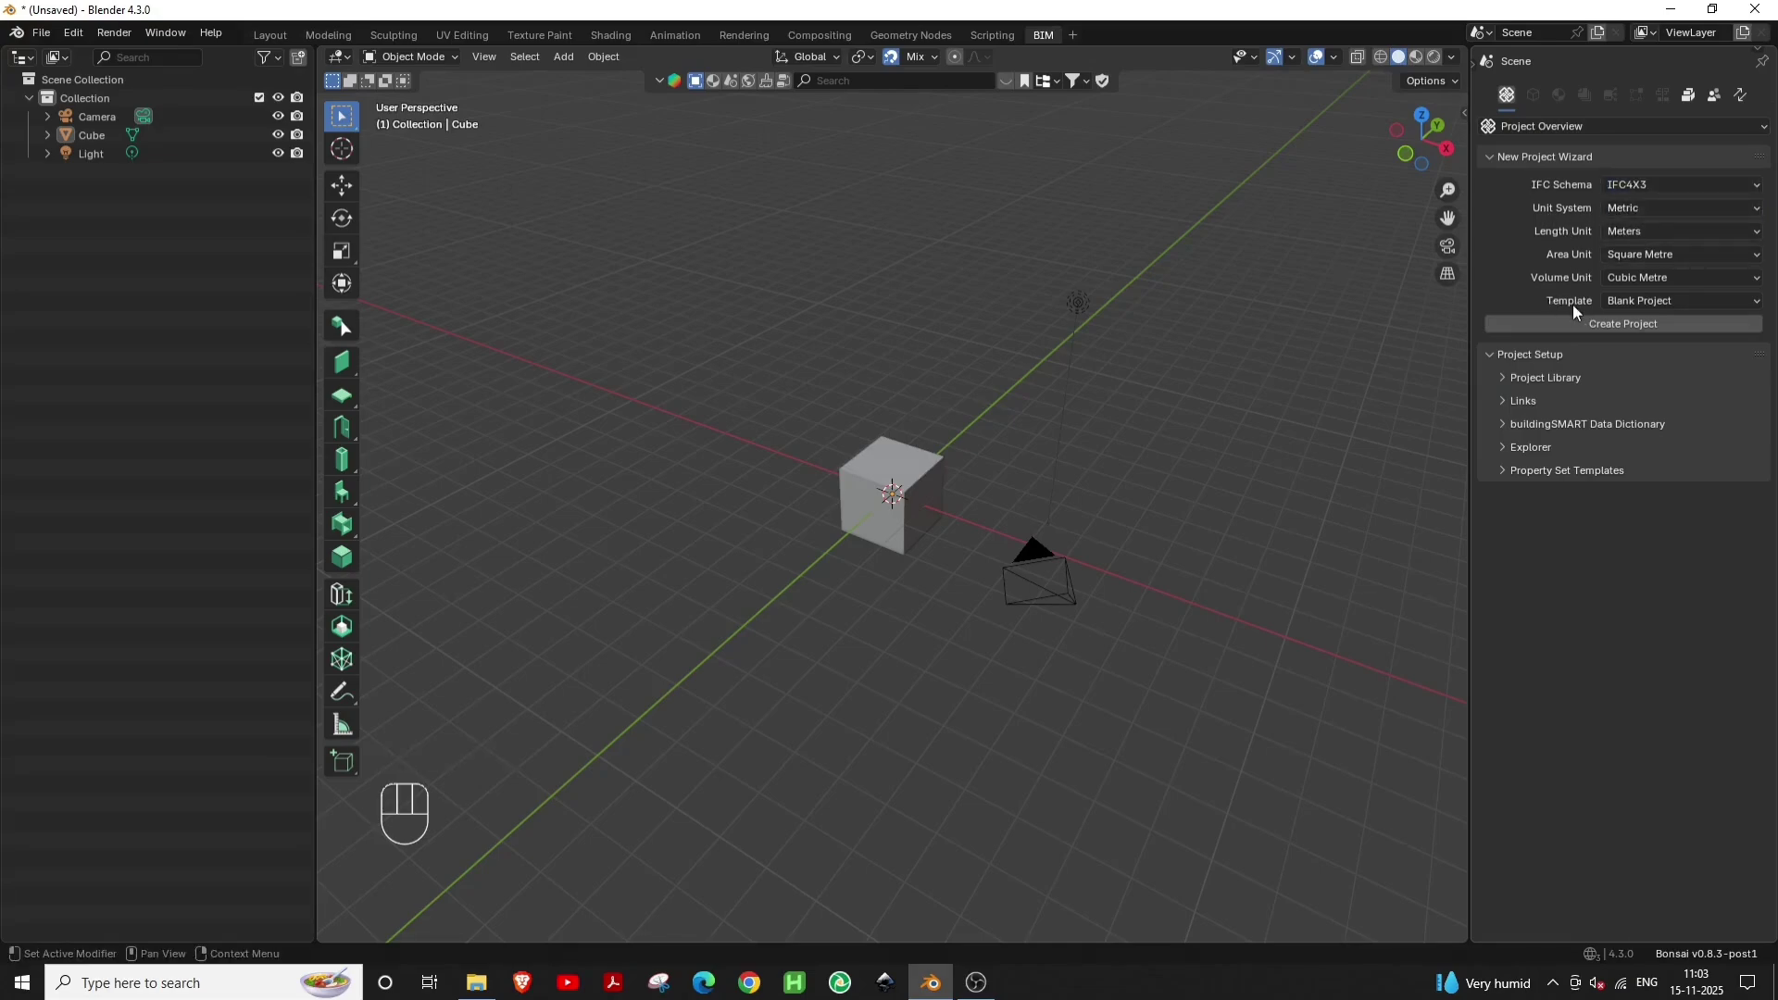
{"action": "left_click_drag", "start_coordinate": [1675, 312], "coordinate": [1664, 343]}
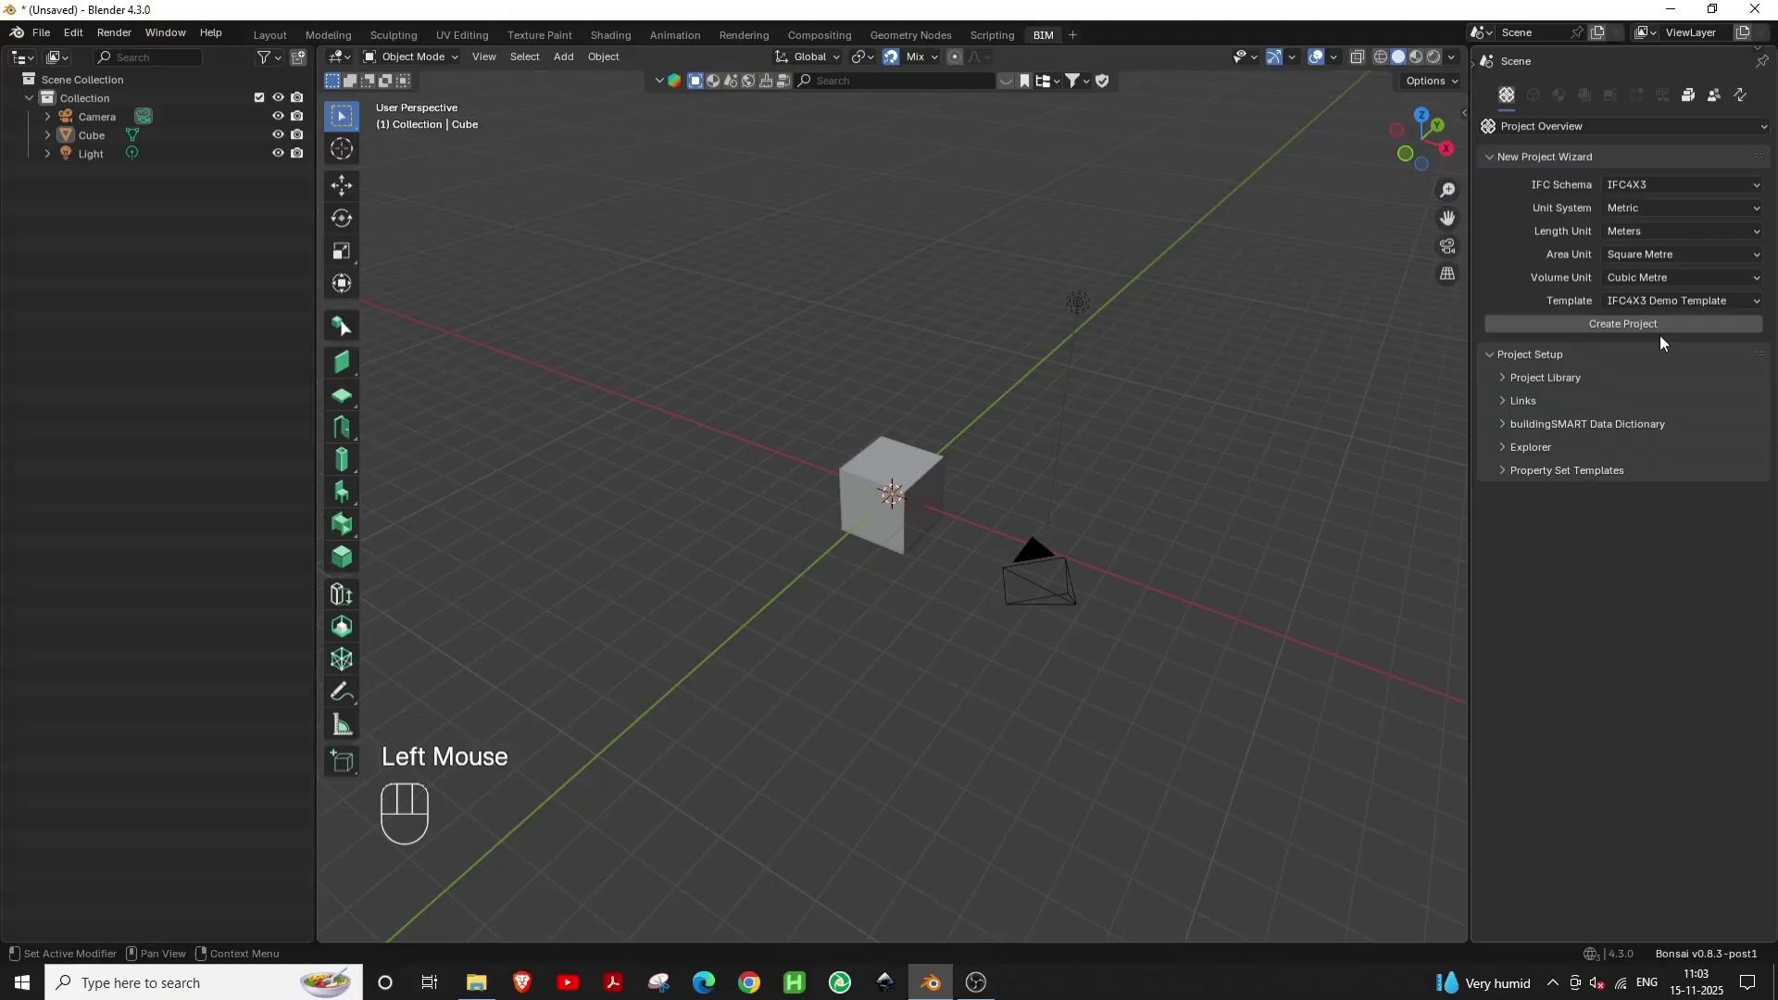
{"action": "left_click", "coordinate": [1643, 336]}
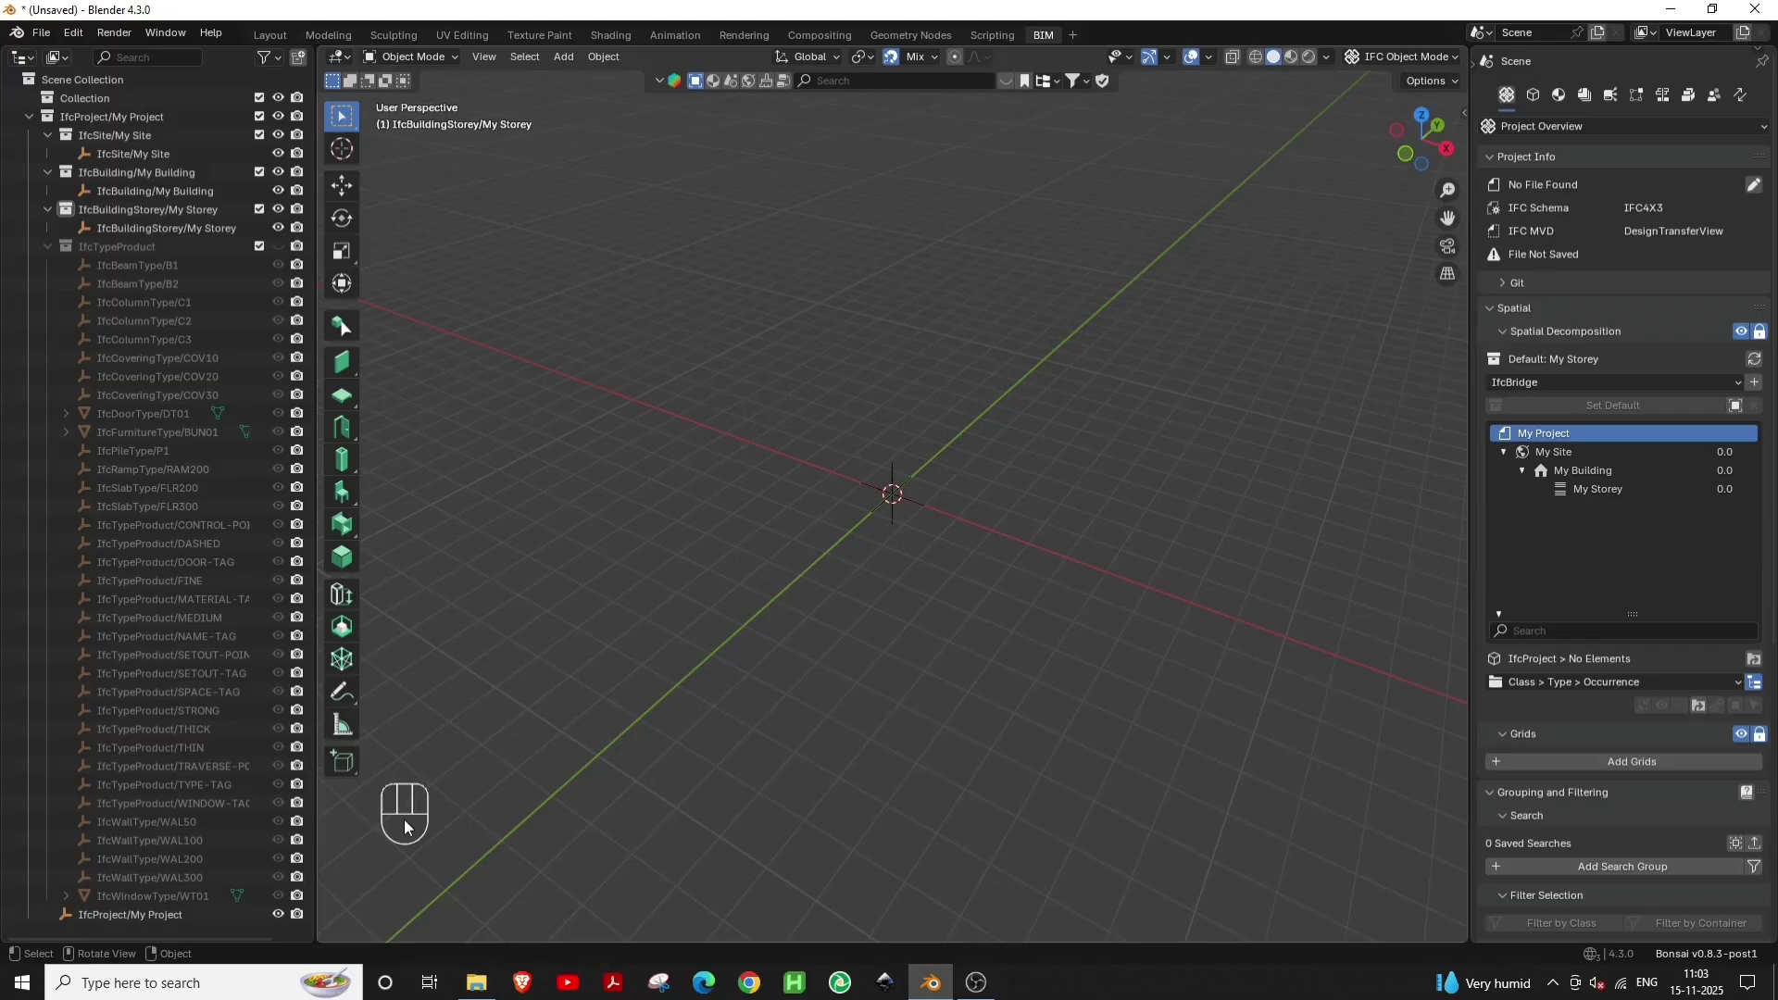
Rename My Storey to Ground Floor in the Spatial Decomposition tree
{"action": "scroll", "scroll_direction": "down", "scroll_amount": 3}
{"action": "scroll", "scroll_direction": "up", "scroll_amount": 3}
{"action": "scroll", "scroll_direction": "down", "scroll_amount": 3}
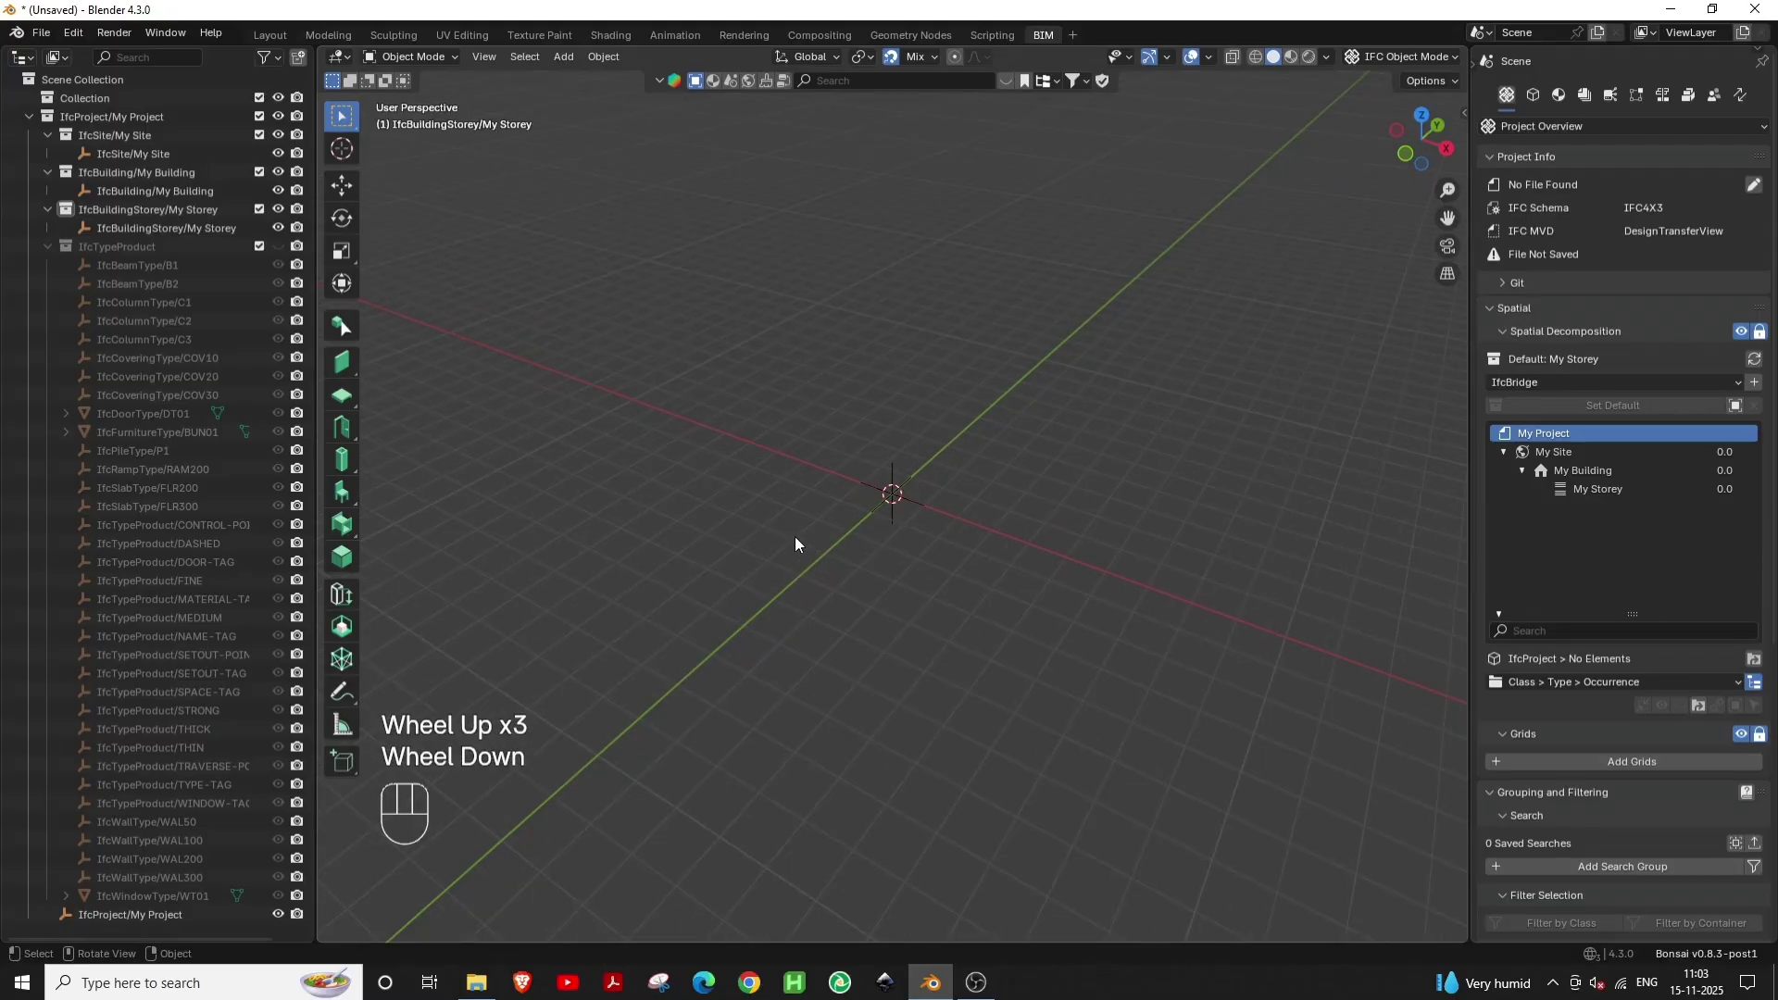
{"action": "key", "text": "t"}
{"action": "key", "text": "t"}
{"action": "key", "text": "t"}
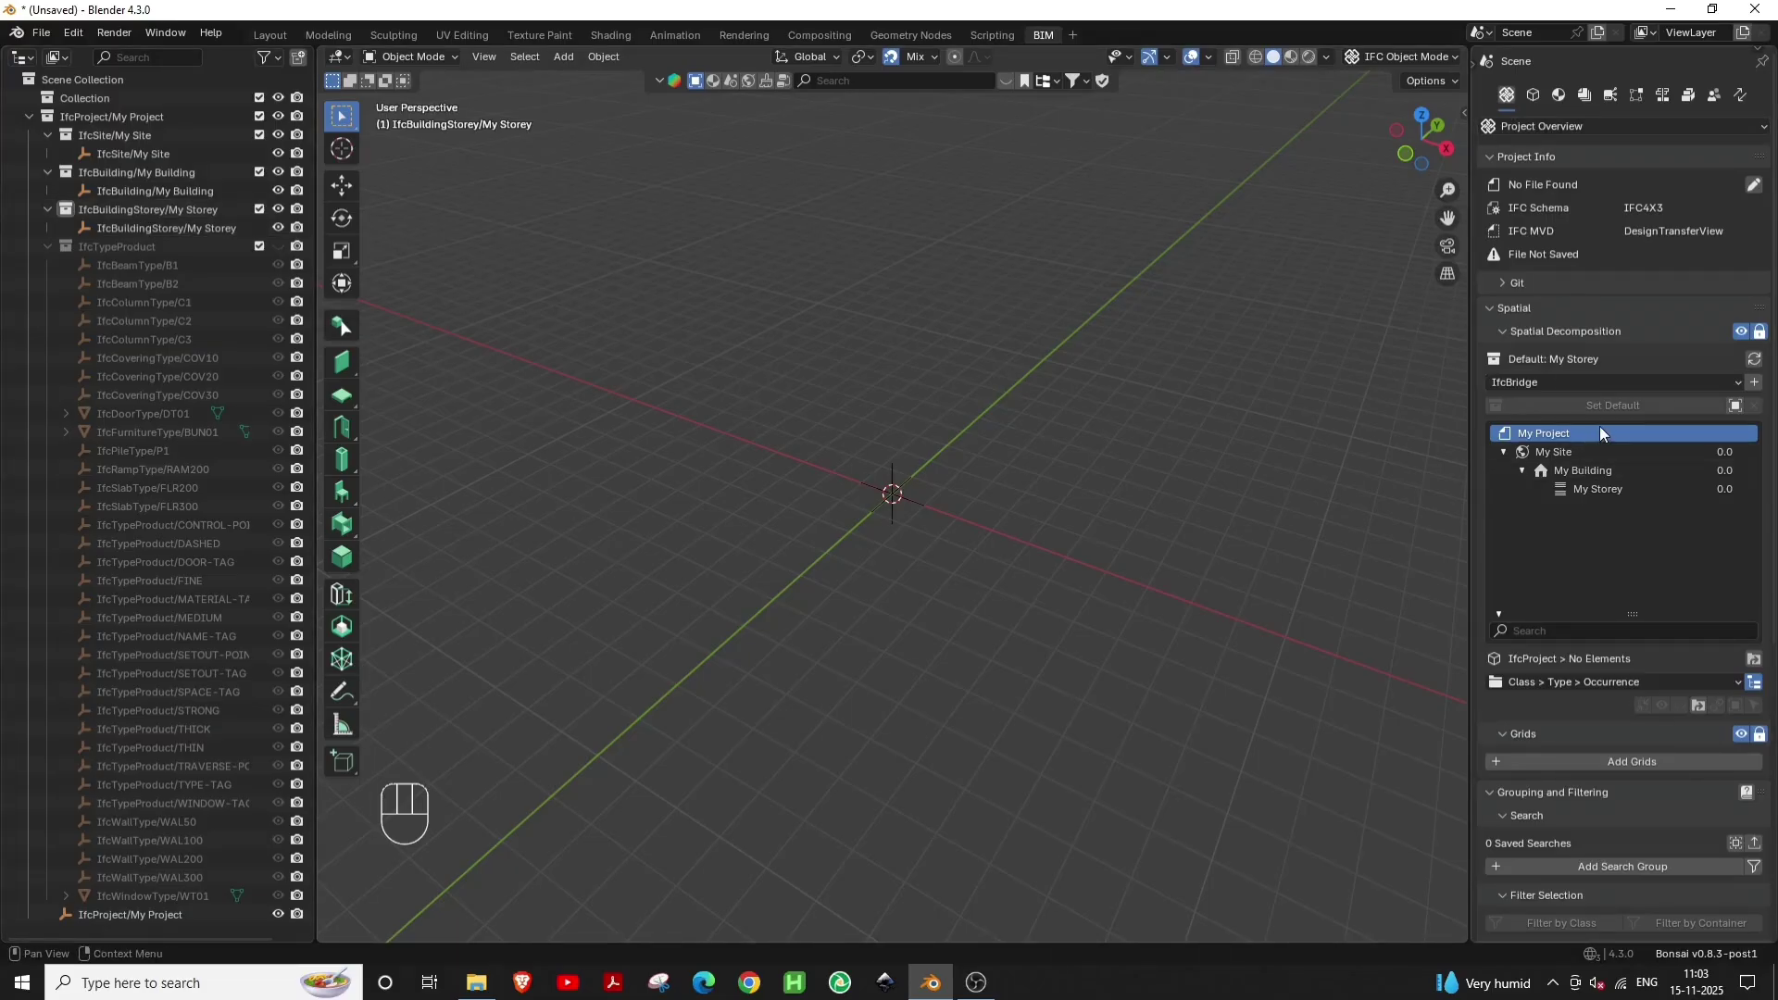
{"action": "left_click", "coordinate": [1622, 495]}
{"action": "left_click_drag", "start_coordinate": [1622, 495], "coordinate": [1619, 498]}
{"action": "key", "text": "o"}
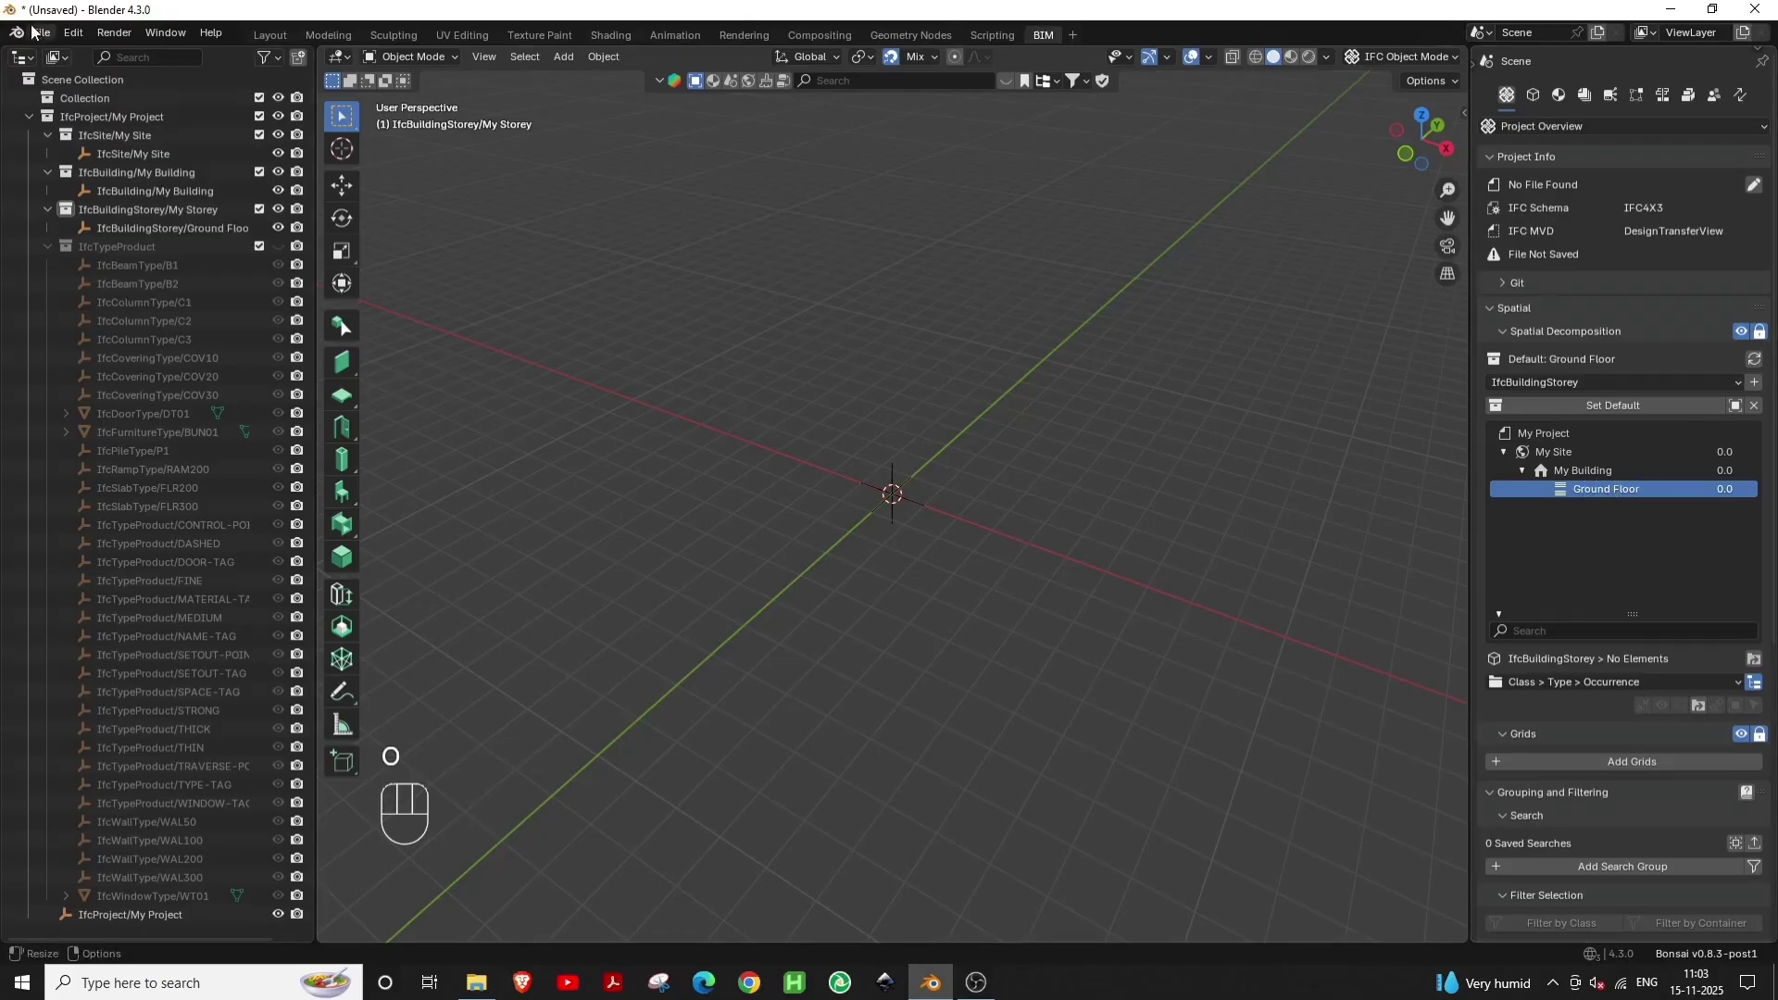
Start saving the IFC file via File > Save IFC, targeting Documents as Plan.ifc
{"action": "left_click_drag", "start_coordinate": [52, 30], "coordinate": [104, 117]}
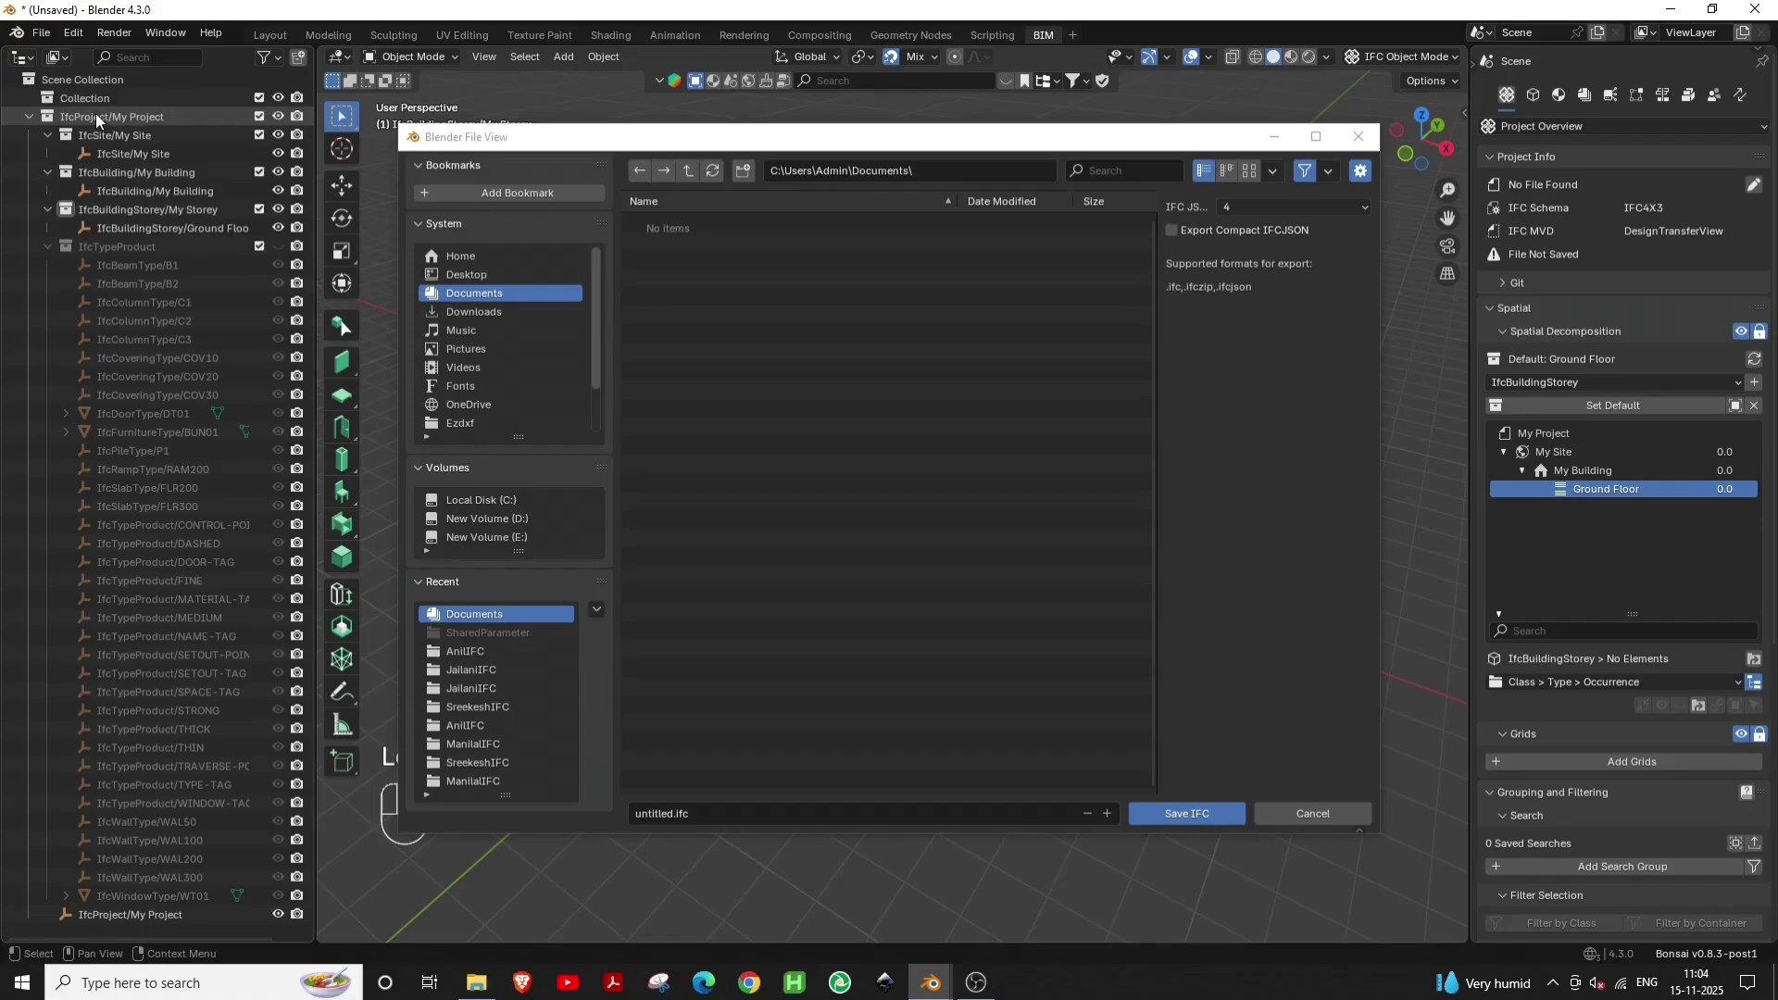
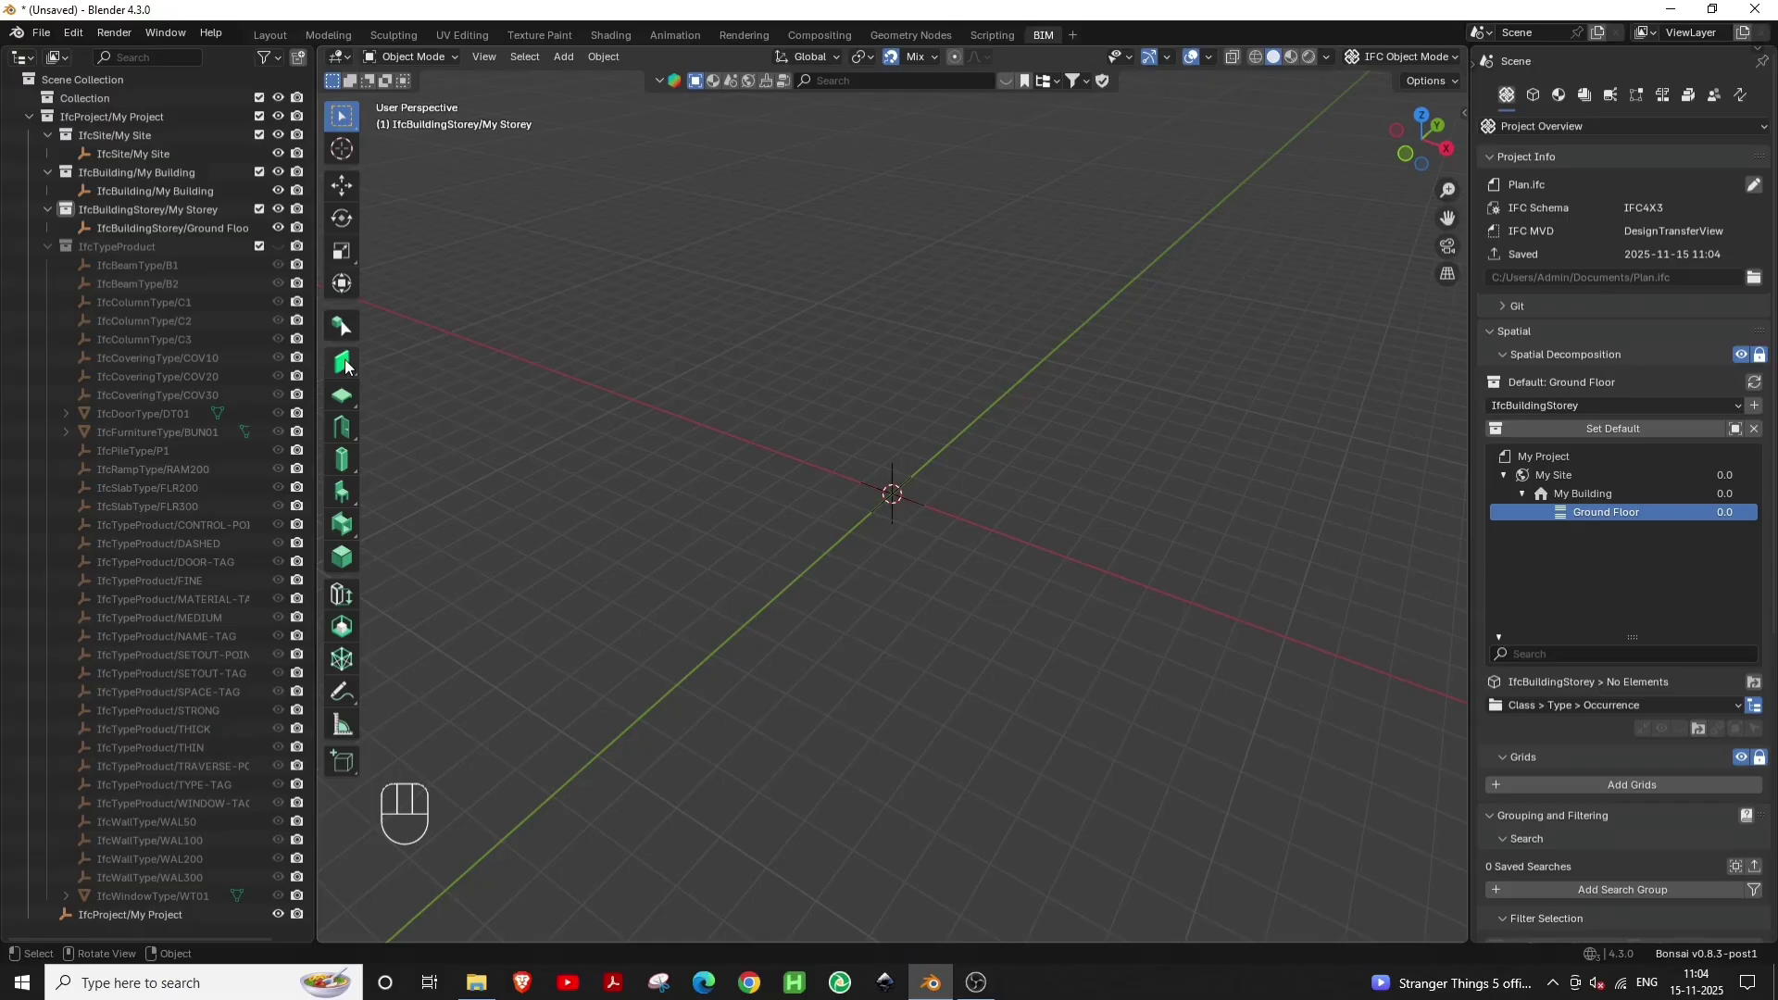
Activate the Wall Tool and settle into top orthographic view over the plan
{"action": "left_click", "coordinate": [350, 364]}
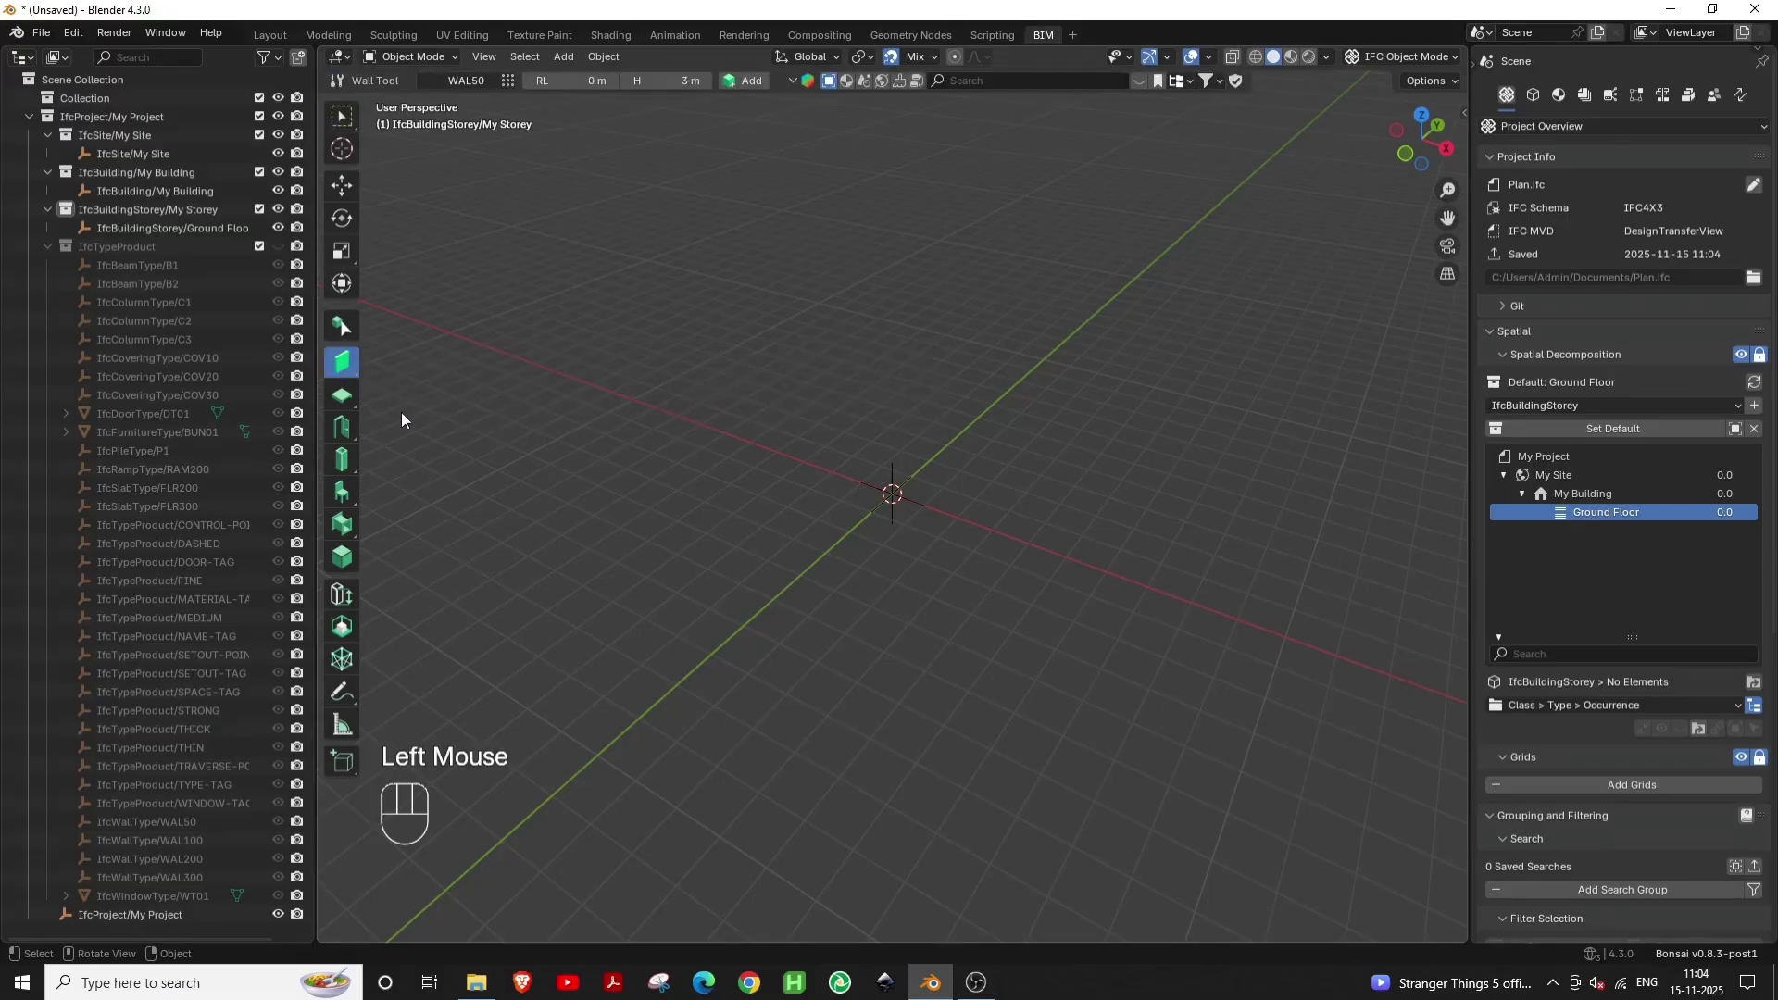
{"action": "key", "text": "`"}
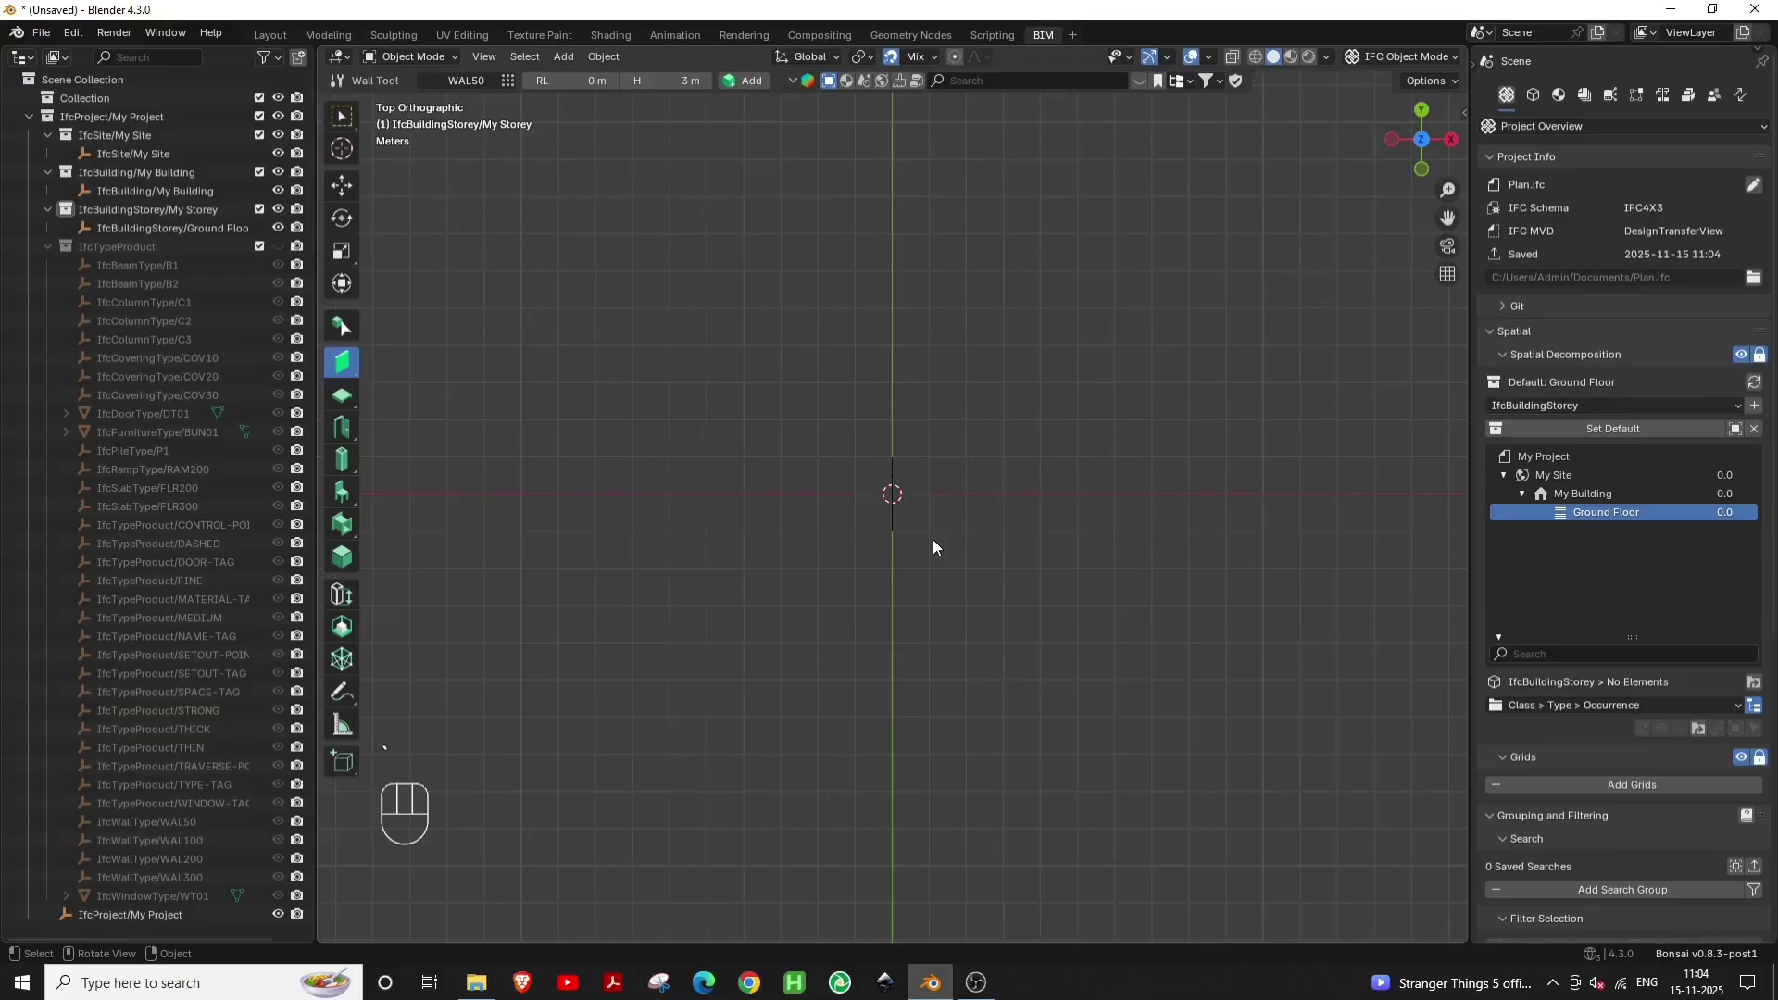
{"action": "scroll", "scroll_direction": "up", "scroll_amount": 3}
{"action": "middle_click", "coordinate": [955, 570]}
{"action": "scroll", "scroll_direction": "up", "scroll_amount": 3}
{"action": "left_click_drag", "start_coordinate": [786, 612], "coordinate": [860, 479]}
{"action": "scroll", "scroll_direction": "up", "scroll_amount": 3}
{"action": "middle_click", "coordinate": [771, 493]}
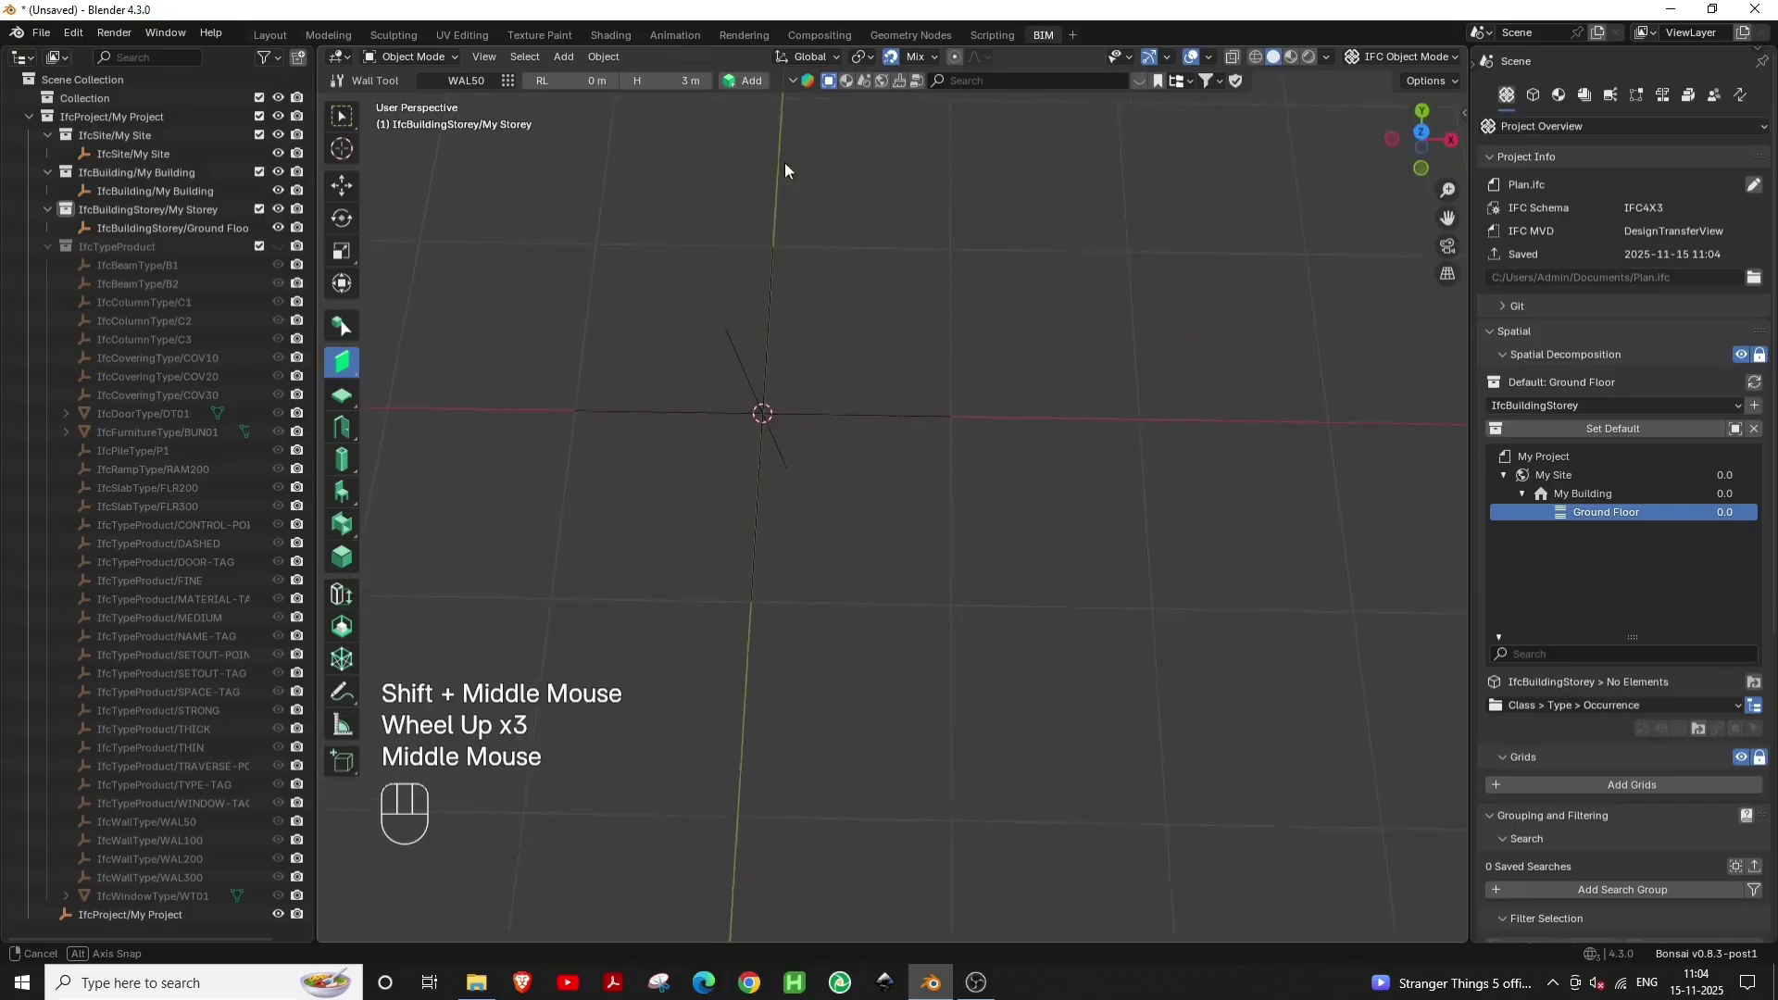
{"action": "key", "text": "`"}
{"action": "scroll", "scroll_direction": "down", "scroll_amount": 3}
{"action": "middle_click", "coordinate": [889, 534]}
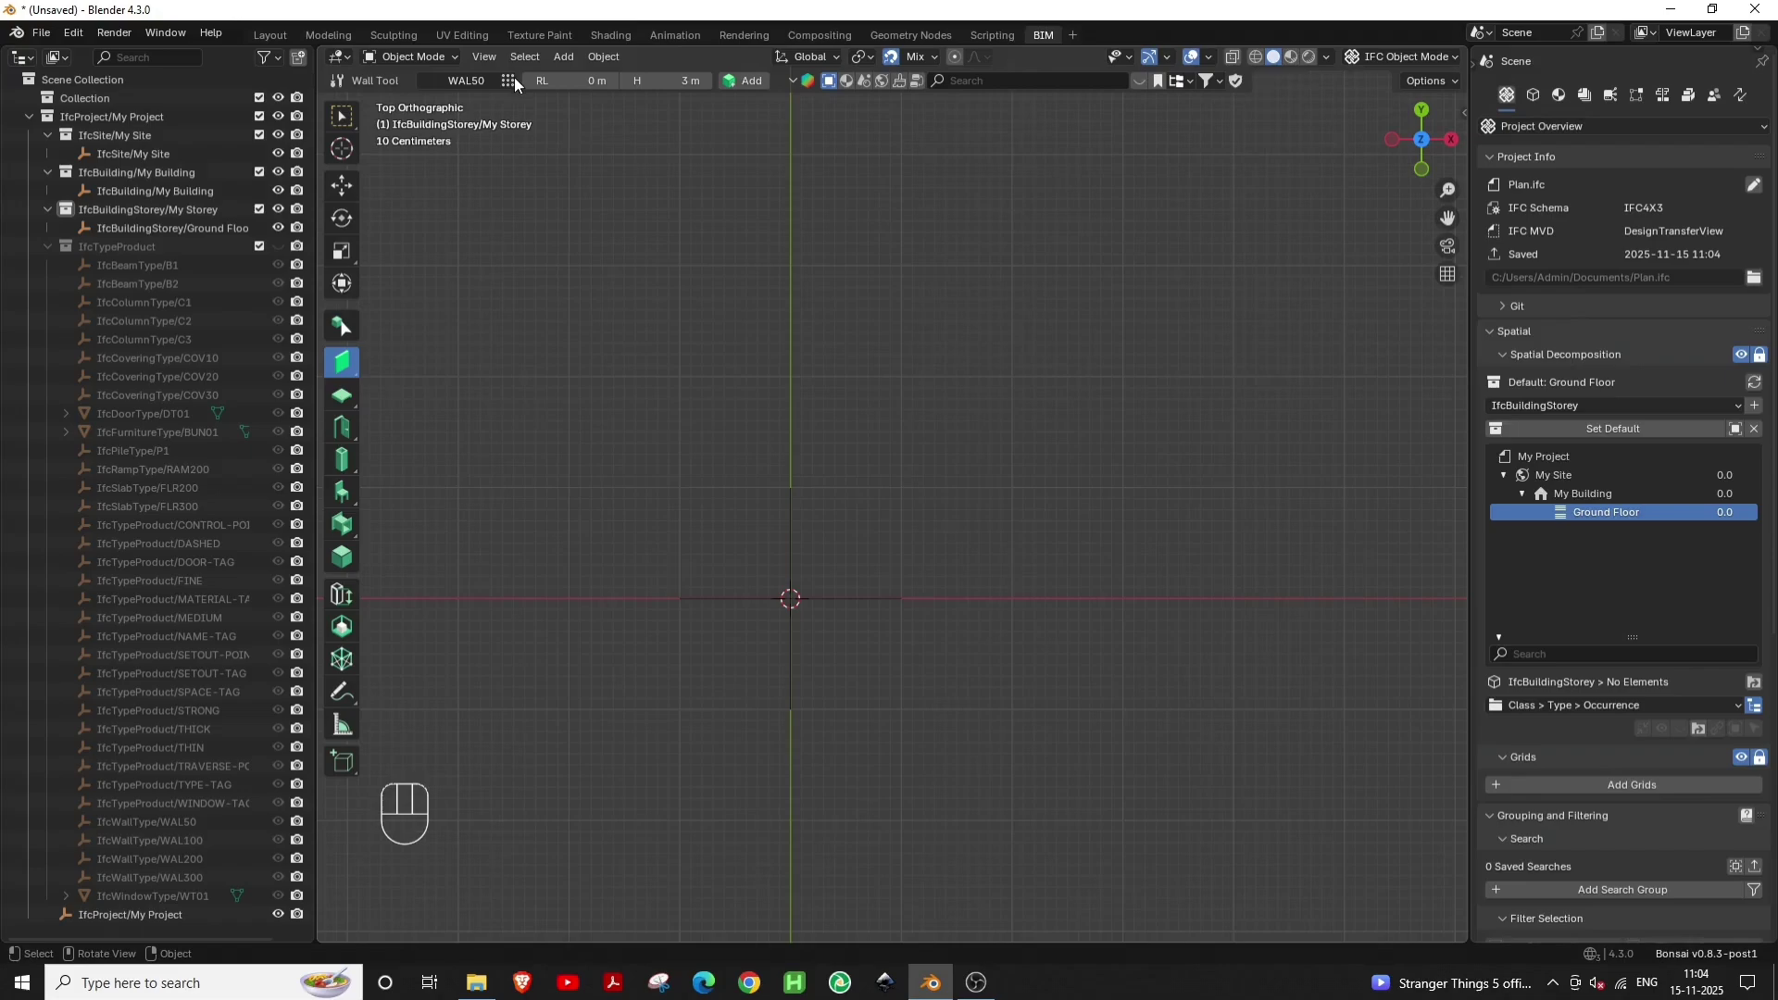
Change the wall type from WAL50 to WAL200 for the walls to be drawn
{"action": "left_click_drag", "start_coordinate": [519, 85], "coordinate": [885, 578]}
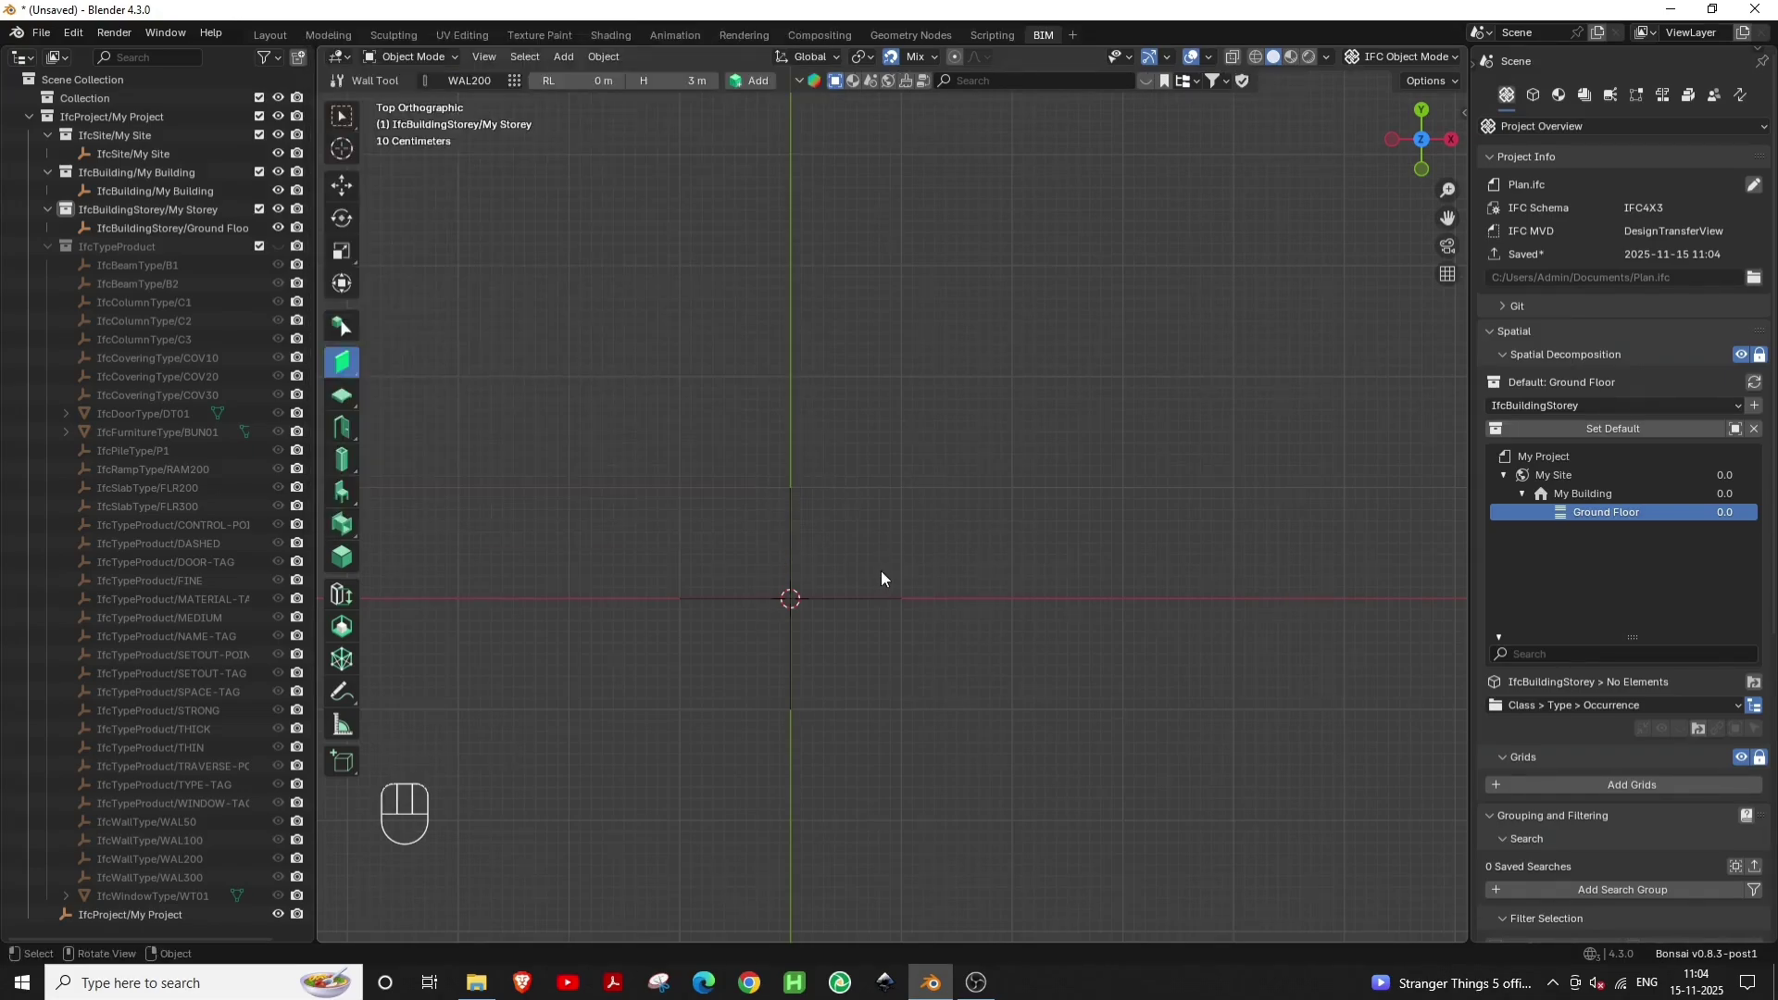
{"action": "middle_click", "coordinate": [795, 592]}
{"action": "middle_click", "coordinate": [810, 647]}
{"action": "right_click", "coordinate": [775, 546]}
{"action": "left_click_drag", "start_coordinate": [774, 547], "coordinate": [763, 573]}
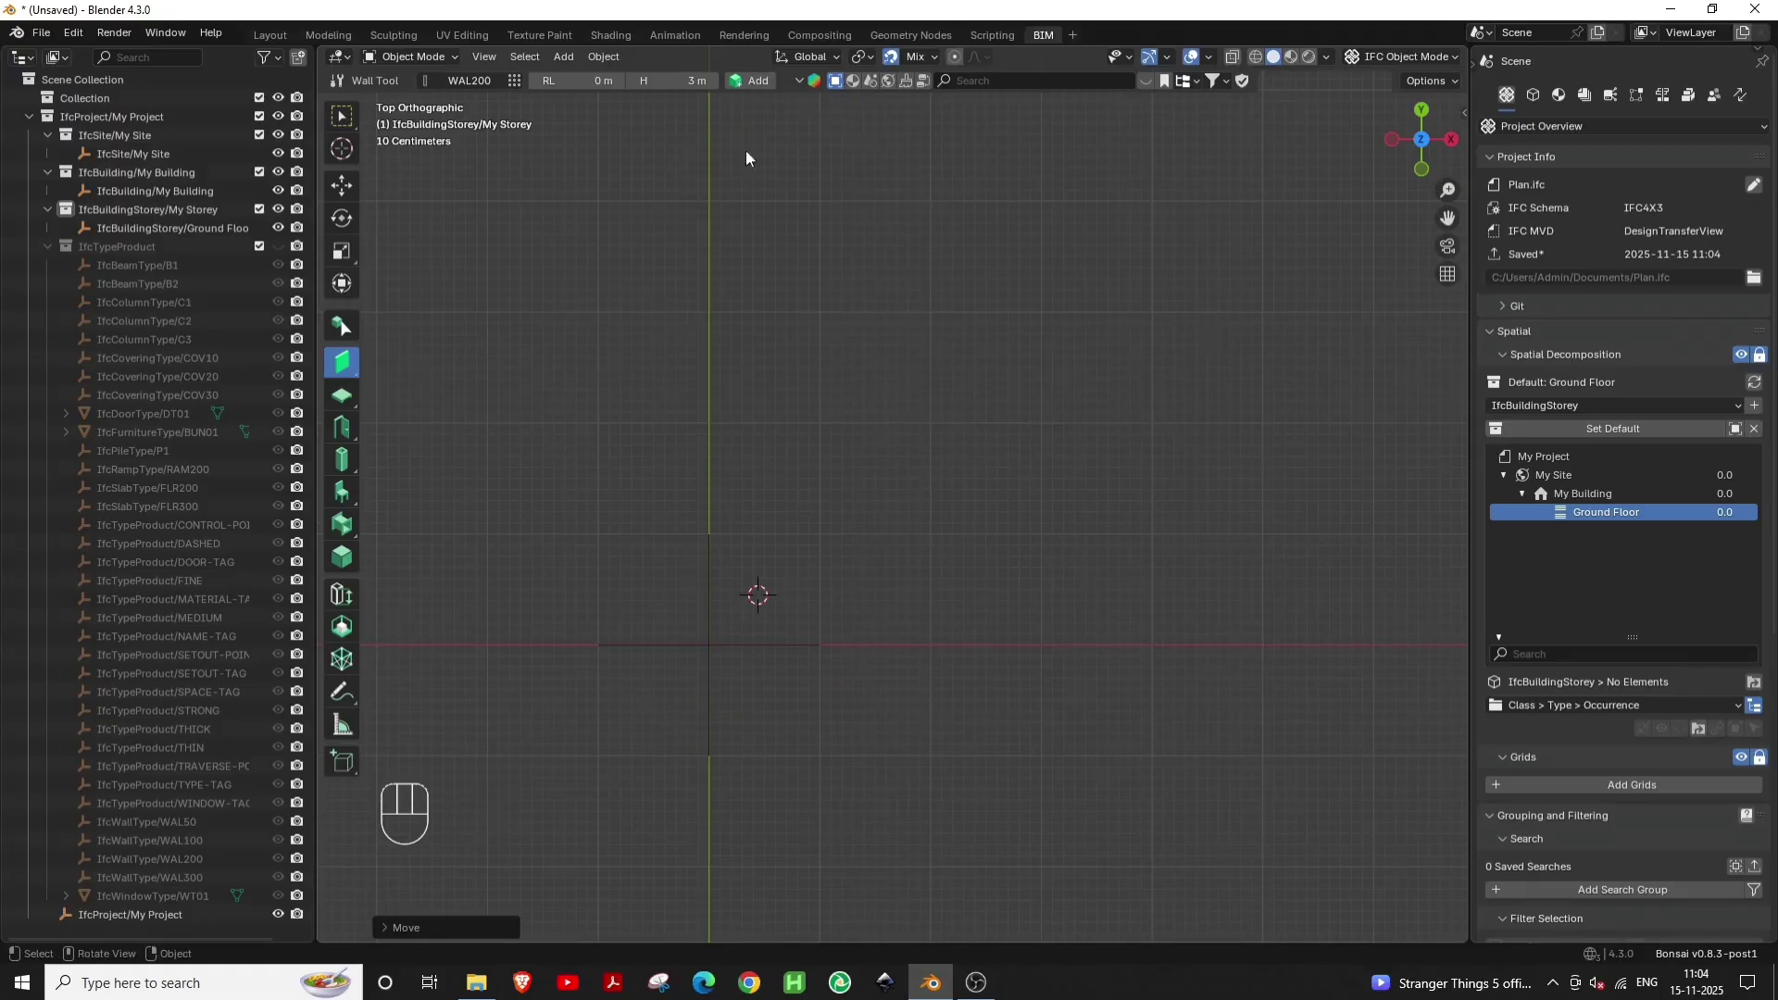
{"action": "key", "text": "Escape"}
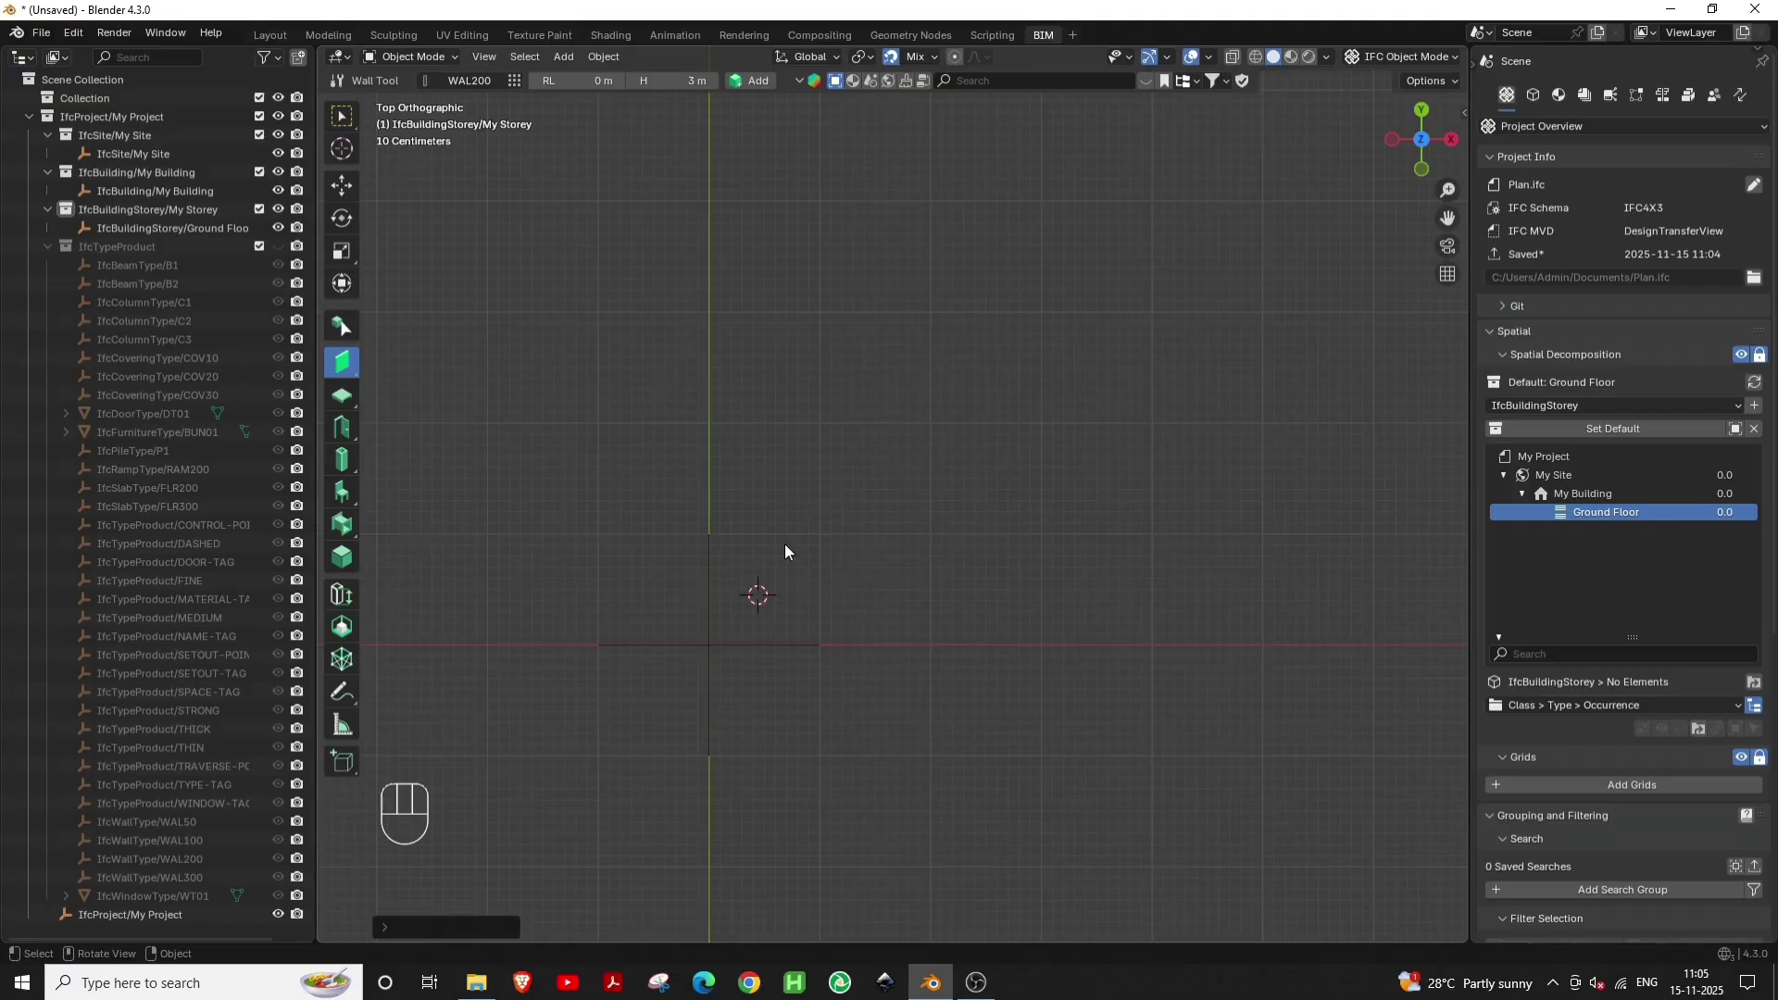
From a start corner, draw the first three 3 m walls, turning 90° each time
{"action": "key", "text": "shift+a"}
{"action": "left_click", "coordinate": [785, 595]}
{"action": "key", "text": "y"}
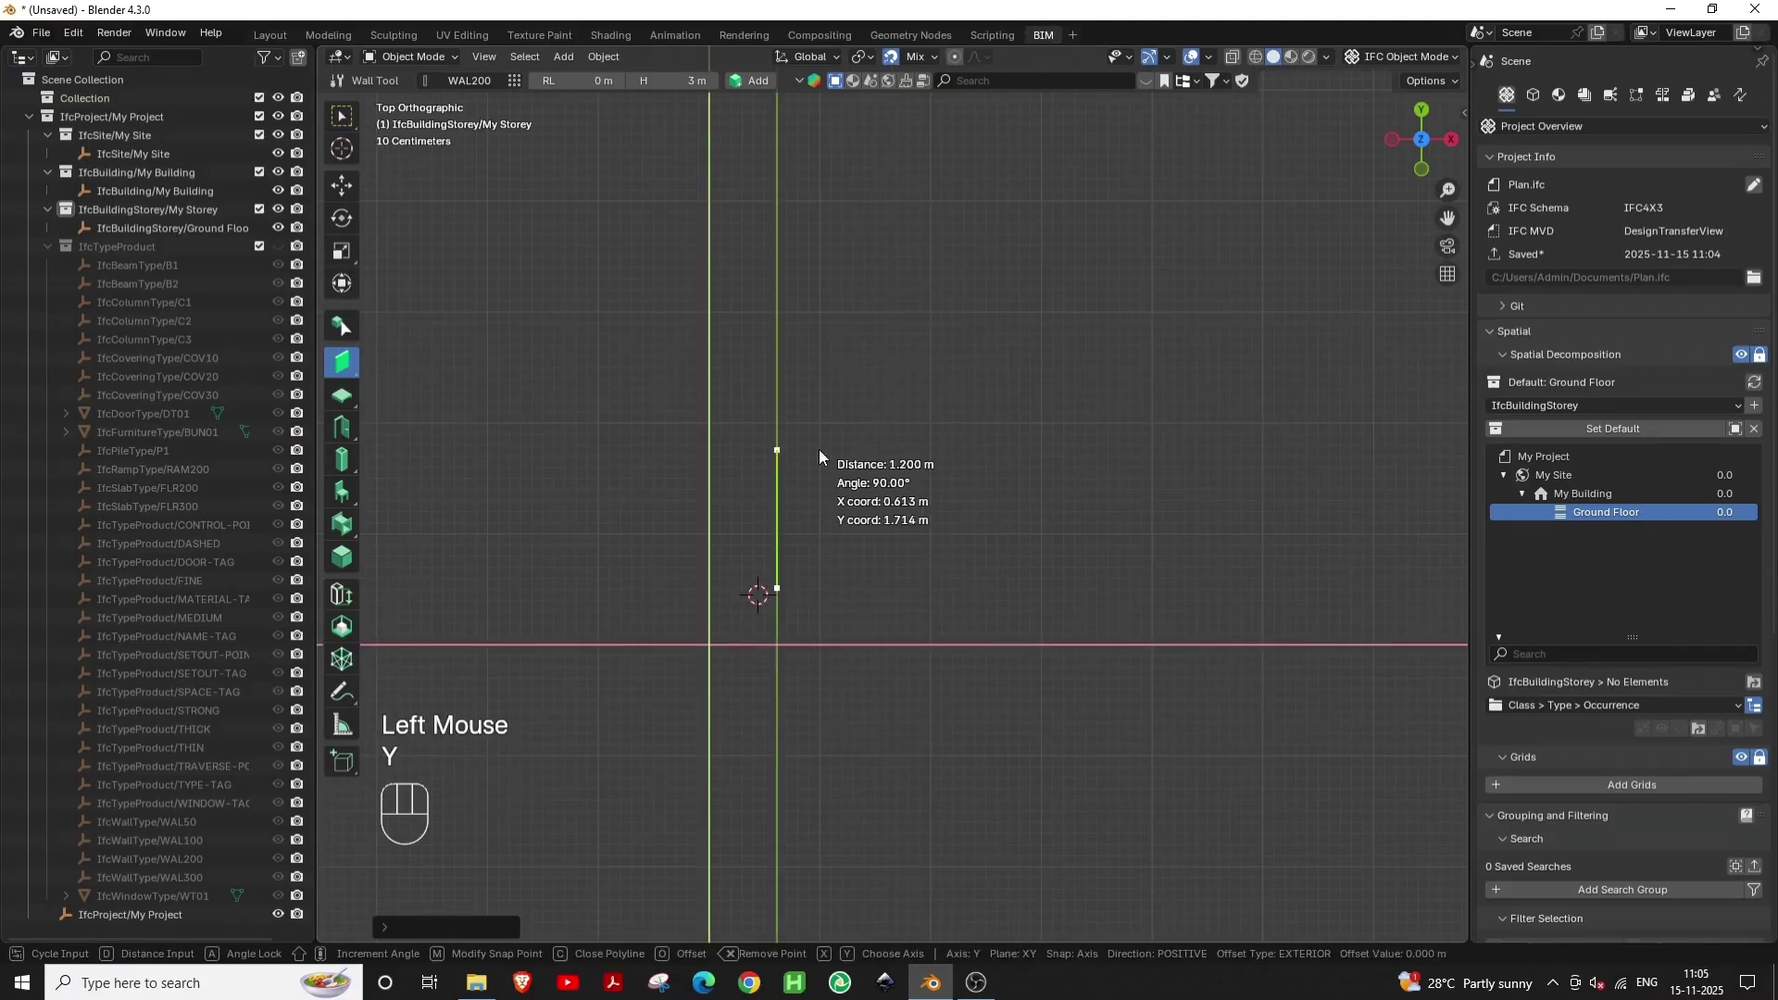
{"action": "key", "text": "KP_3"}
{"action": "key", "text": "KP_Enter"}
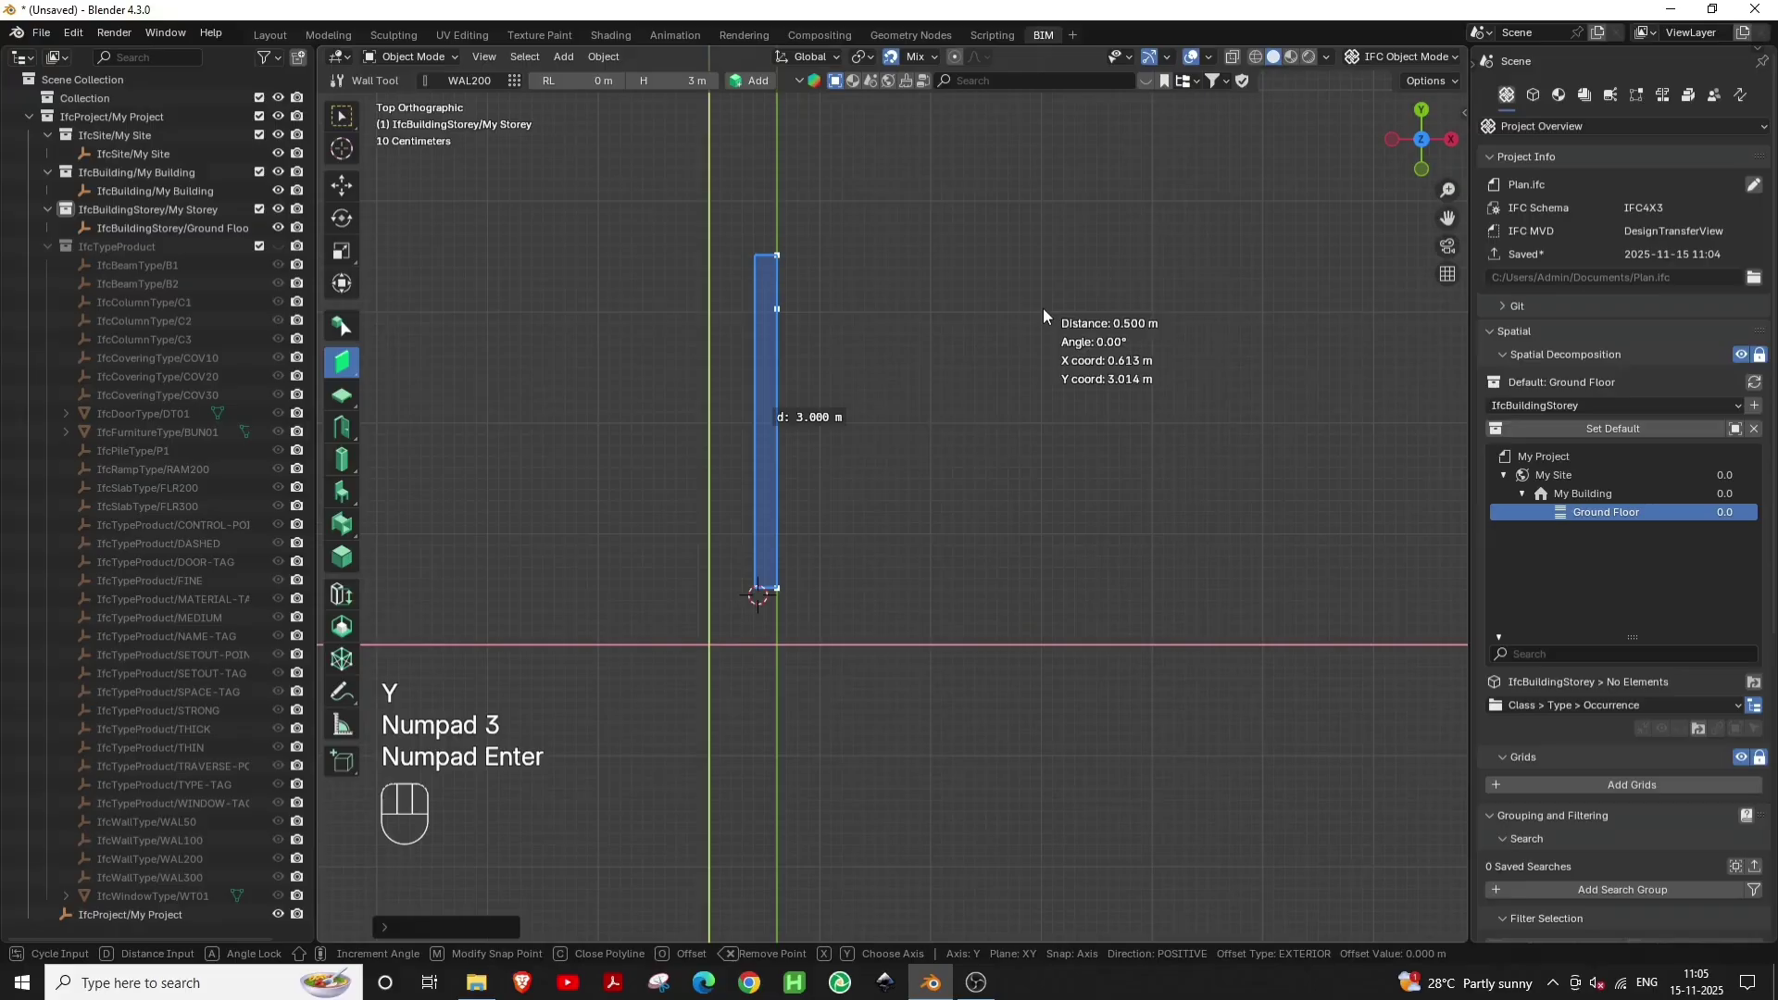
{"action": "key", "text": "x"}
{"action": "key", "text": "KP_3"}
{"action": "key", "text": "KP_Enter"}
{"action": "key", "text": "y"}
{"action": "key", "text": "KP_3"}
{"action": "key", "text": "KP_Enter"}
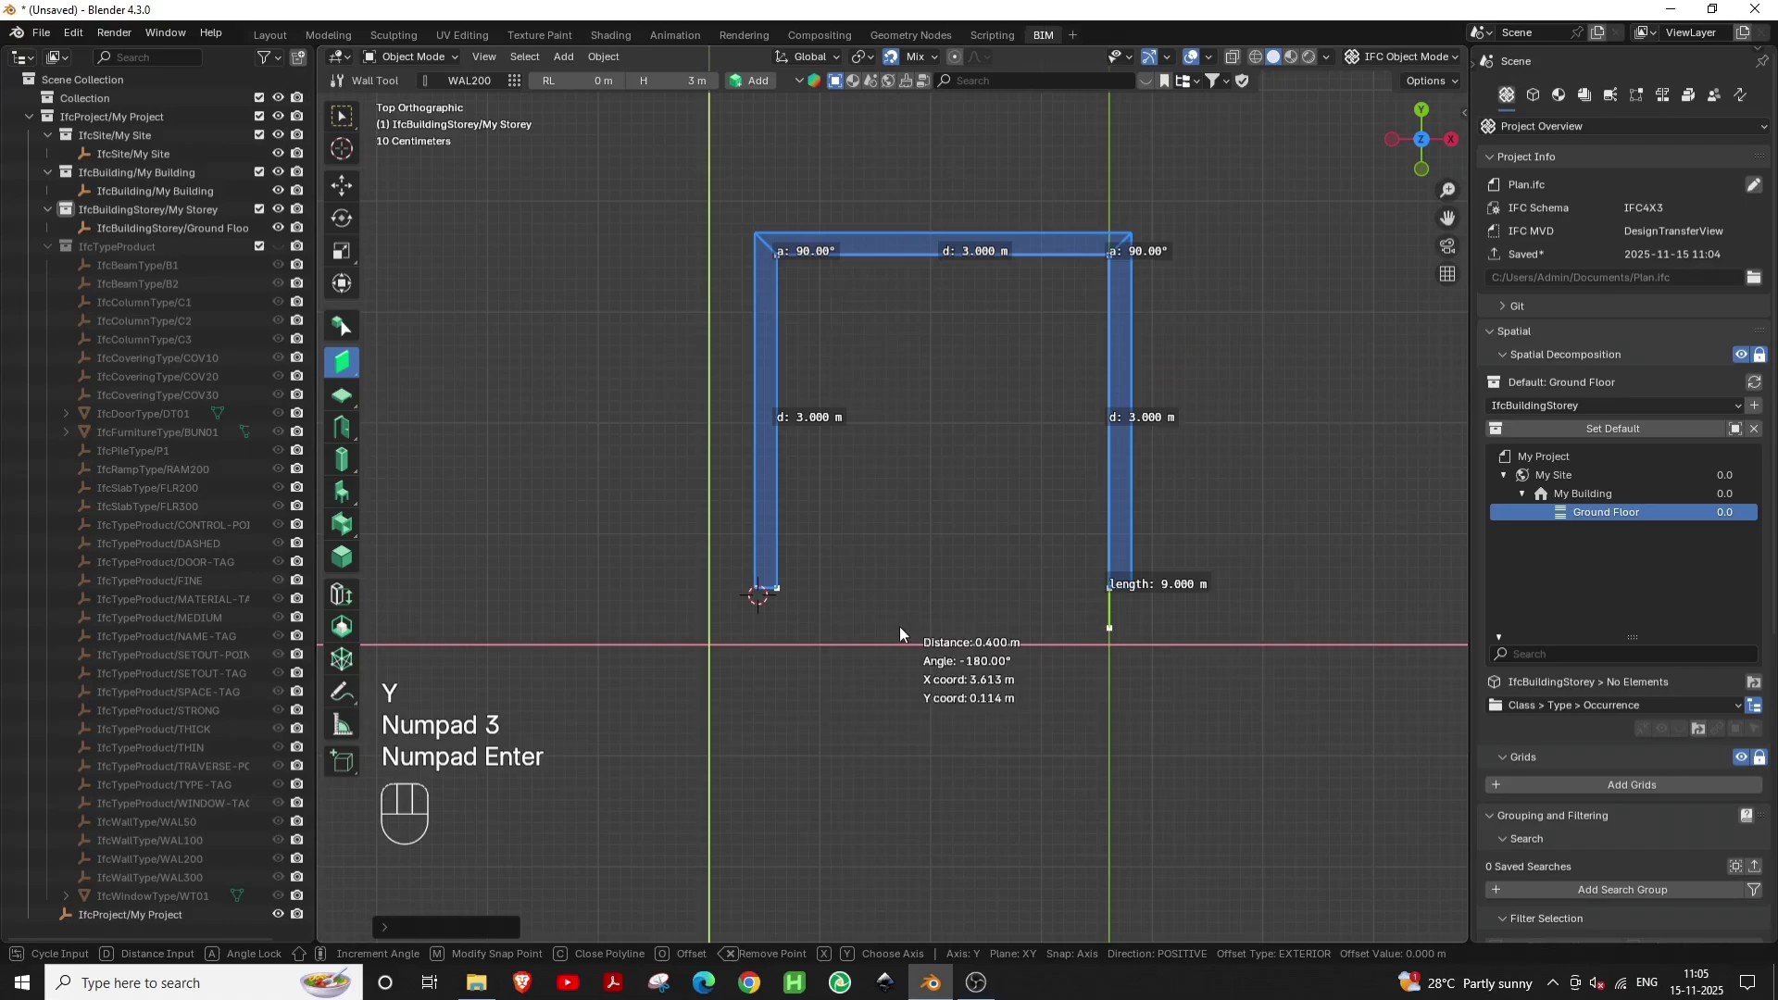
Draw the closing 3 m wall and finish the square room outline
{"action": "key", "text": "x"}
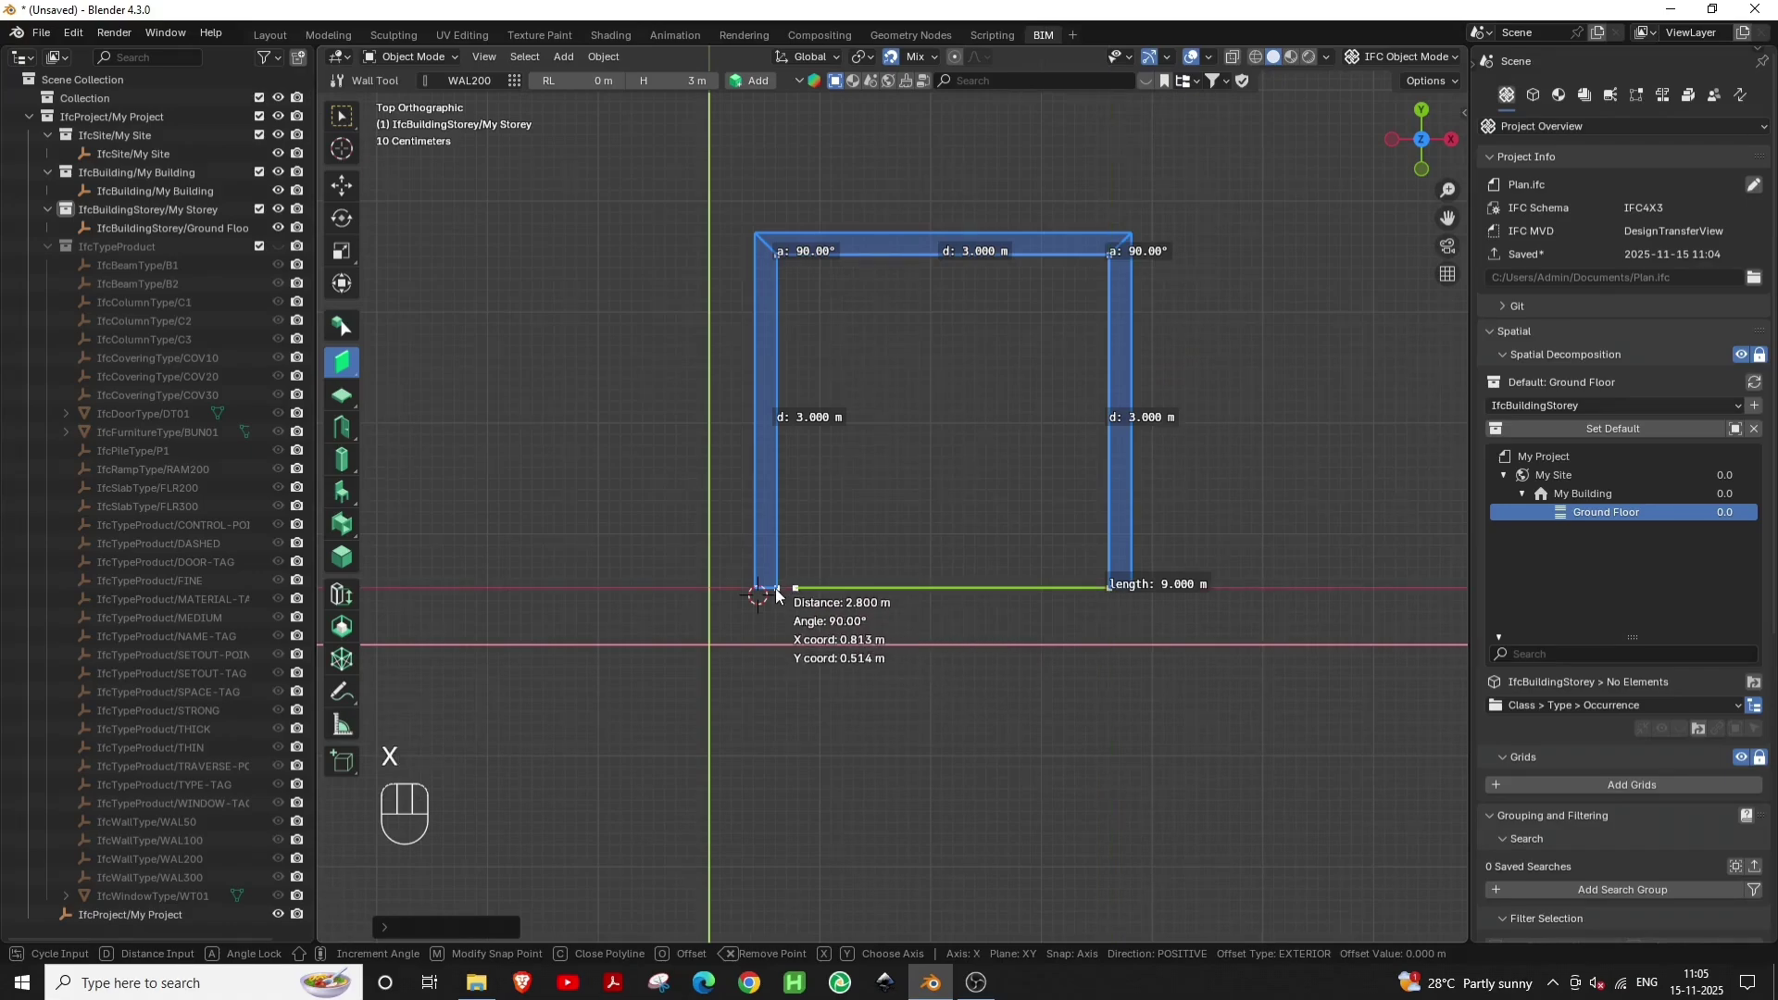
{"action": "key", "text": "KP_3"}
{"action": "key", "text": "KP_Enter"}
{"action": "key", "text": "KP_Enter"}
{"action": "left_click", "coordinate": [1002, 690]}
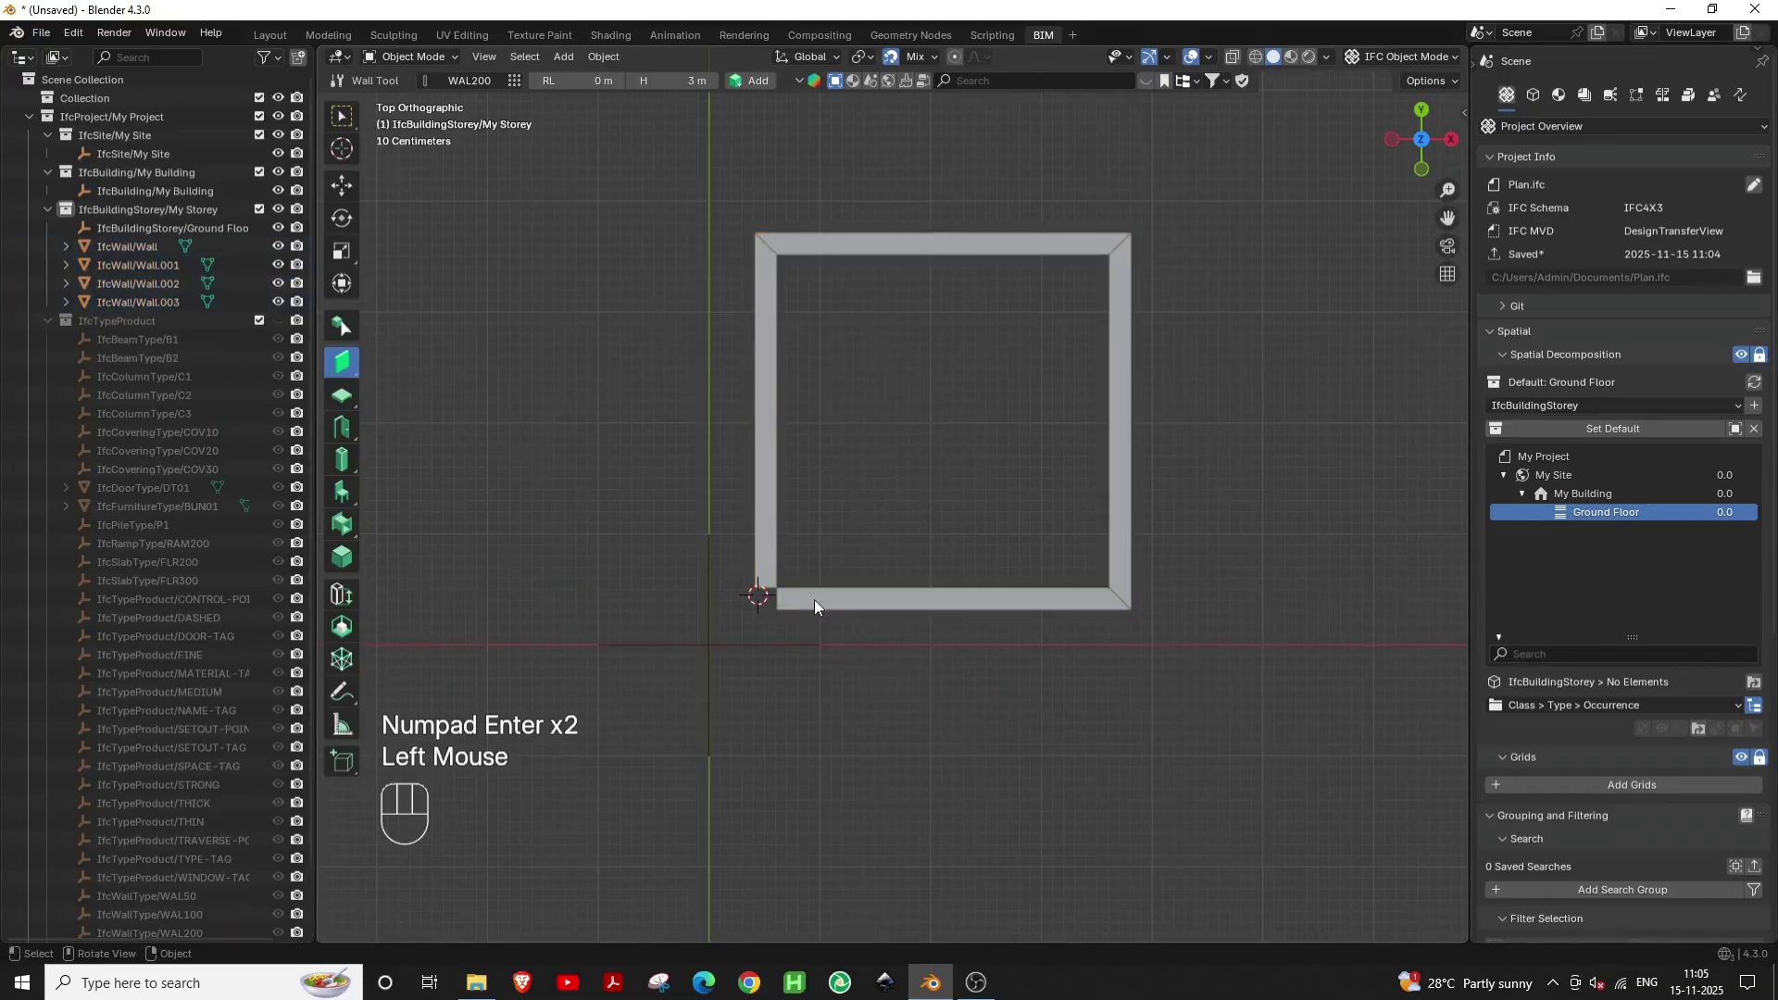
Select Wall.003 and Wall together and join them with Extend to close the corner
{"action": "left_click", "coordinate": [819, 607]}
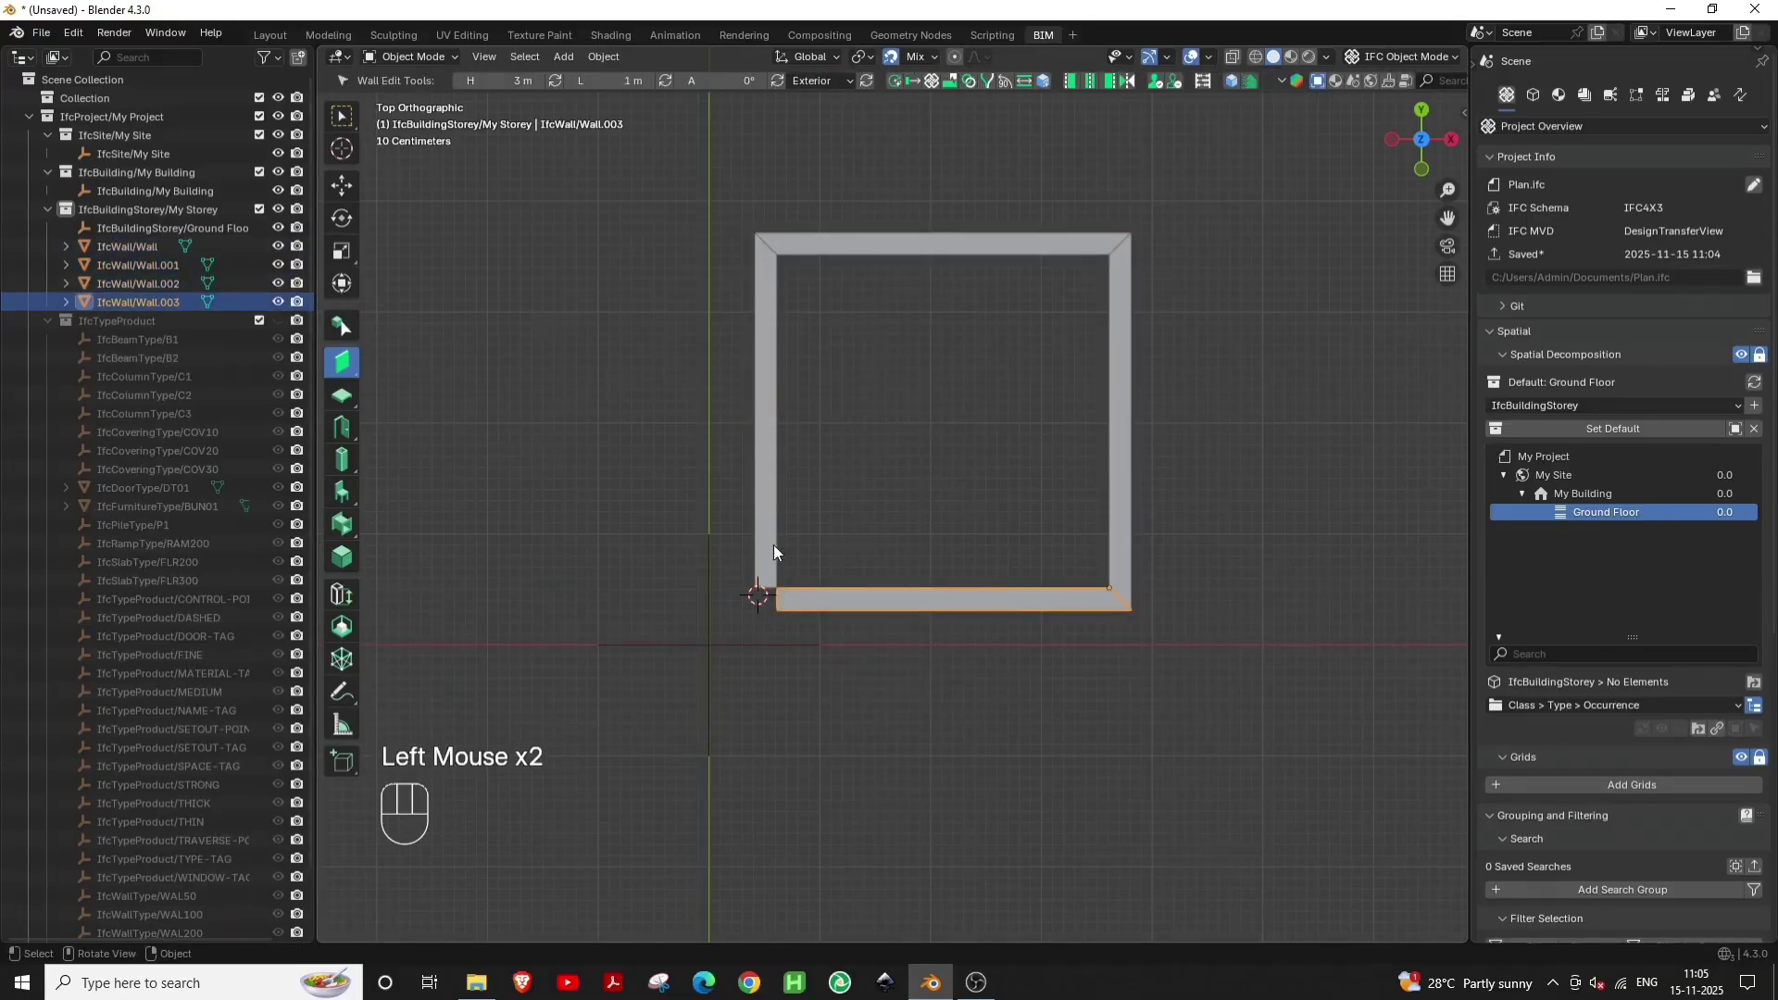
{"action": "key", "text": "n"}
{"action": "left_click", "coordinate": [1461, 168]}
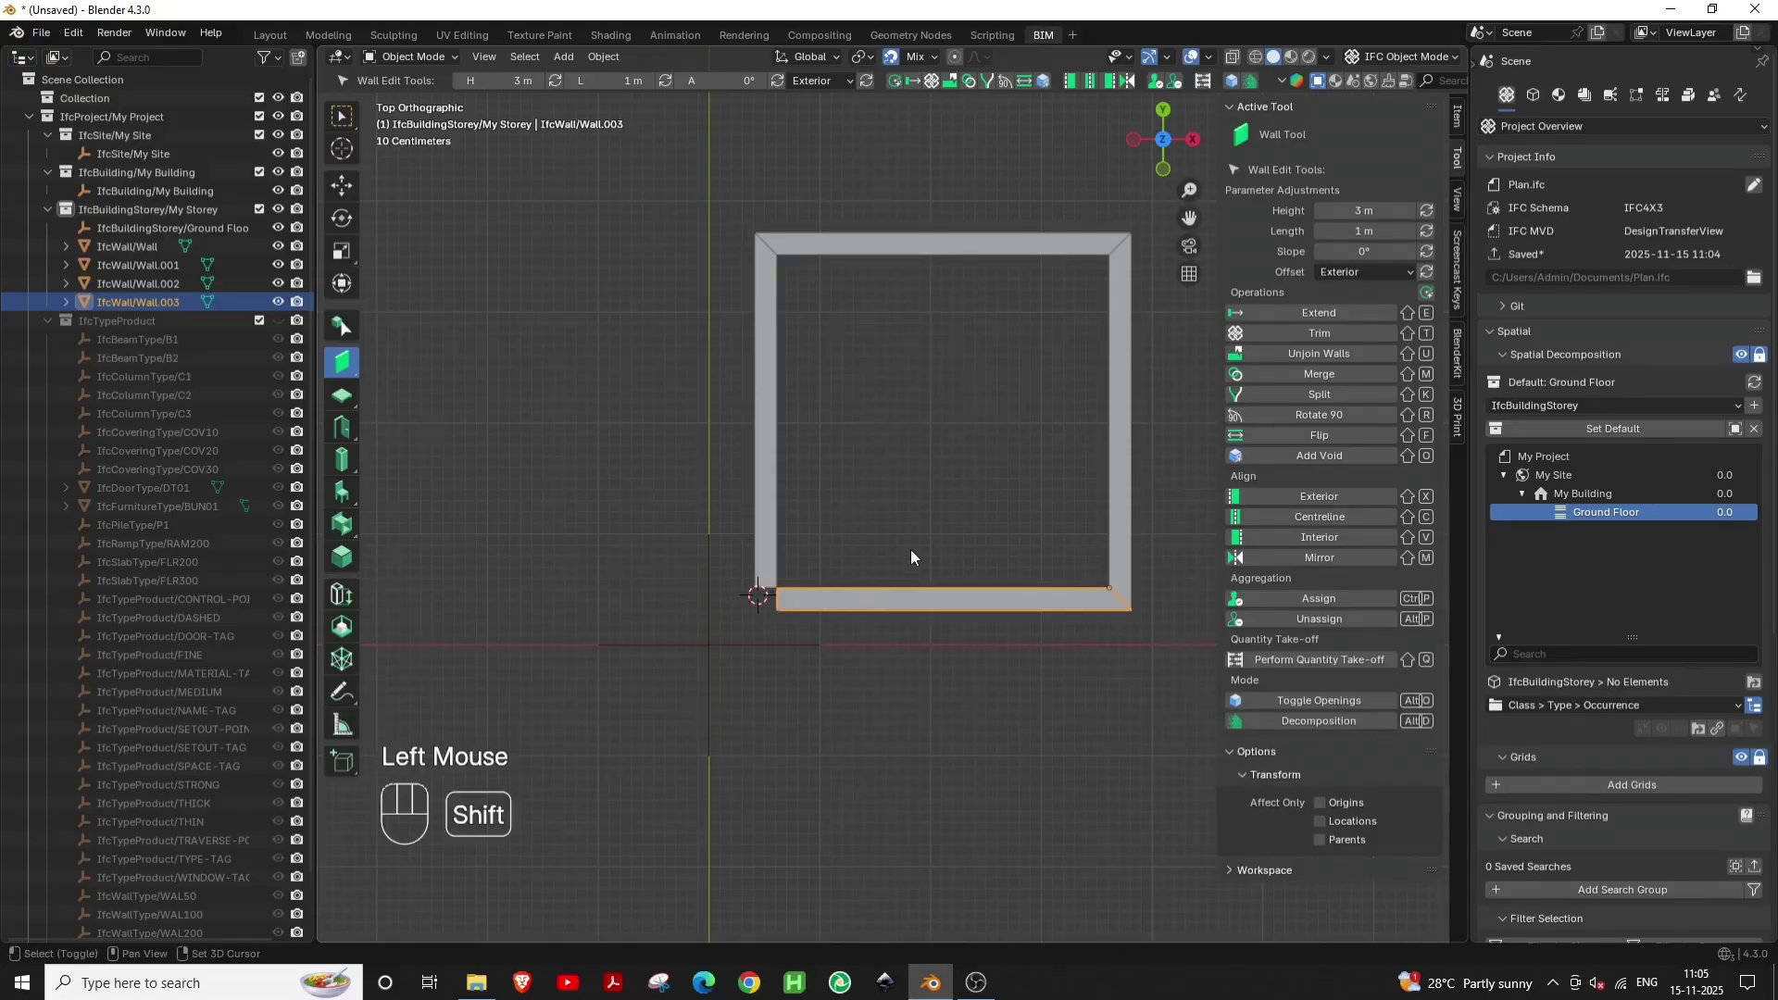
{"action": "middle_click", "coordinate": [880, 569]}
{"action": "left_click", "coordinate": [694, 508]}
{"action": "left_click", "coordinate": [784, 578]}
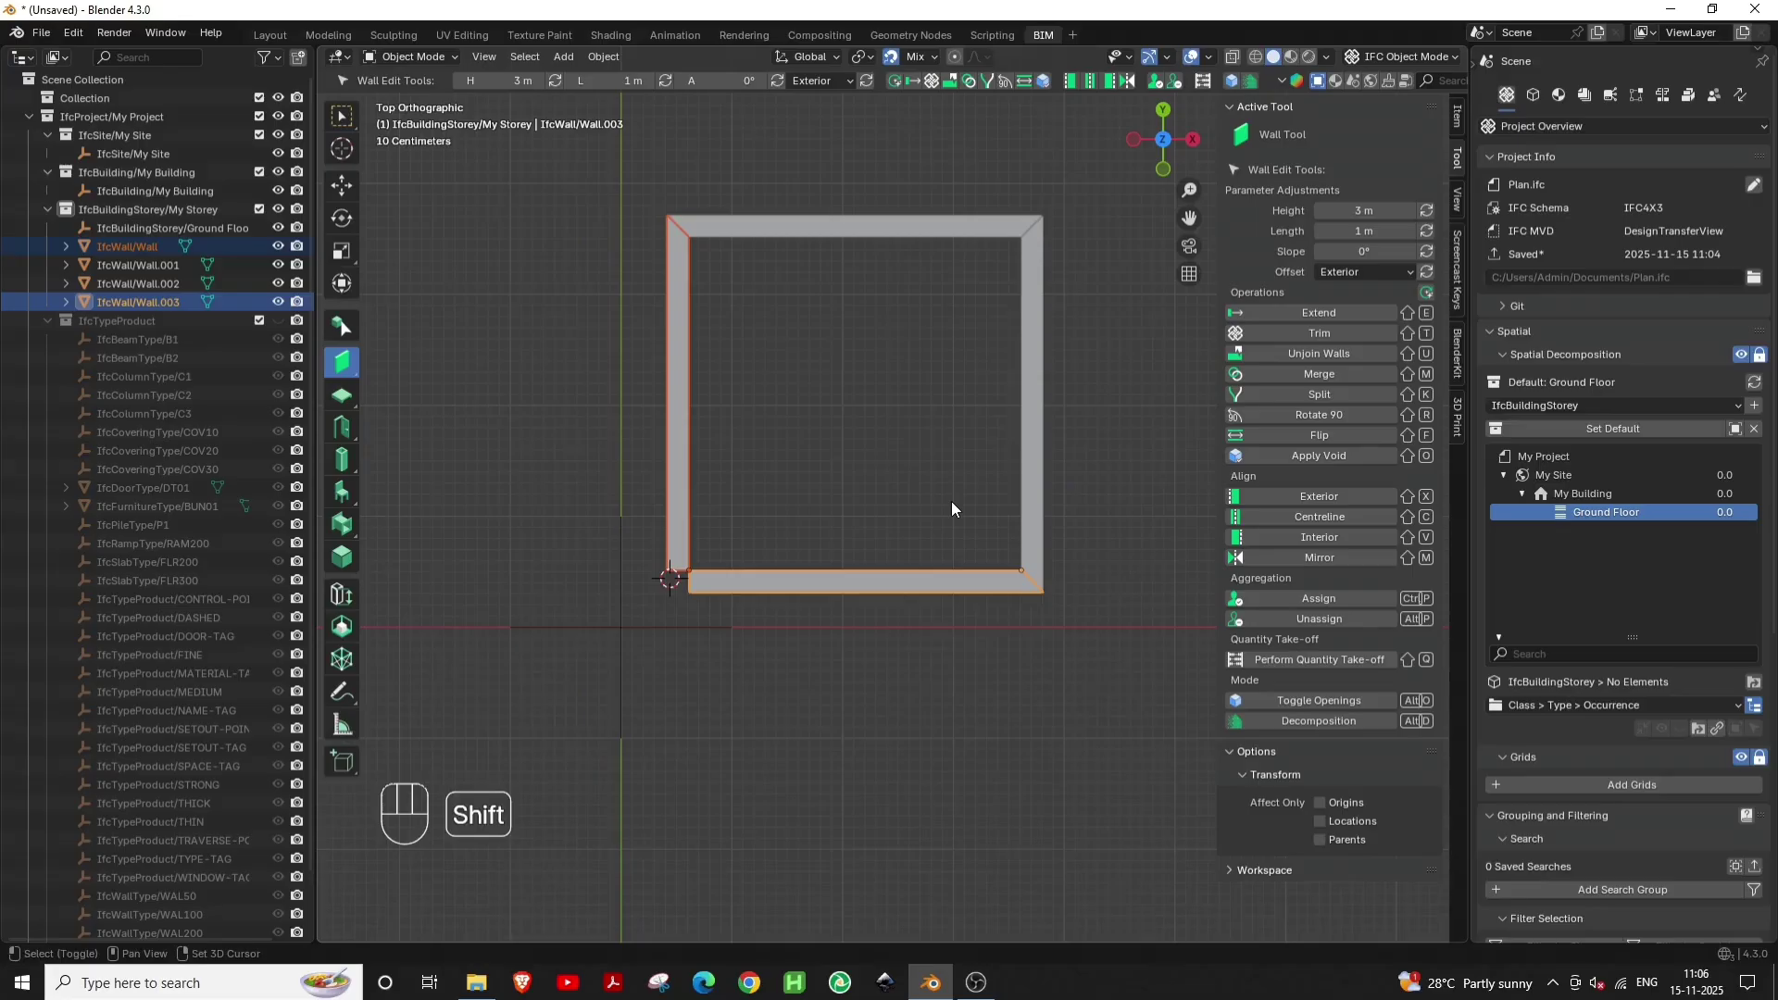
{"action": "key", "text": "shift+t"}
{"action": "left_click", "coordinate": [815, 656]}
{"action": "middle_click", "coordinate": [825, 619]}
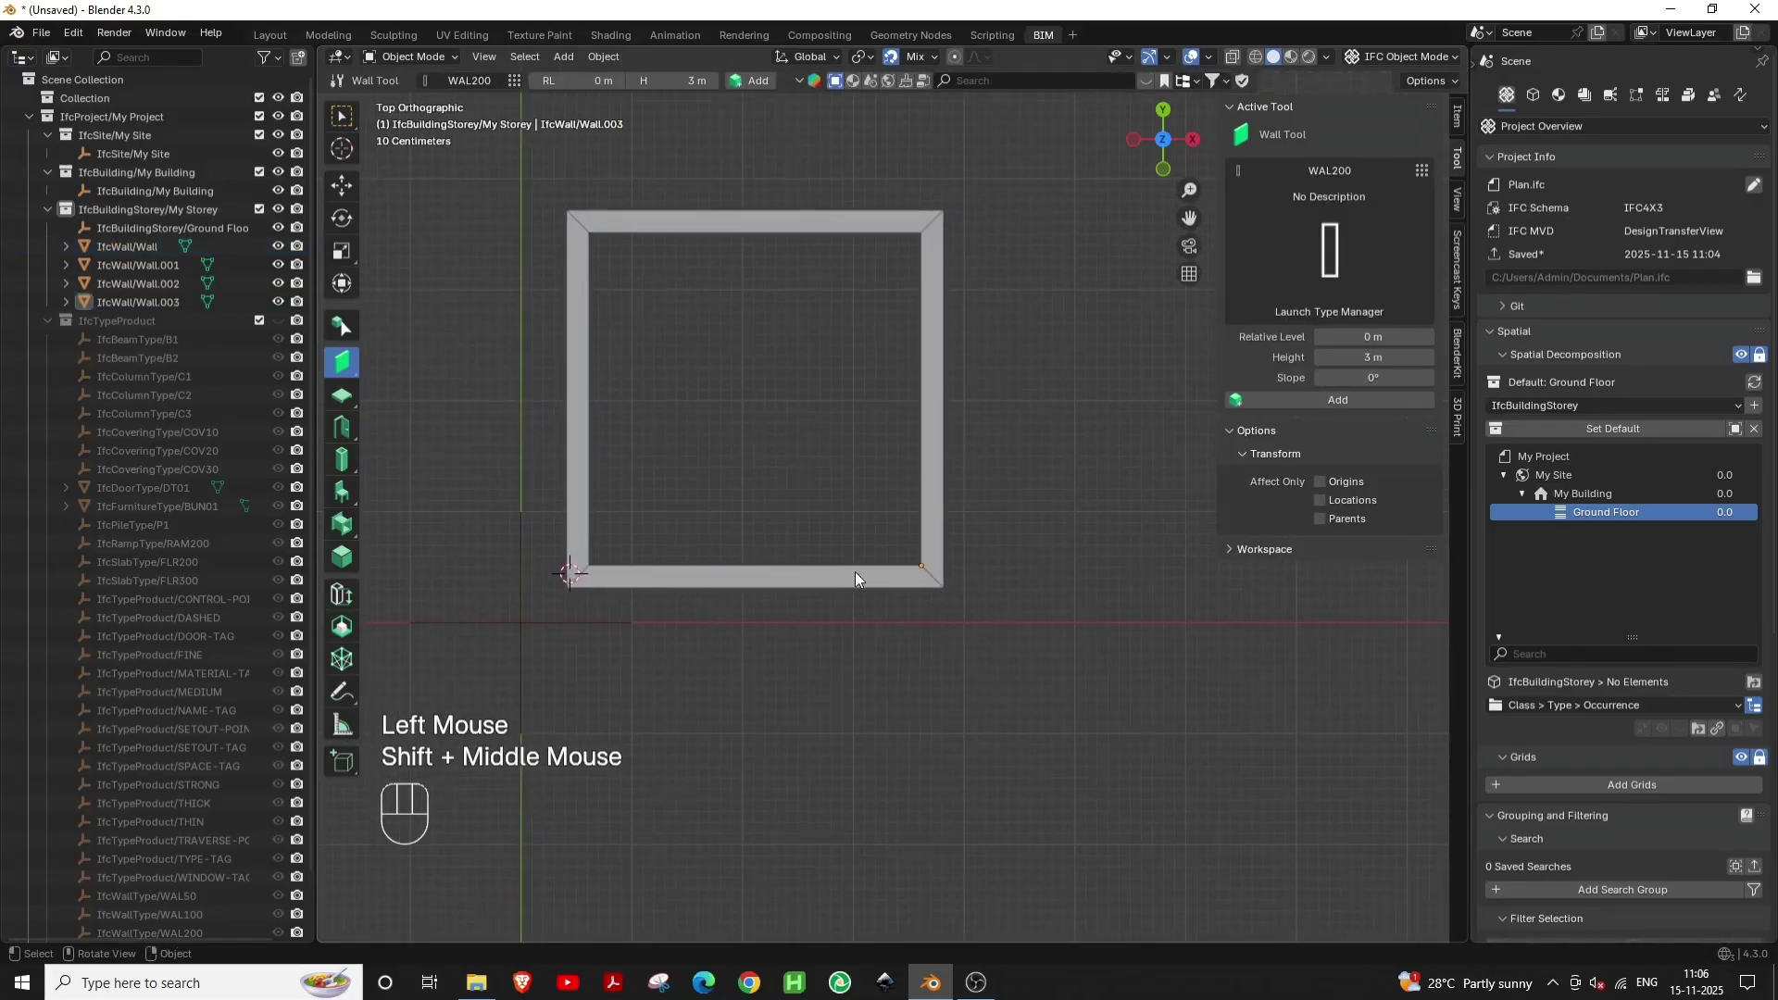
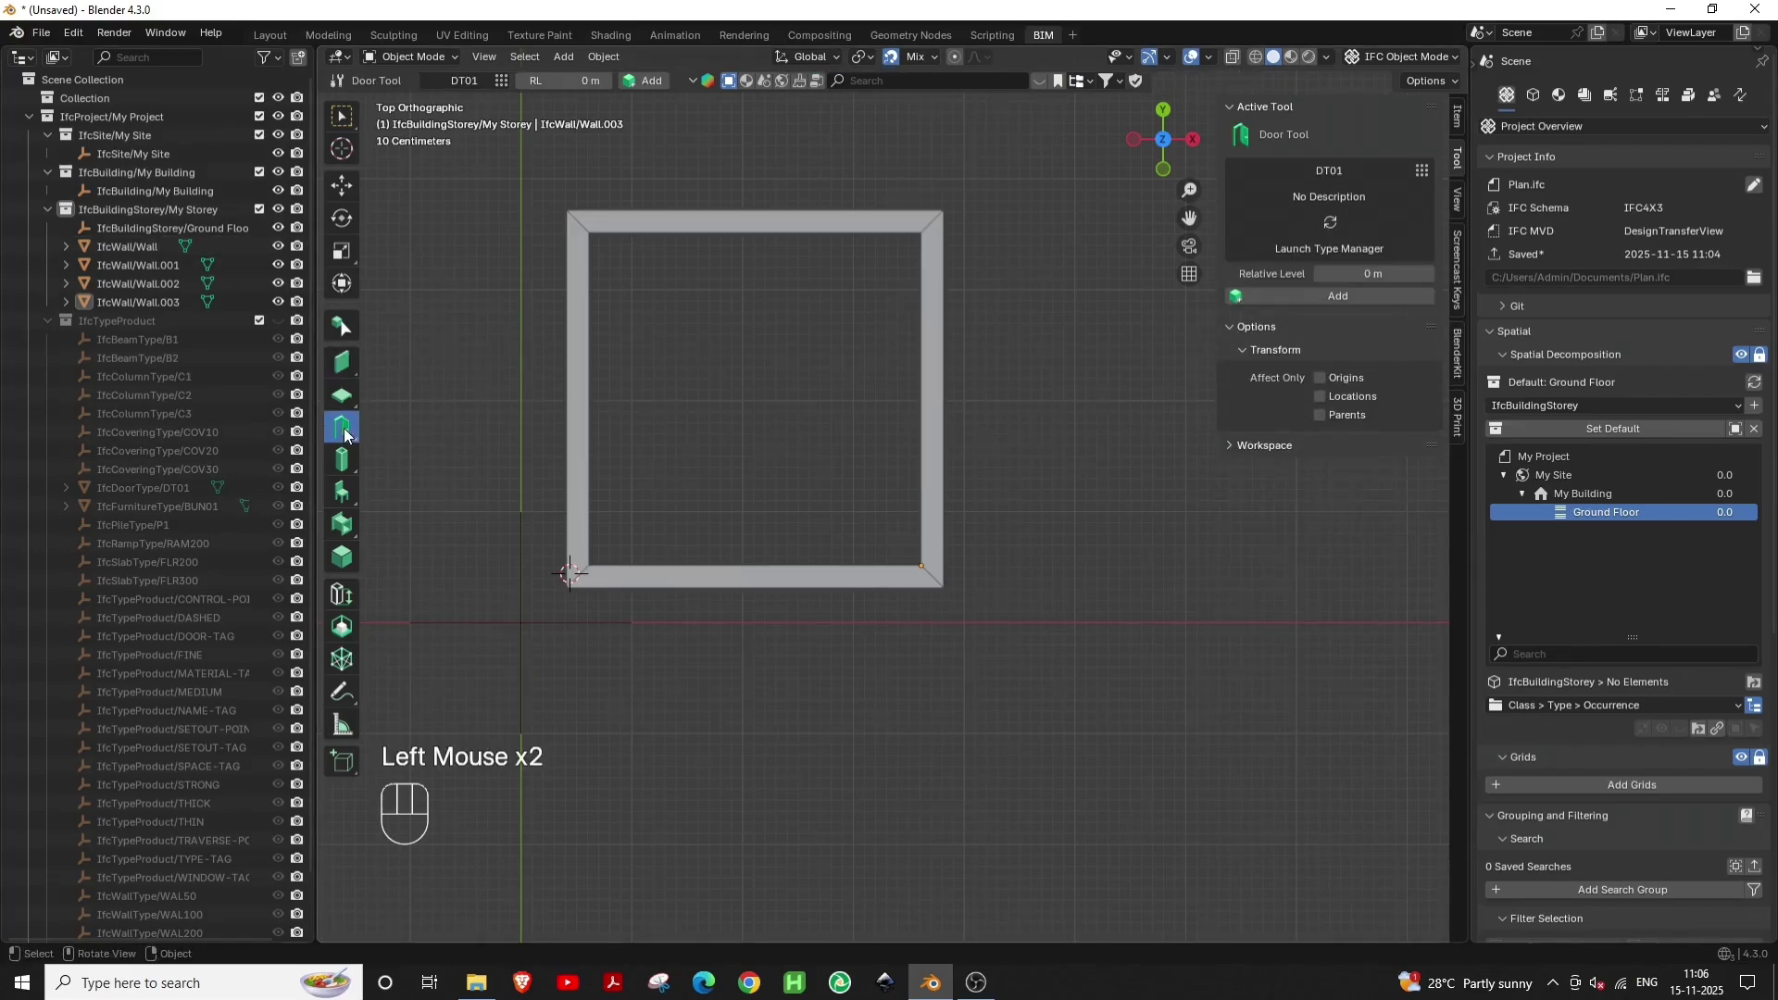
Place a DT01 door in the bottom wall with the Door Tool and check it in 3D
{"action": "left_click_drag", "start_coordinate": [509, 83], "coordinate": [1063, 648]}
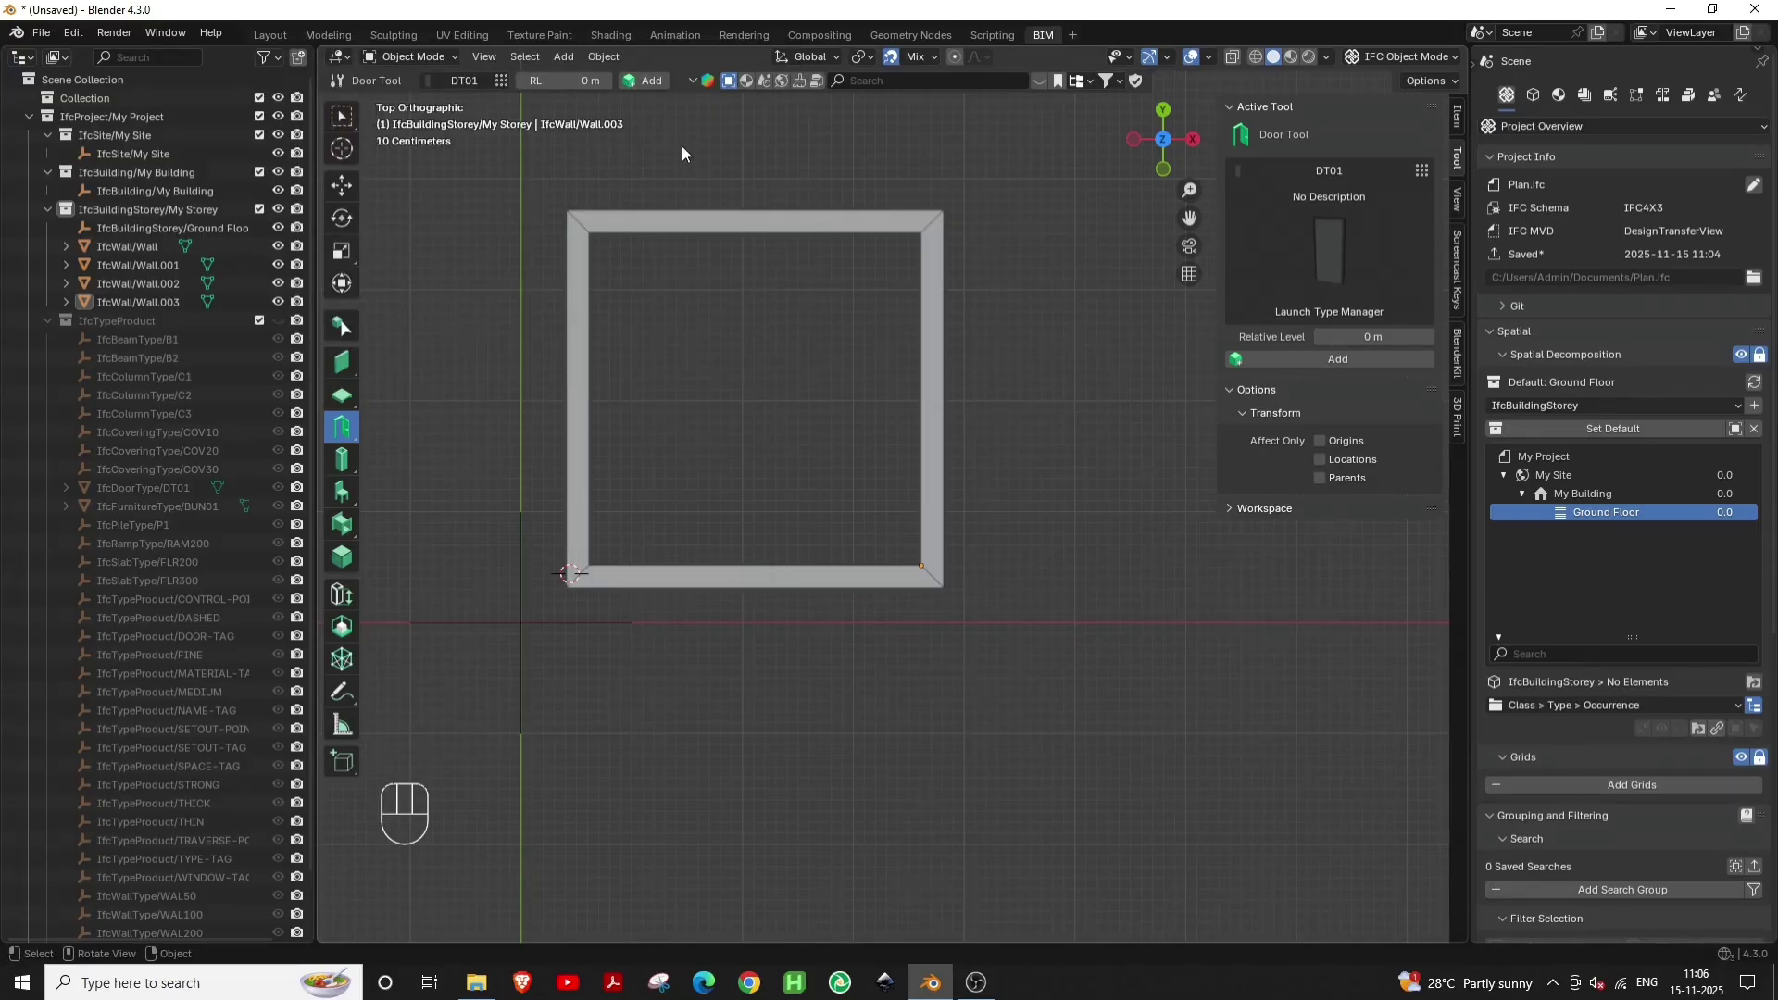
{"action": "key", "text": "shift+a"}
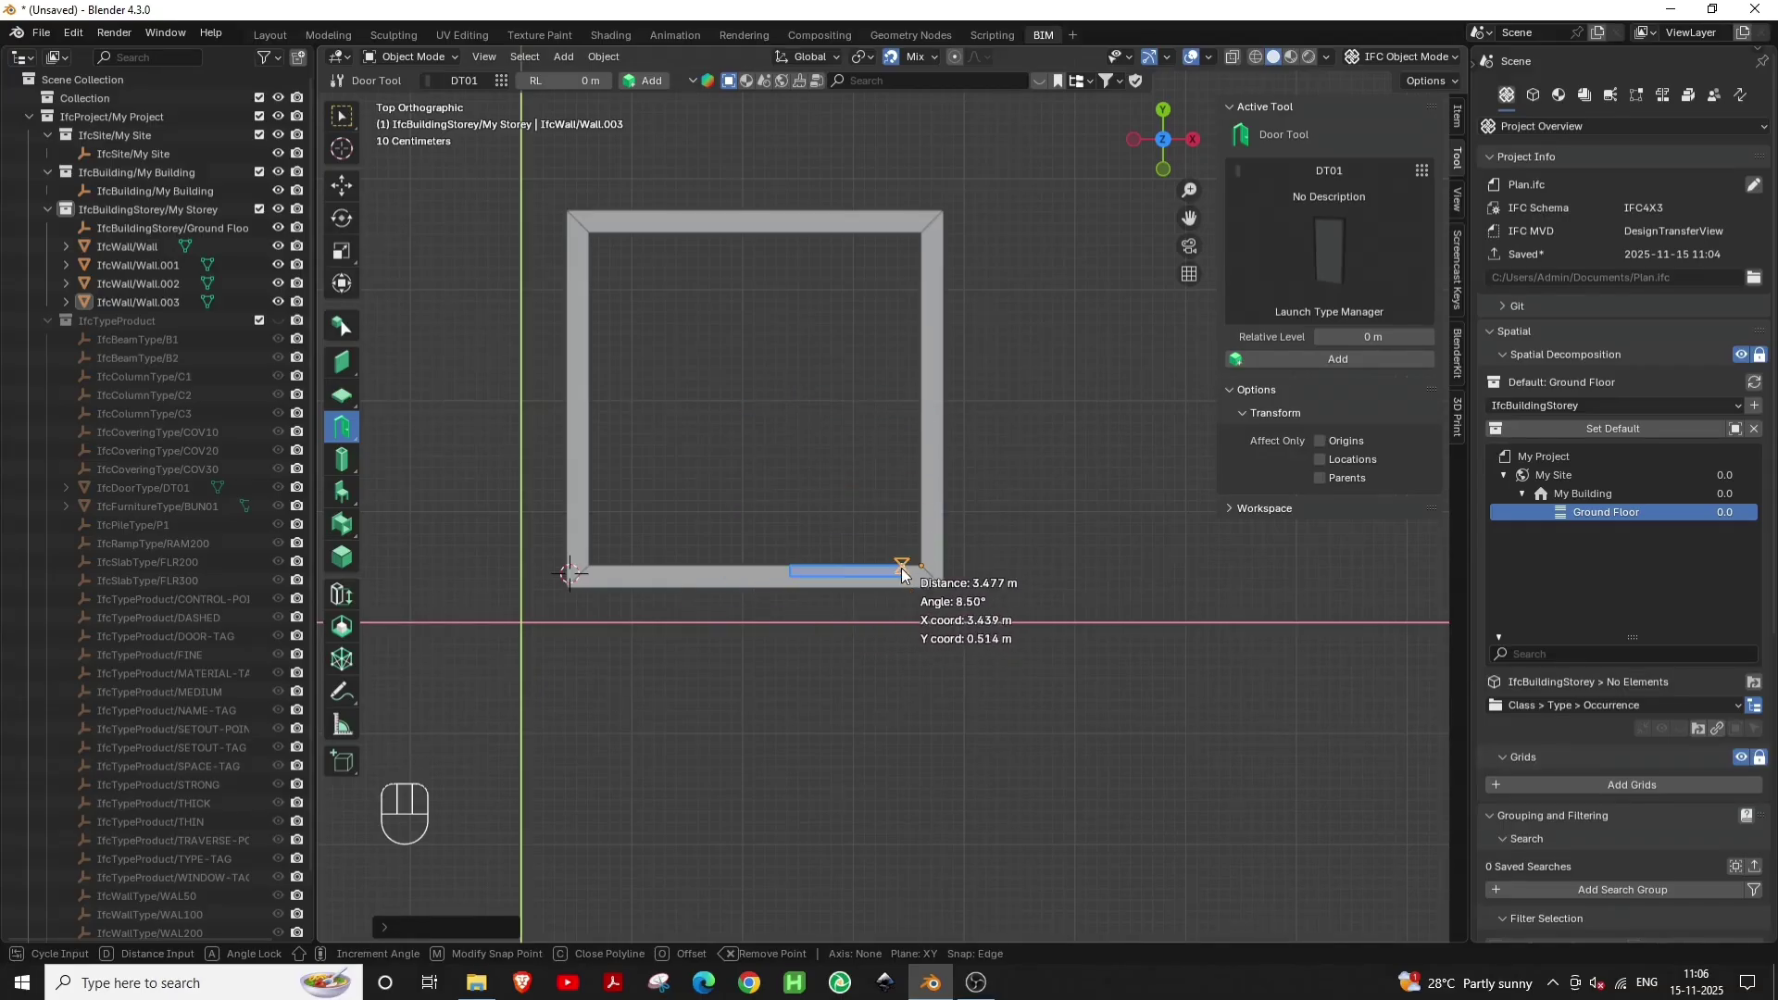
{"action": "left_click", "coordinate": [909, 579]}
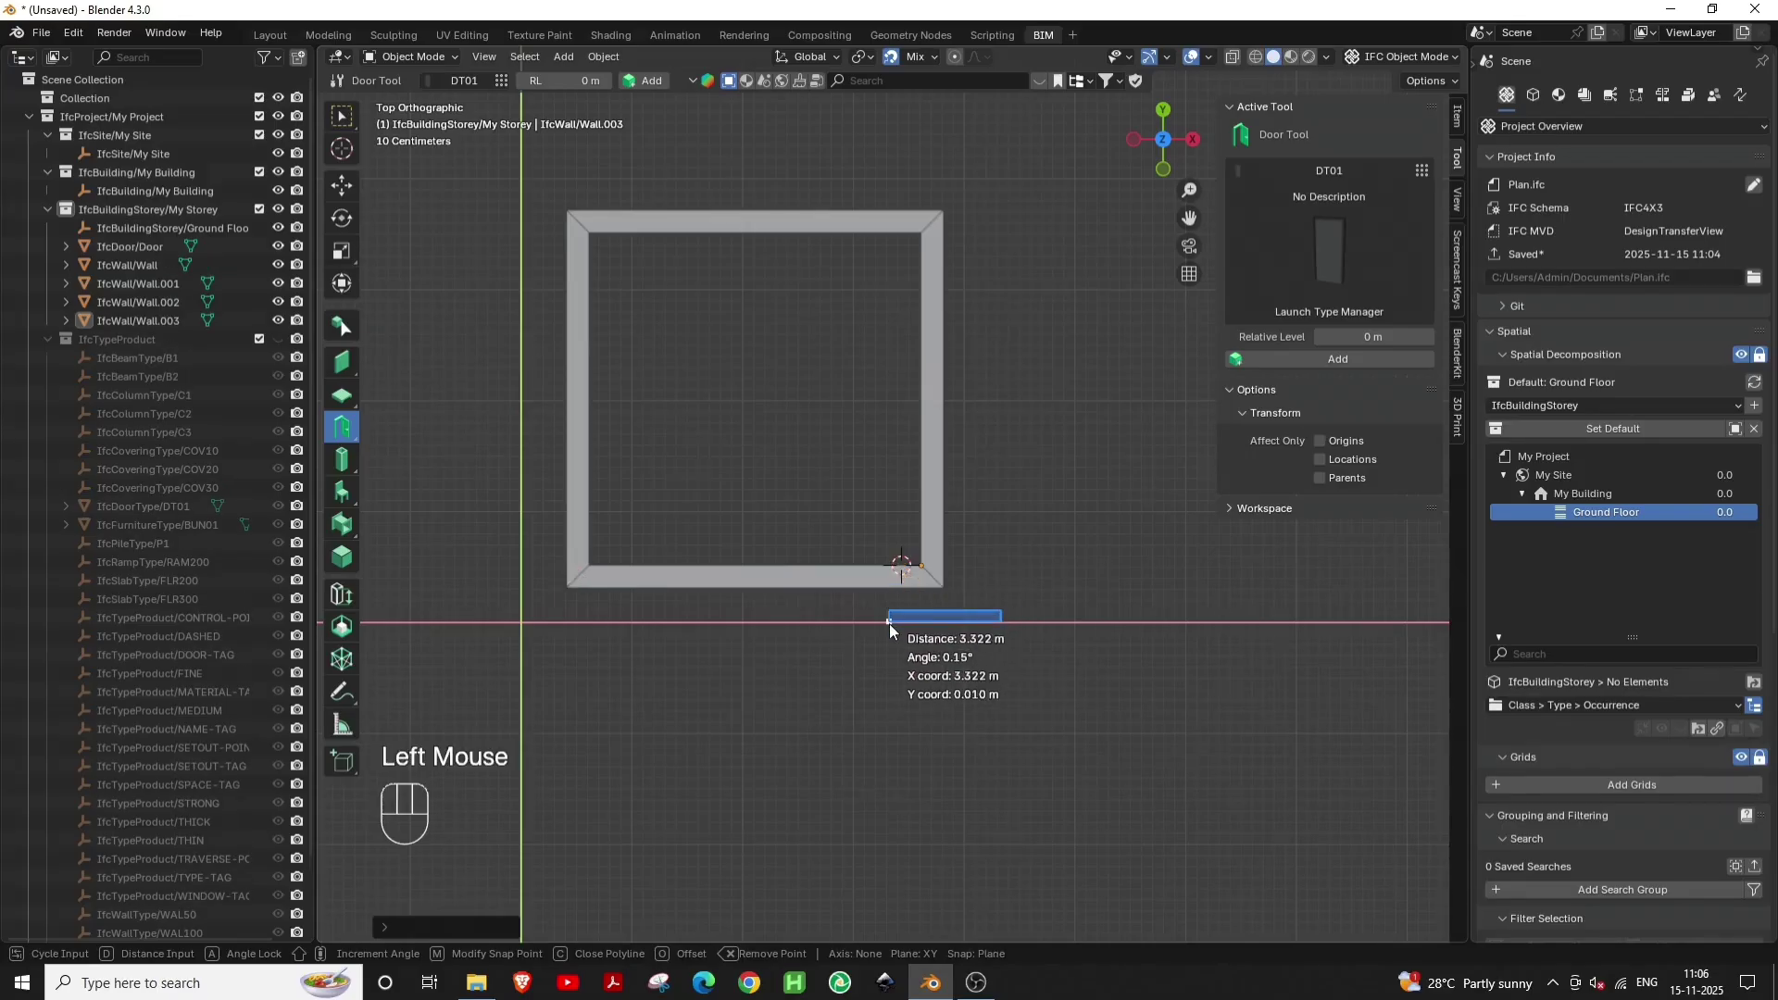
{"action": "key", "text": "KP_Enter"}
{"action": "key", "text": "Escape"}
{"action": "middle_click", "coordinate": [903, 655]}
{"action": "key", "text": "`"}
In Drawings and Documents add a Plan drawing for Ground Floor named GROUND FLOOR PLAN
{"action": "scroll", "scroll_direction": "down", "scroll_amount": 3}
{"action": "middle_click", "coordinate": [873, 605]}
{"action": "middle_click", "coordinate": [835, 619]}
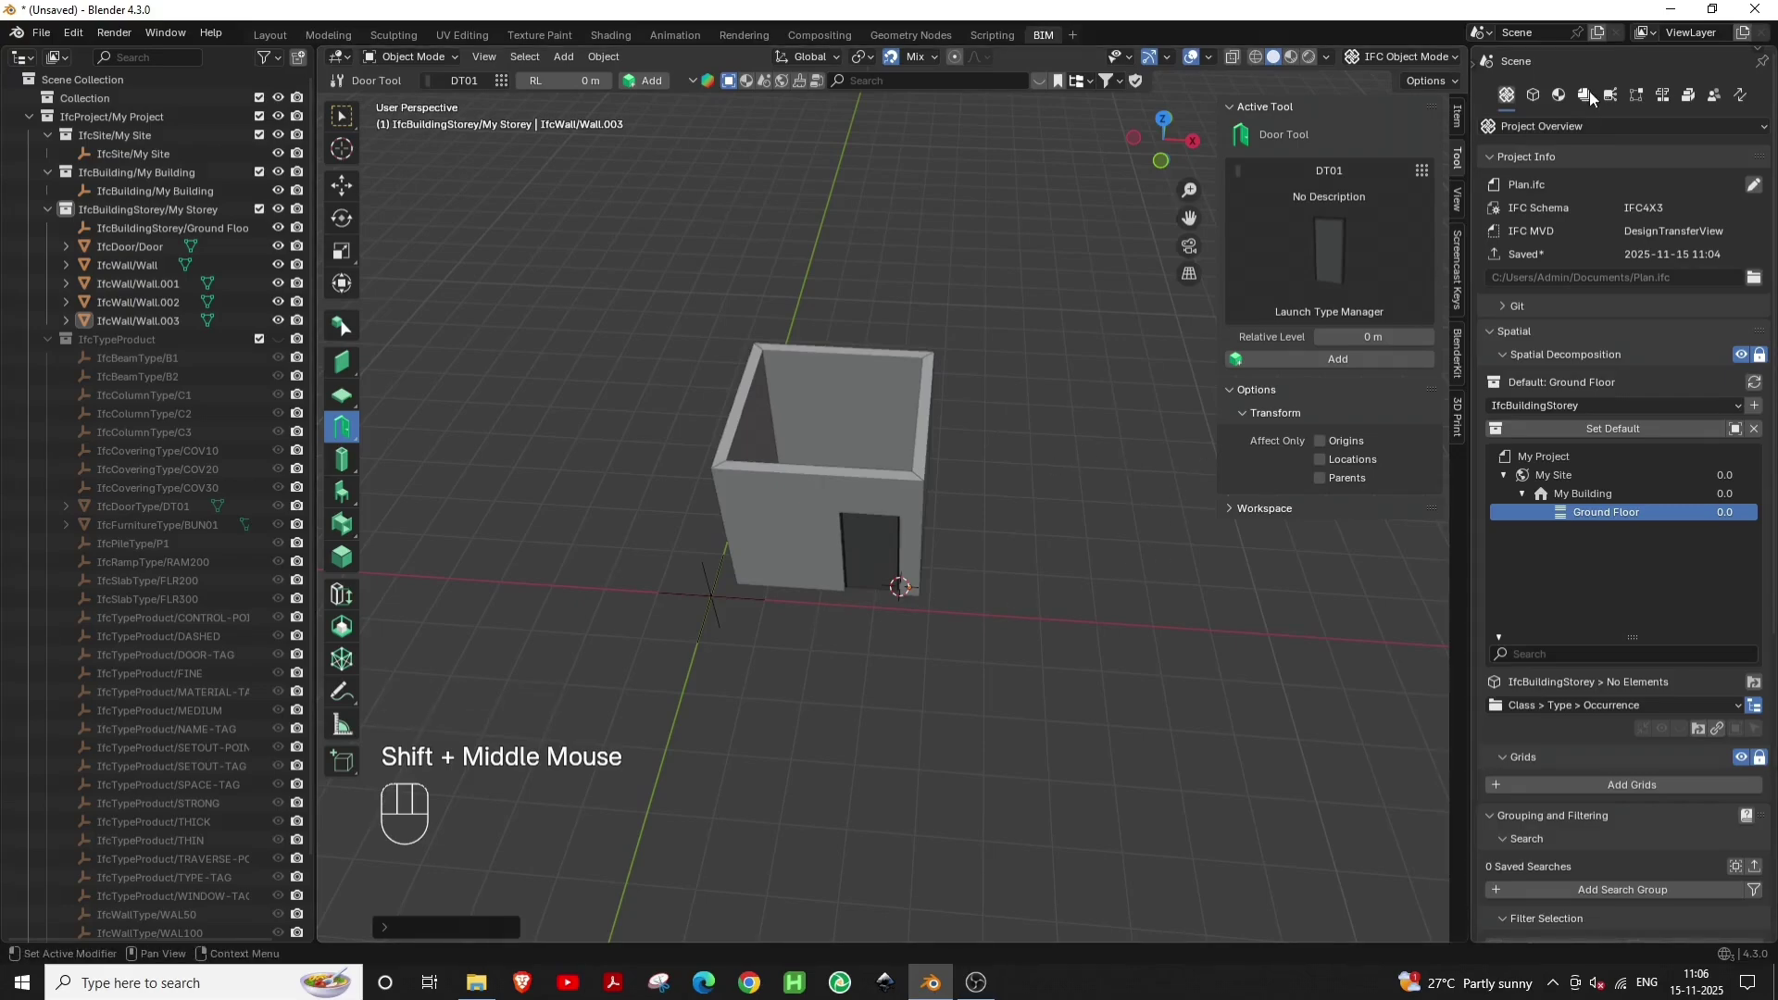
{"action": "left_click", "coordinate": [1590, 108]}
{"action": "left_click", "coordinate": [1761, 248]}
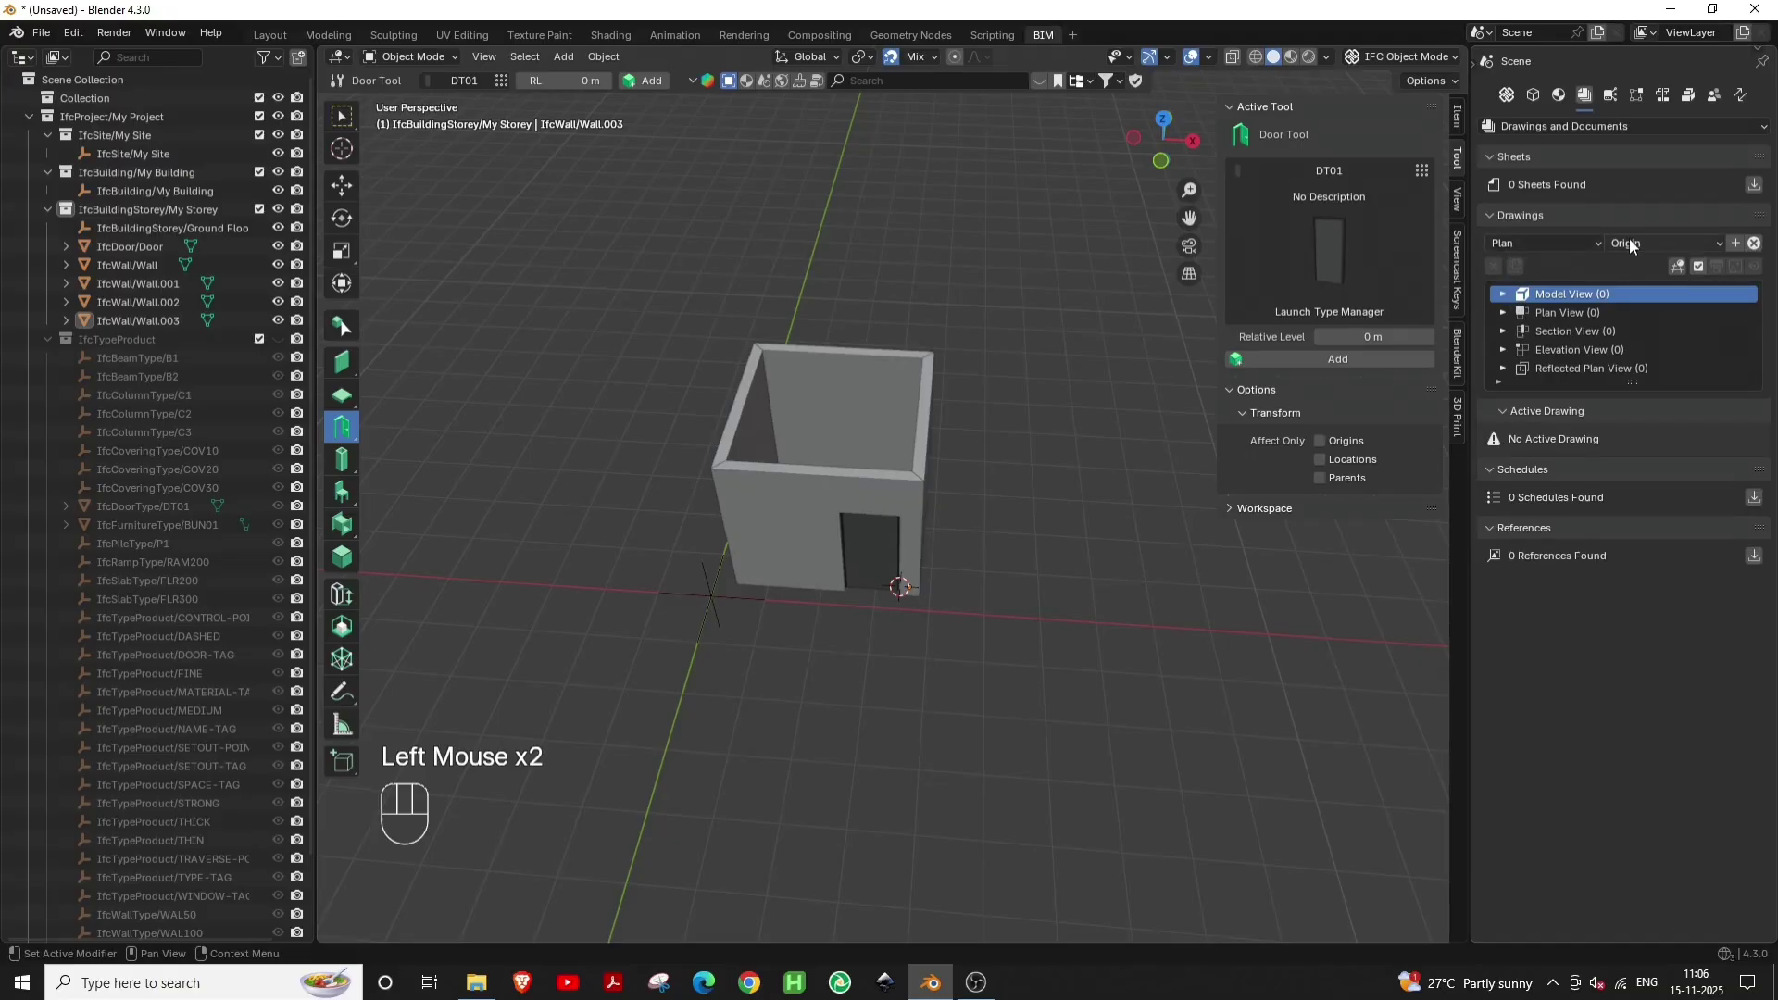
{"action": "left_click_drag", "start_coordinate": [1657, 245], "coordinate": [1650, 309]}
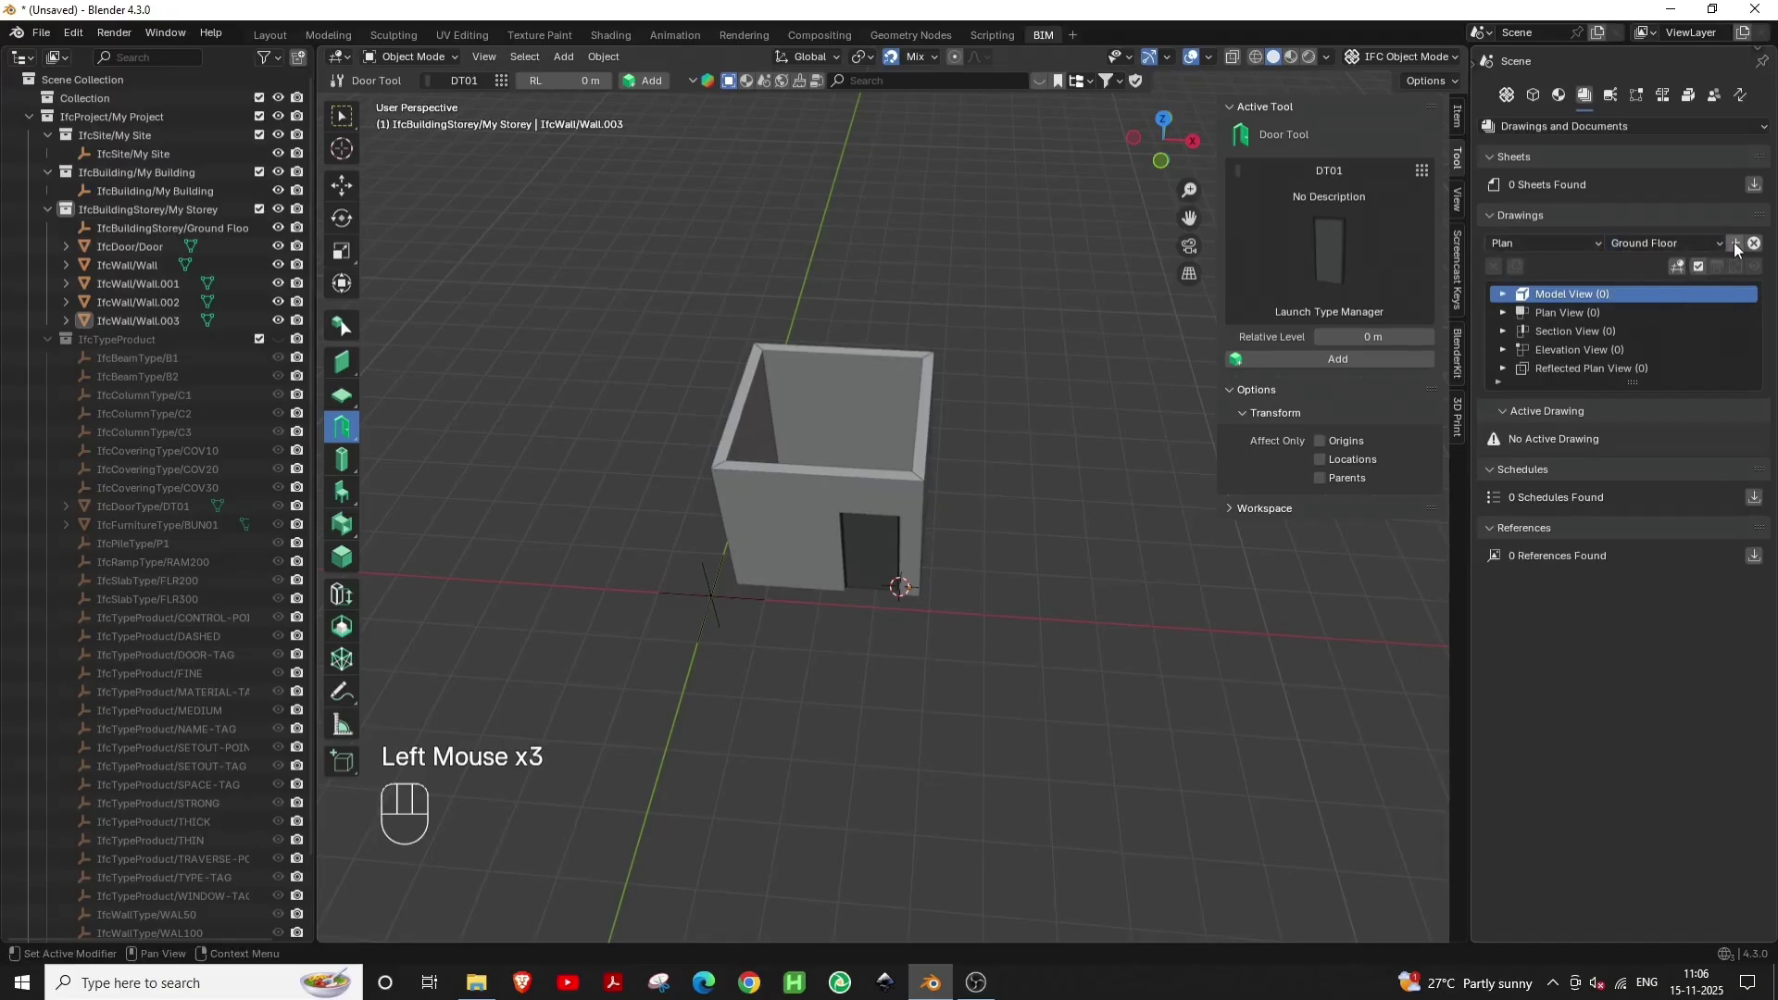
{"action": "left_click", "coordinate": [1743, 249]}
{"action": "left_click", "coordinate": [1514, 320]}
Activate GROUND FLOOR PLAN as the open drawing view
{"action": "left_click", "coordinate": [1576, 337]}
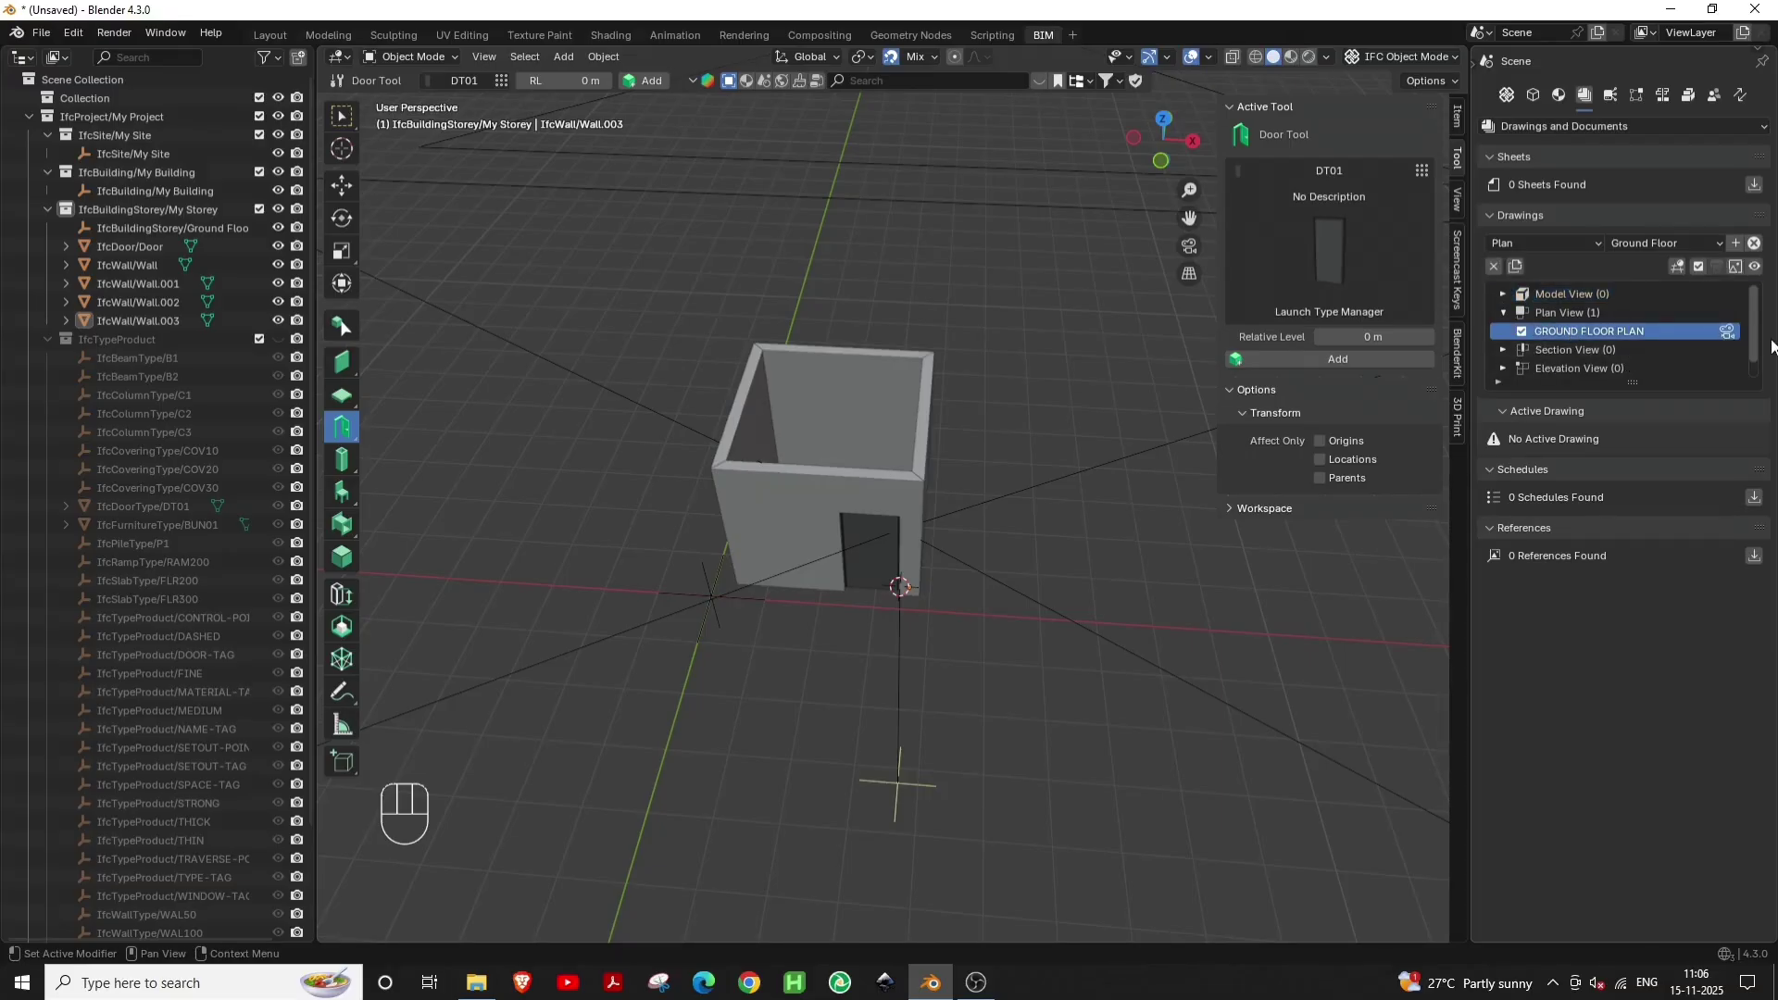
{"action": "left_click", "coordinate": [1735, 341]}
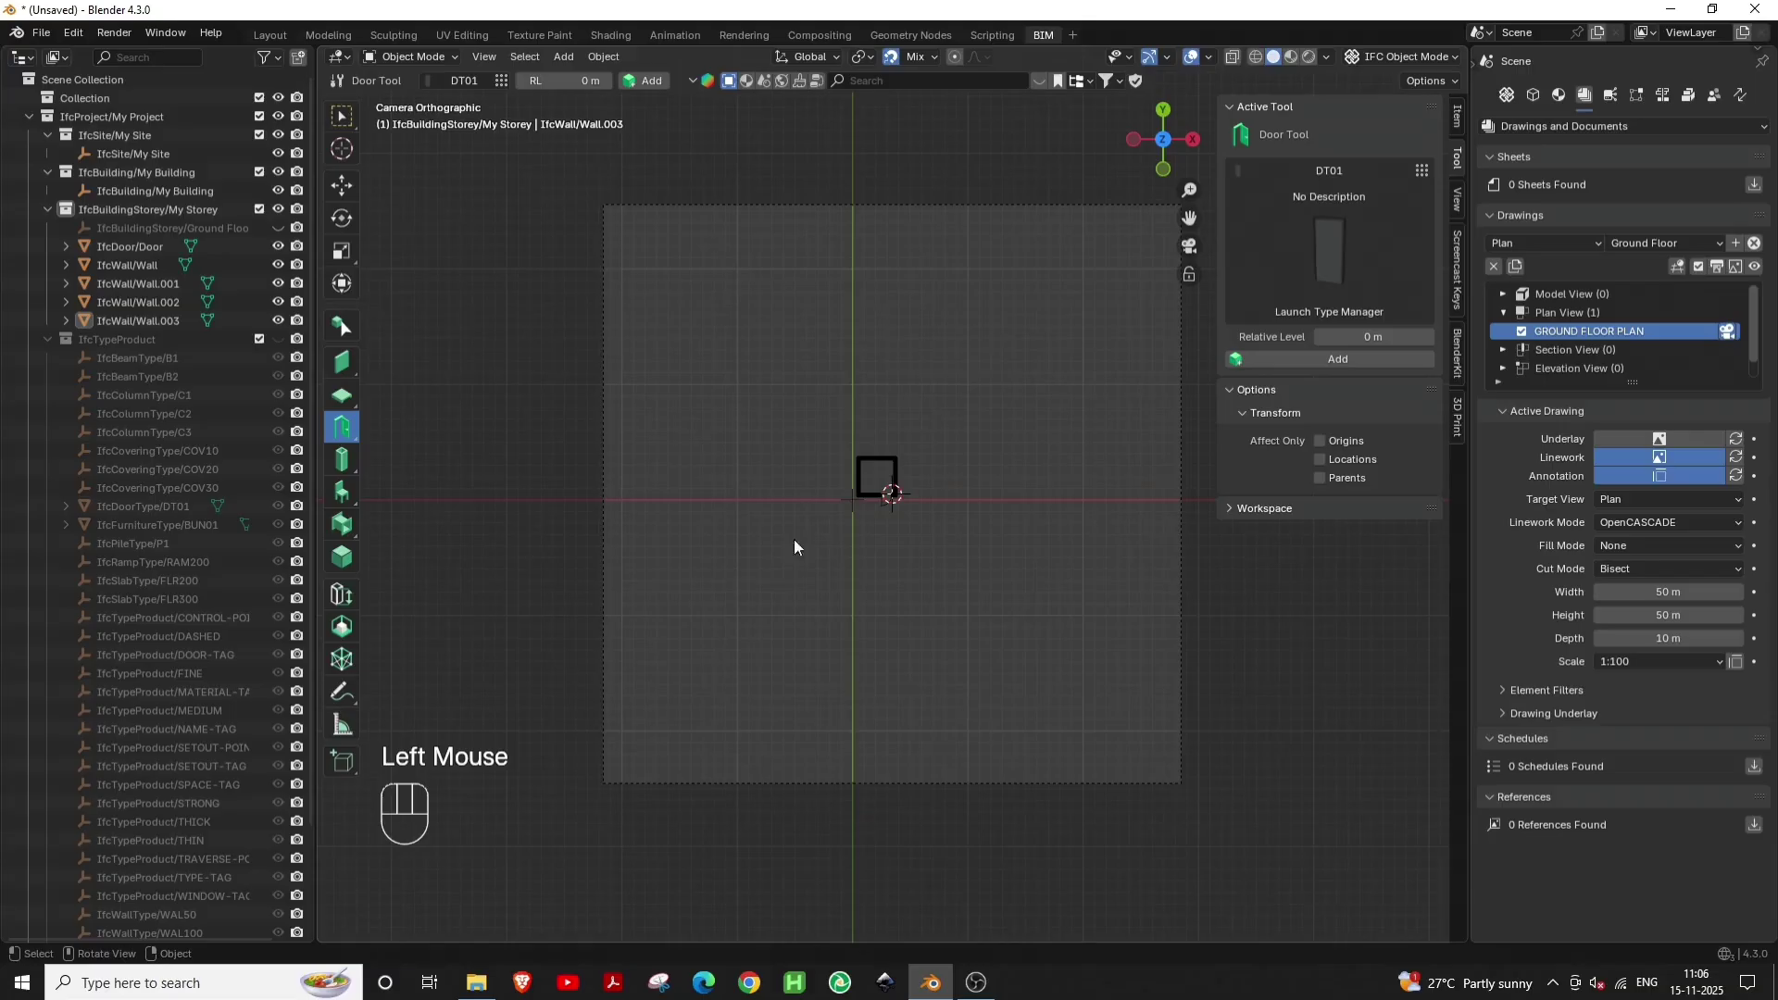
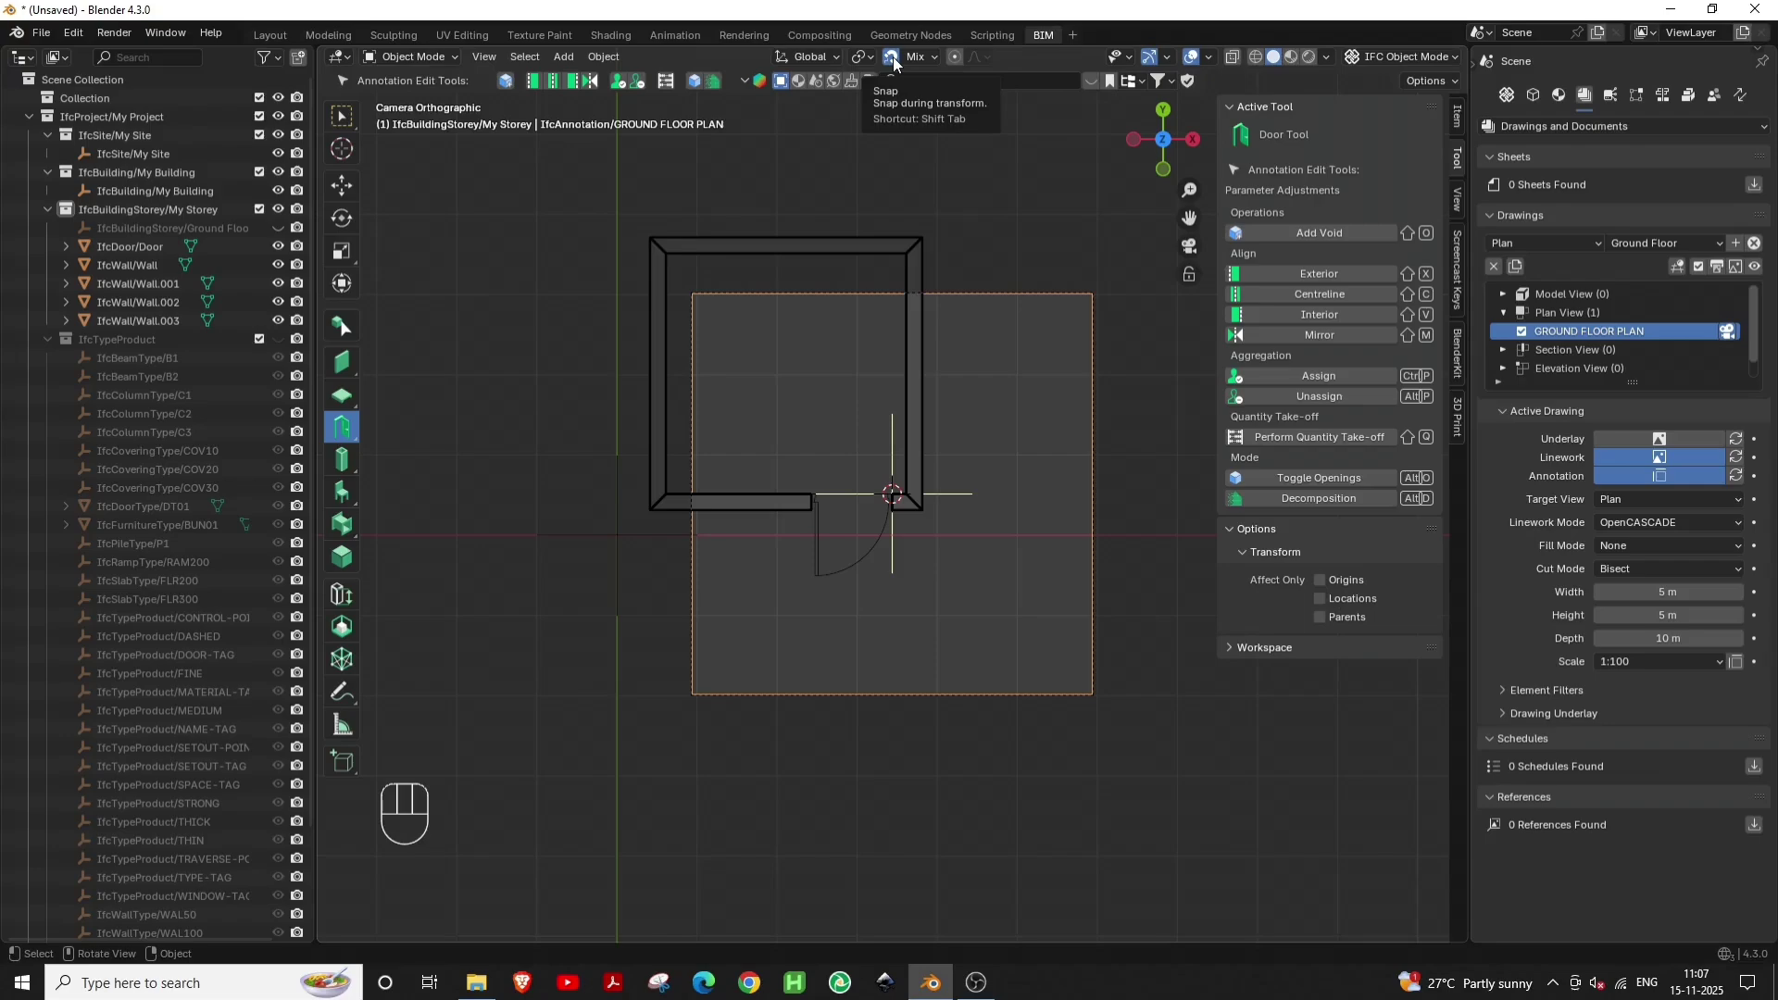
Move the 5 m by 5 m drawing camera frame so it encloses the whole room
{"action": "left_click", "coordinate": [901, 61]}
{"action": "scroll", "scroll_direction": "down", "scroll_amount": 3}
{"action": "middle_click", "coordinate": [939, 552]}
{"action": "scroll", "scroll_direction": "up", "scroll_amount": 3}
{"action": "key", "text": "g"}
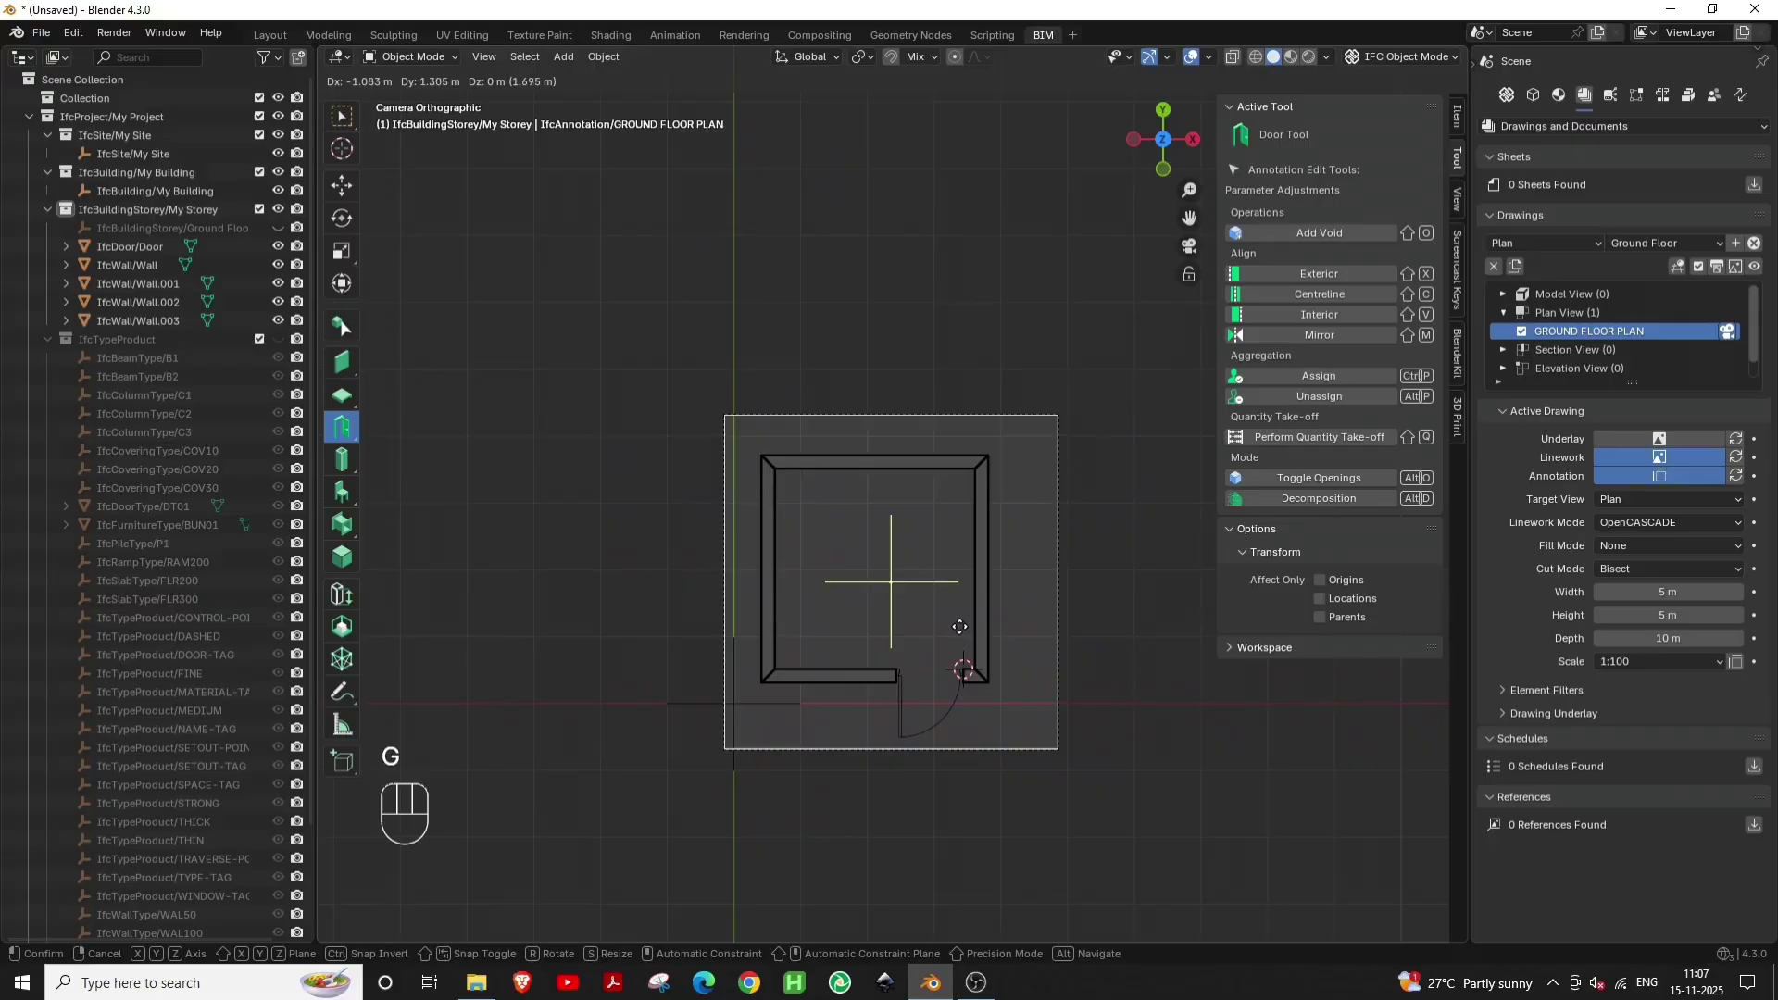
{"action": "left_click", "coordinate": [964, 633]}
{"action": "scroll", "scroll_direction": "up", "scroll_amount": 3}
{"action": "middle_click", "coordinate": [992, 803]}
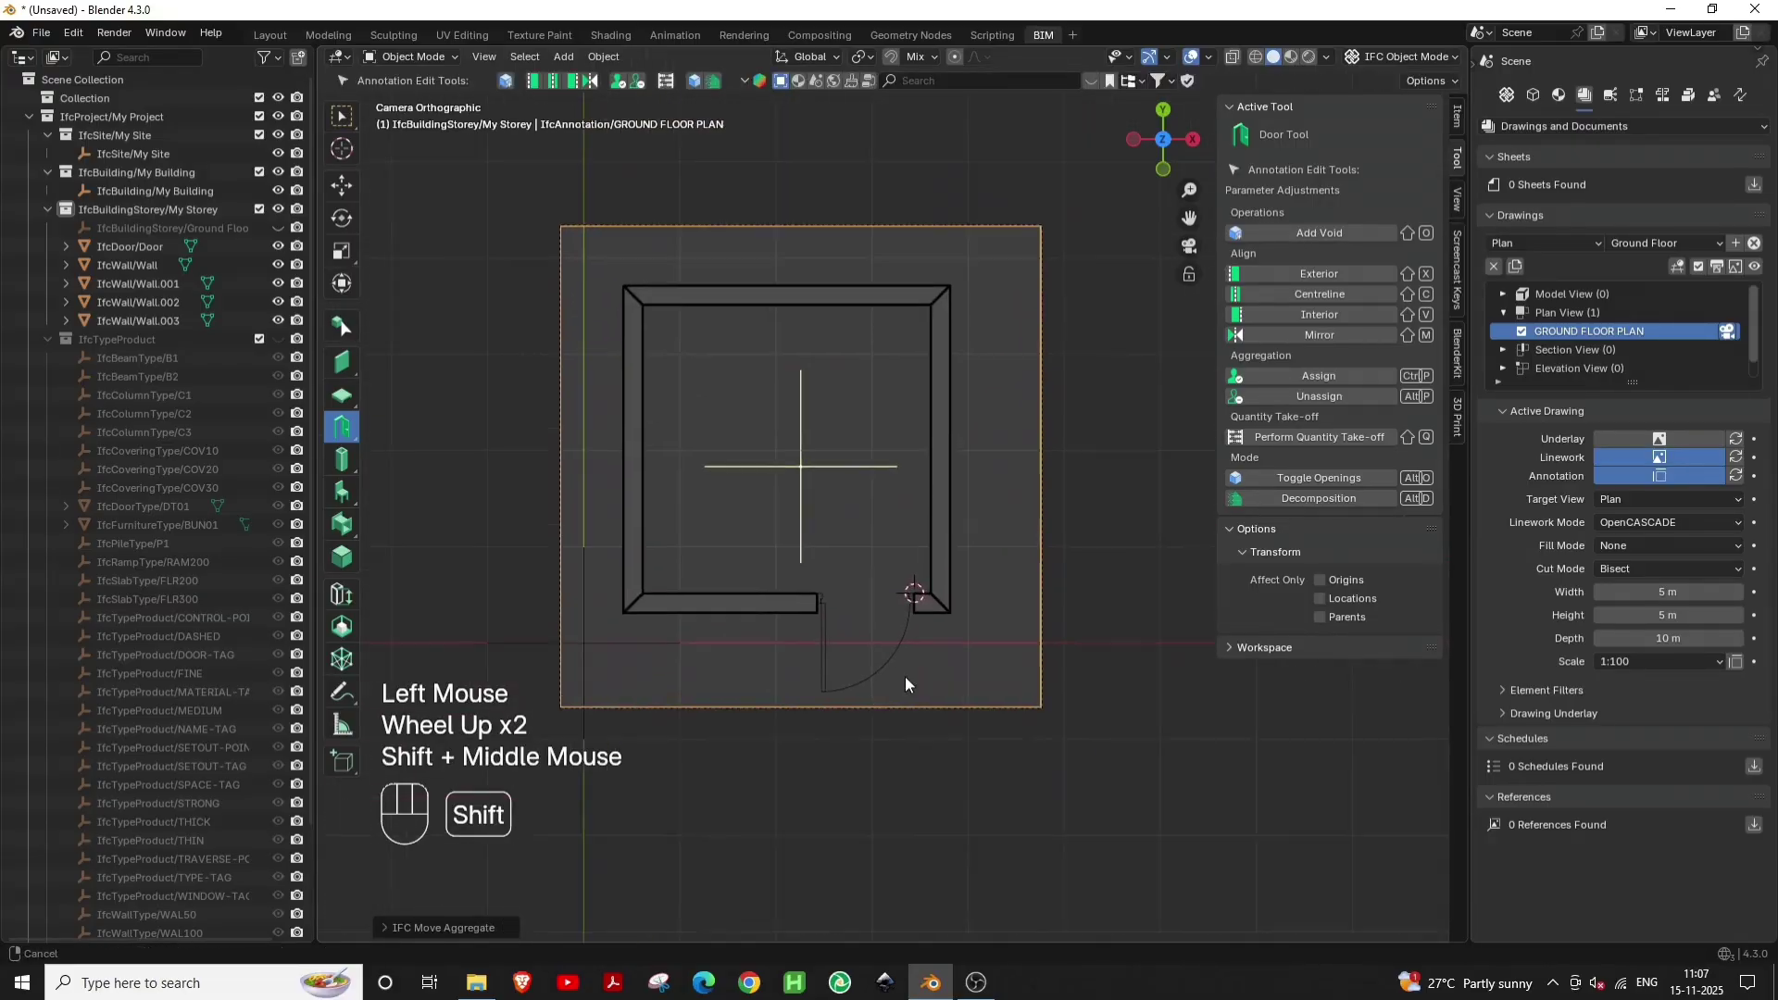
{"action": "scroll", "scroll_direction": "up", "scroll_amount": 3}
{"action": "scroll", "scroll_direction": "down", "scroll_amount": 3}
{"action": "middle_click", "coordinate": [906, 674]}
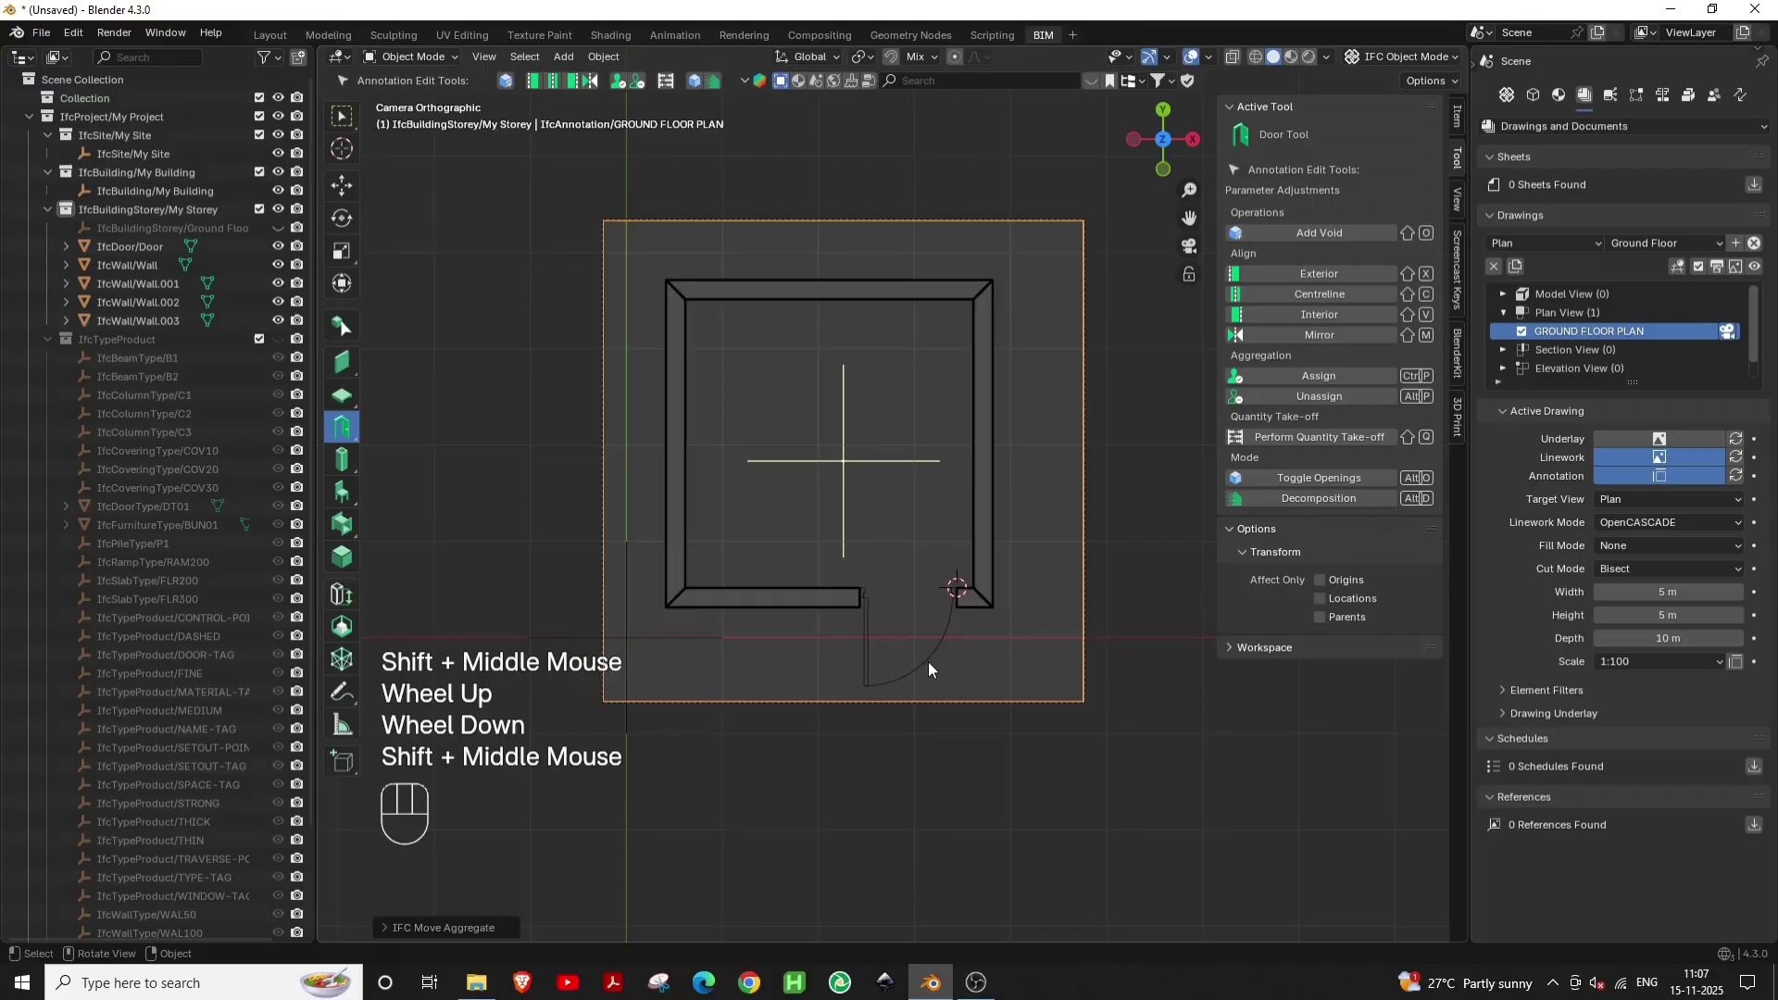
Flip the door to swing into the room and shift it along Y back into the wall
{"action": "left_click", "coordinate": [938, 669]}
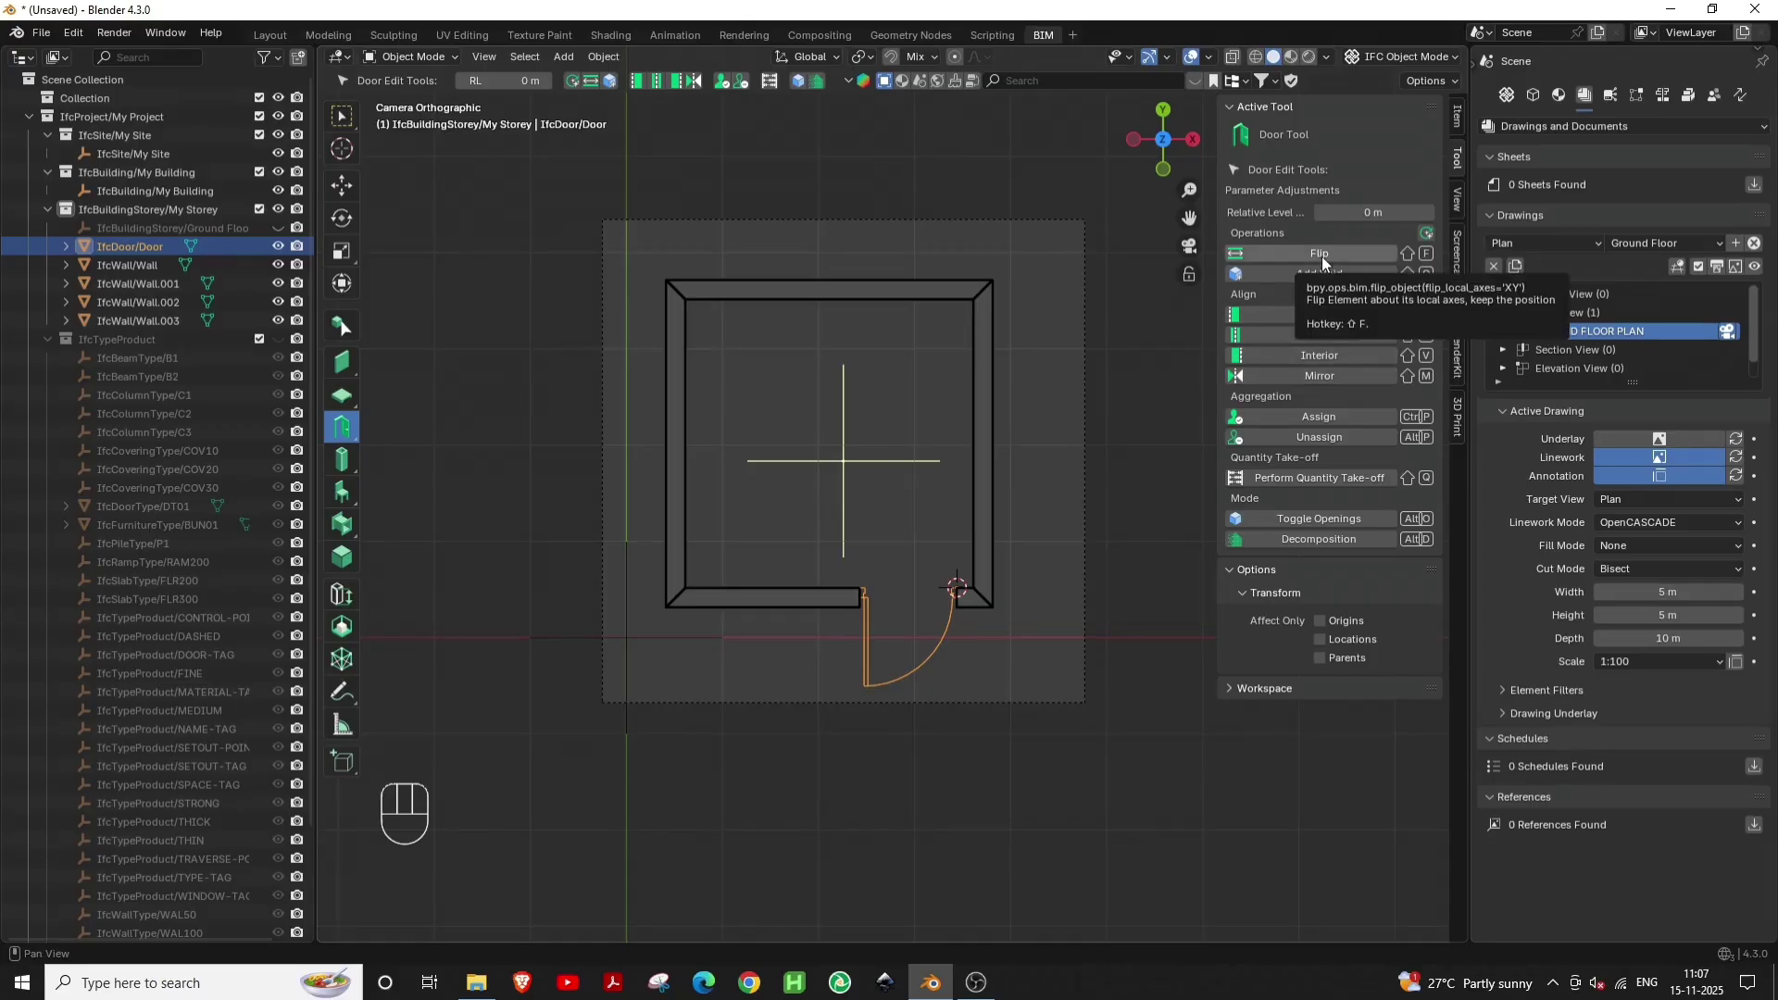
{"action": "left_click", "coordinate": [1331, 263]}
{"action": "scroll", "scroll_direction": "up", "scroll_amount": 3}
{"action": "middle_click", "coordinate": [952, 763]}
{"action": "key", "text": "g"}
{"action": "key", "text": "y"}
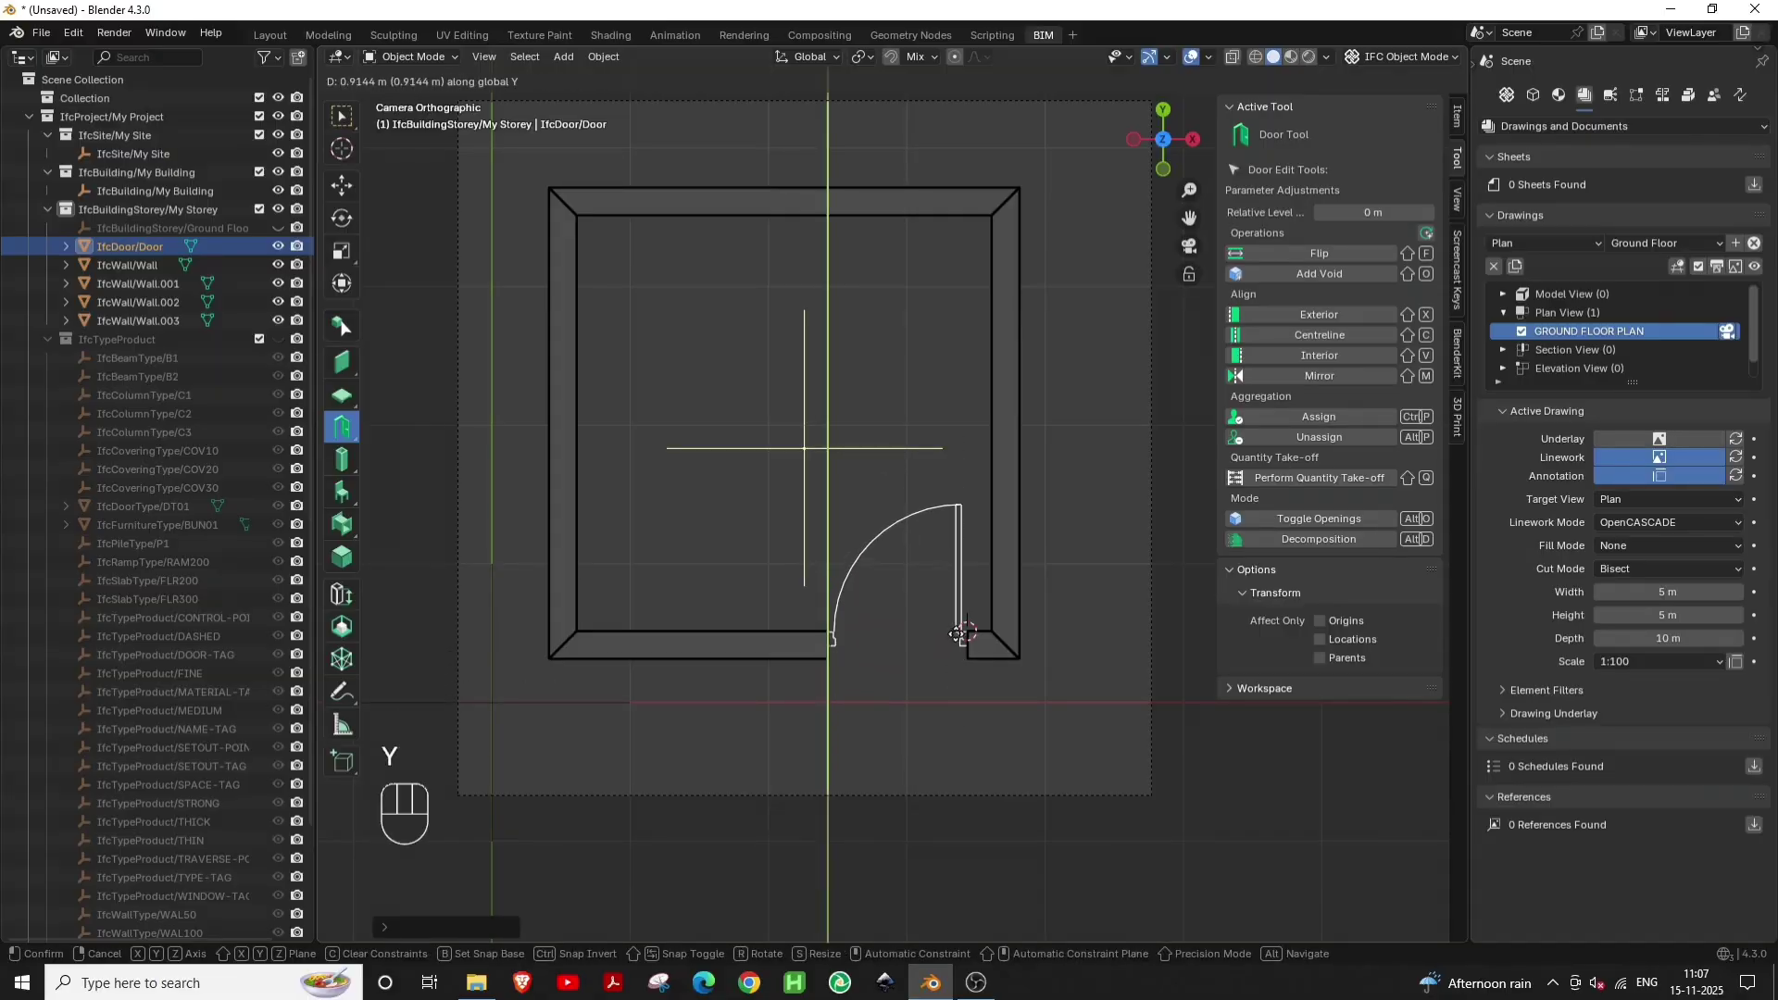
{"action": "left_click", "coordinate": [961, 641]}
{"action": "left_click", "coordinate": [1127, 785]}
Place three WT01 windows with the Window Tool in the left, right and top walls
{"action": "scroll", "scroll_direction": "down", "scroll_amount": 3}
{"action": "middle_click", "coordinate": [860, 714]}
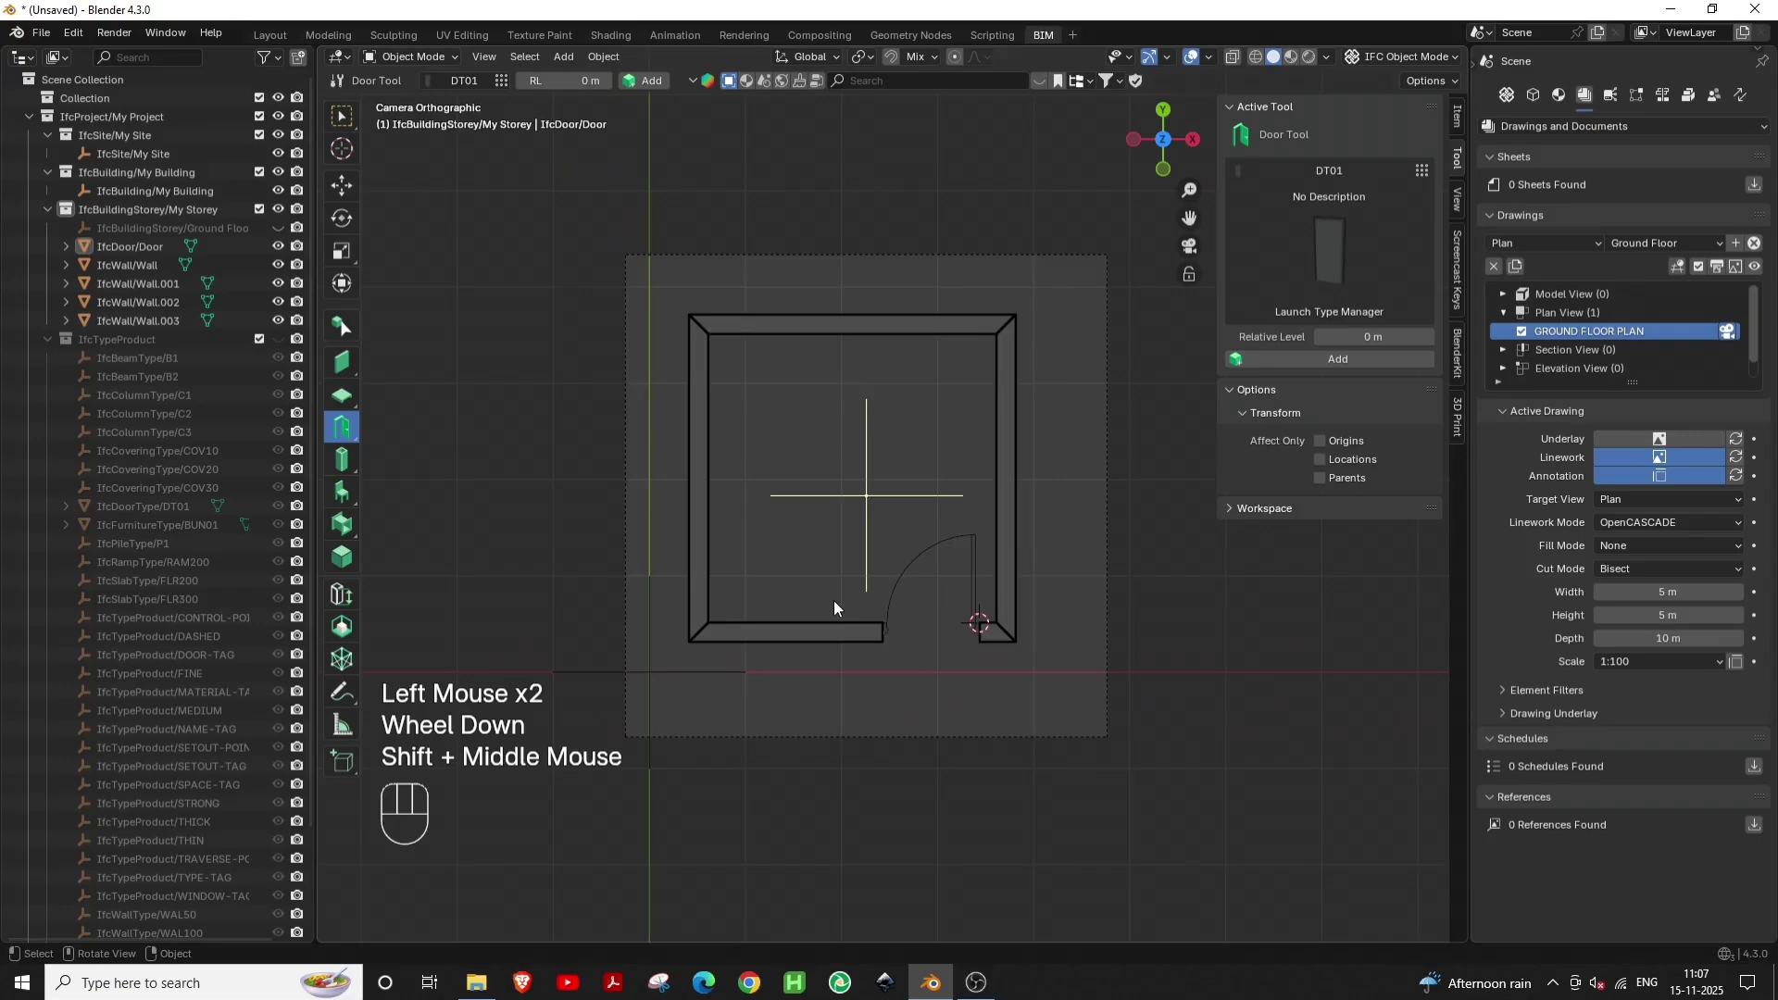
{"action": "left_click_drag", "start_coordinate": [355, 430], "coordinate": [477, 475]}
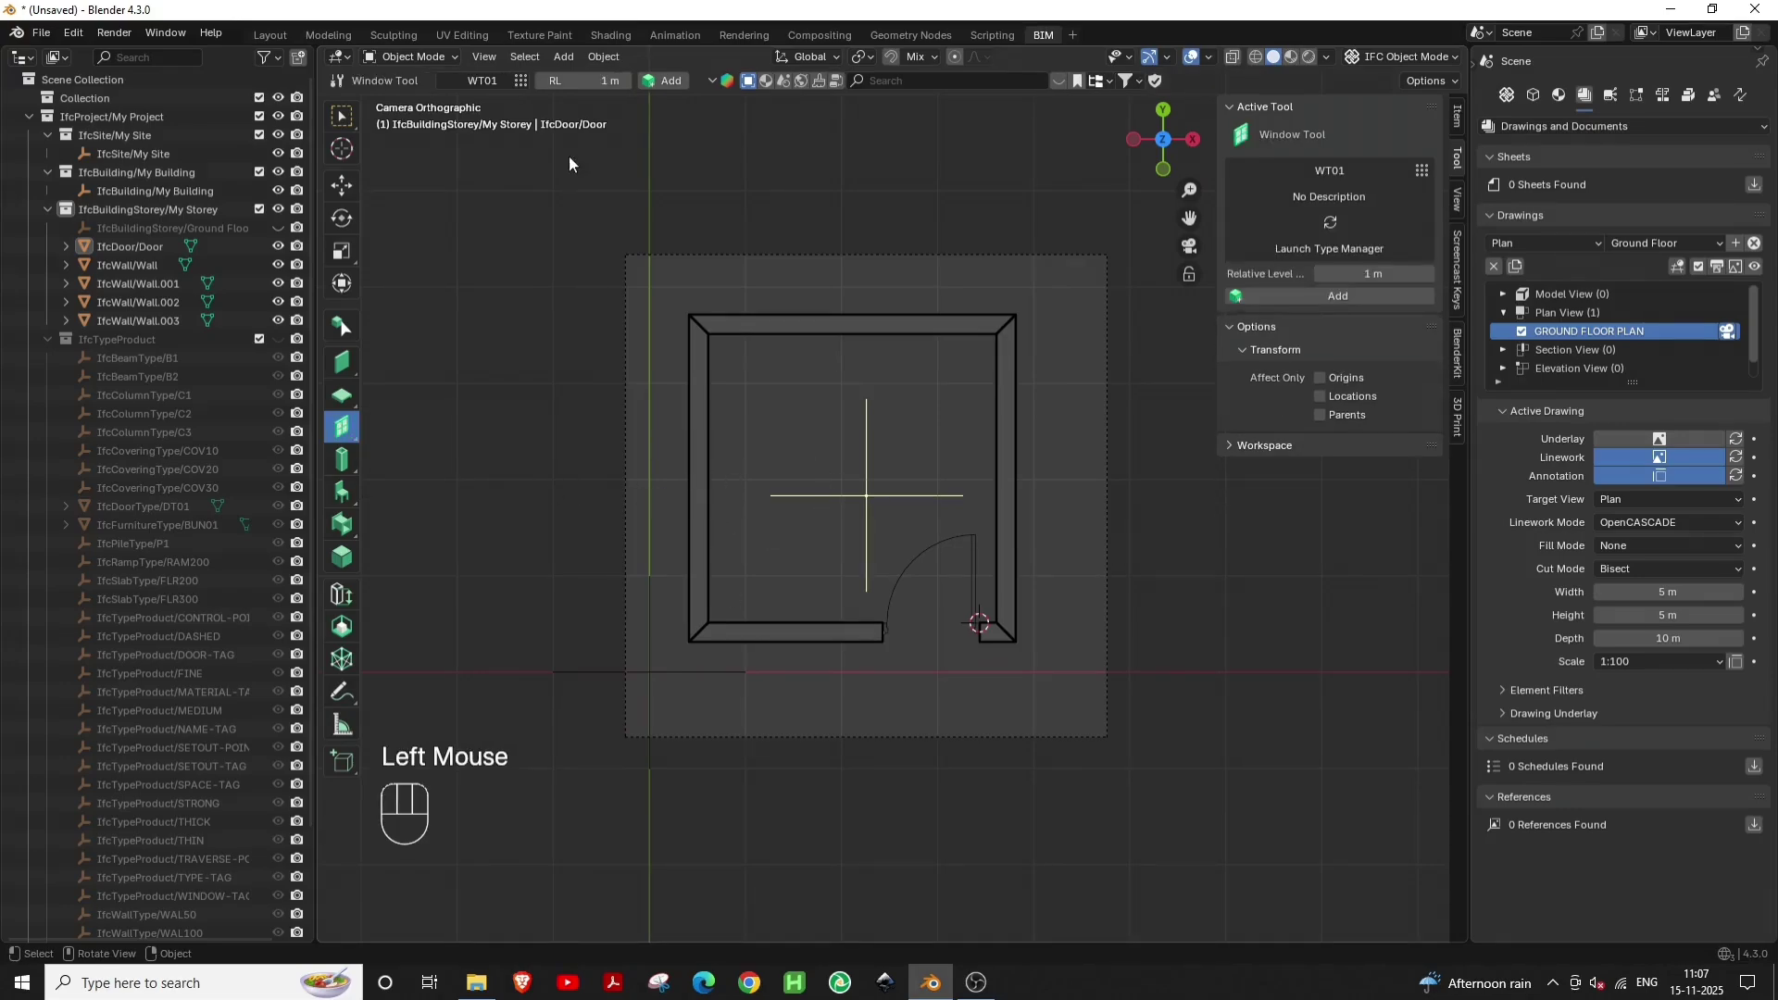
{"action": "left_click_drag", "start_coordinate": [528, 87], "coordinate": [543, 483]}
{"action": "key", "text": "shift+a"}
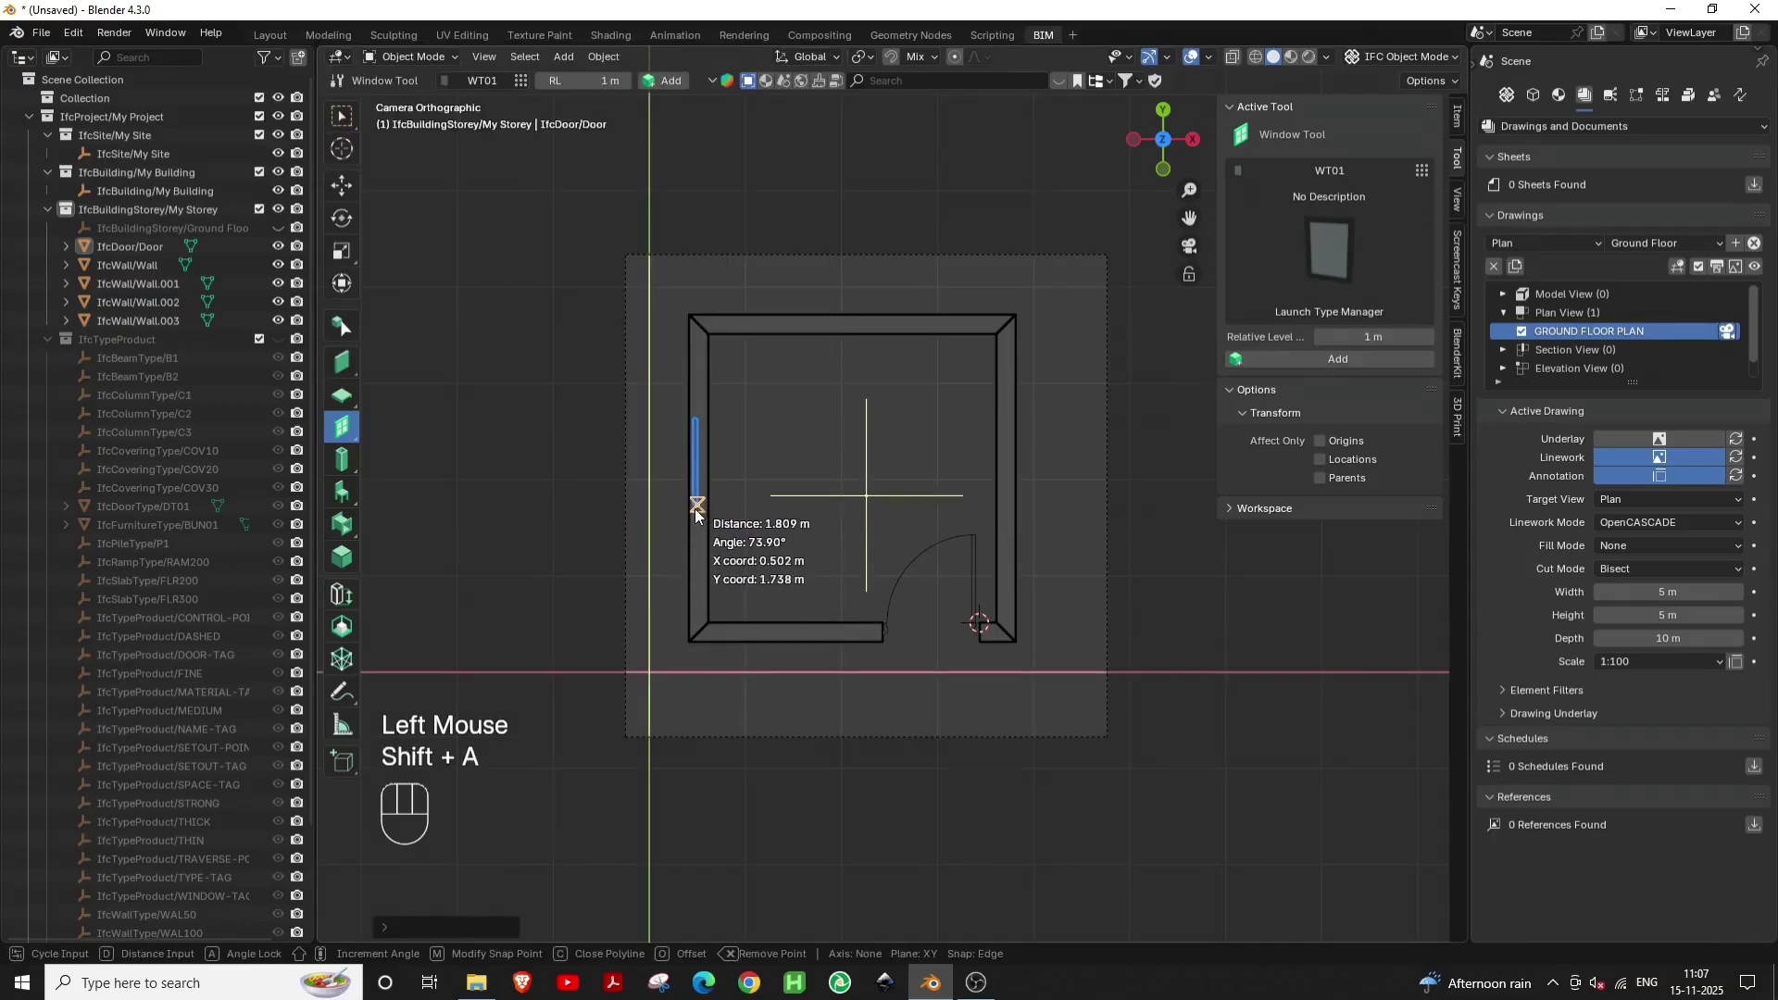
{"action": "left_click", "coordinate": [699, 531]}
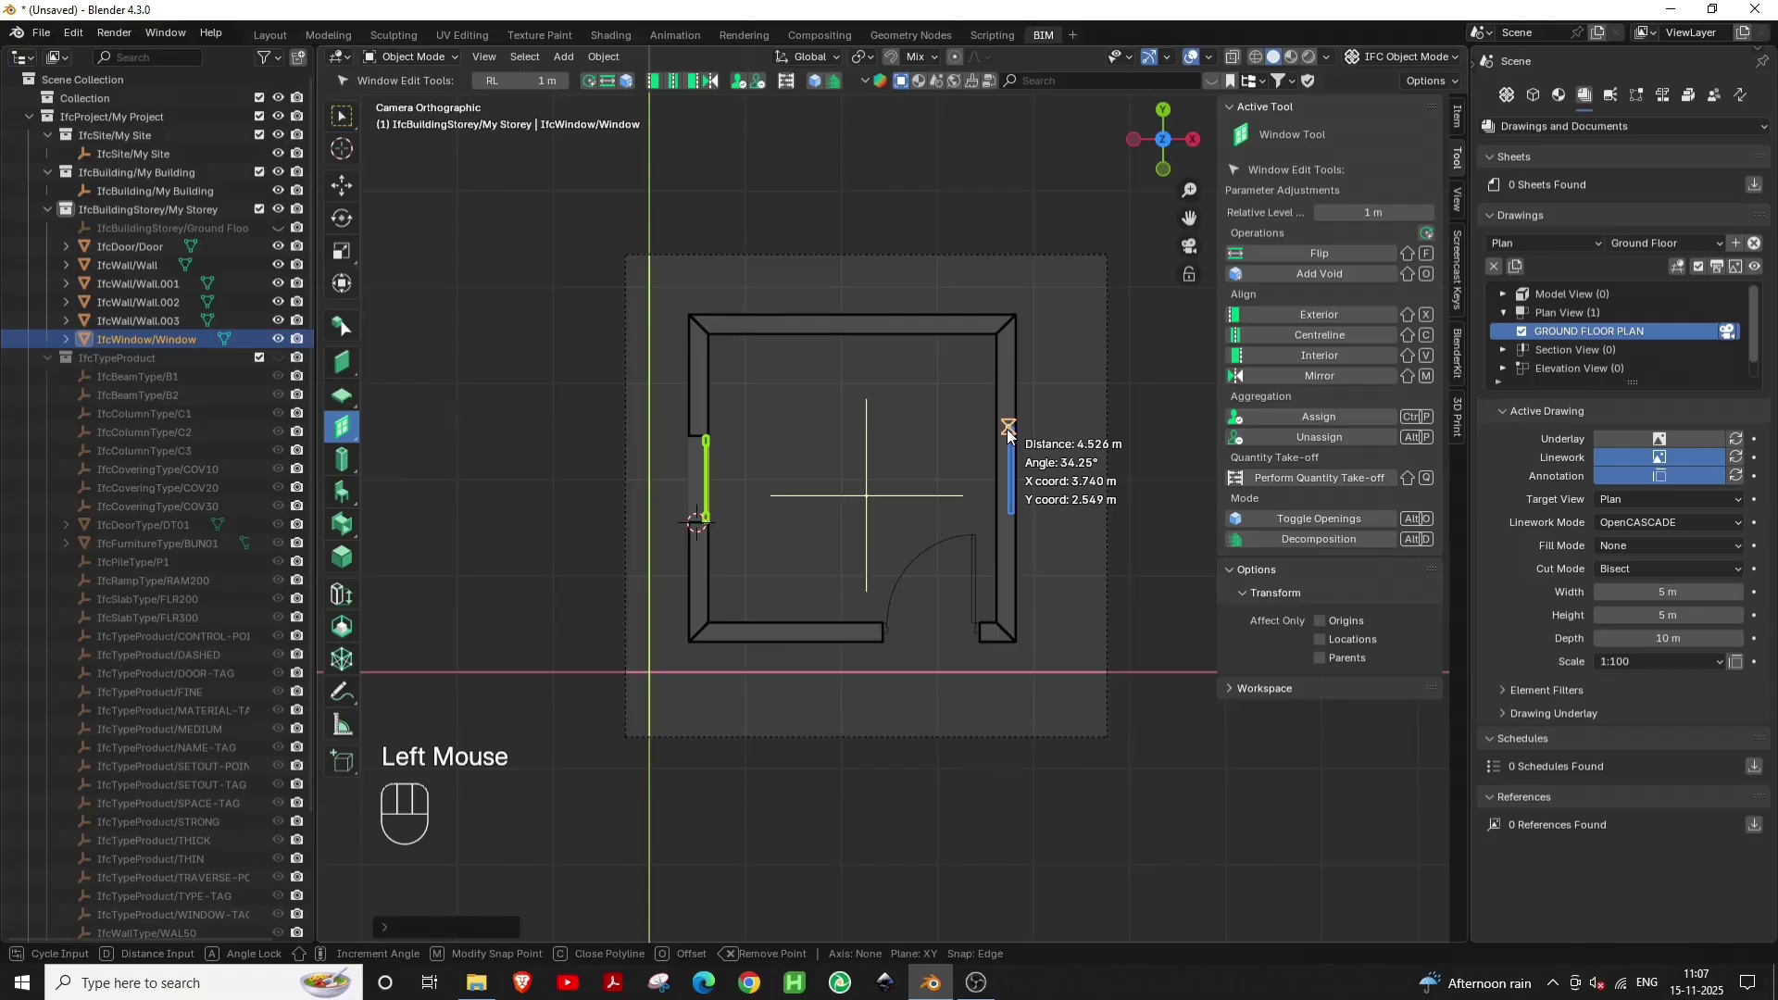
{"action": "left_click", "coordinate": [1012, 436]}
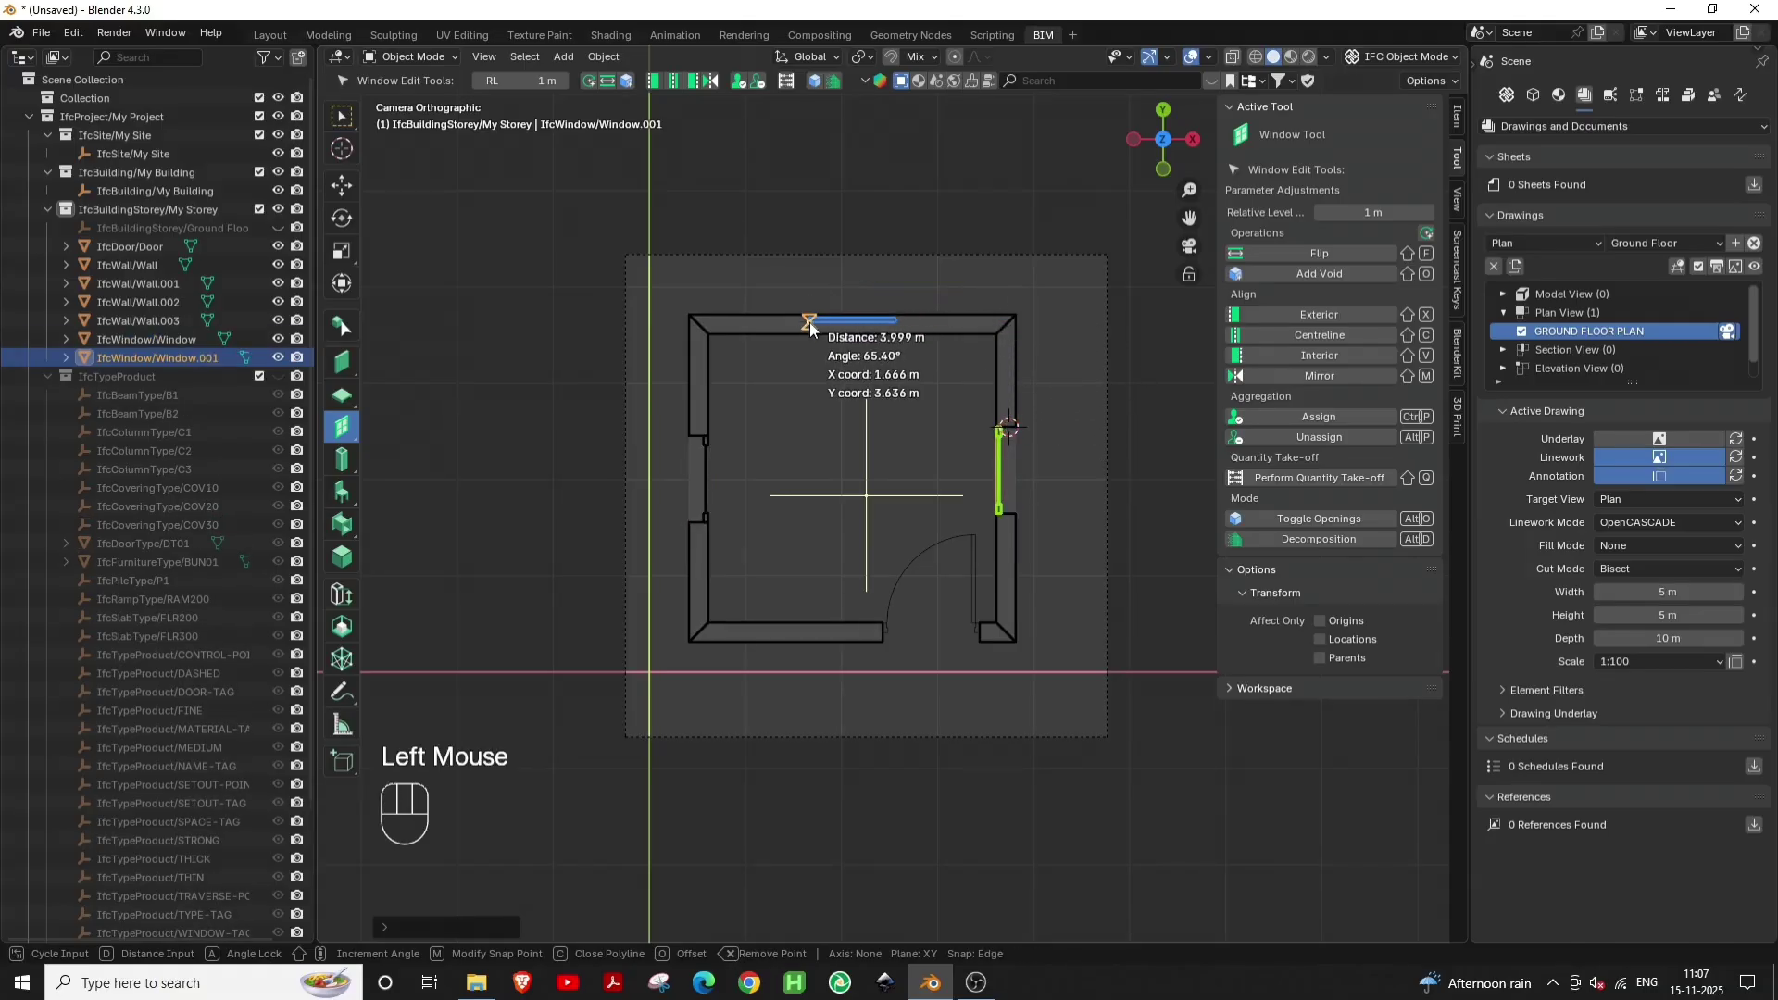
{"action": "left_click", "coordinate": [814, 330]}
{"action": "key", "text": "Escape"}
Move the left window along X so it sits within the left wall
{"action": "scroll", "scroll_direction": "up", "scroll_amount": 3}
{"action": "middle_click", "coordinate": [722, 441]}
{"action": "left_click", "coordinate": [645, 419]}
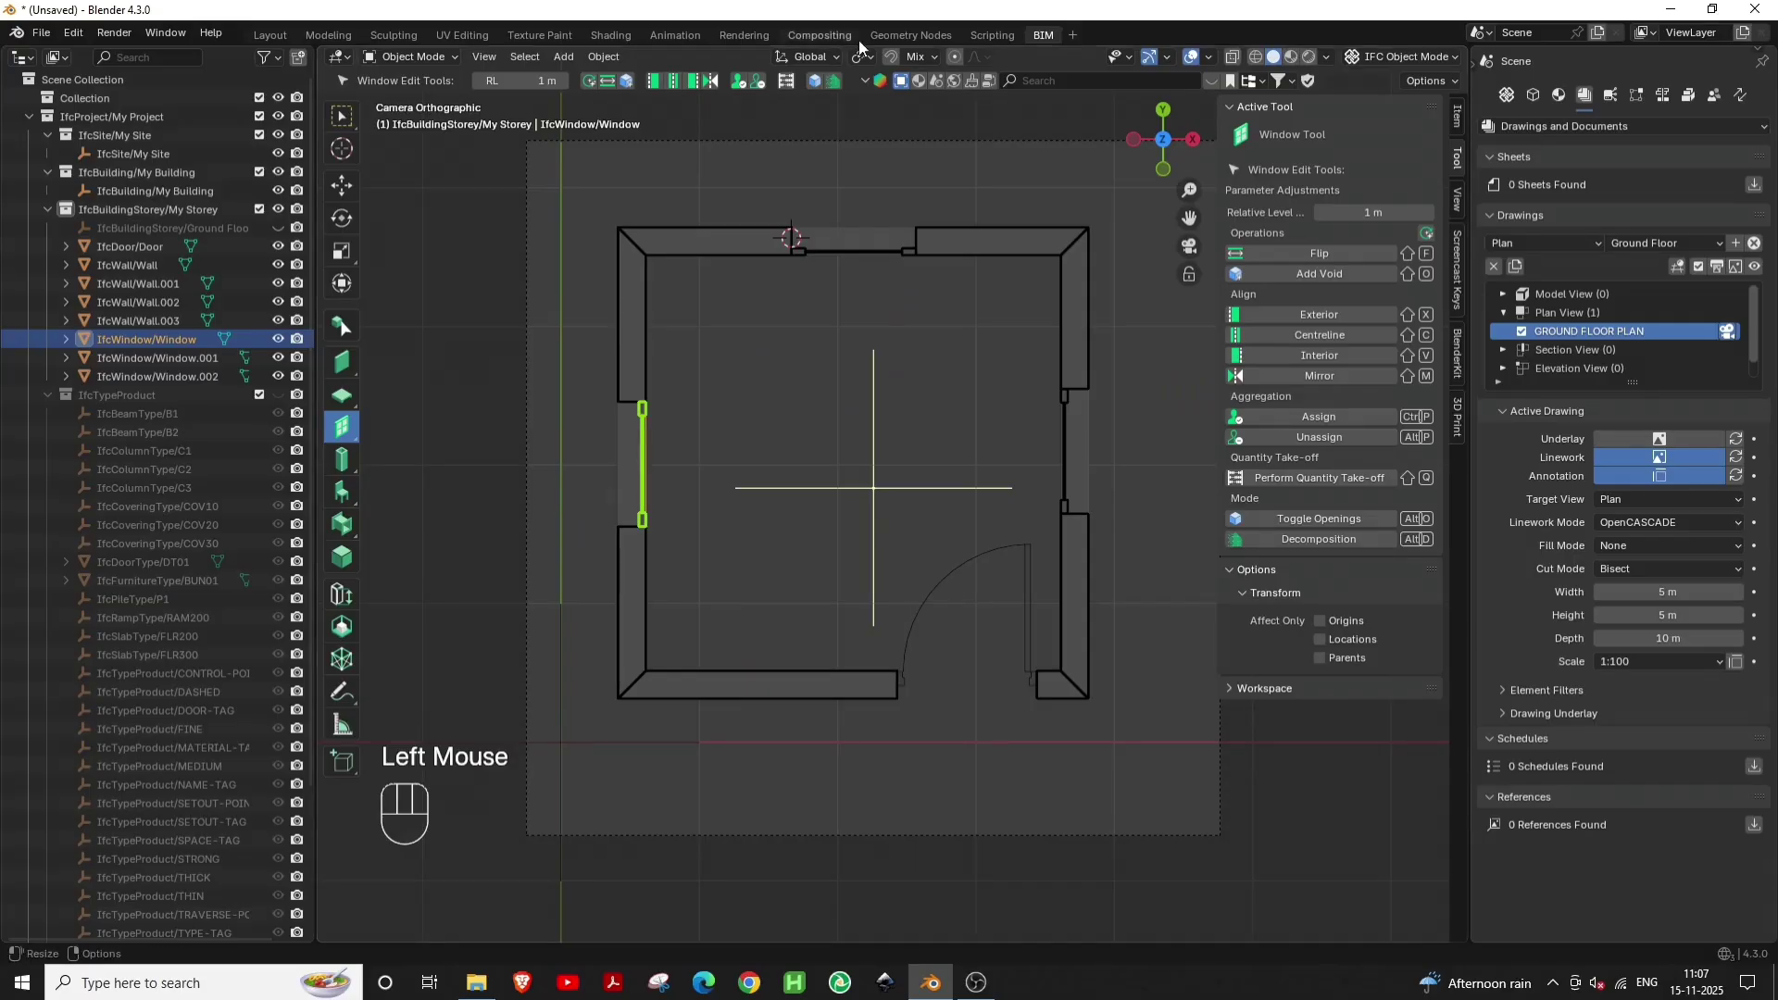
{"action": "left_click", "coordinate": [891, 65]}
{"action": "key", "text": "g"}
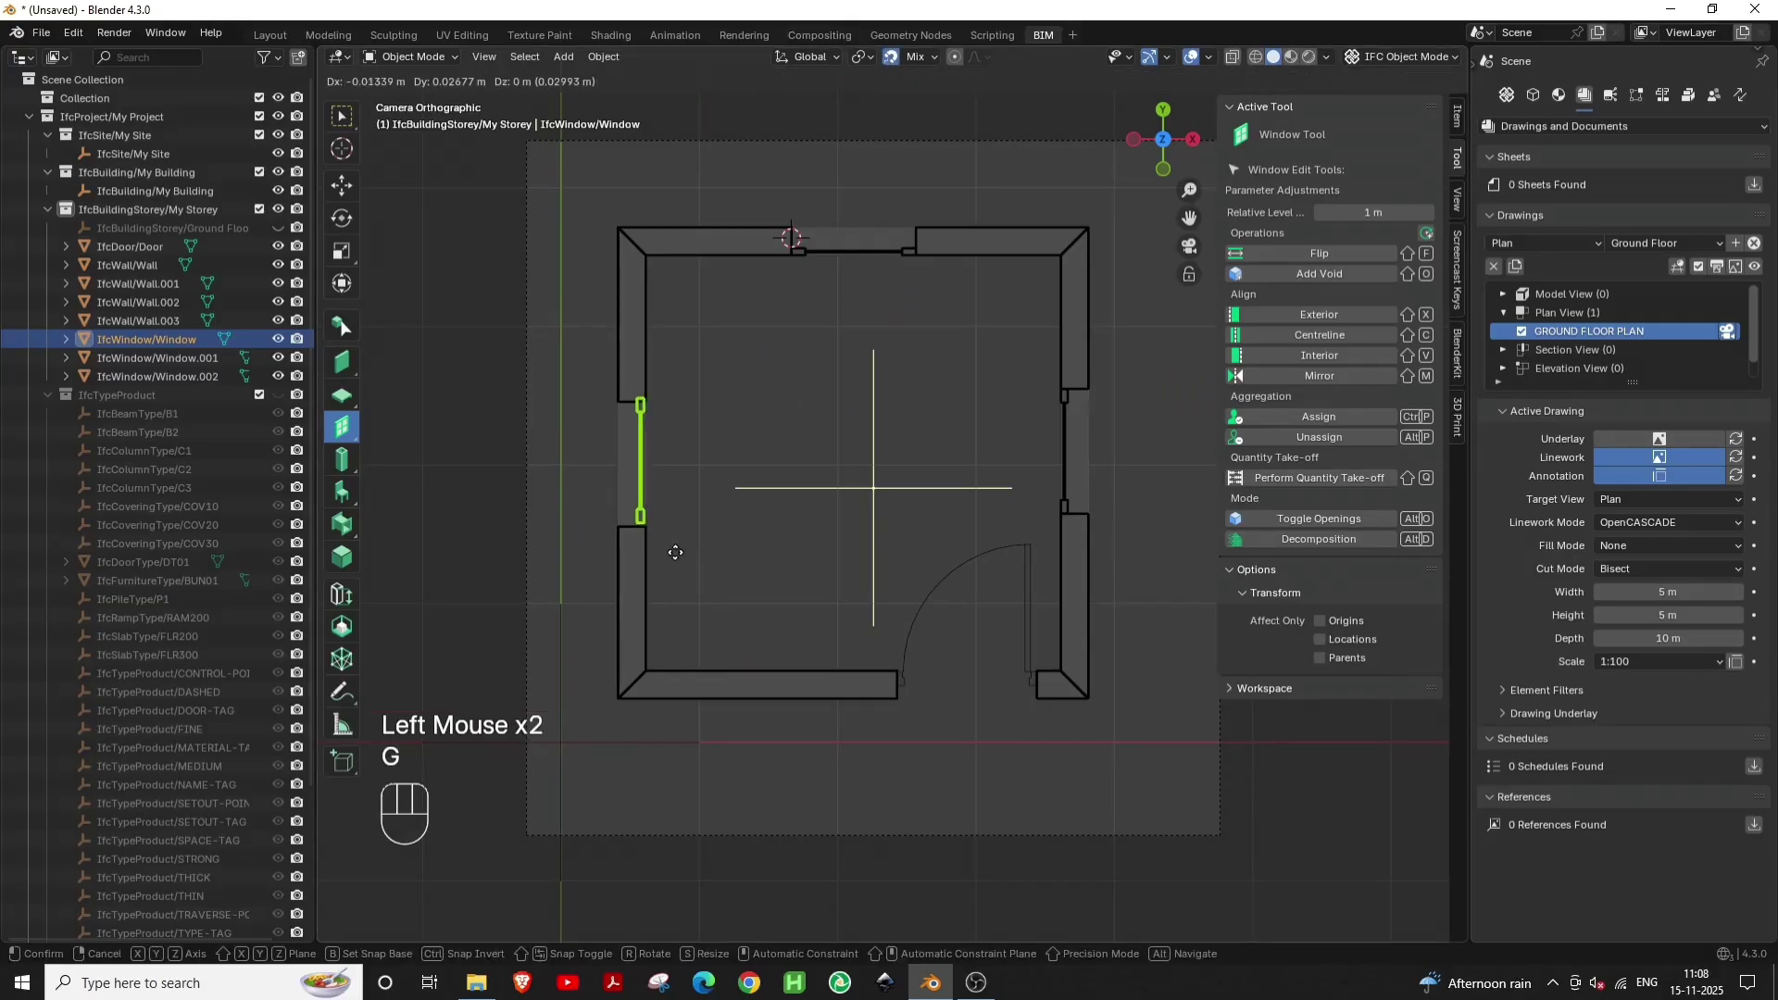
{"action": "key", "text": "x"}
{"action": "left_click", "coordinate": [630, 542]}
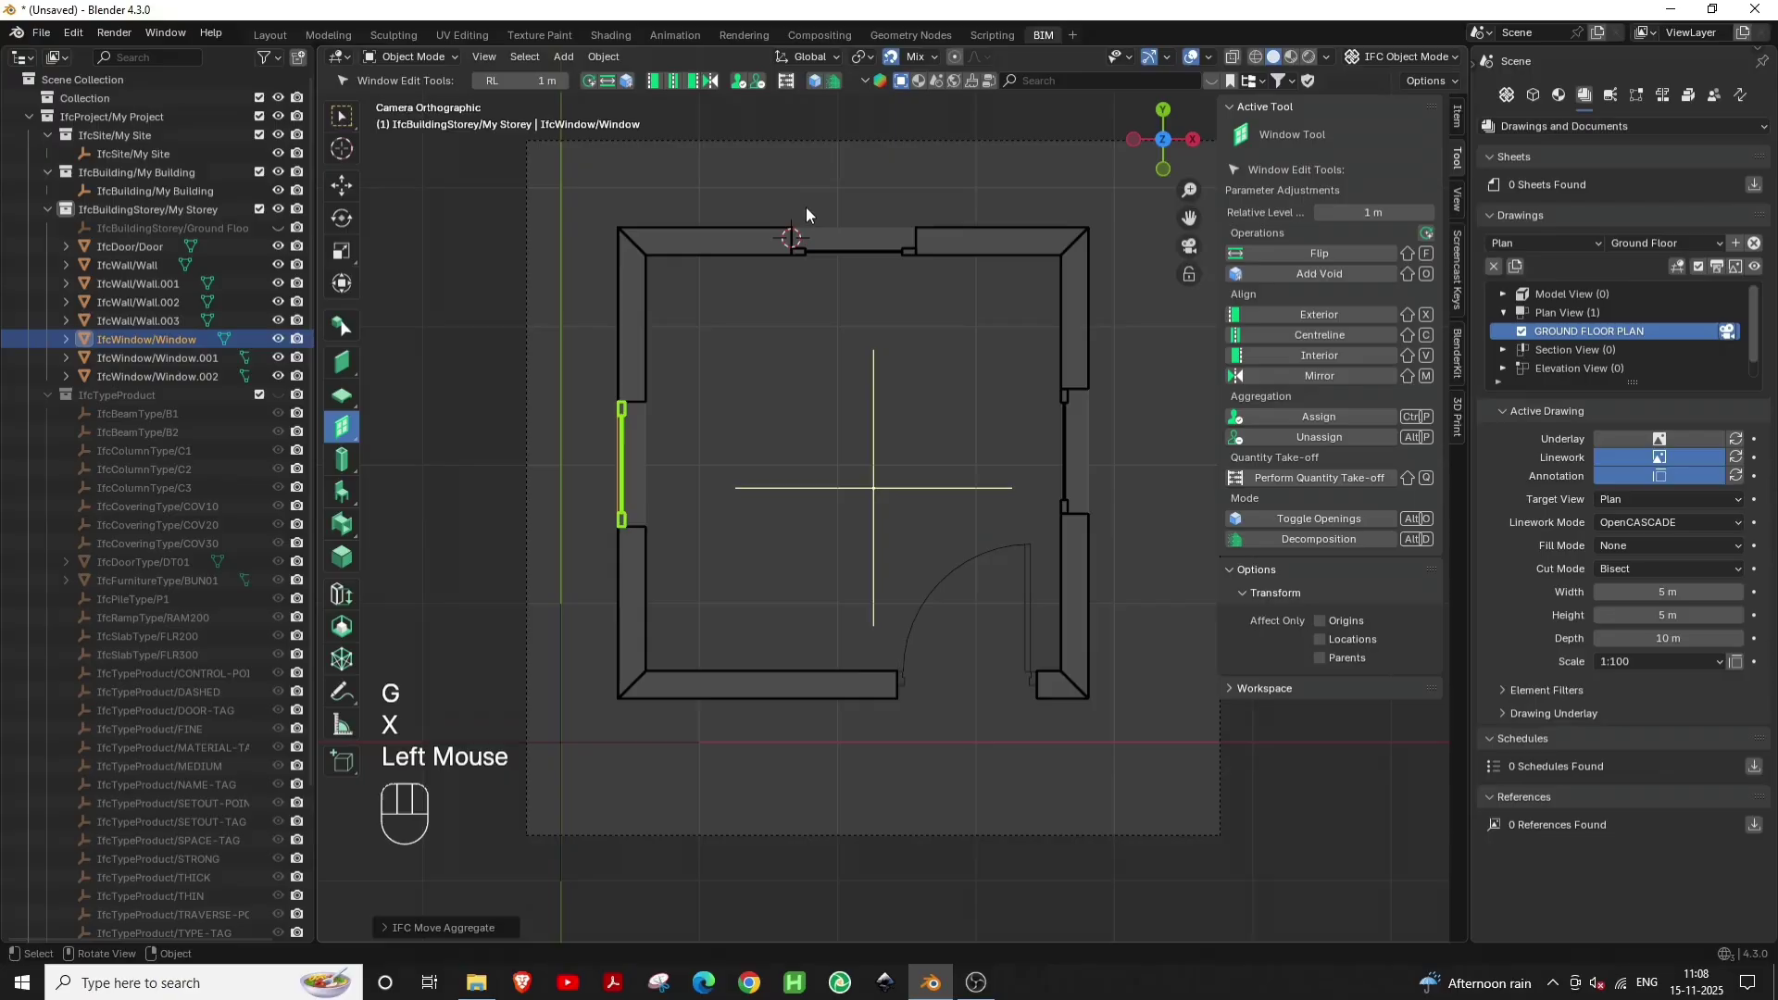
Move the right-side windows along Y to set them within their walls
{"action": "left_click", "coordinate": [826, 257]}
{"action": "key", "text": "g"}
{"action": "key", "text": "y"}
{"action": "left_click", "coordinate": [930, 236]}
{"action": "left_click", "coordinate": [1072, 508]}
{"action": "key", "text": "g"}
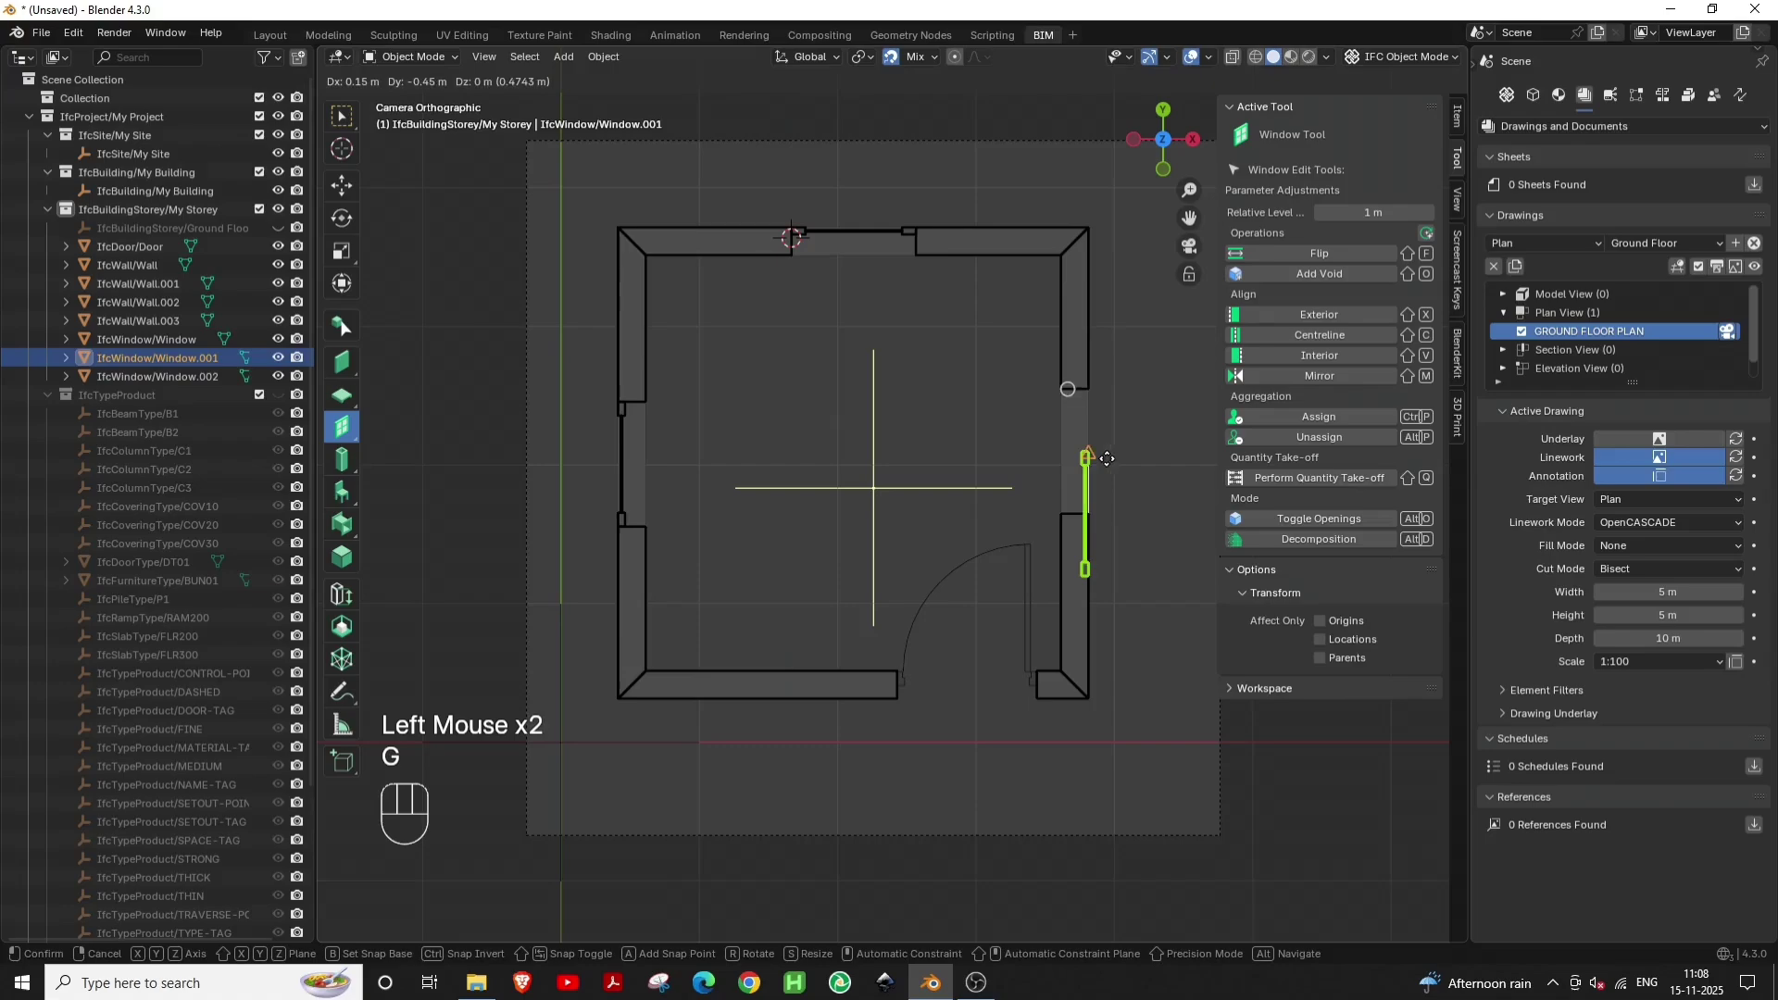
{"action": "key", "text": "y"}
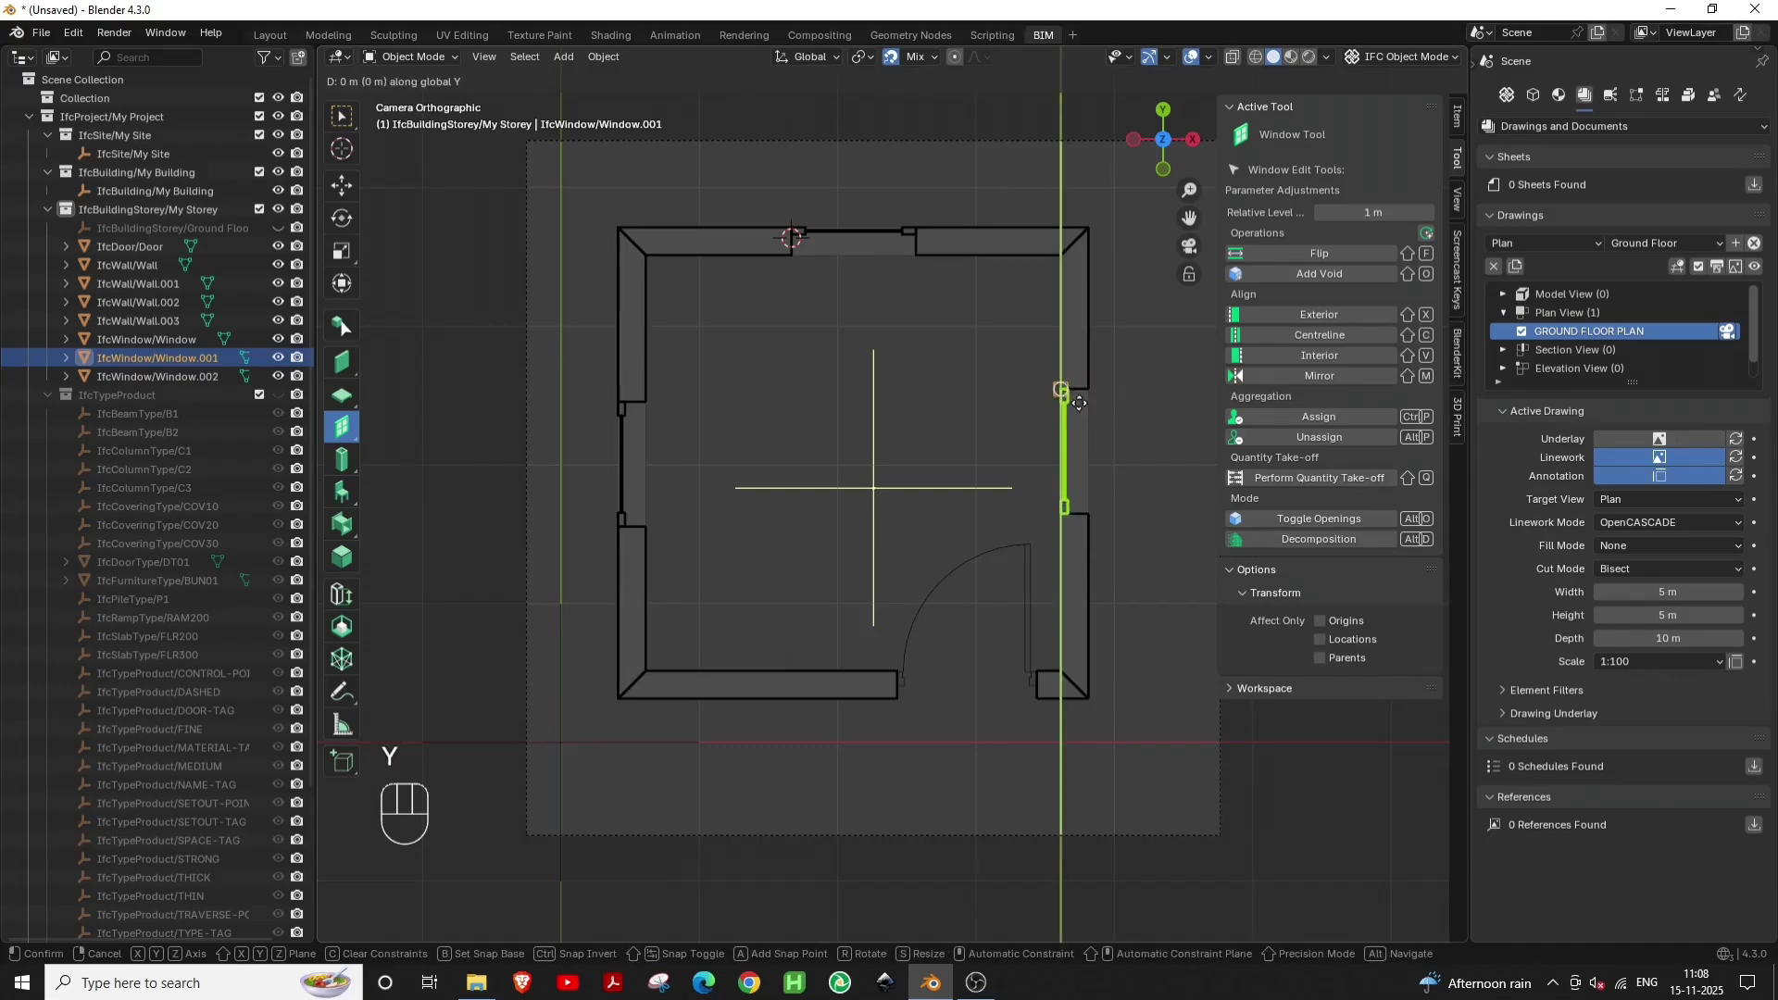
Confirm the right window's position and reframe the plan view
{"action": "key", "text": "x"}
{"action": "left_click", "coordinate": [1099, 407]}
{"action": "left_click", "coordinate": [1161, 519]}
{"action": "scroll", "scroll_direction": "down", "scroll_amount": 3}
{"action": "middle_click", "coordinate": [1017, 622]}
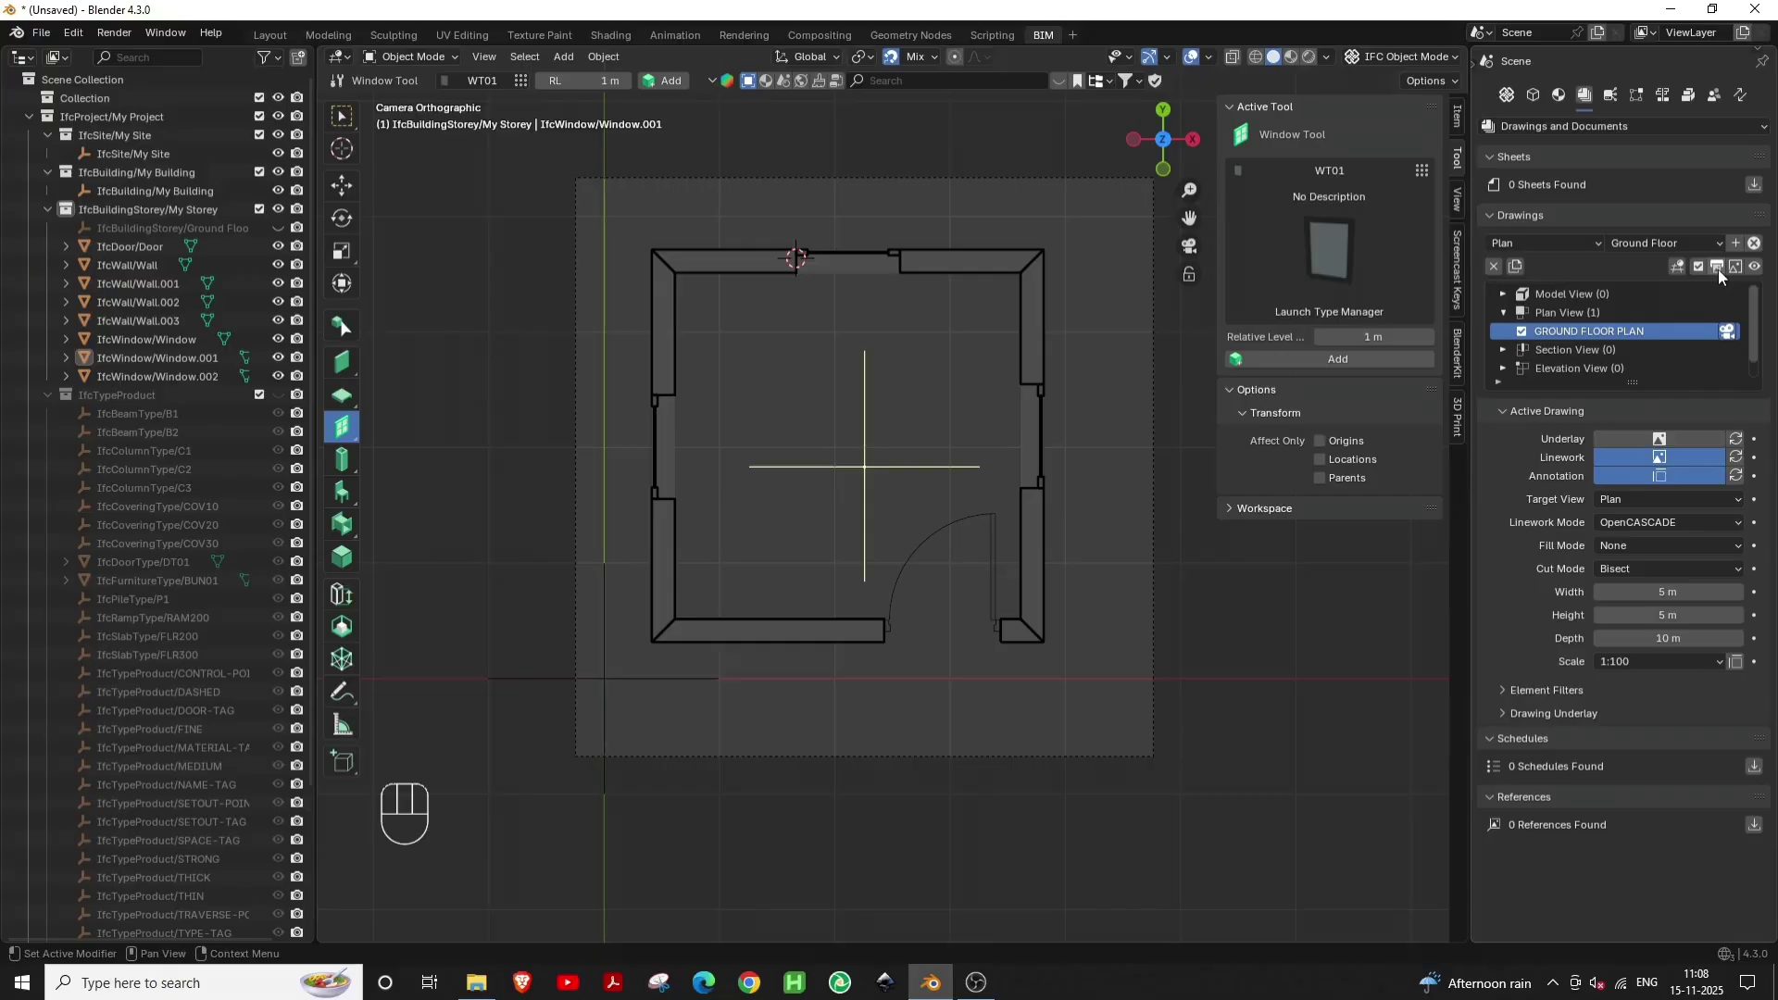
Regenerate the GROUND FLOOR PLAN drawing at 1:20 scale and view its SVG
{"action": "left_click", "coordinate": [1727, 276]}
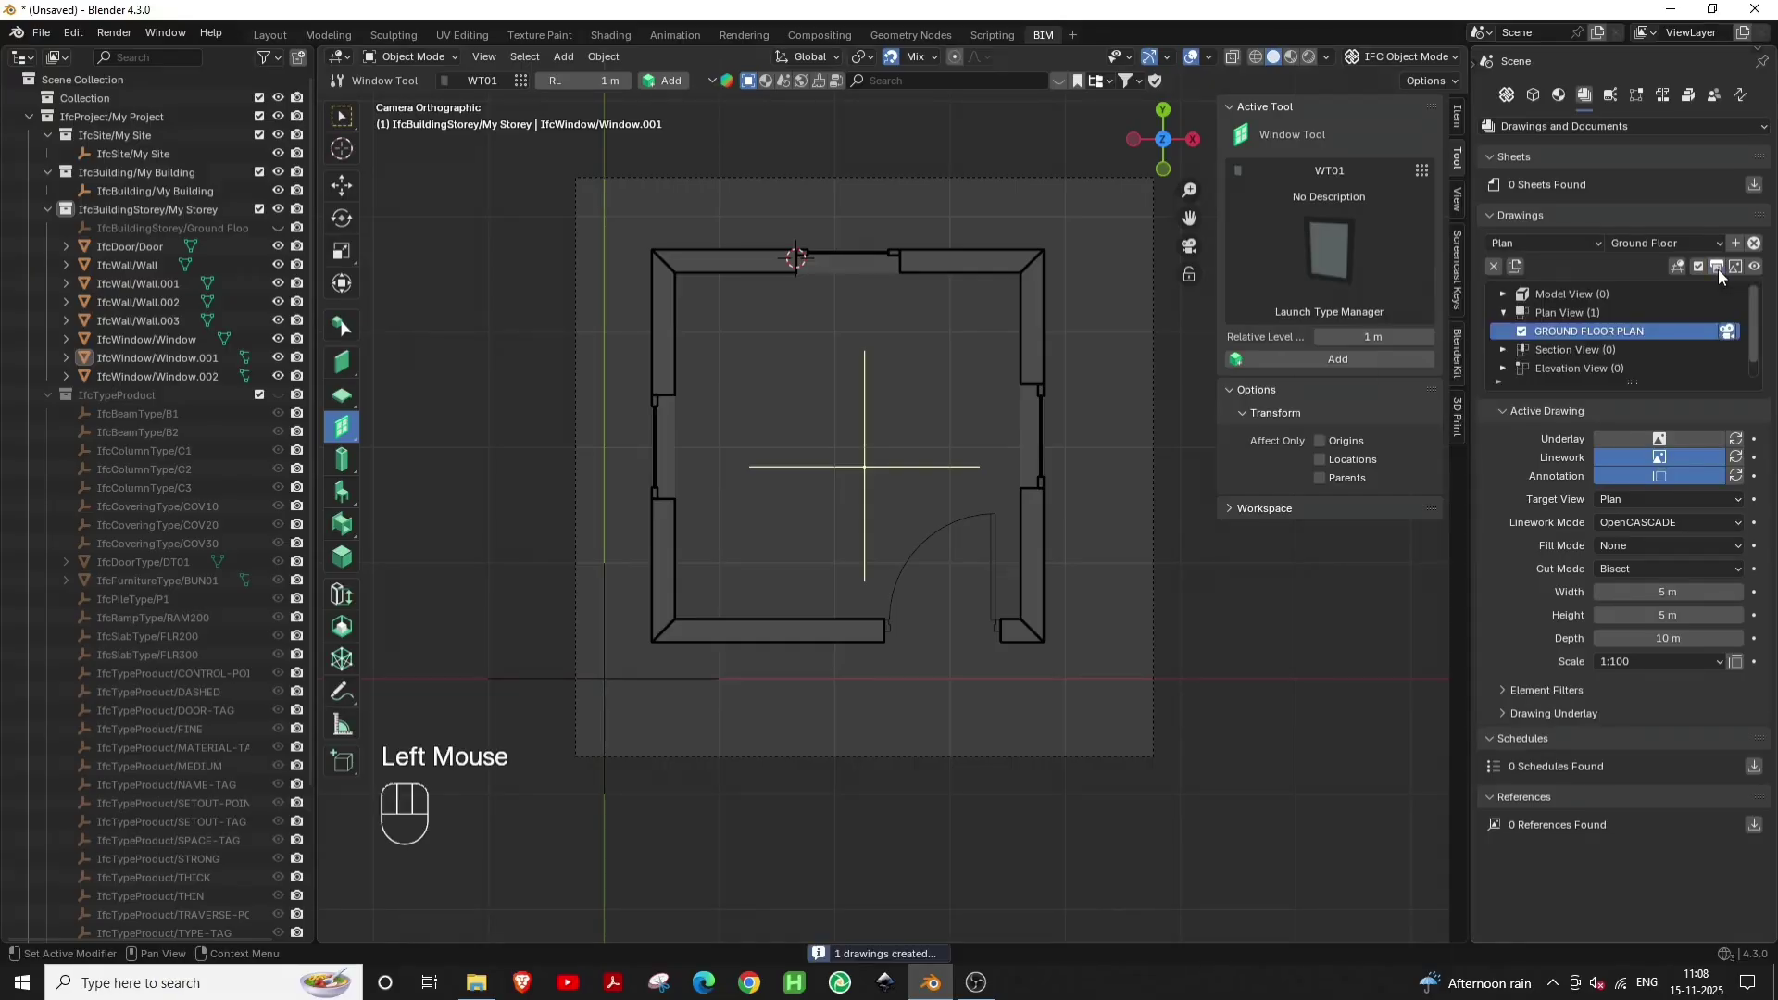
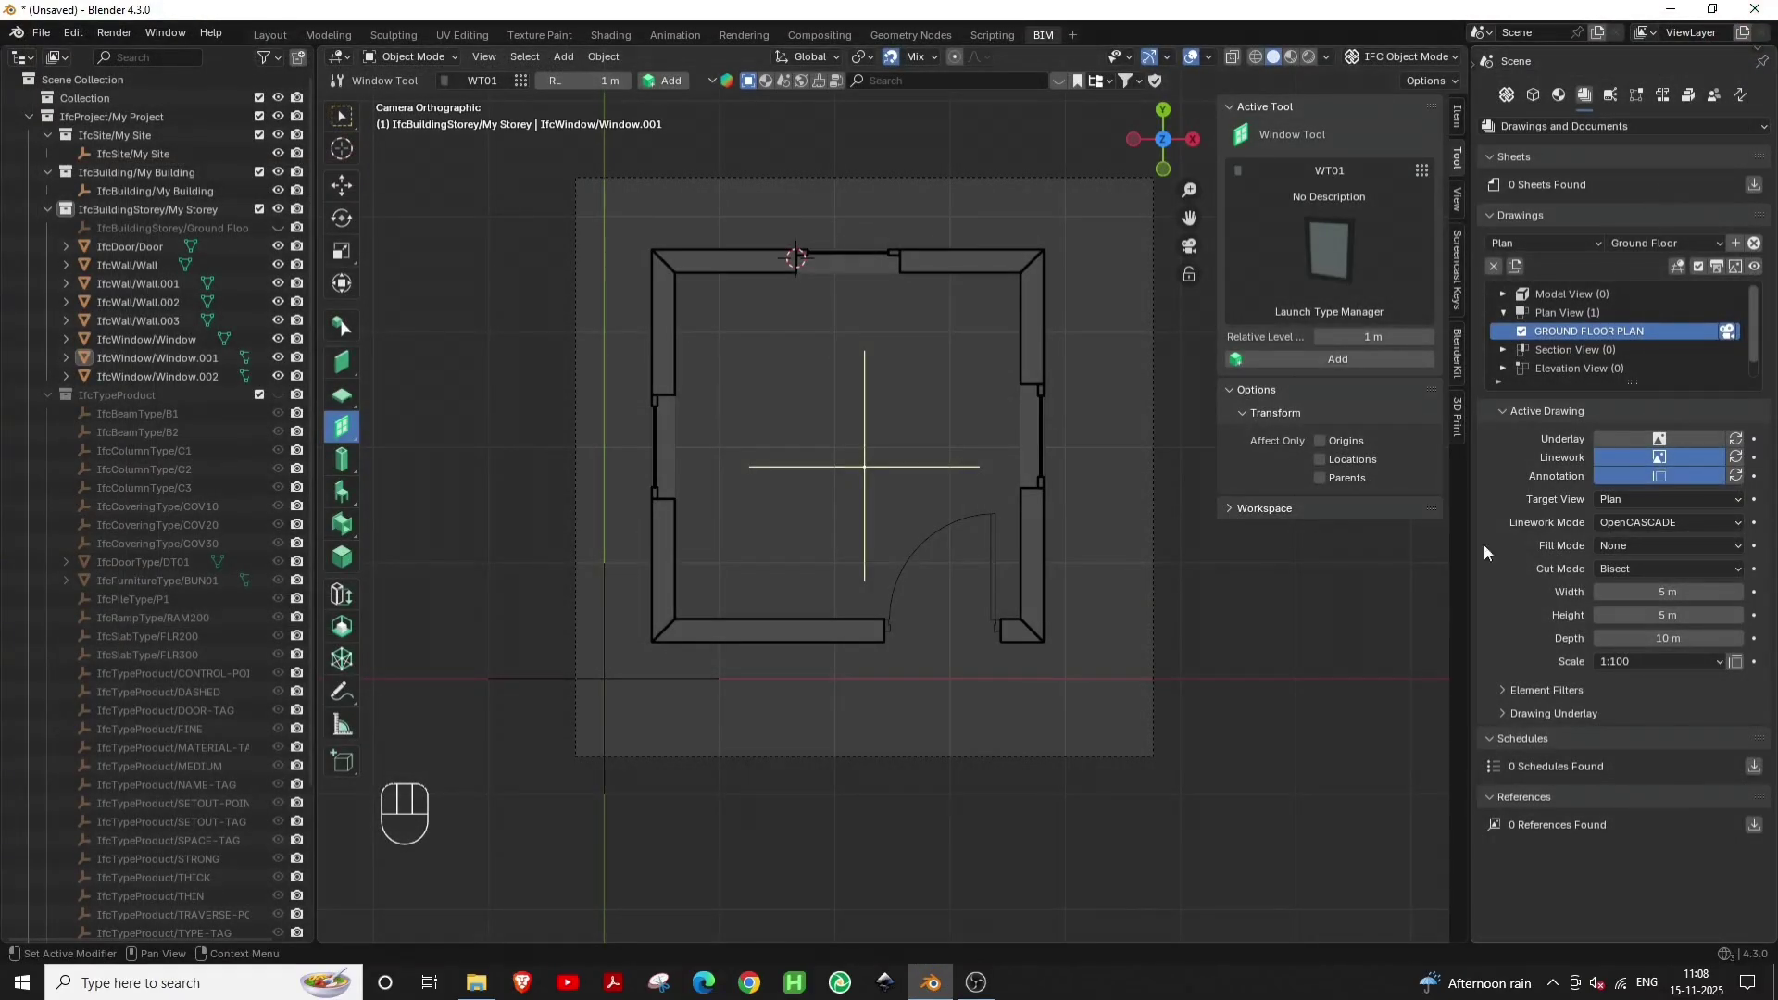
{"action": "left_click_drag", "start_coordinate": [1668, 667], "coordinate": [1645, 848]}
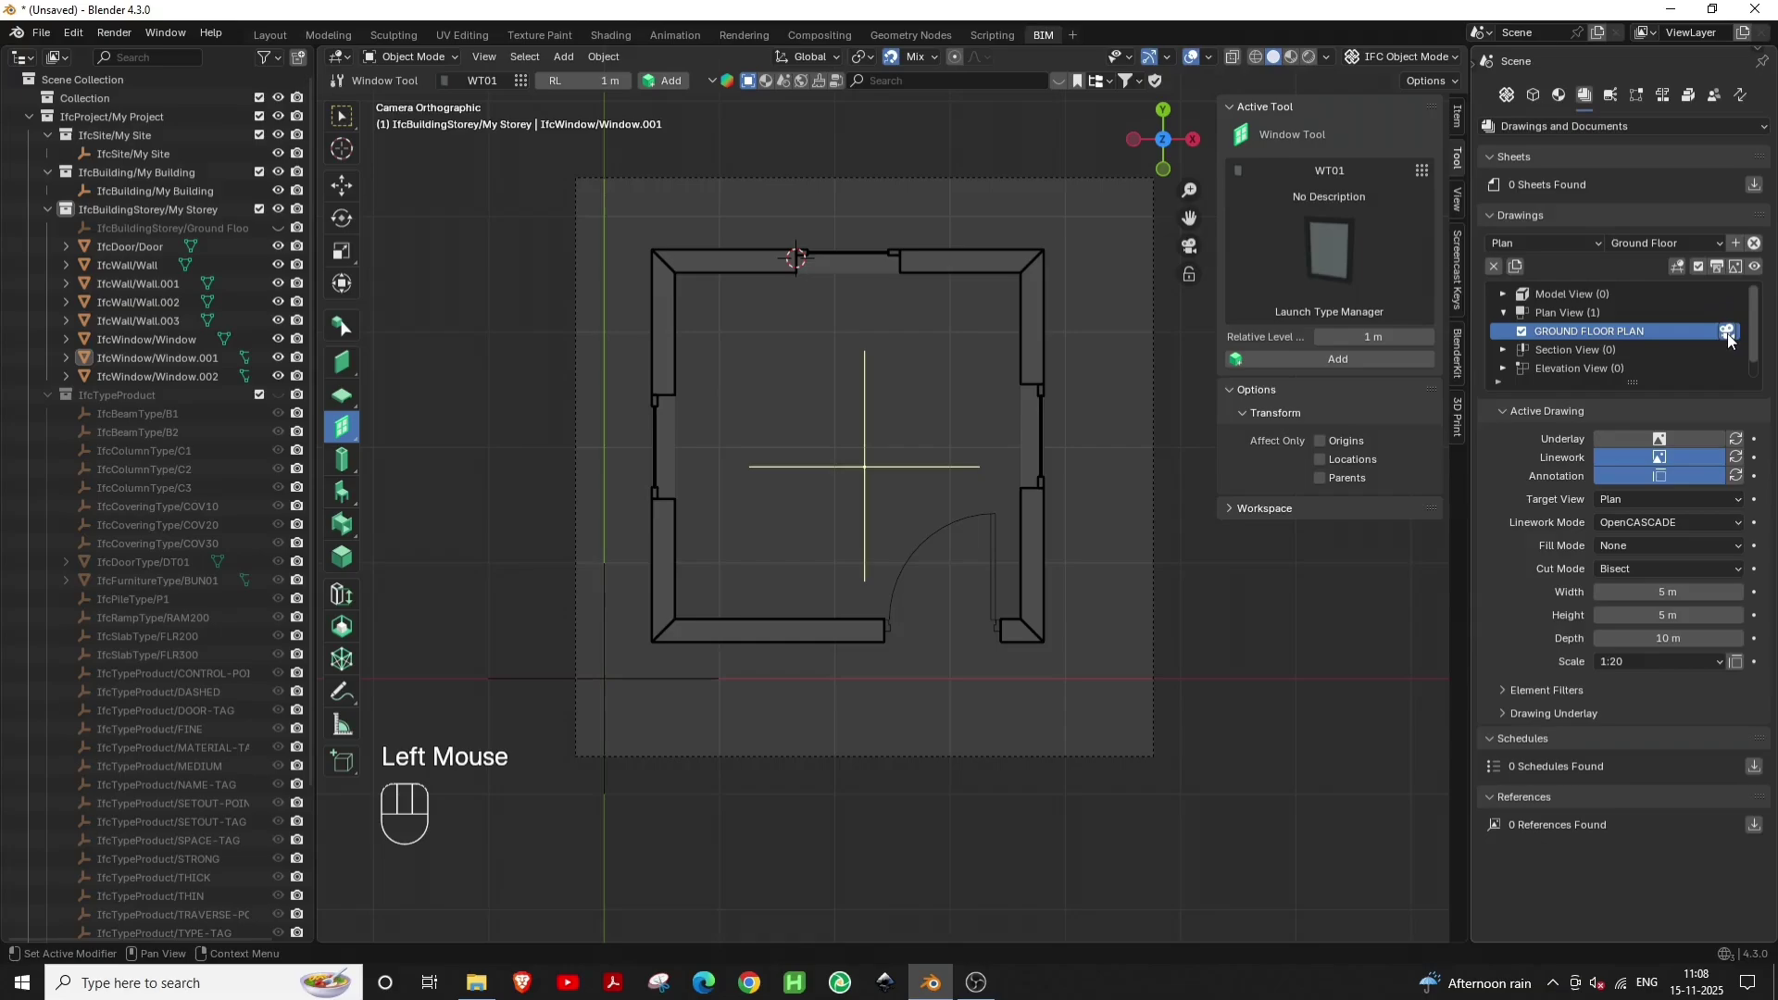
{"action": "left_click_drag", "start_coordinate": [1724, 273], "coordinate": [1759, 275]}
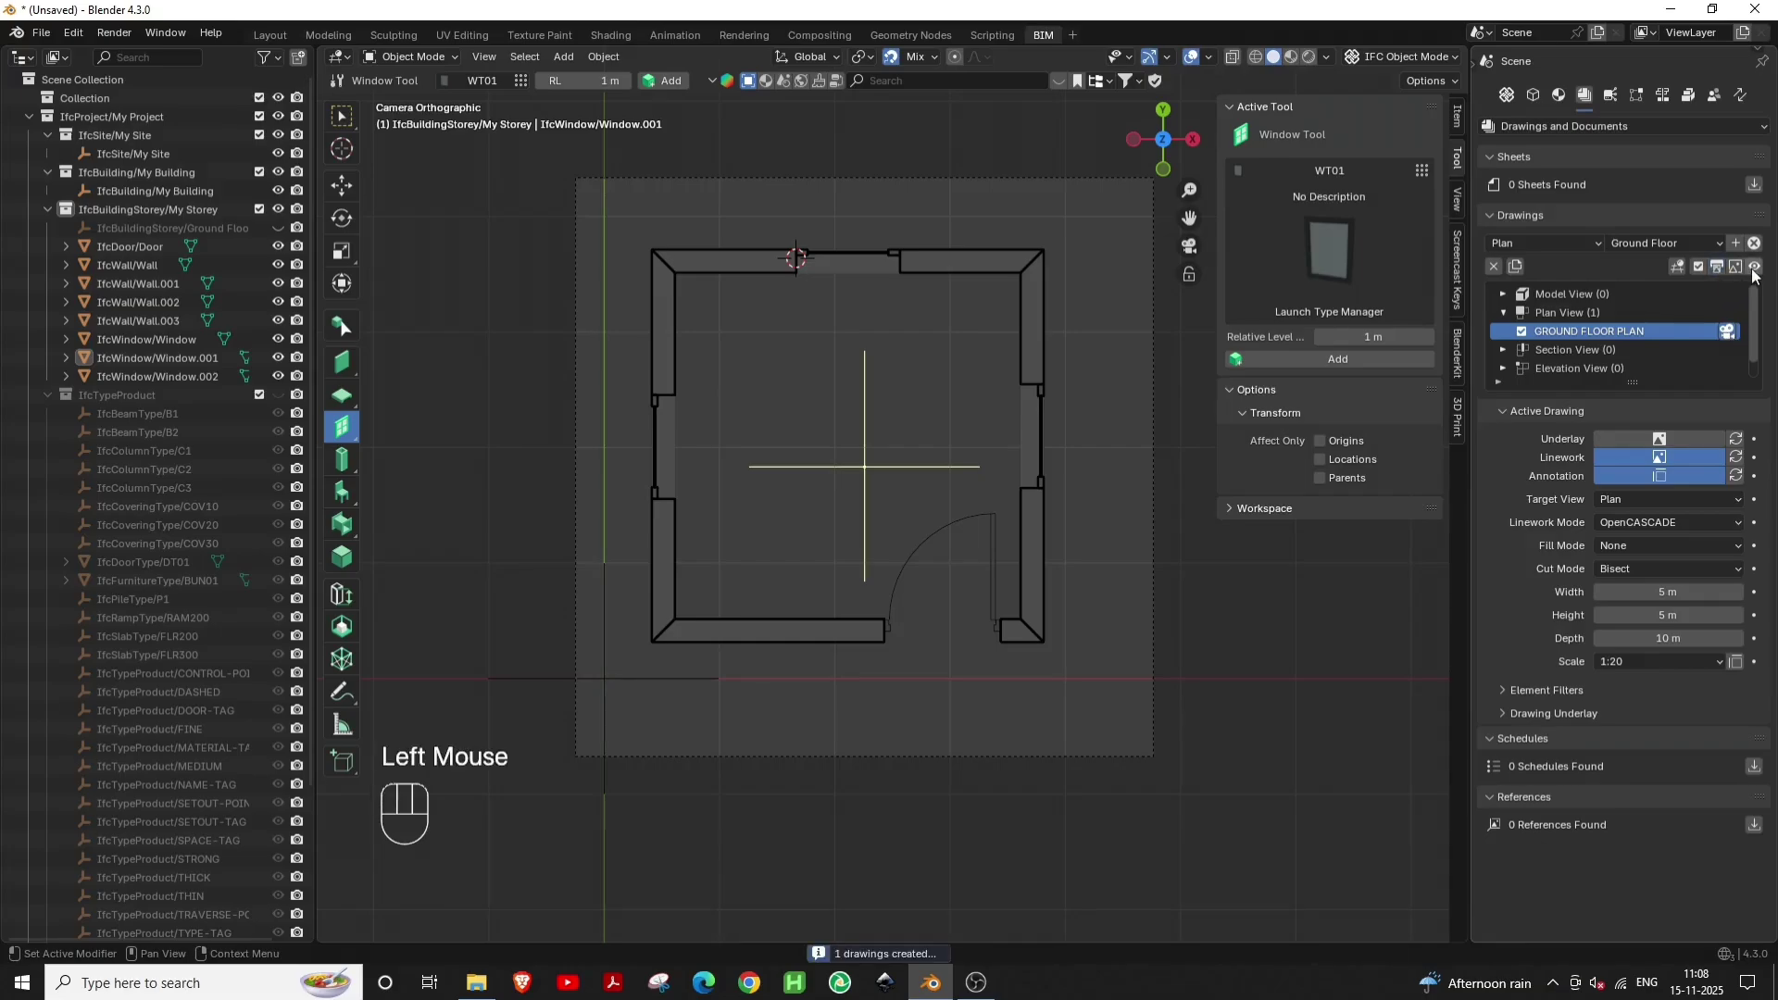
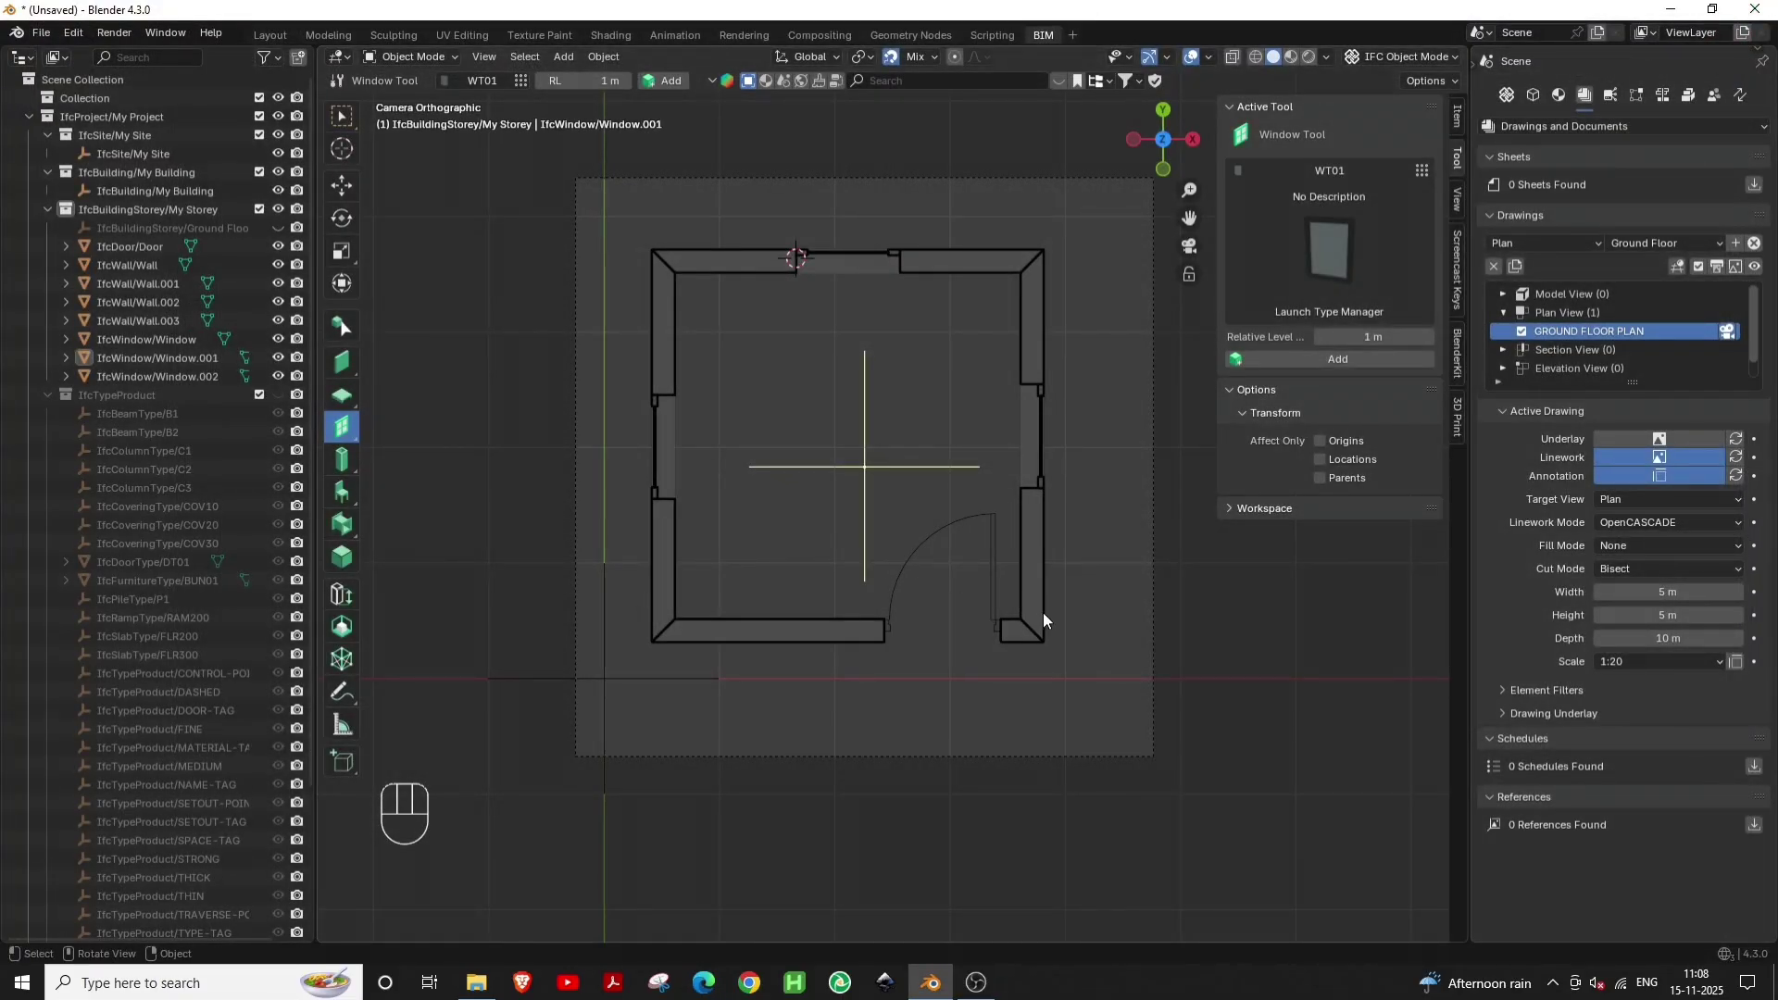
Select a wall and go to its type WAL200's Geometry and Materials settings
{"action": "left_click", "coordinate": [1047, 620]}
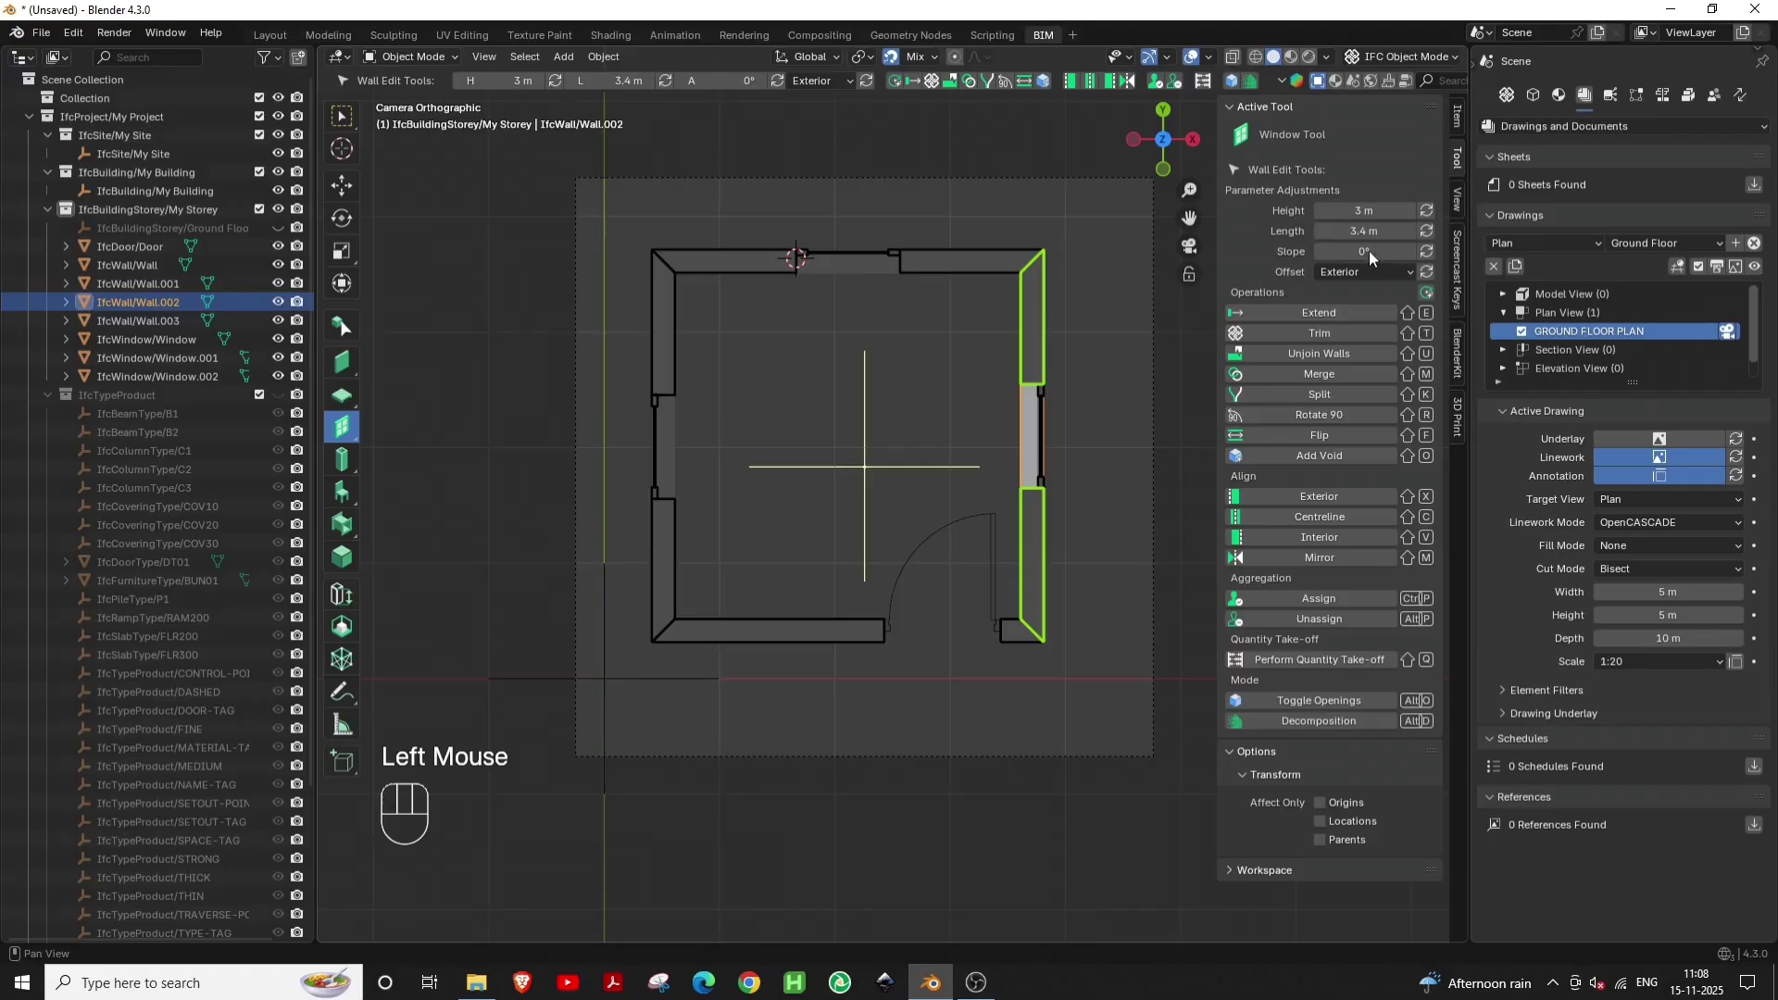
{"action": "left_click", "coordinate": [1537, 102]}
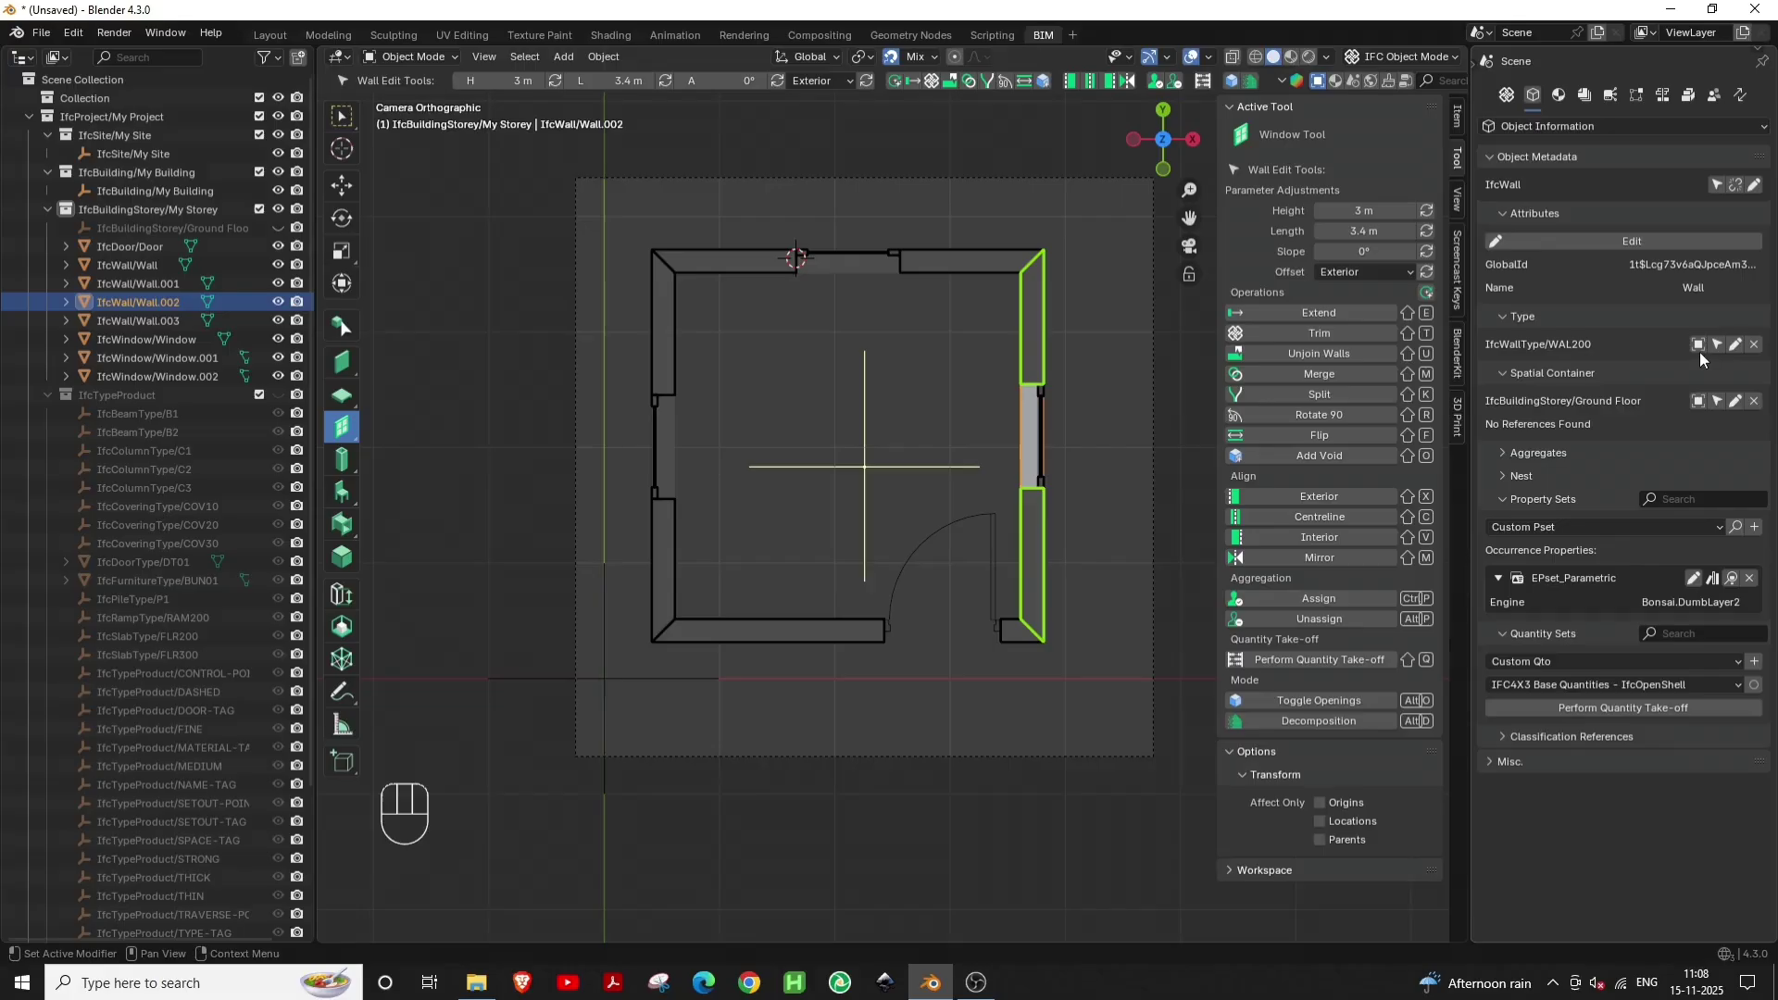
{"action": "left_click", "coordinate": [1698, 353]}
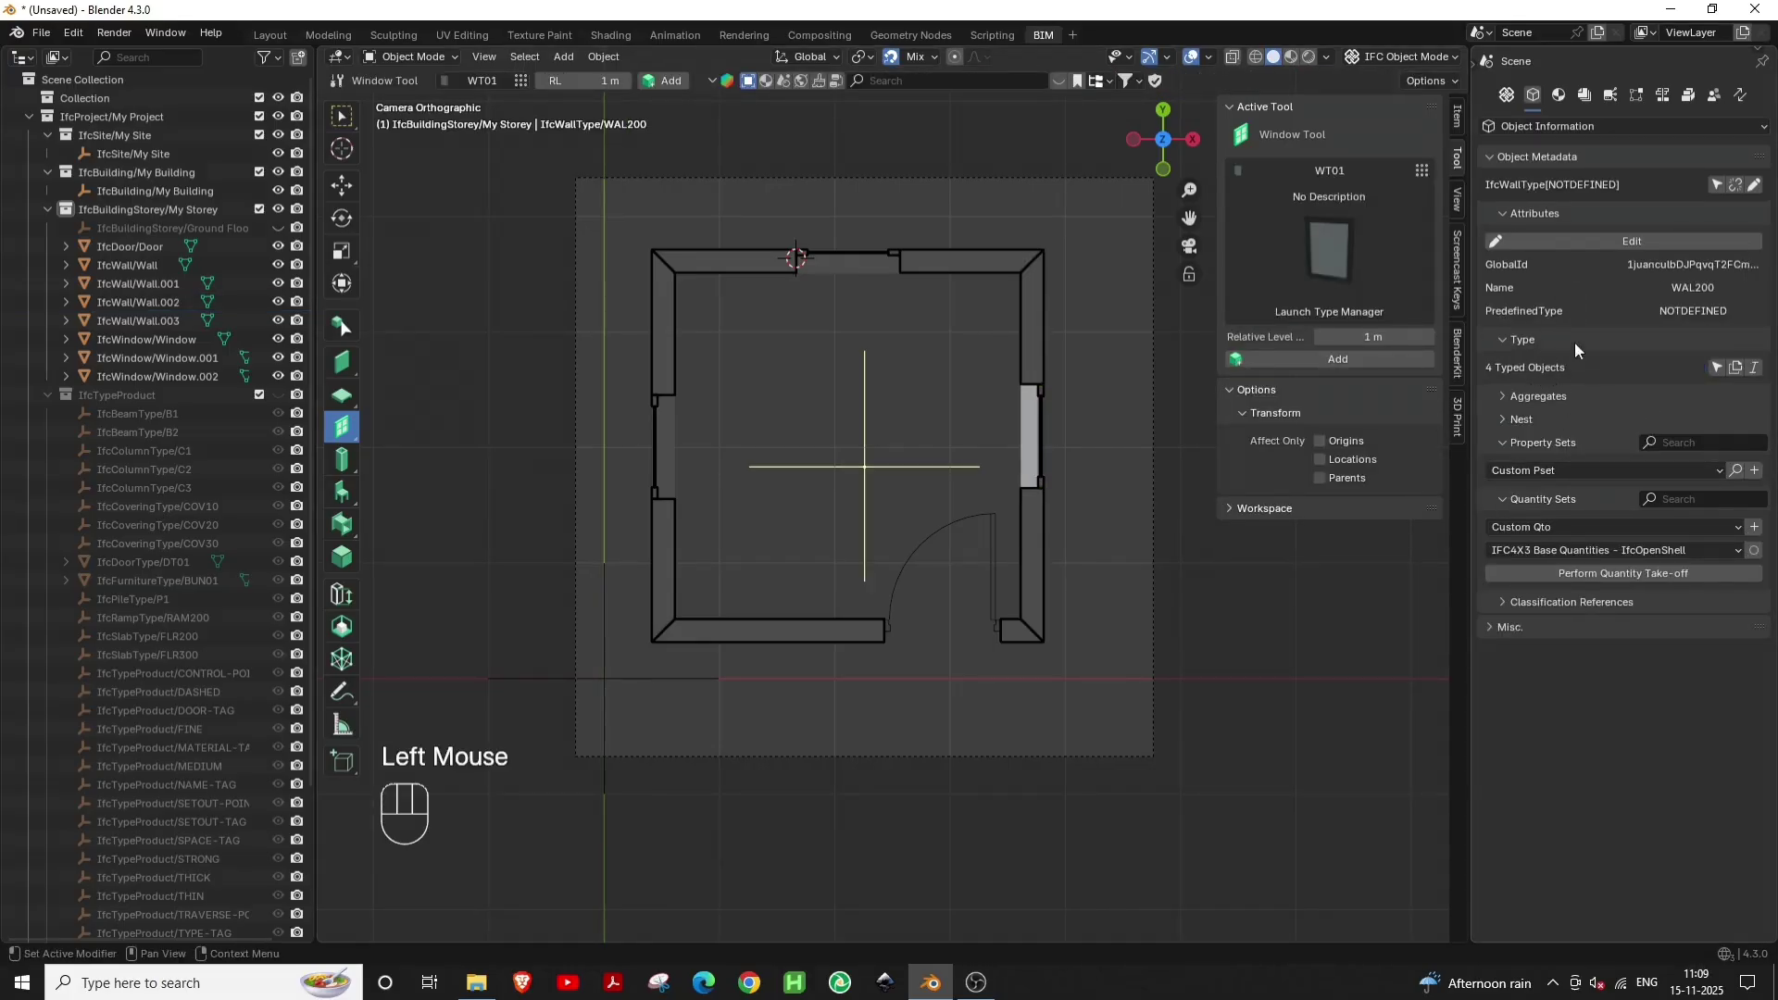
{"action": "left_click", "coordinate": [1563, 102]}
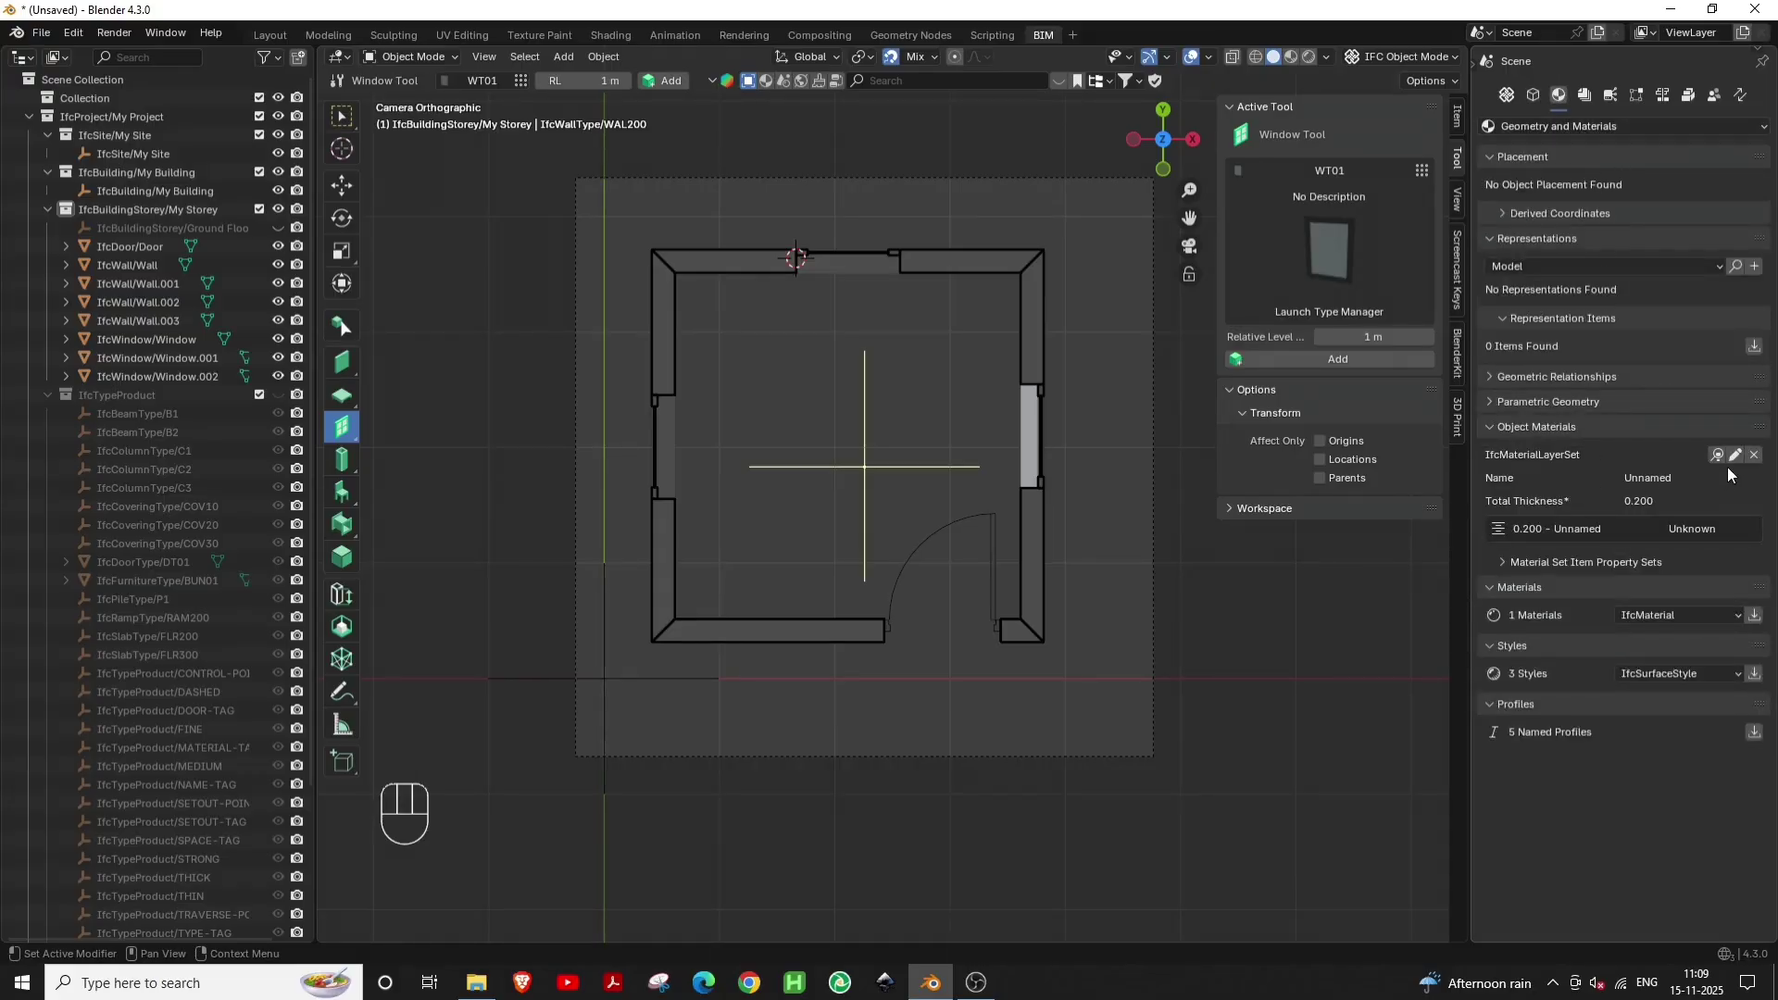
Edit the material layer set to name brick, thickness 0.400, and save it
{"action": "left_click", "coordinate": [1741, 465]}
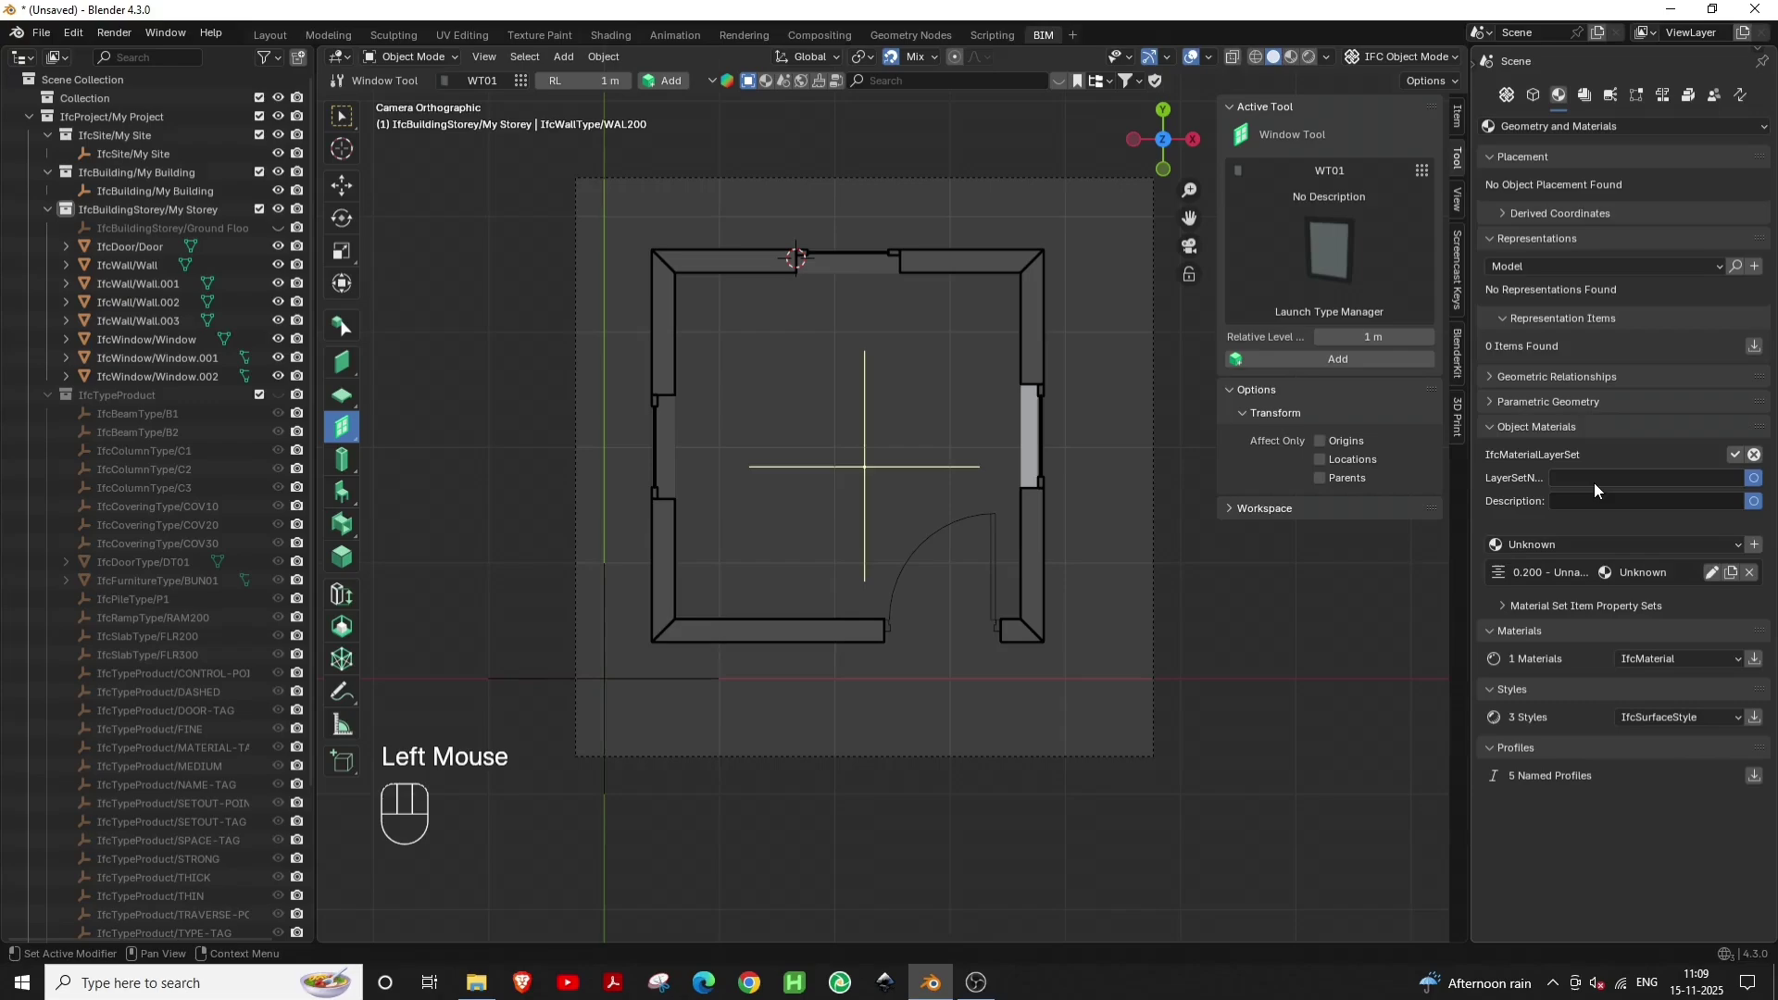
{"action": "left_click_drag", "start_coordinate": [1599, 489], "coordinate": [1625, 533]}
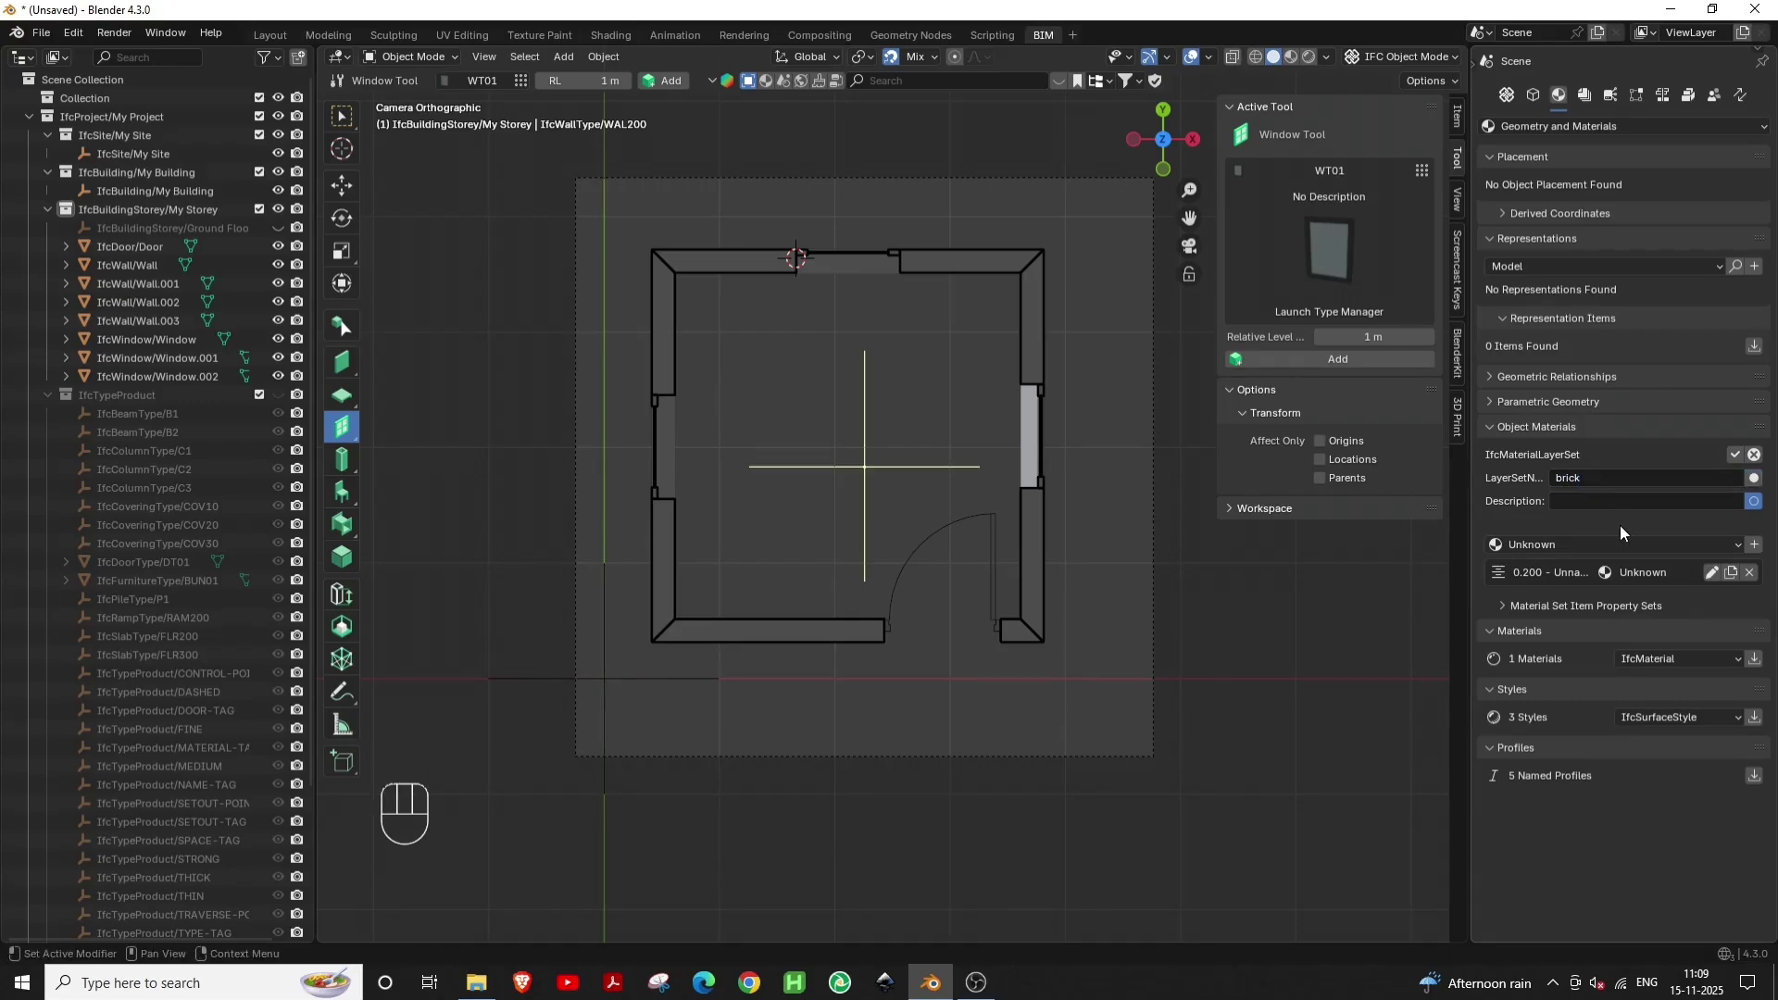
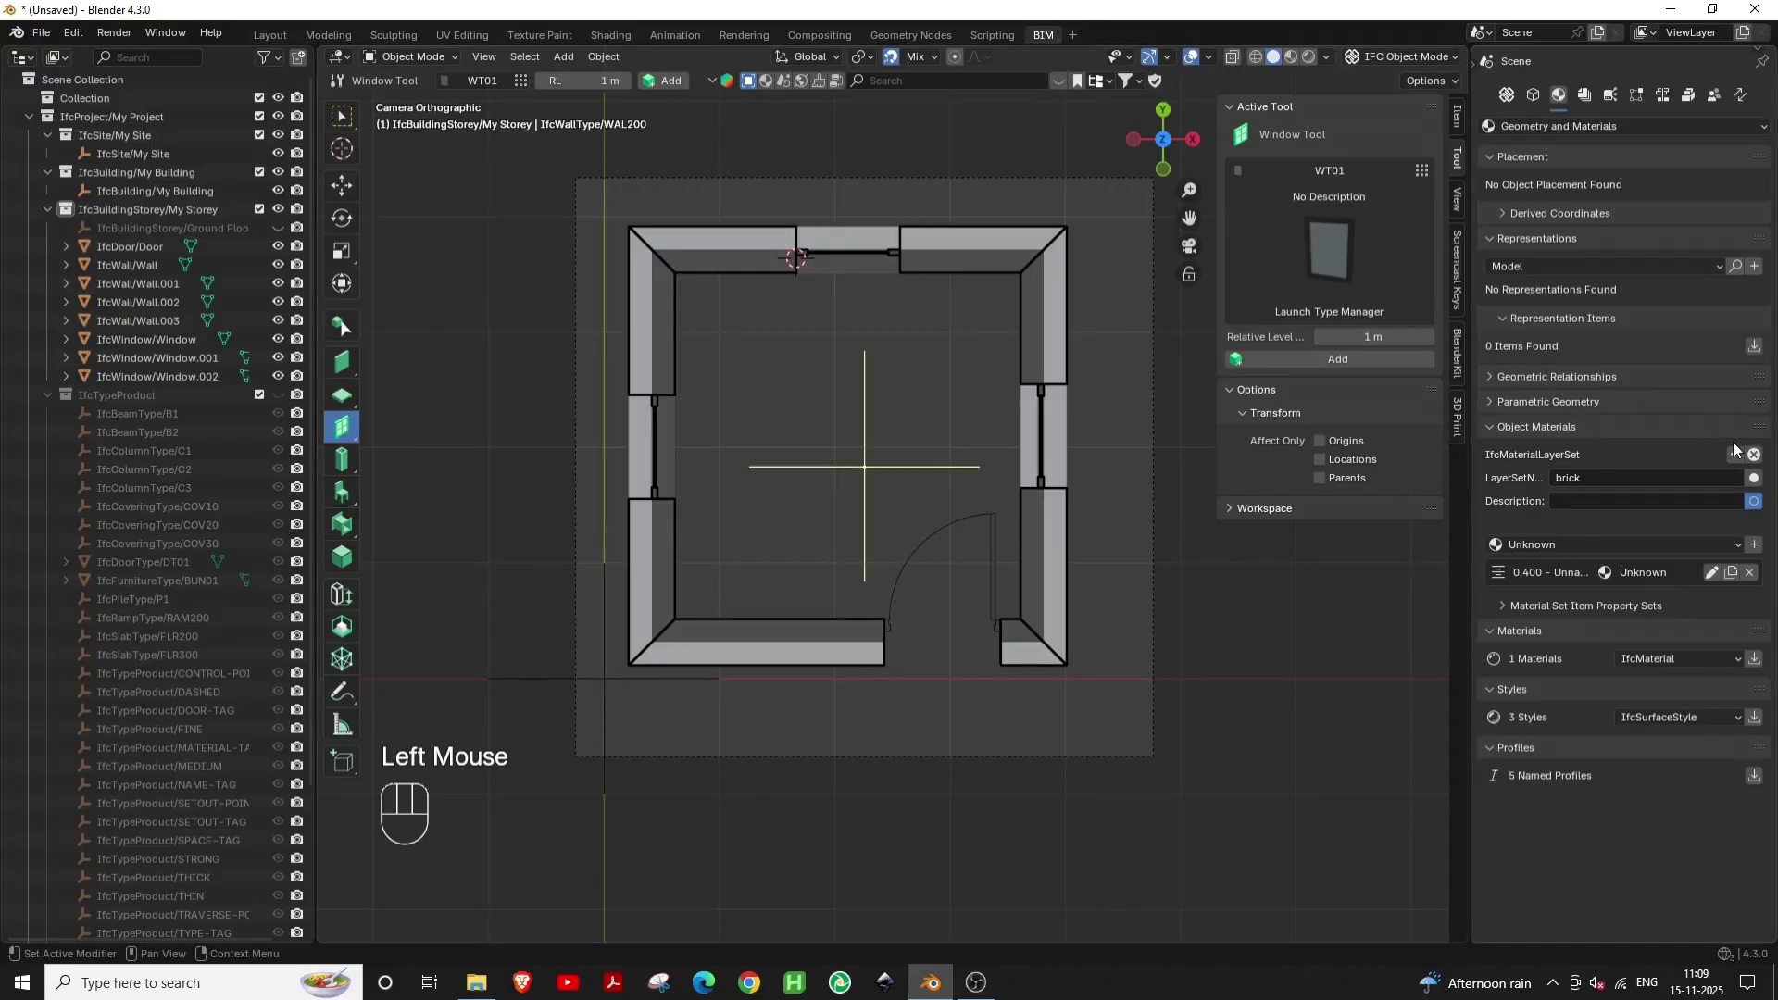
{"action": "left_click", "coordinate": [1742, 460]}
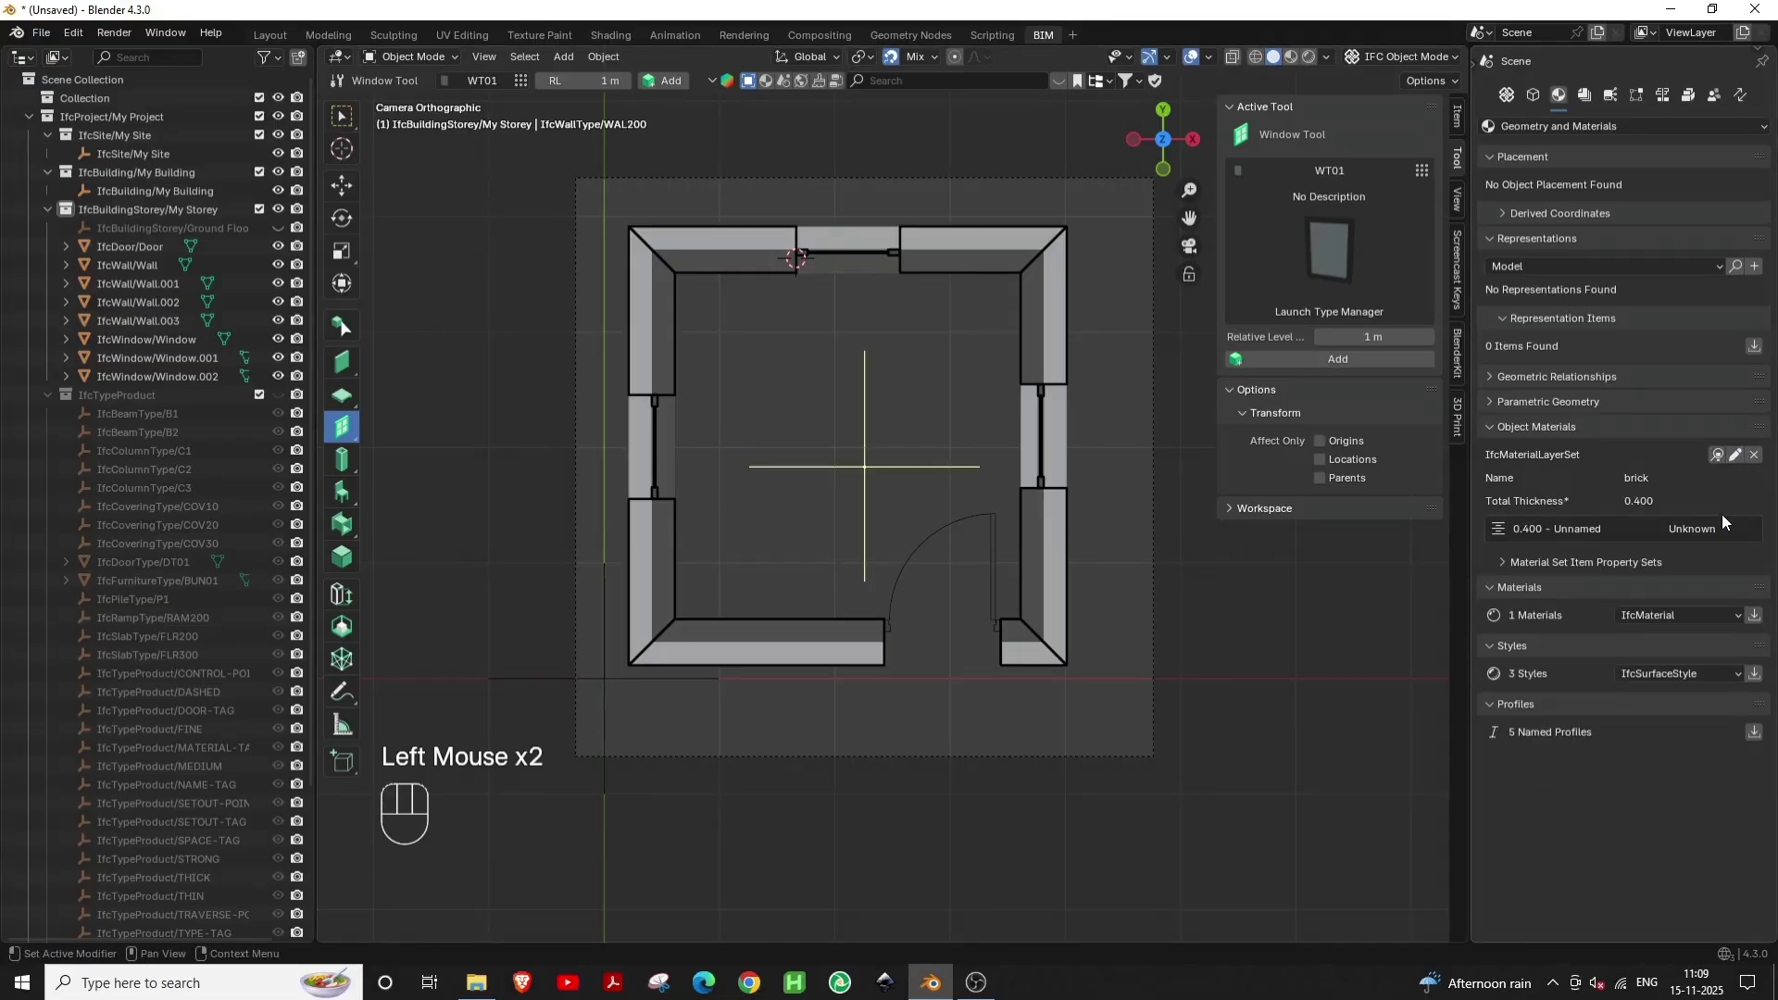
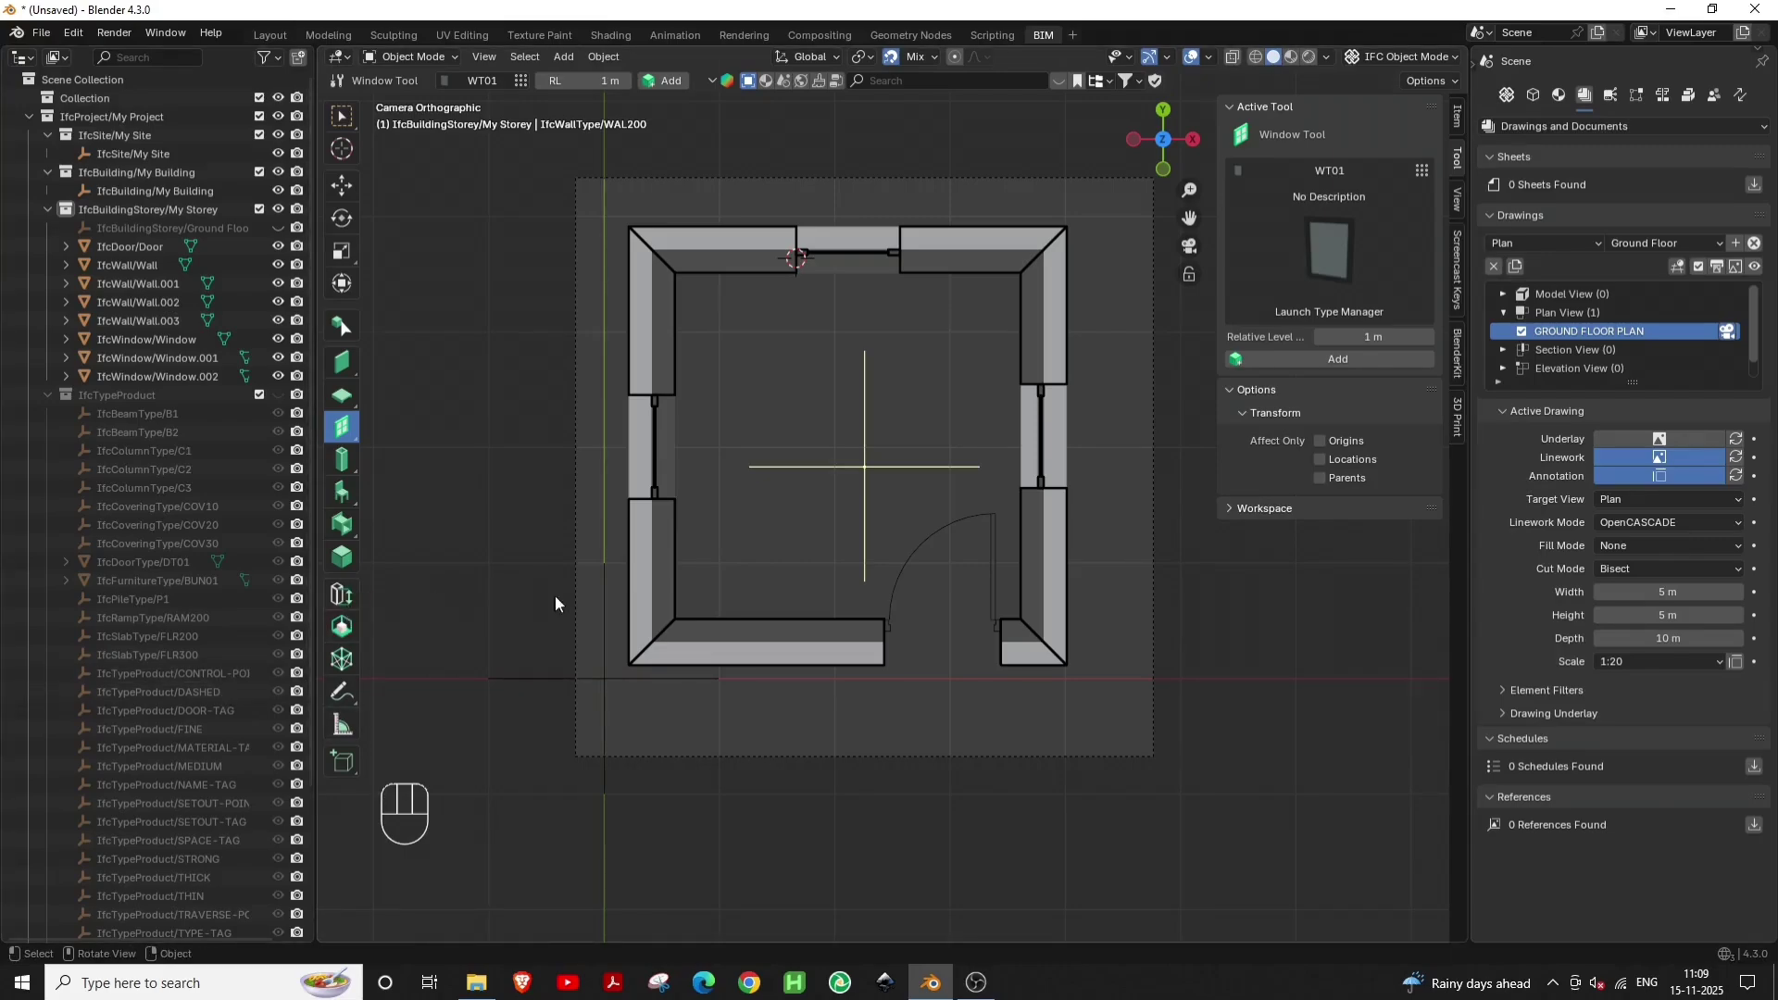
Activate the Annotation tool with Dimension type and mark a point by the left wall
{"action": "scroll", "scroll_direction": "down", "scroll_amount": 3}
{"action": "middle_click", "coordinate": [901, 596]}
{"action": "scroll", "scroll_direction": "up", "scroll_amount": 3}
{"action": "middle_click", "coordinate": [820, 595]}
{"action": "left_click", "coordinate": [347, 604]}
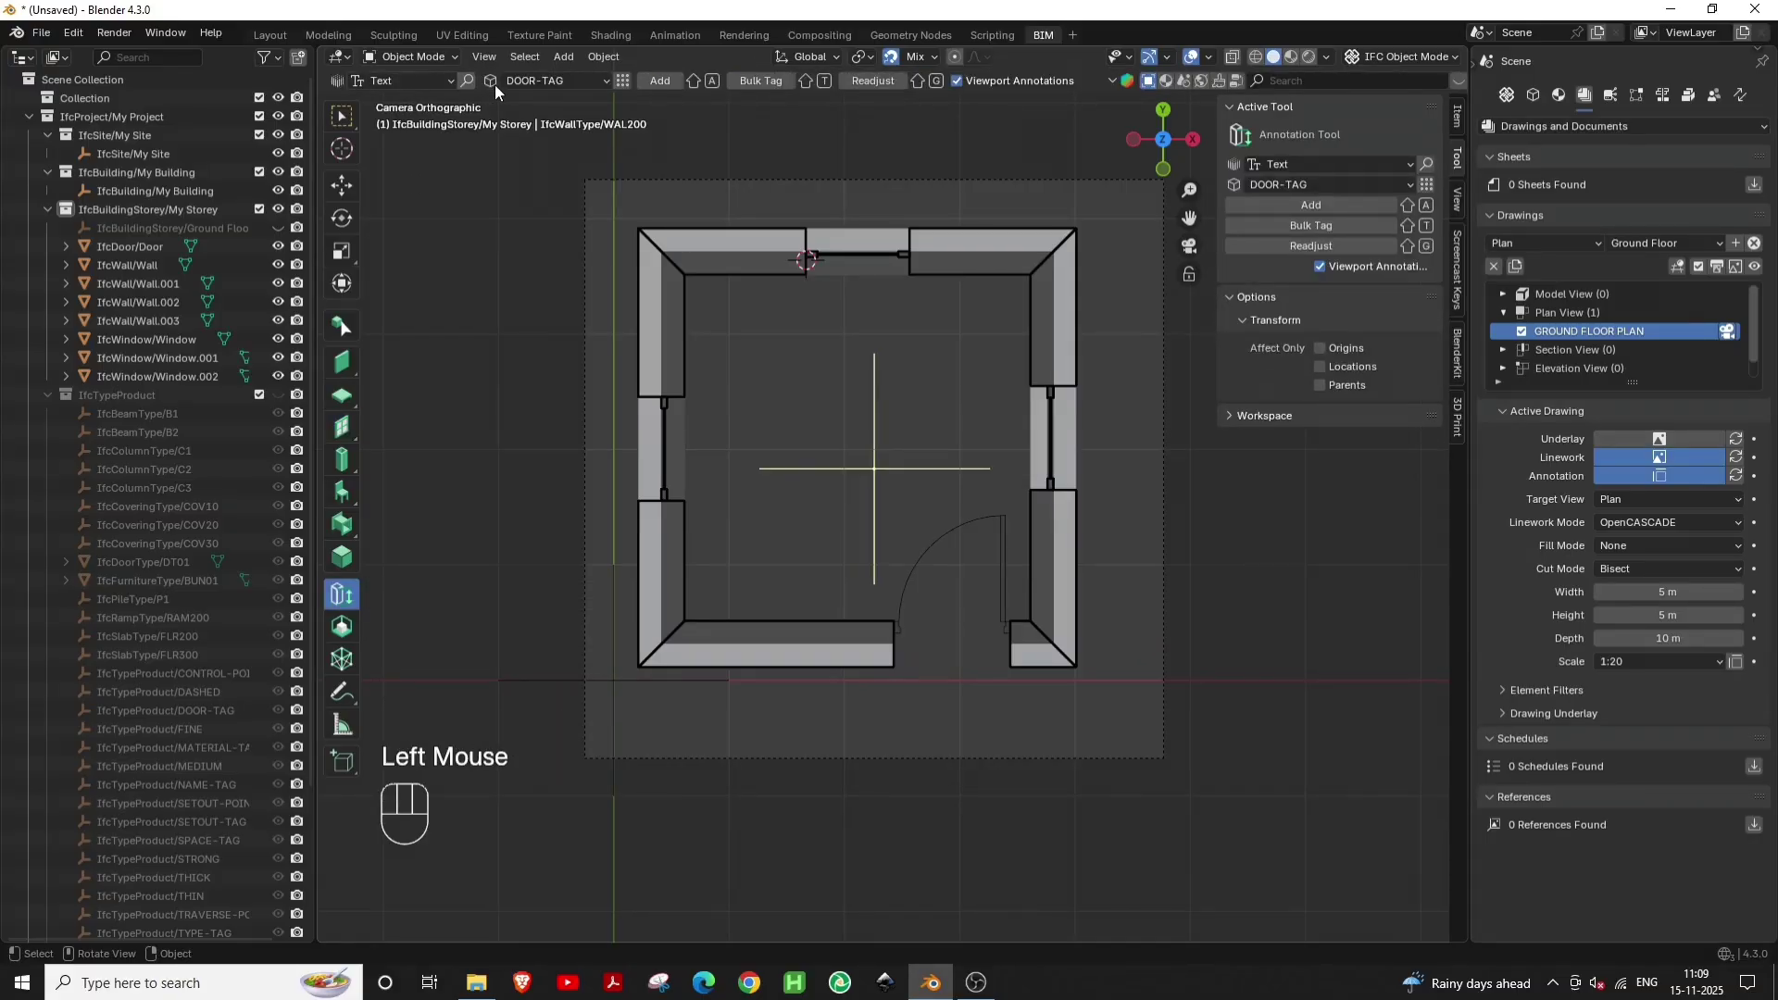
{"action": "left_click_drag", "start_coordinate": [449, 86], "coordinate": [420, 138]}
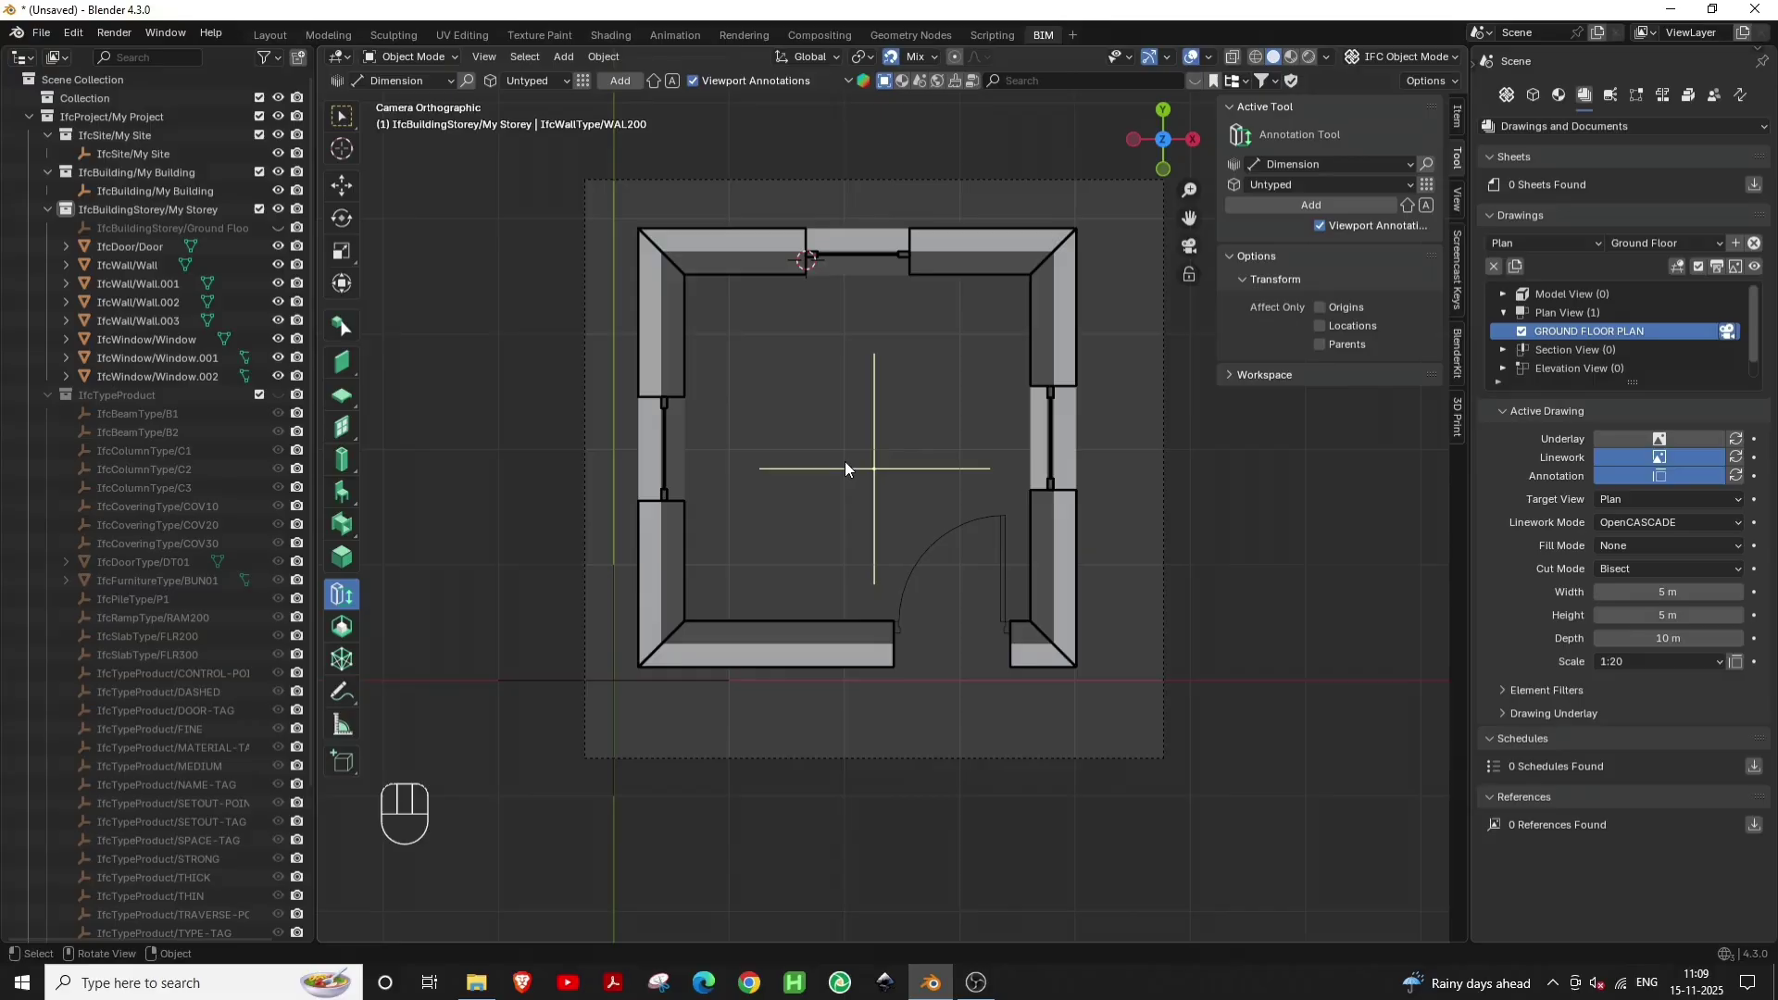
{"action": "right_click", "coordinate": [733, 537]}
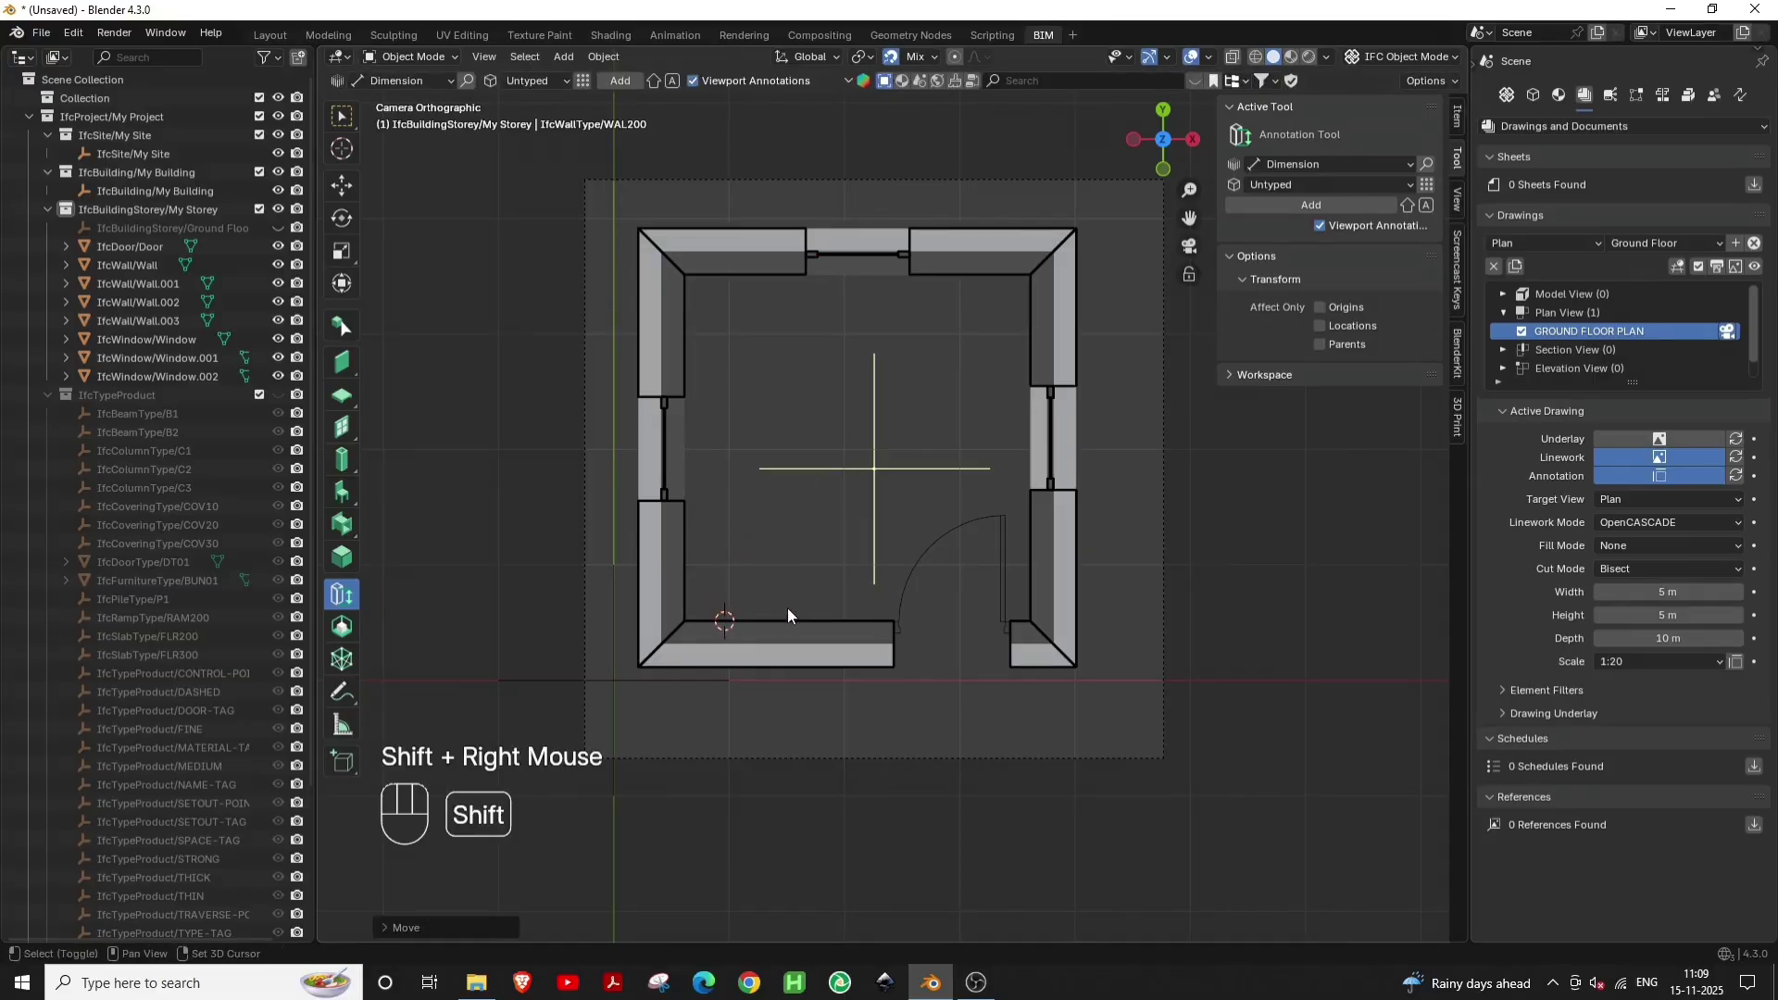
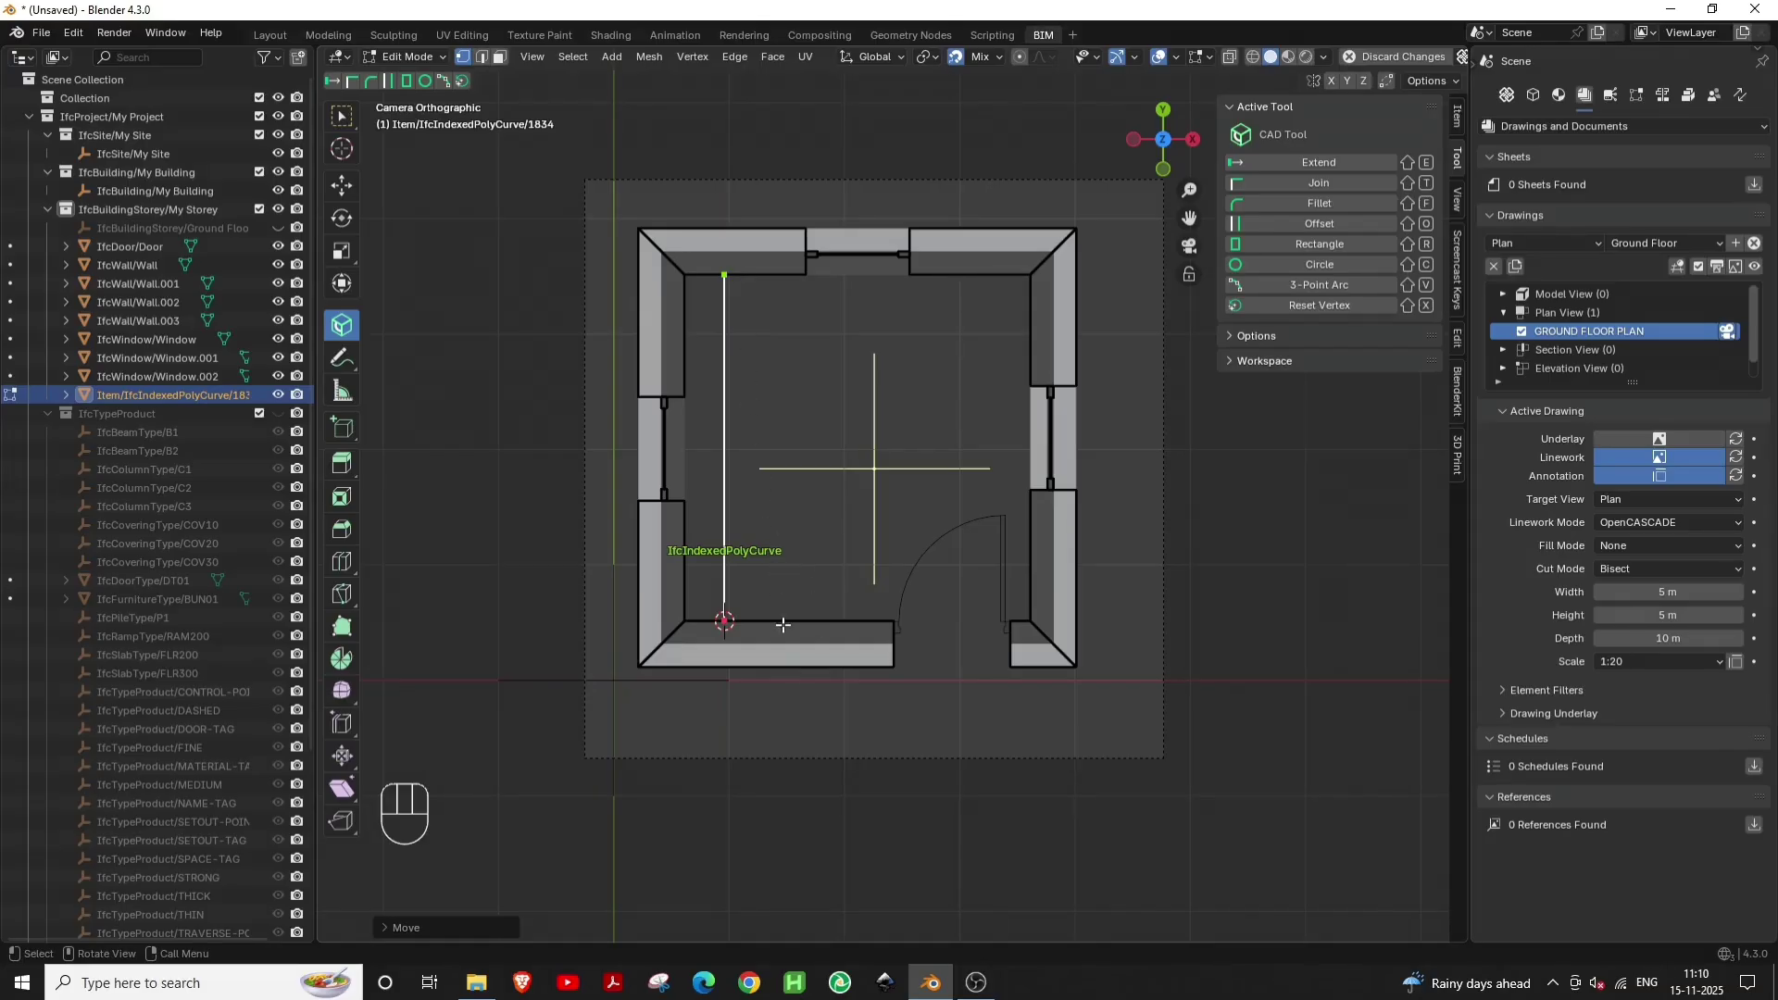
Finish the vertical dimension along the left wall and reframe the plan
{"action": "key", "text": "Tab"}
{"action": "key", "text": "Tab"}
{"action": "scroll", "scroll_direction": "up", "scroll_amount": 3}
{"action": "middle_click", "coordinate": [678, 493]}
{"action": "scroll", "scroll_direction": "down", "scroll_amount": 3}
{"action": "middle_click", "coordinate": [923, 592]}
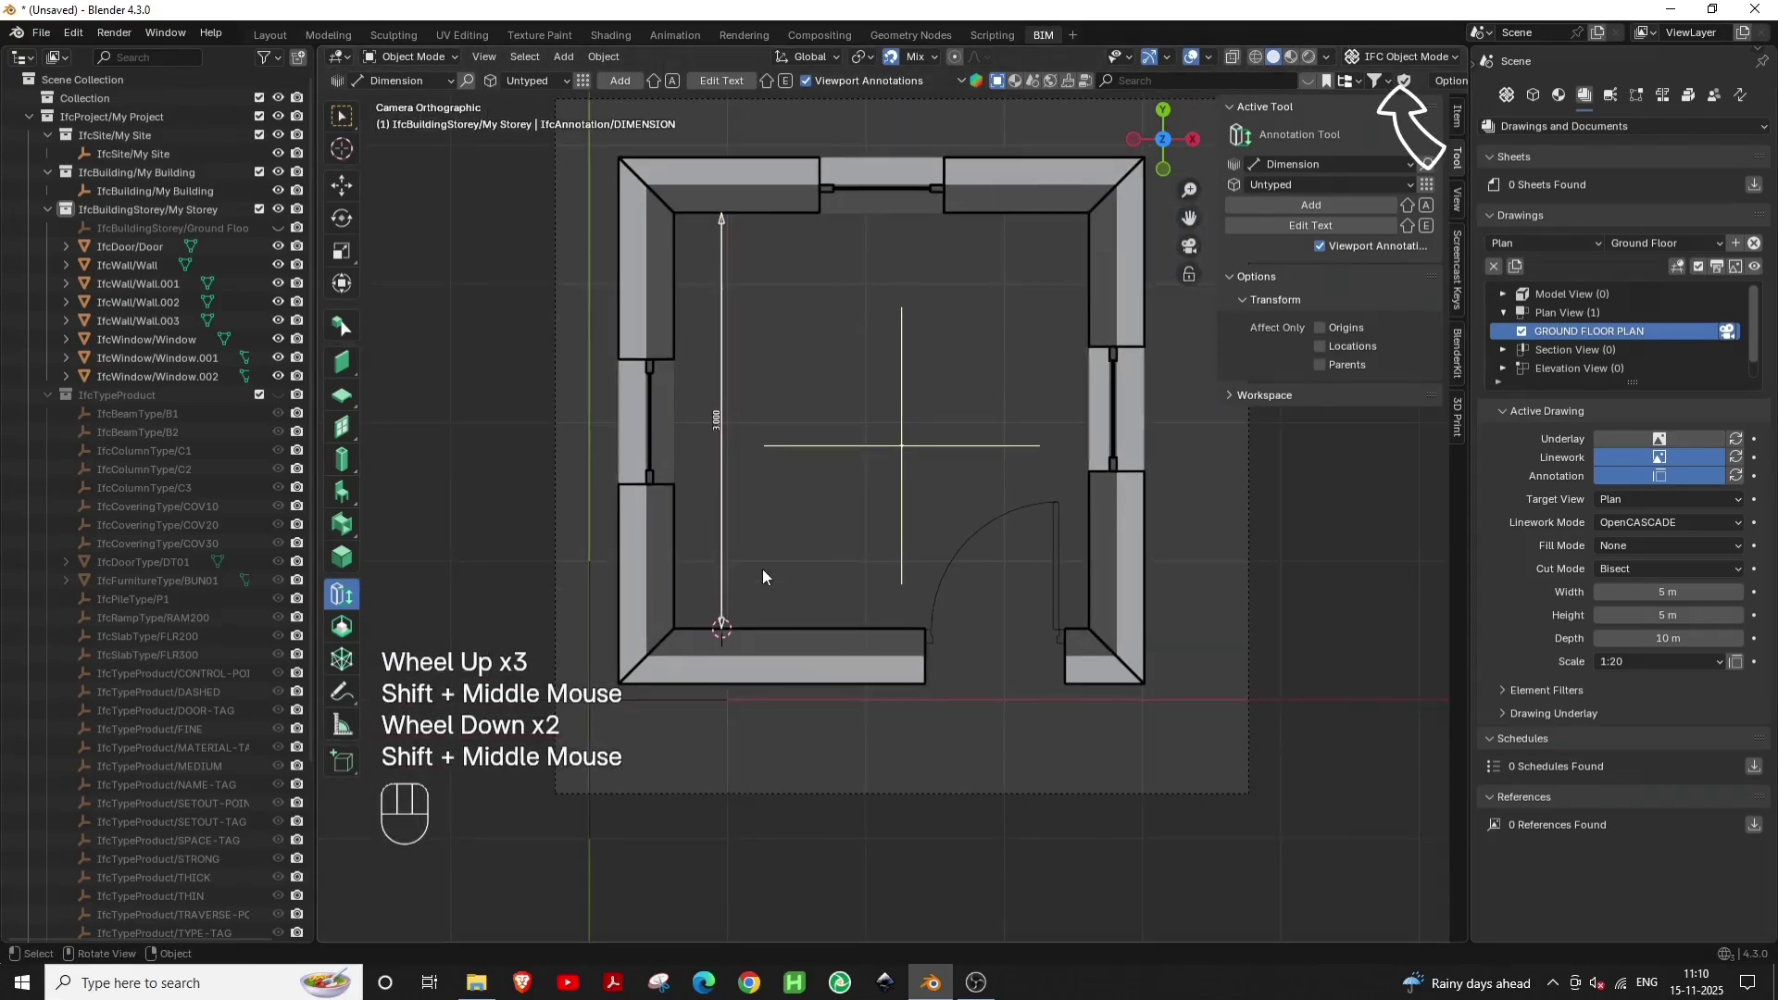
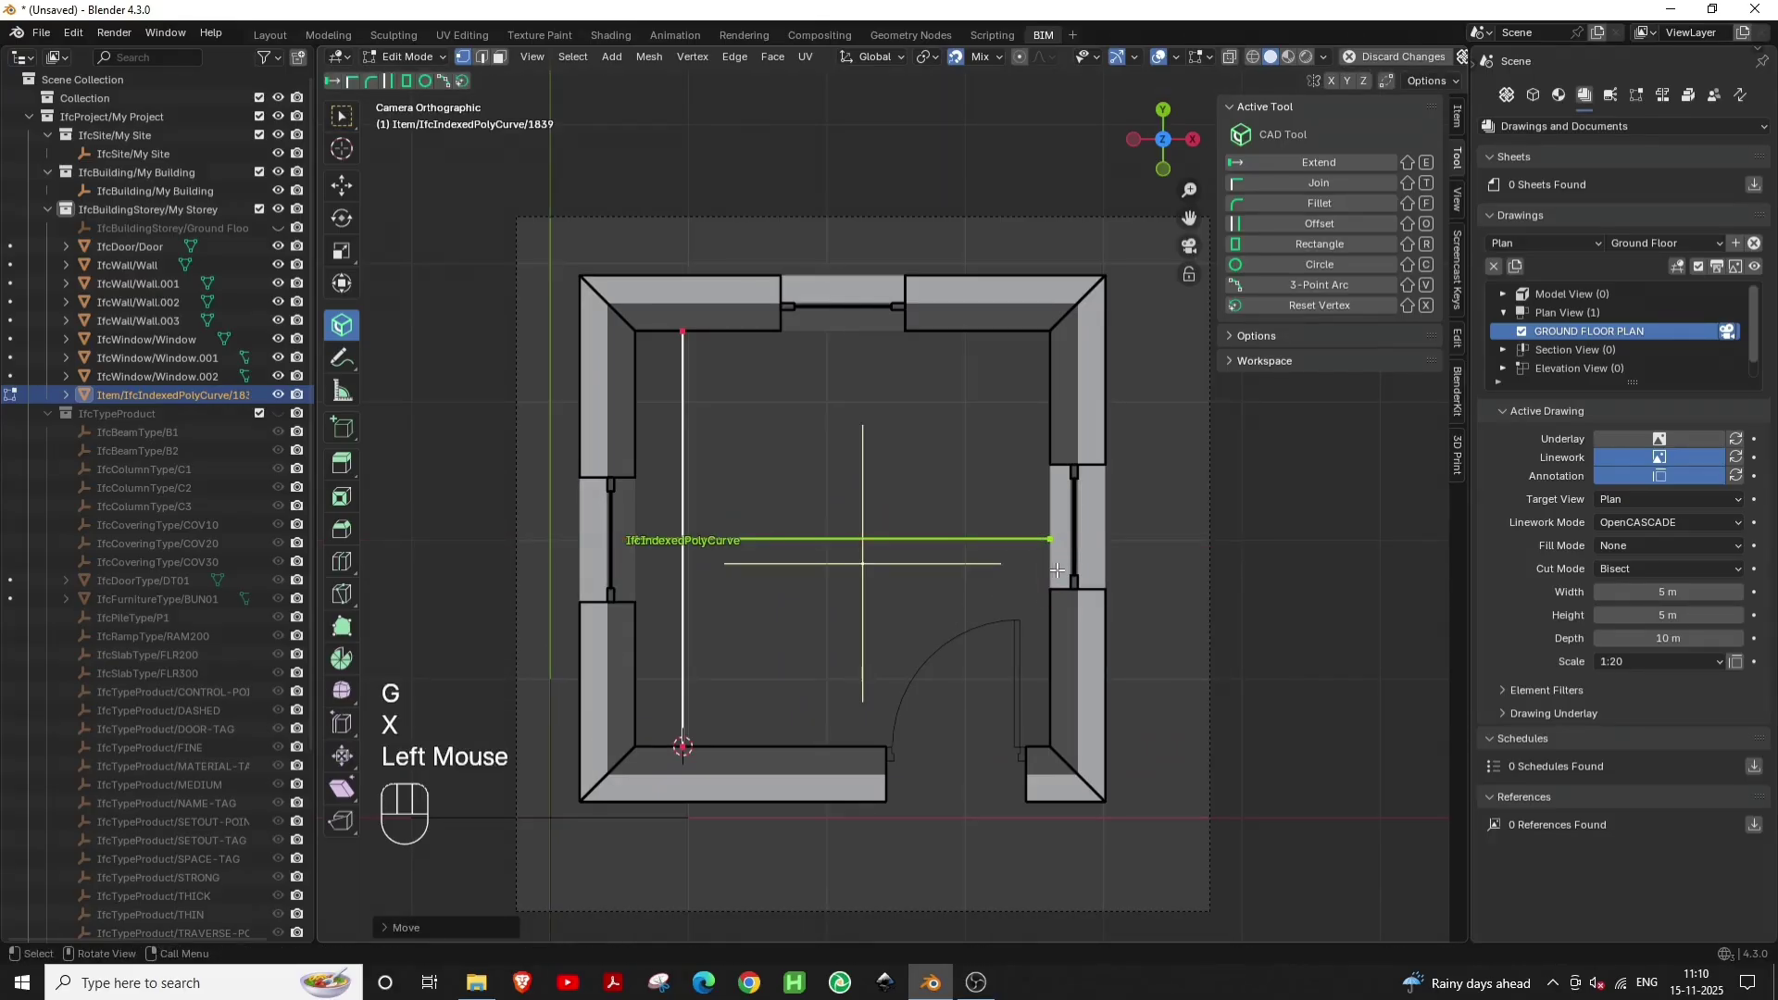
Add a horizontal dimension and move it along Y toward the bottom door wall
{"action": "left_click", "coordinate": [965, 67]}
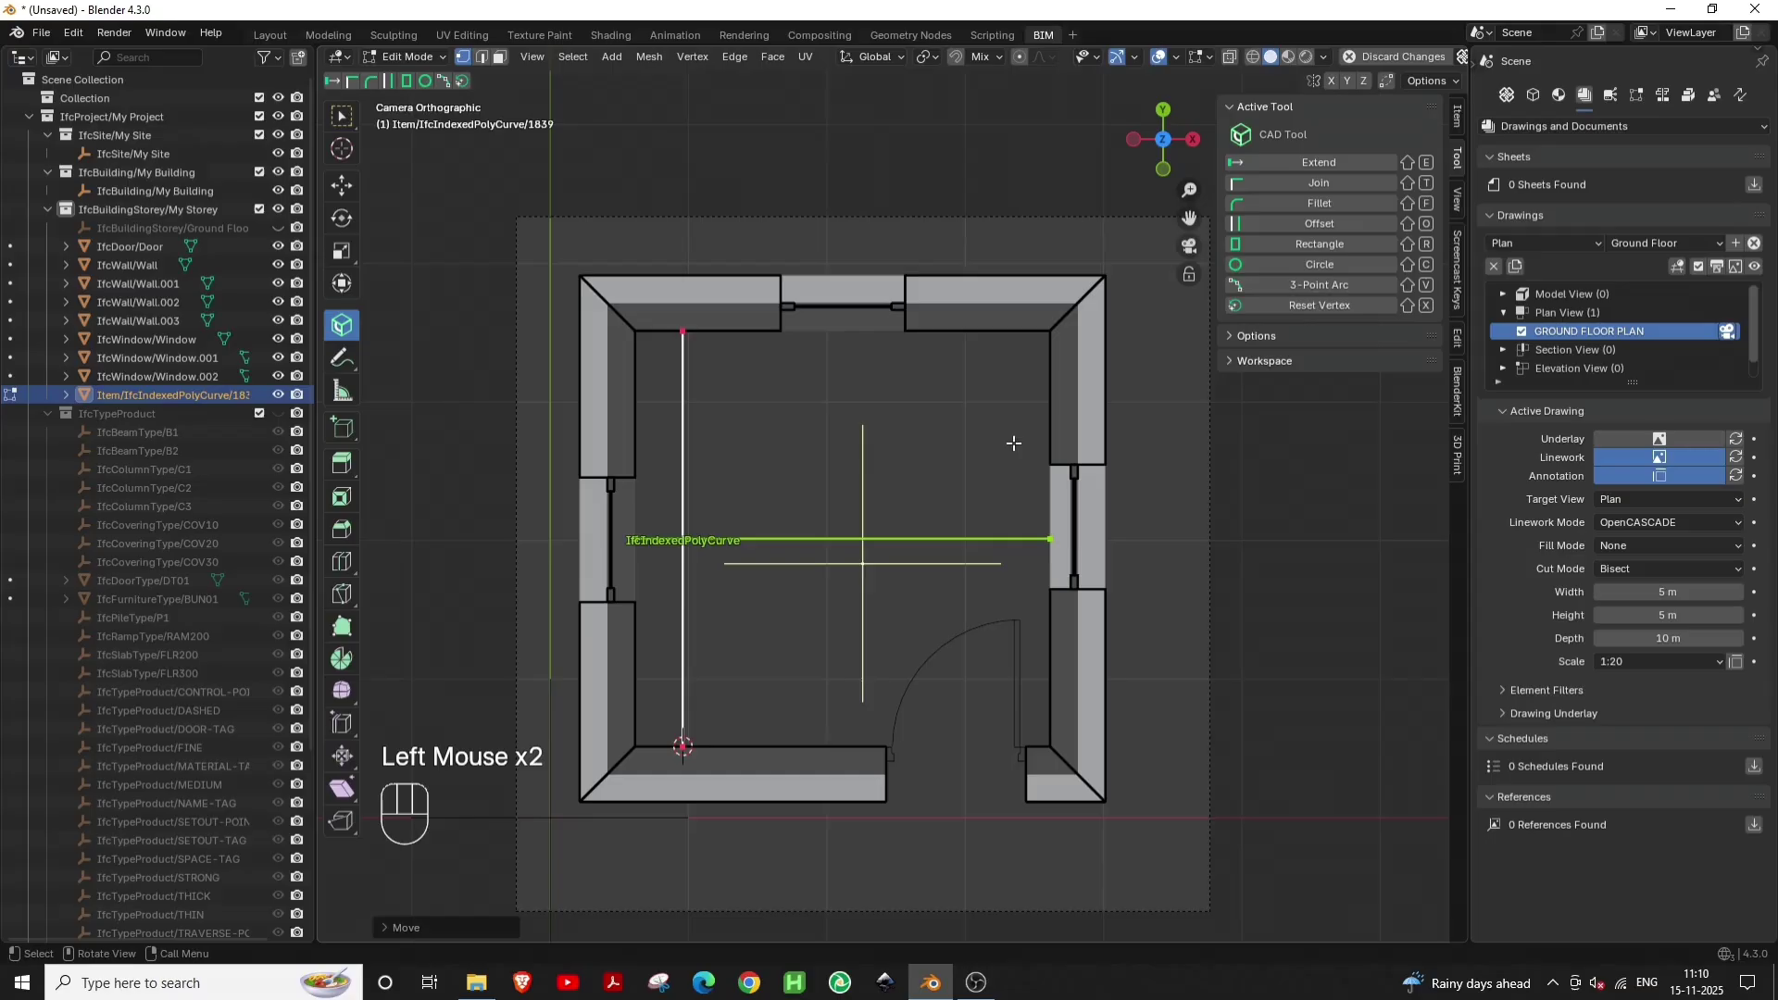
{"action": "key", "text": "g"}
{"action": "key", "text": "y"}
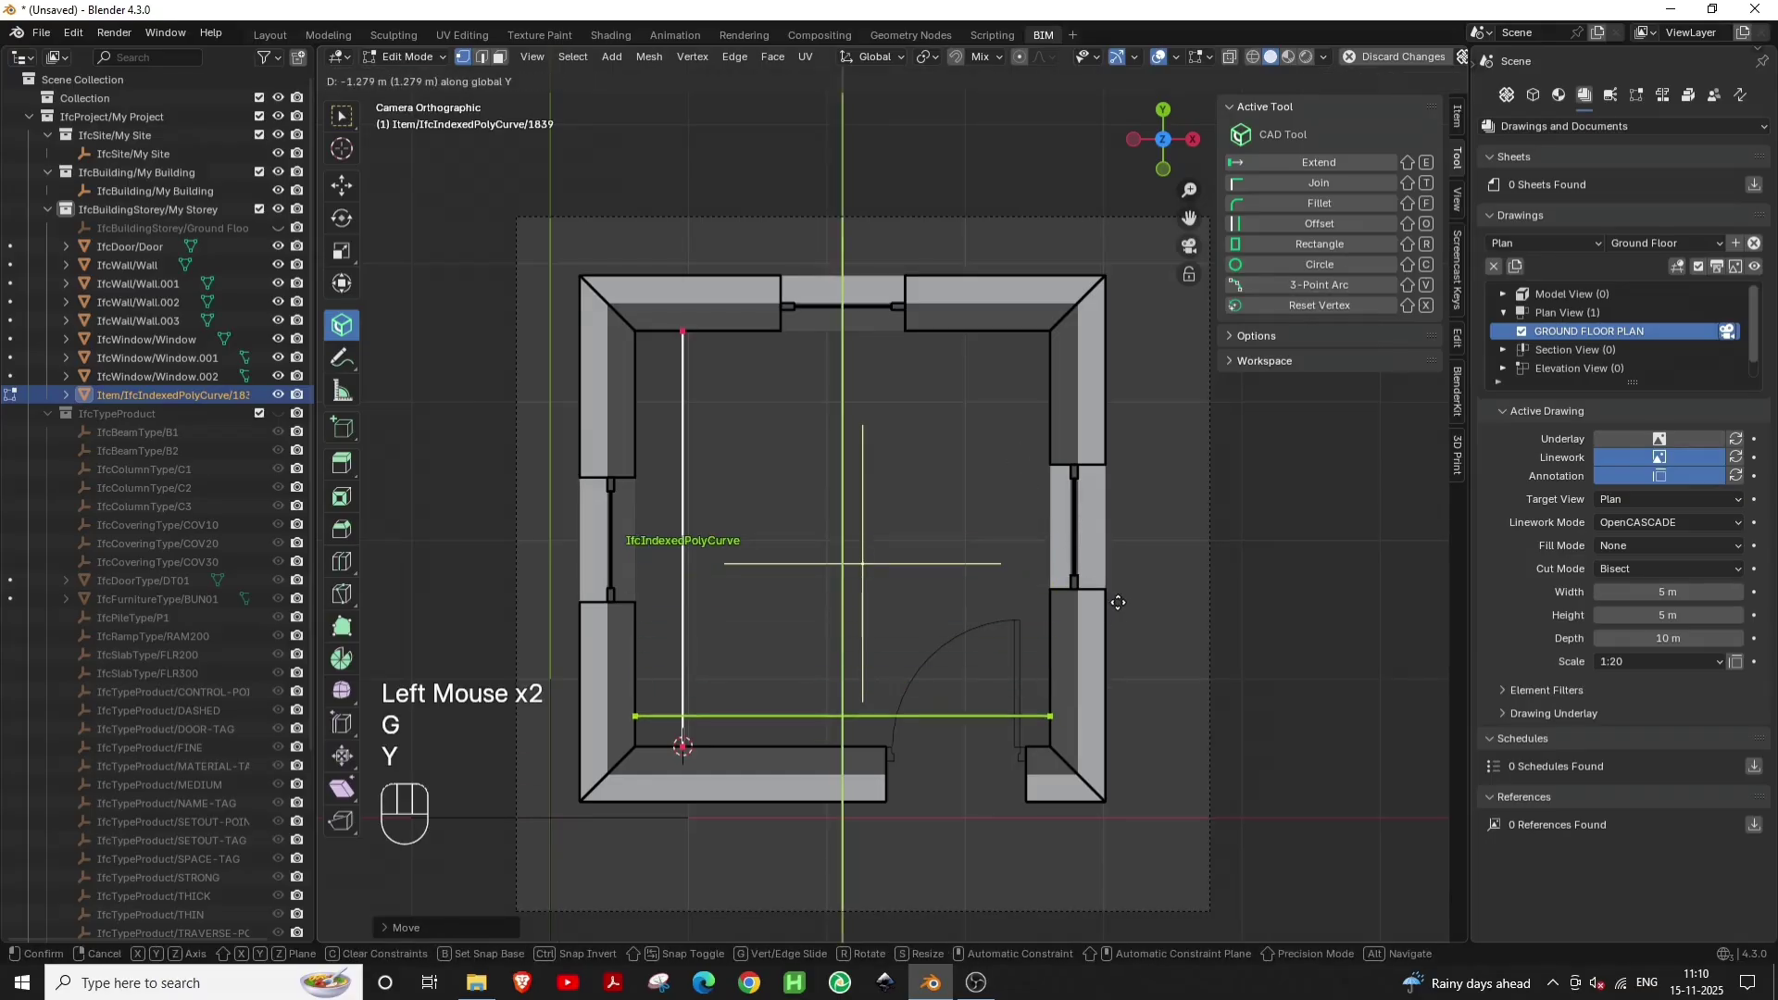
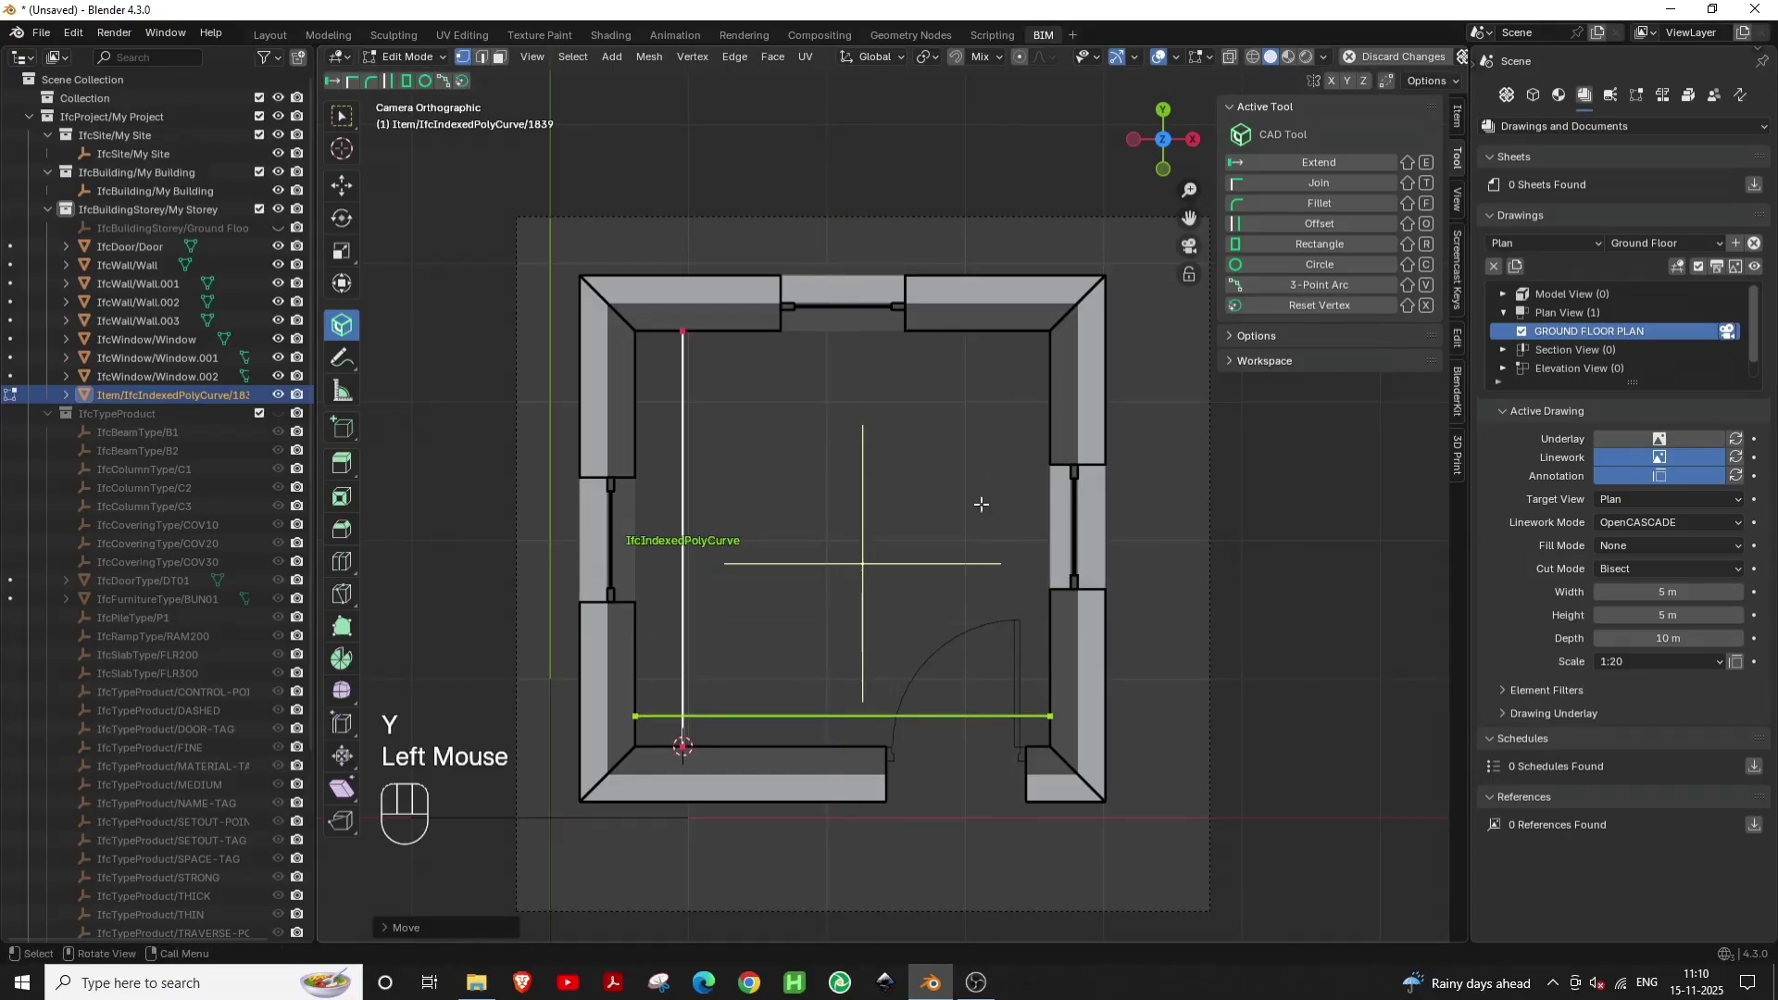
{"action": "key", "text": "Tab"}
{"action": "key", "text": "Tab"}
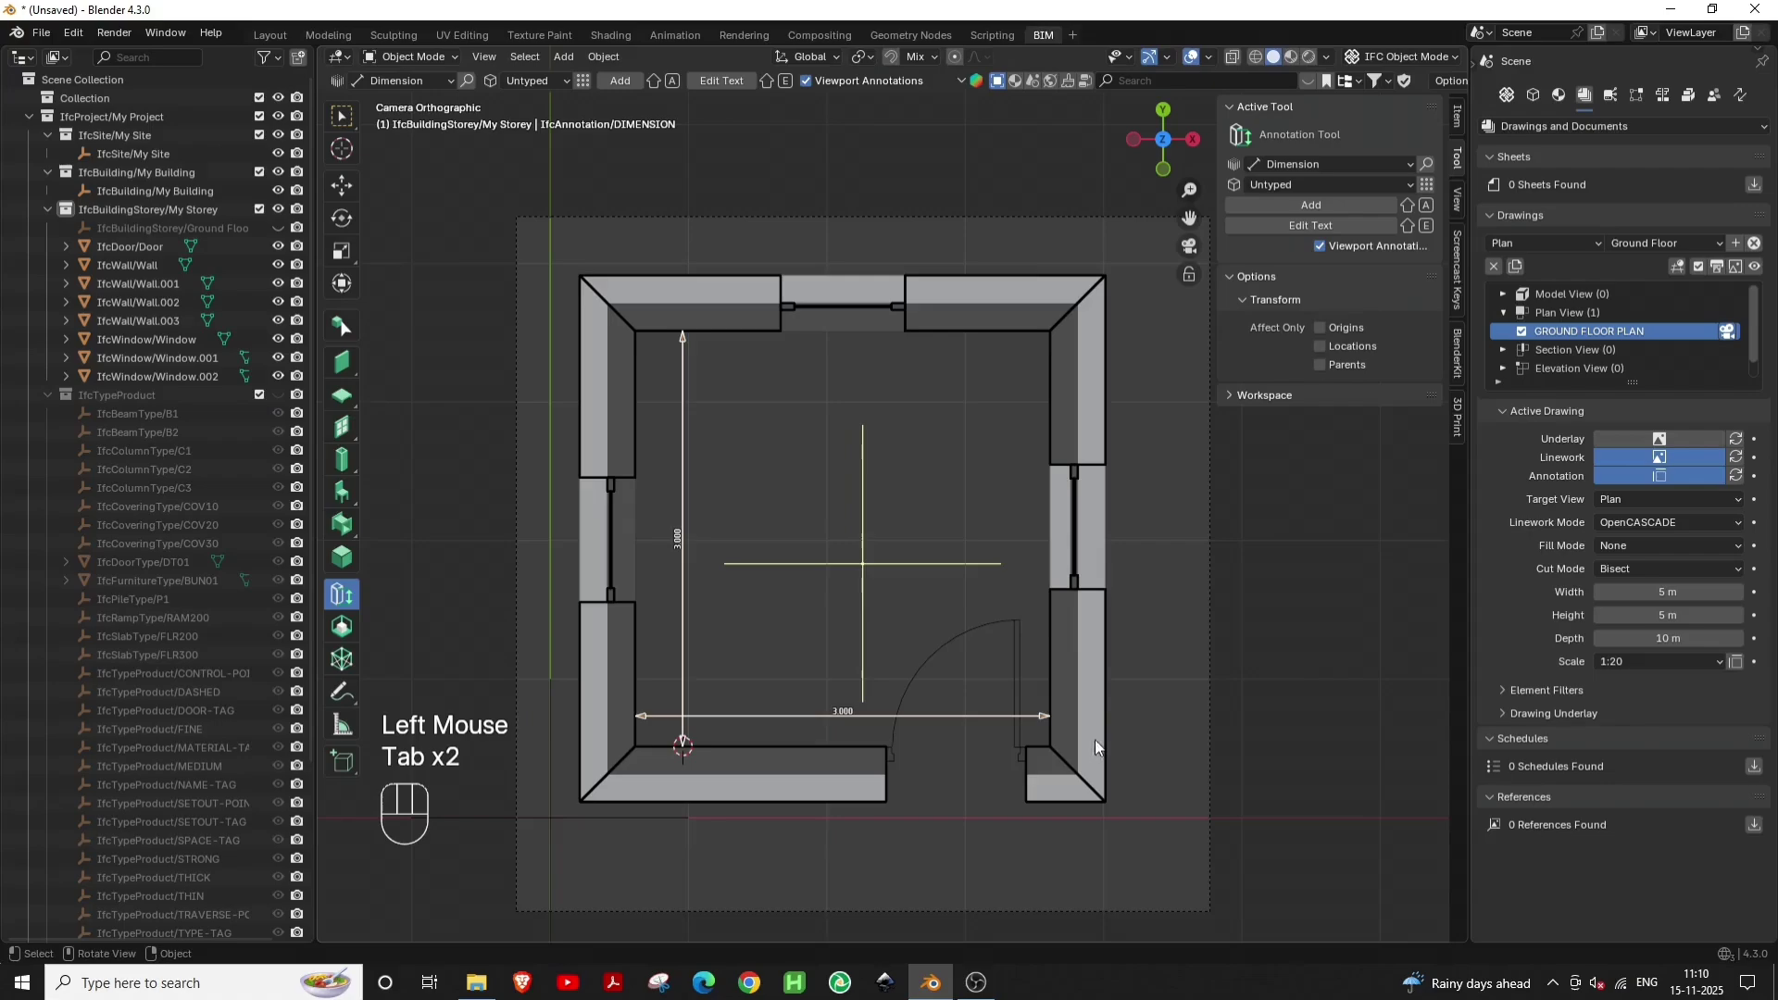
Add a Text annotation reading ROOM 3m x 3m at the room centre and open the drawing
{"action": "middle_click", "coordinate": [1065, 719]}
{"action": "left_click_drag", "start_coordinate": [414, 89], "coordinate": [411, 212]}
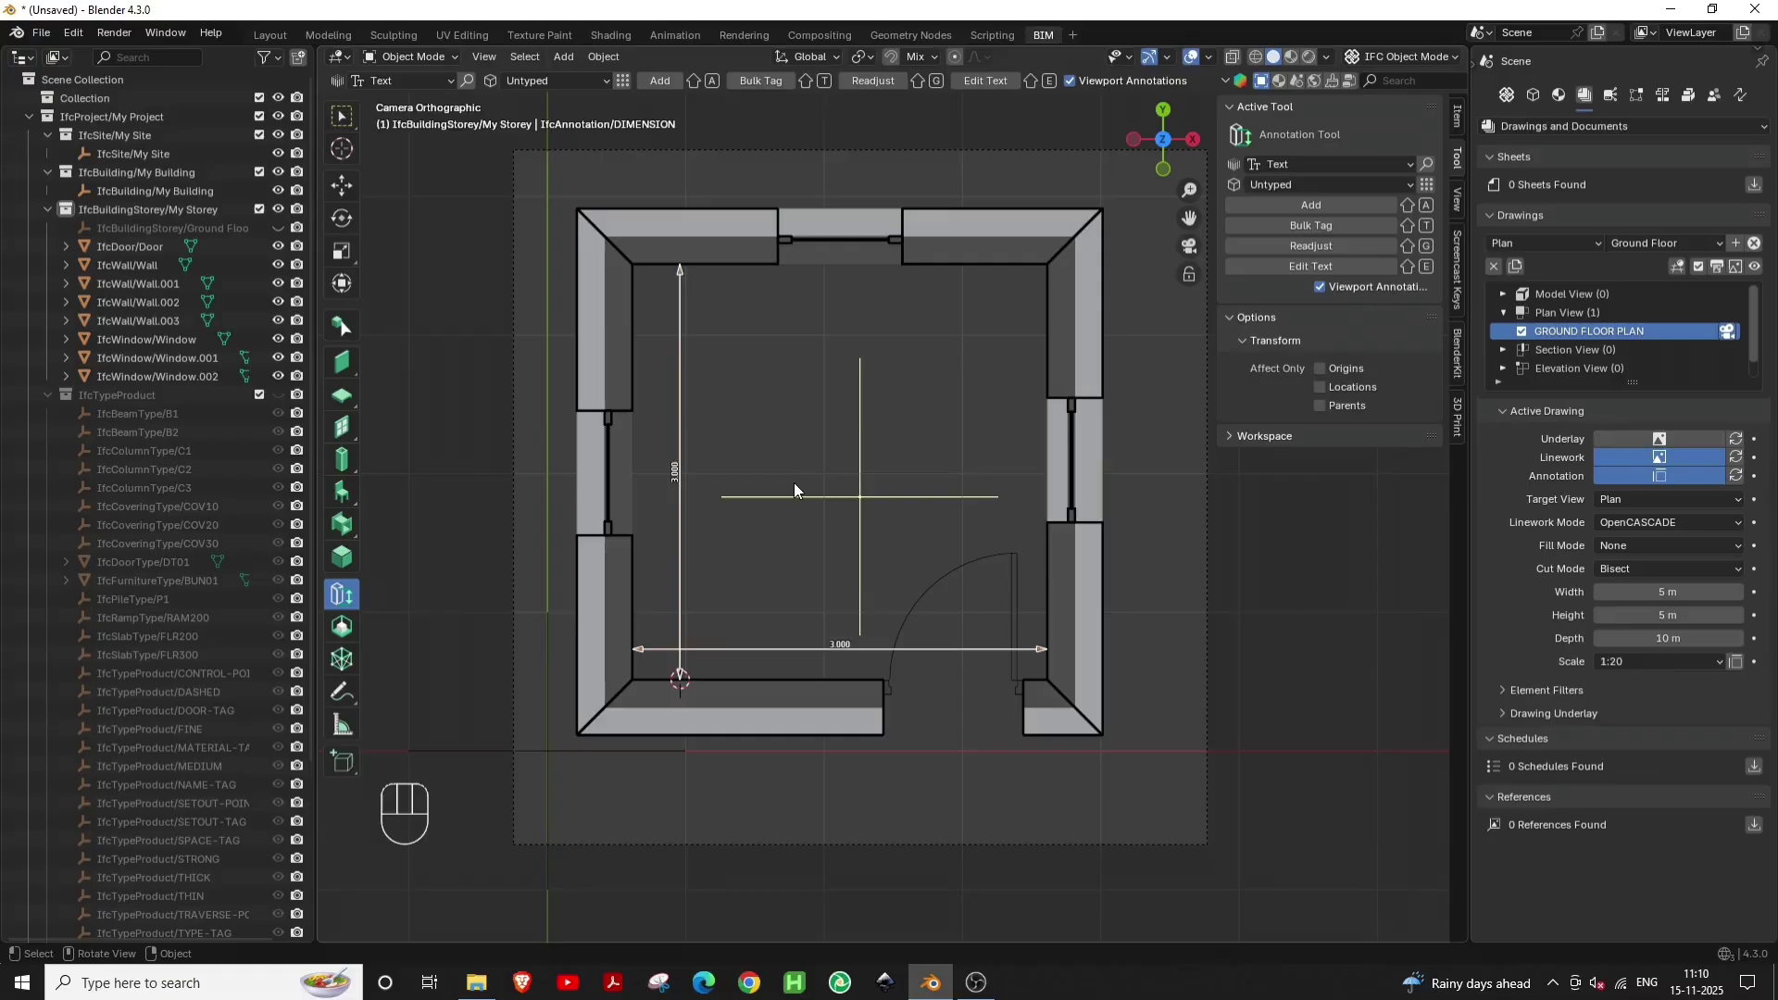
{"action": "right_click", "coordinate": [824, 400]}
{"action": "key", "text": "shift+a"}
{"action": "left_click_drag", "start_coordinate": [991, 88], "coordinate": [969, 300]}
{"action": "key", "text": "shift+o"}
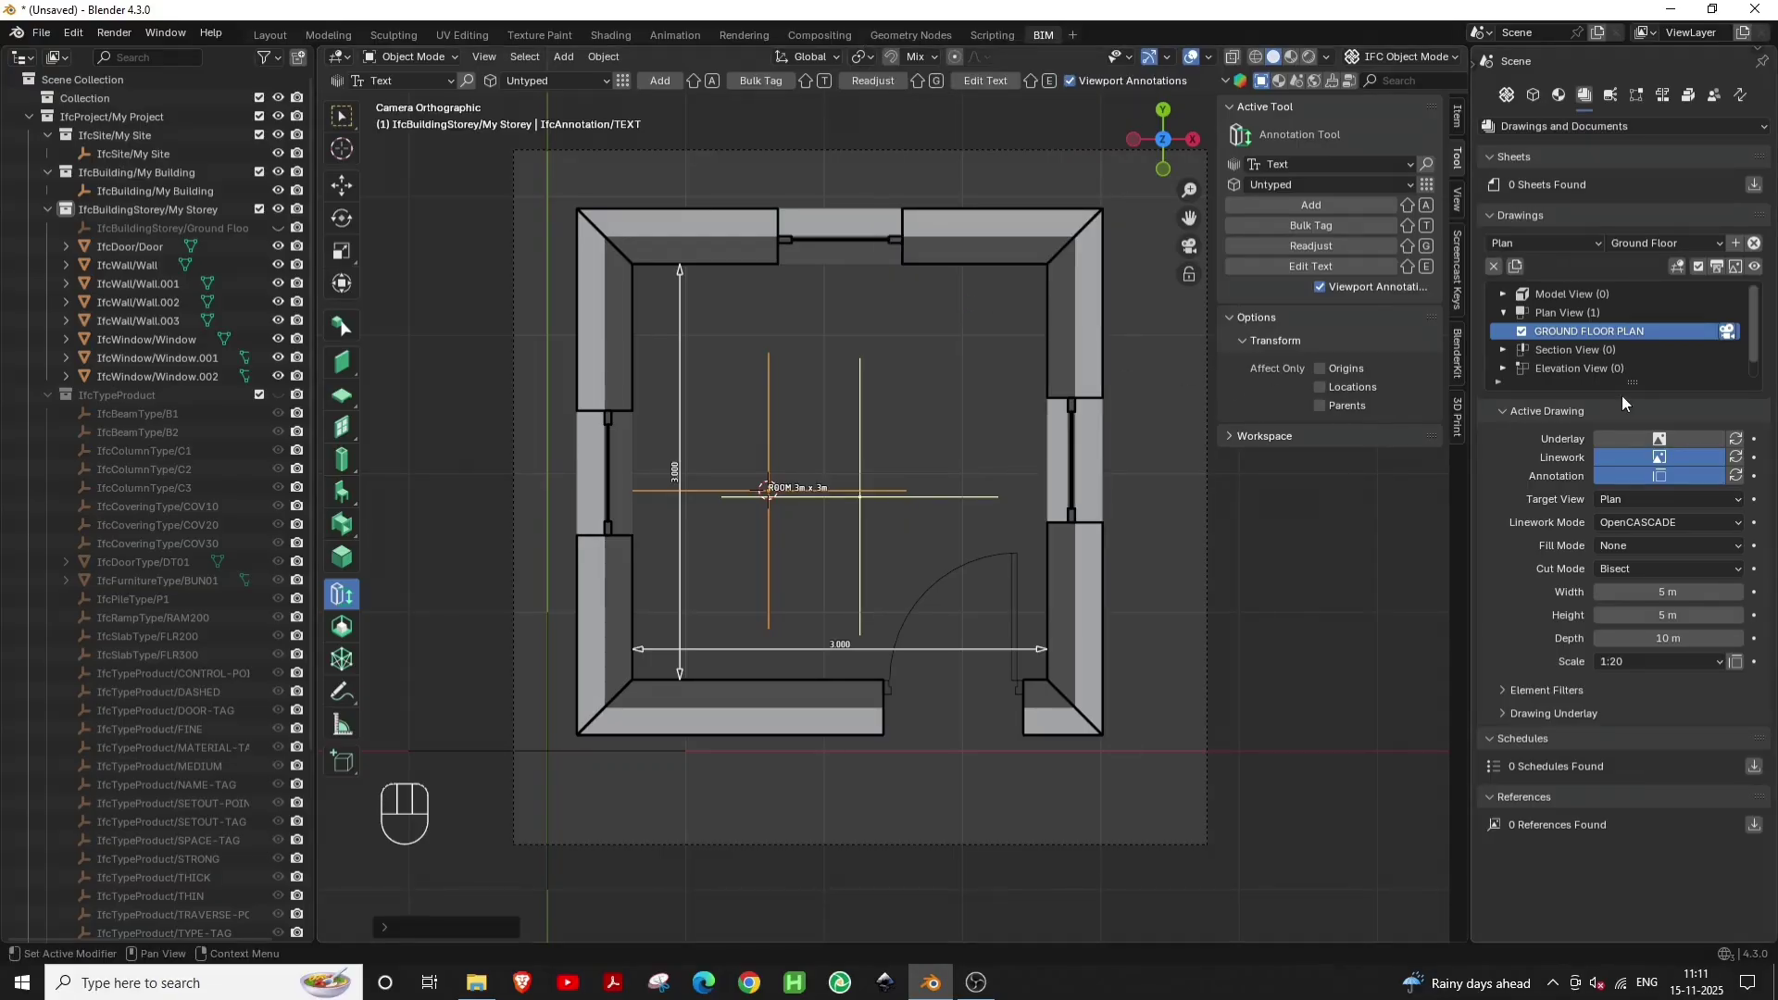
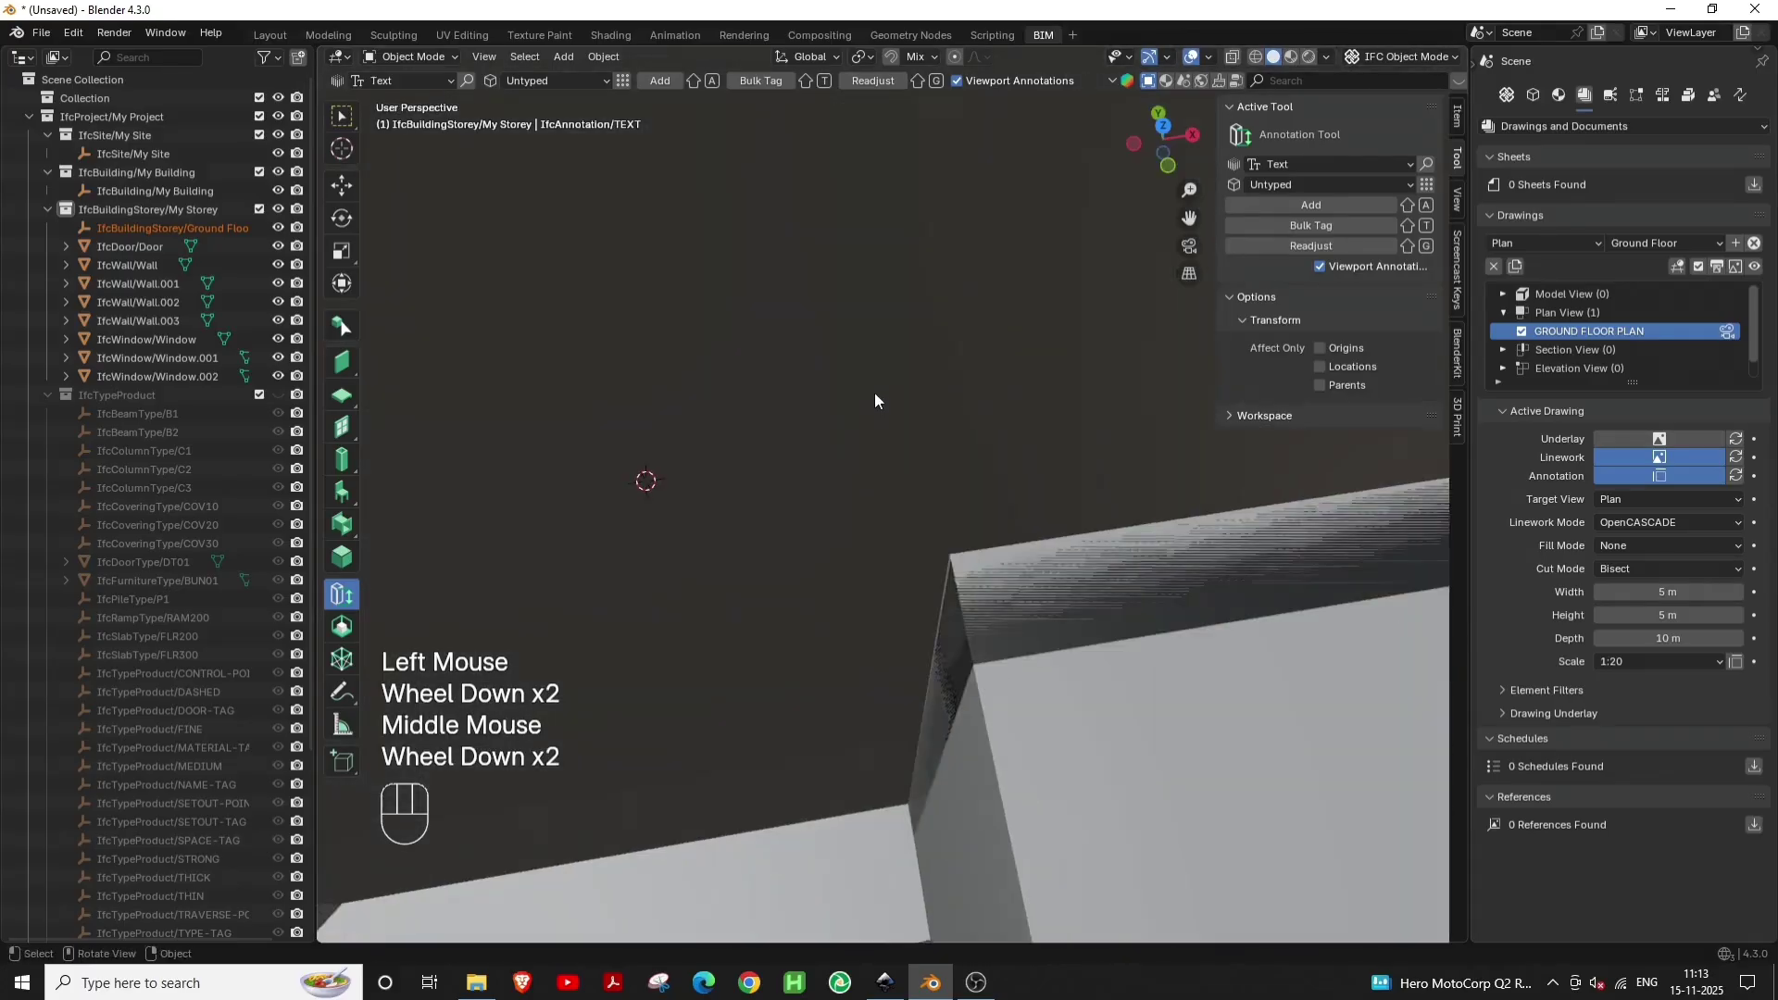
Orbit and zoom the 3D view to see the finished room with door and windows from outside
{"action": "middle_click", "coordinate": [817, 596]}
{"action": "middle_click", "coordinate": [776, 613]}
{"action": "scroll", "scroll_direction": "up", "scroll_amount": 3}
{"action": "middle_click", "coordinate": [1028, 649]}
{"action": "scroll", "scroll_direction": "down", "scroll_amount": 3}
{"action": "middle_click", "coordinate": [953, 682]}
{"action": "middle_click", "coordinate": [699, 679]}
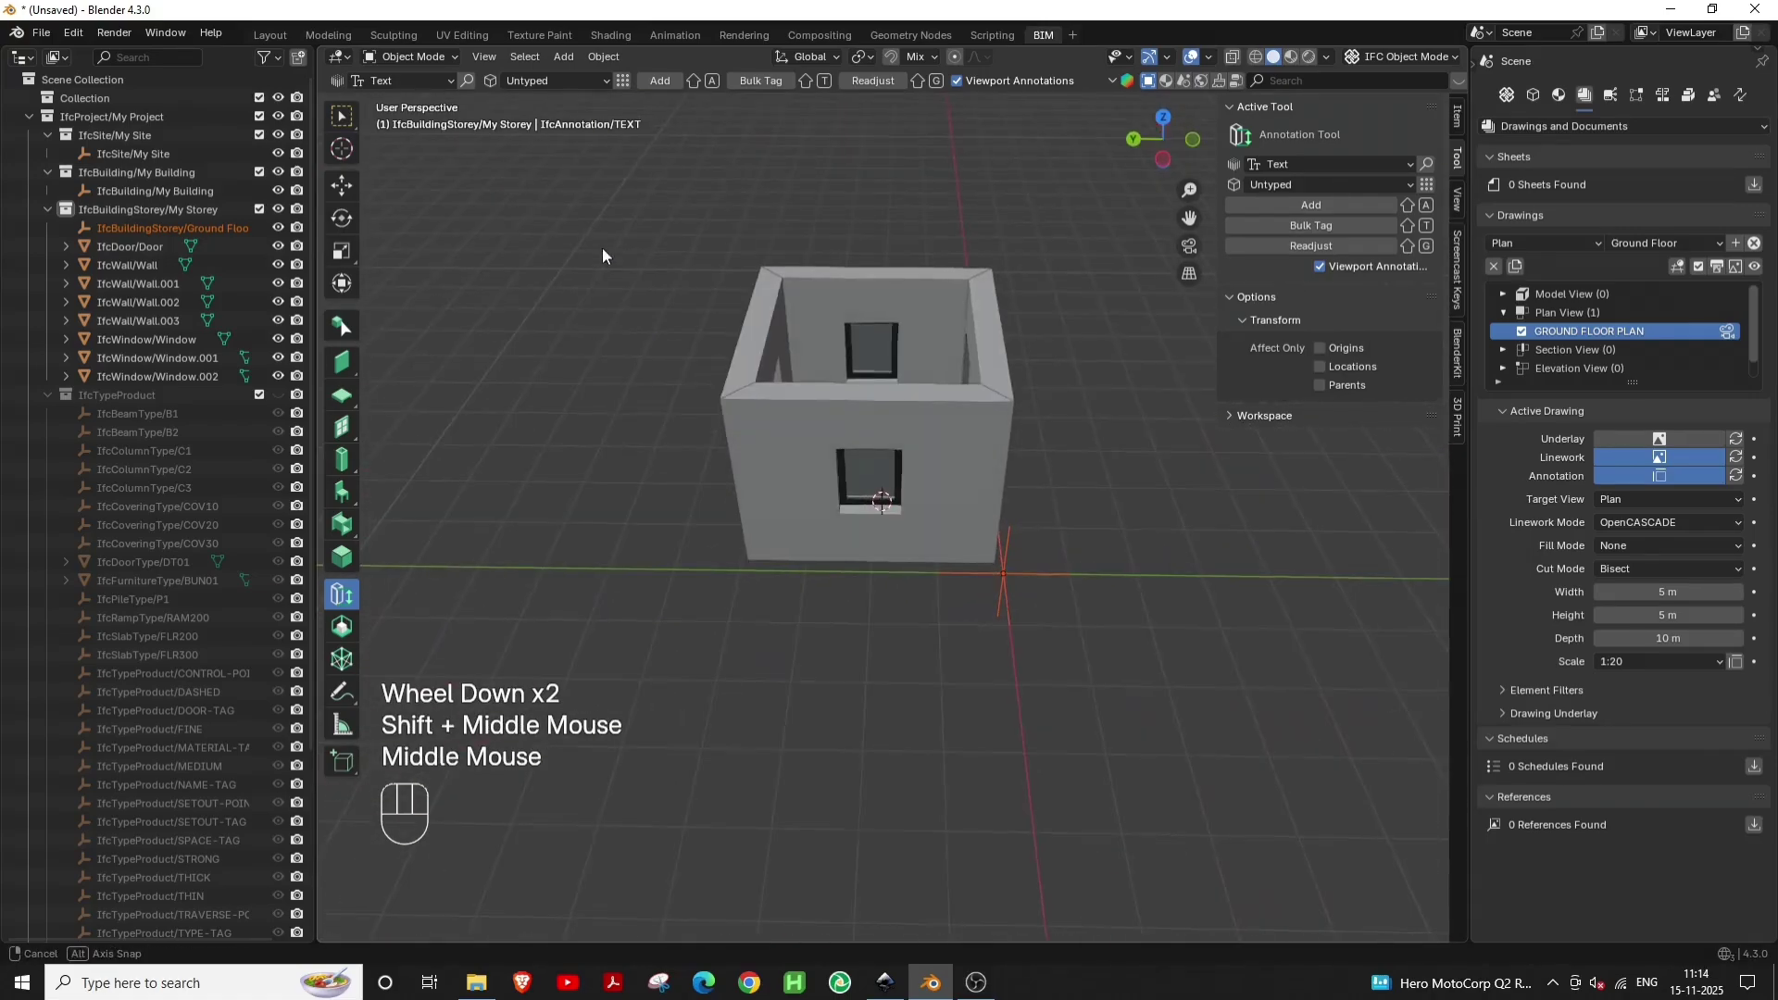